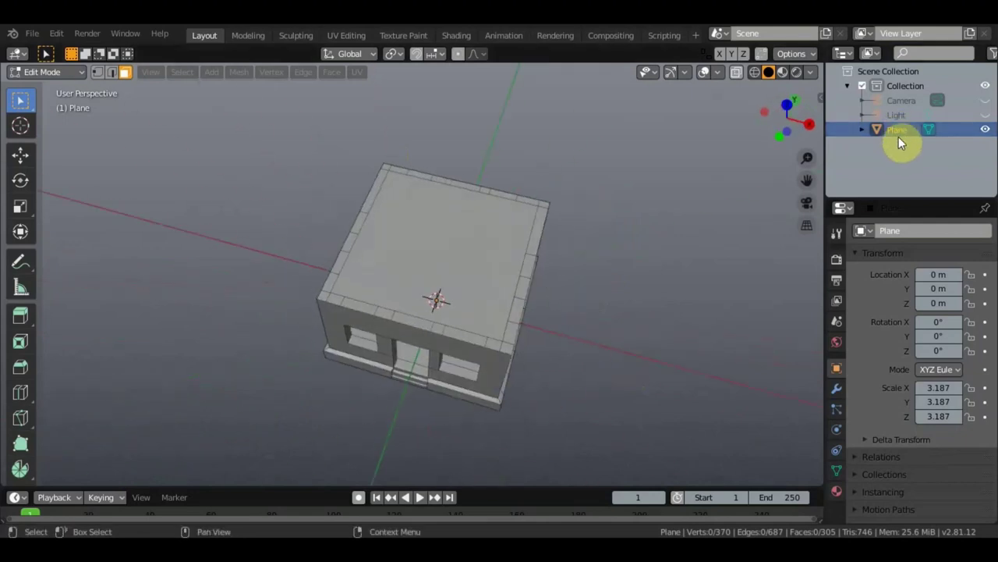
Rename the first-floor block to 1этаж in the Outliner and hide it from the viewport.
double_click(911, 138)
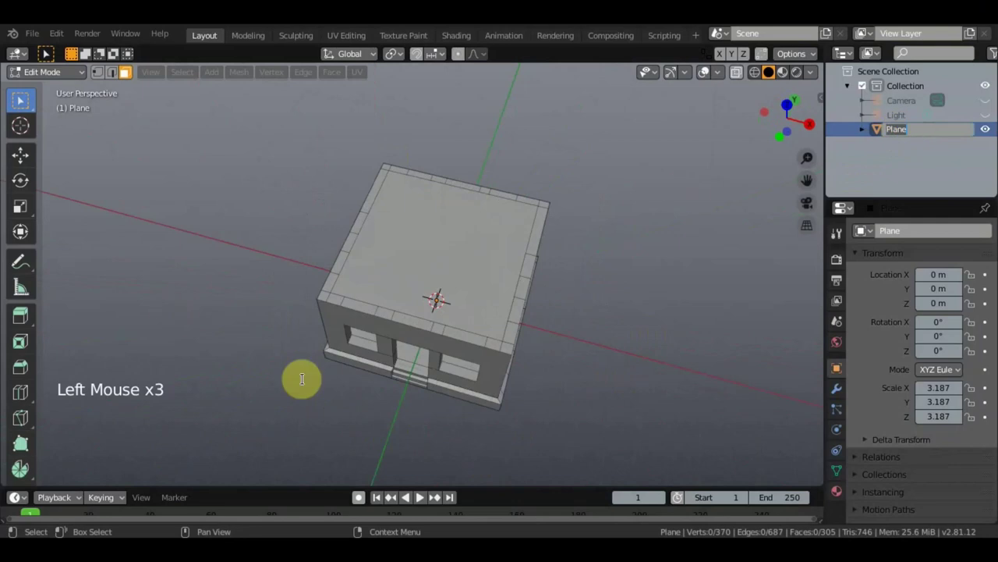
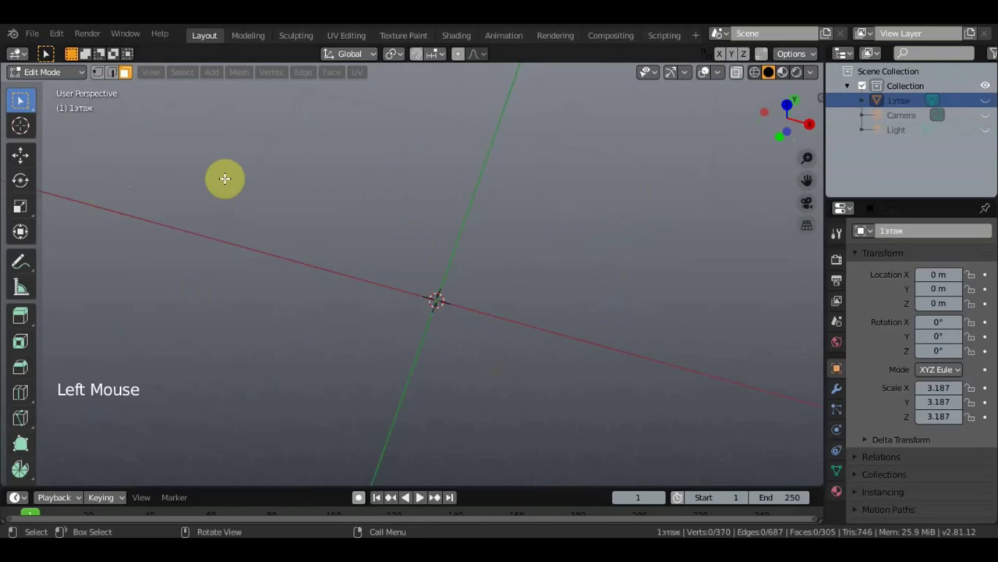
left_click(53, 78)
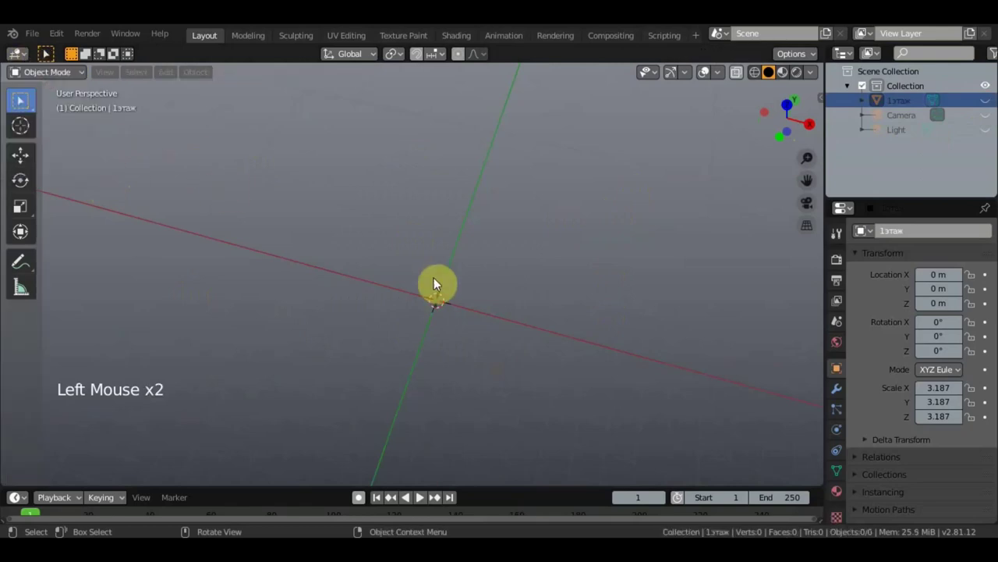
Add a new mesh plane at the origin in top view and show 1этаж again.
key("KP_7")
key("shift+a")
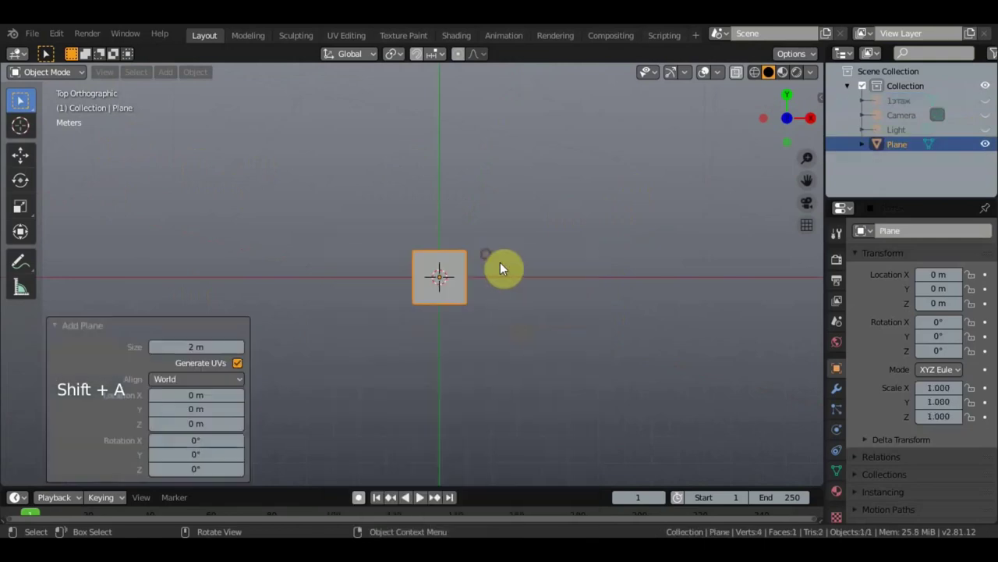
left_click(993, 105)
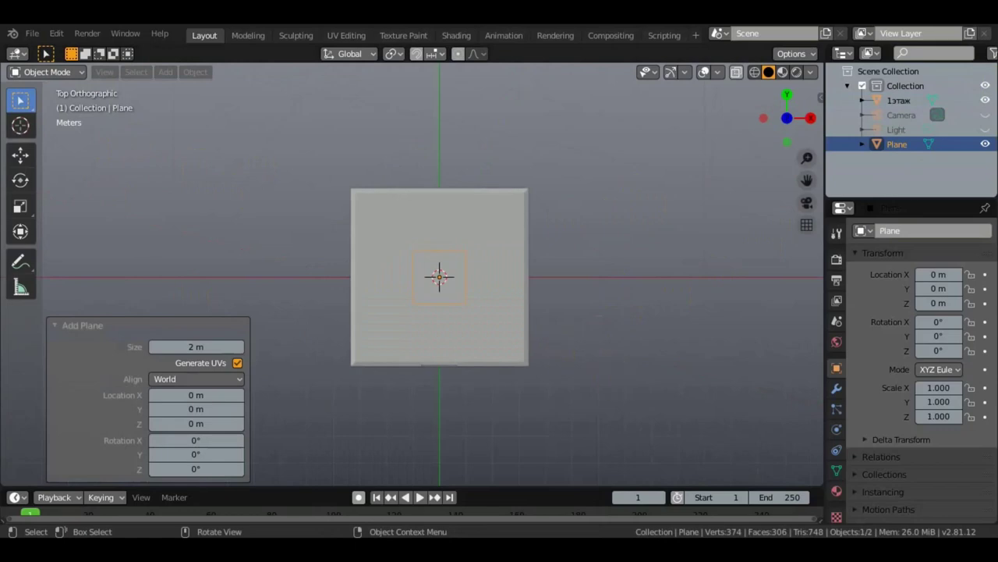
Scale the plane to about 3.25 to cover the floor and raise it to about 3.31 m on Z.
key("s")
key("s")
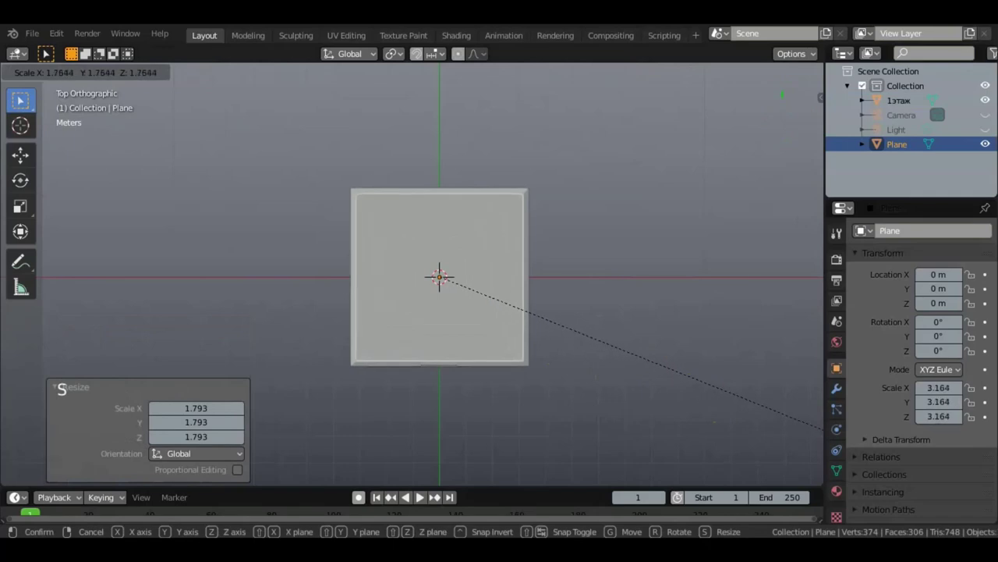
middle_click(511, 422)
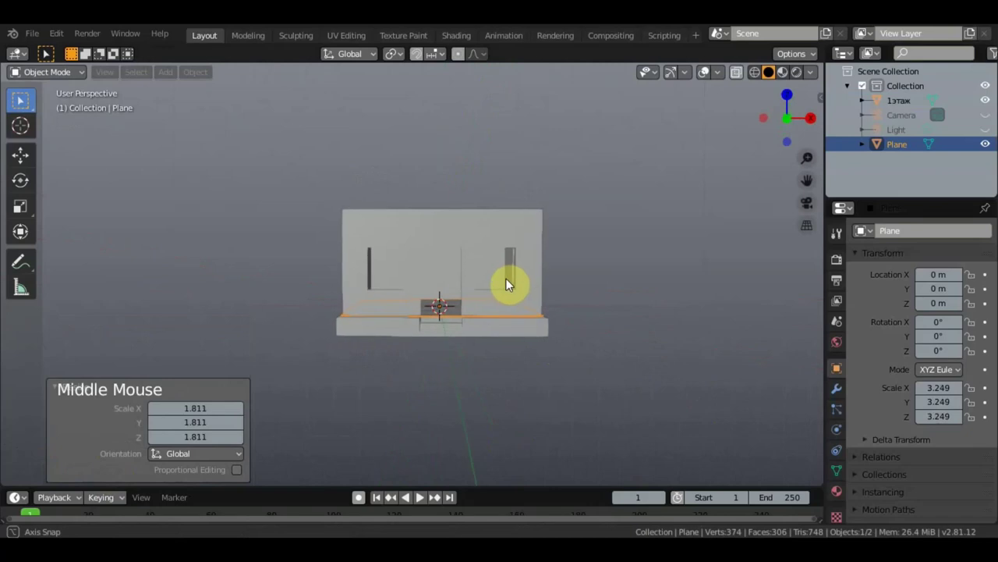
left_click(264, 203)
left_click(439, 236)
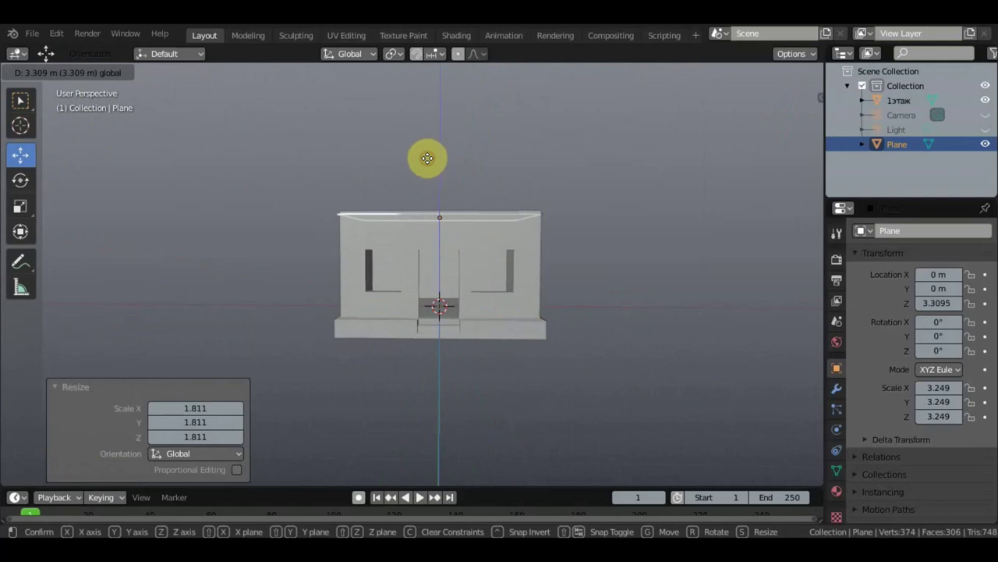
key("KP_7")
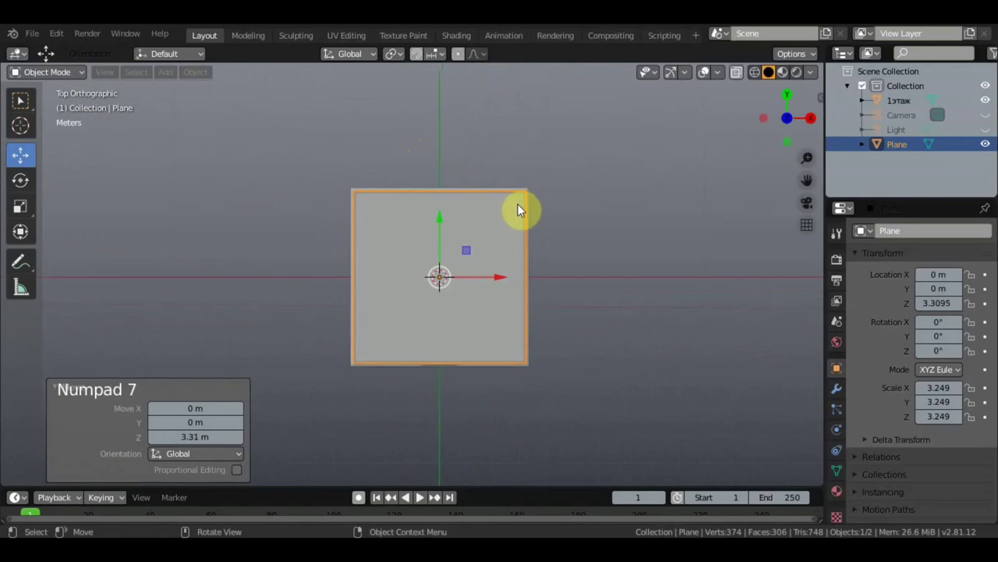
Rescale the plane to 3.172 so it matches the floor's outer edge.
scroll("up", 3)
key("s")
scroll("up", 3)
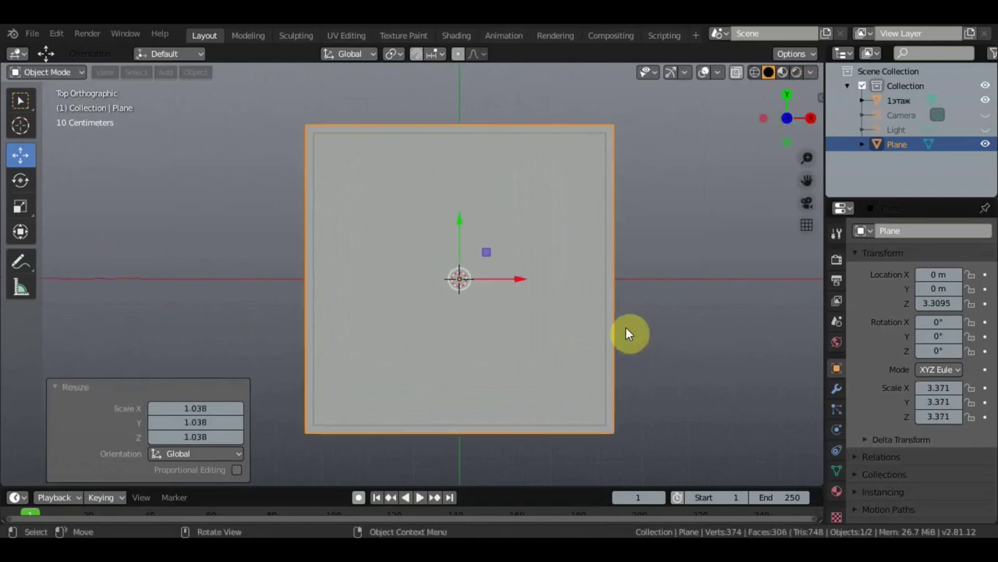
middle_click(613, 311)
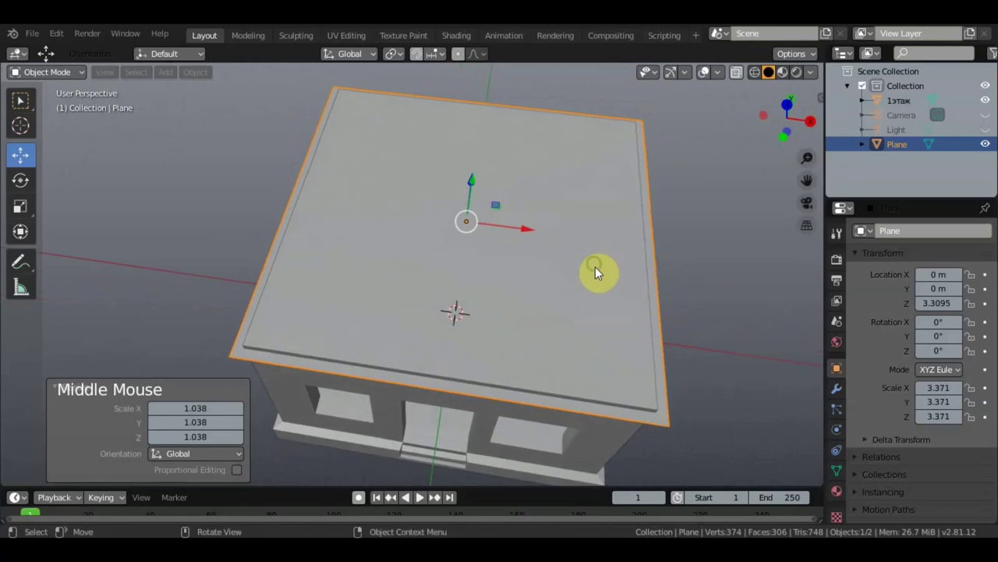
key("s")
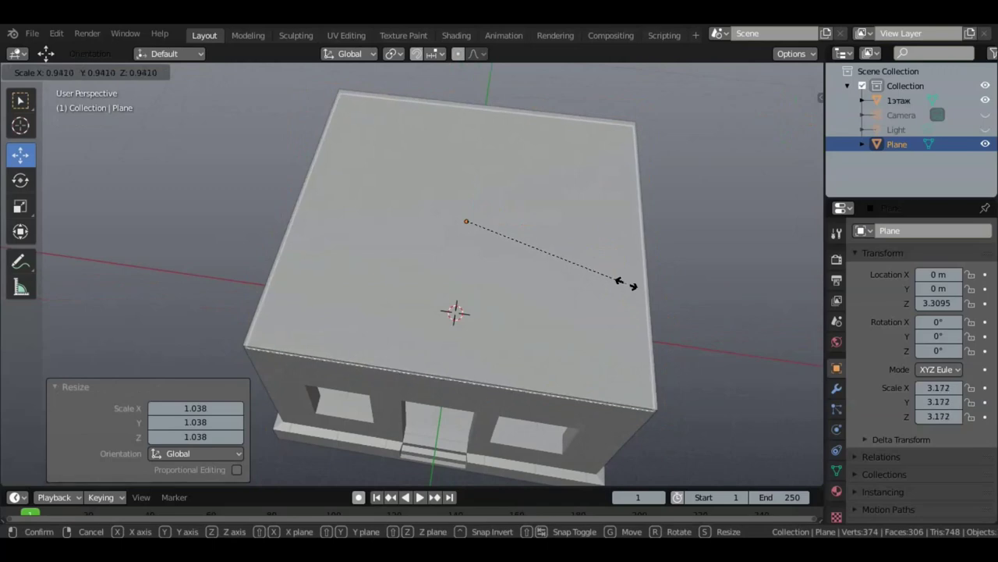
middle_click(641, 308)
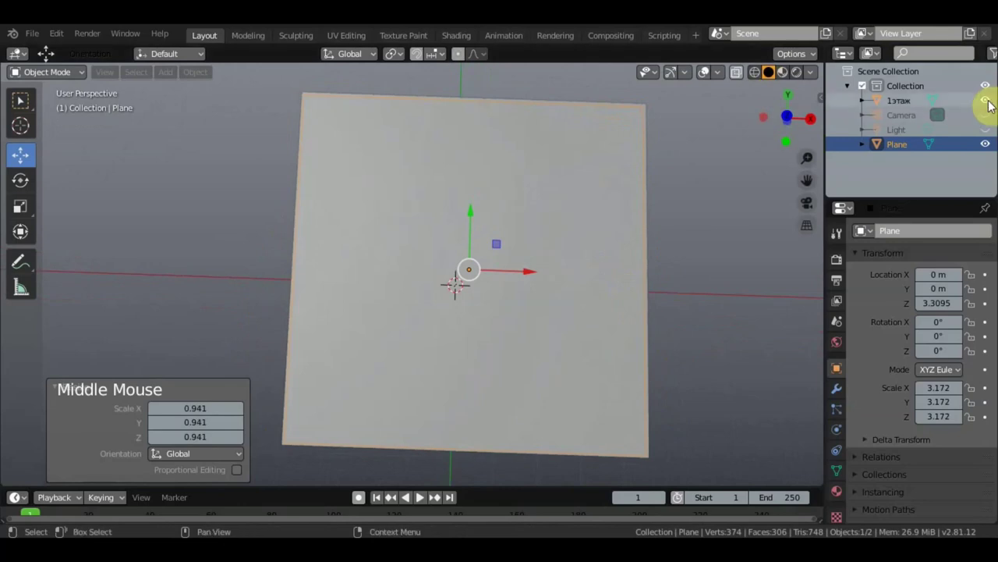
Hide 1этаж again and rename the plane to 2этаж.
left_click(921, 153)
left_click(906, 150)
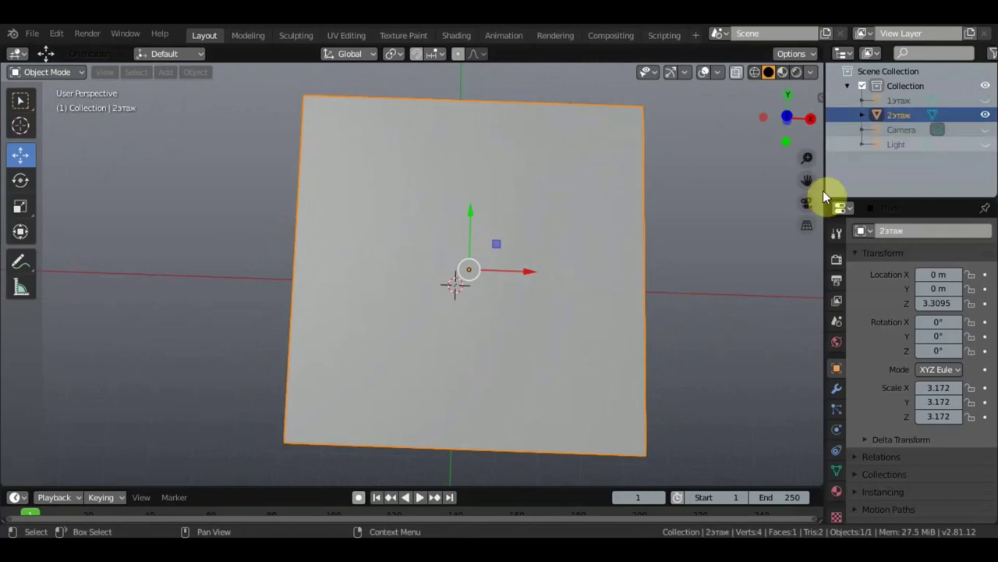
Enter Edit Mode on the plane in top view with edge select and start Loop Cut.
key("KP_7")
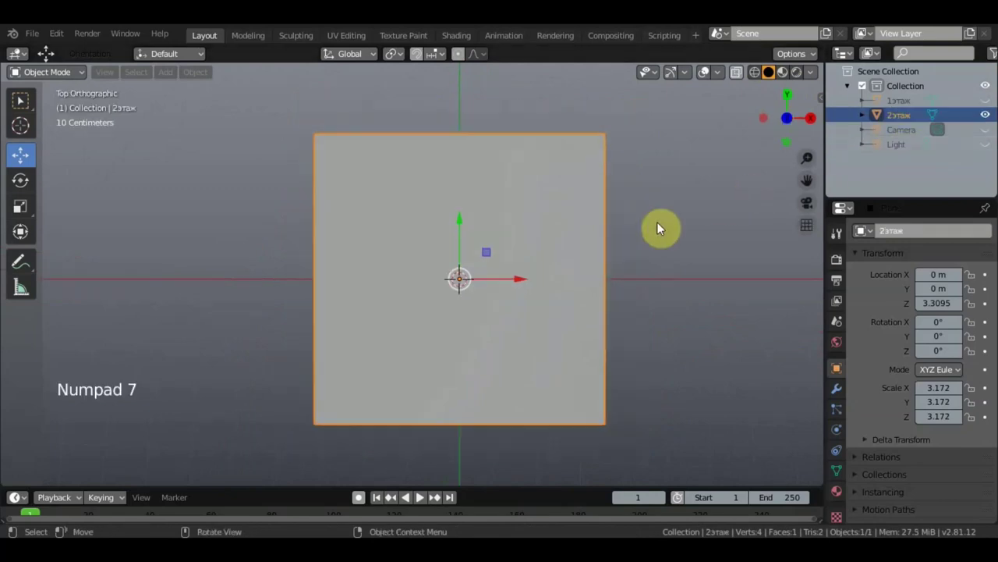
left_click(56, 74)
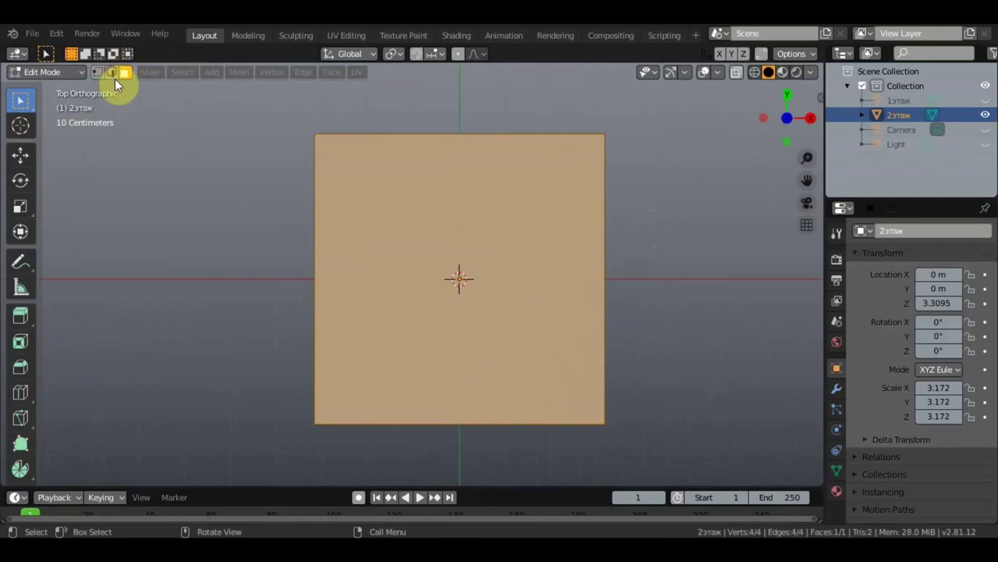
left_click(131, 163)
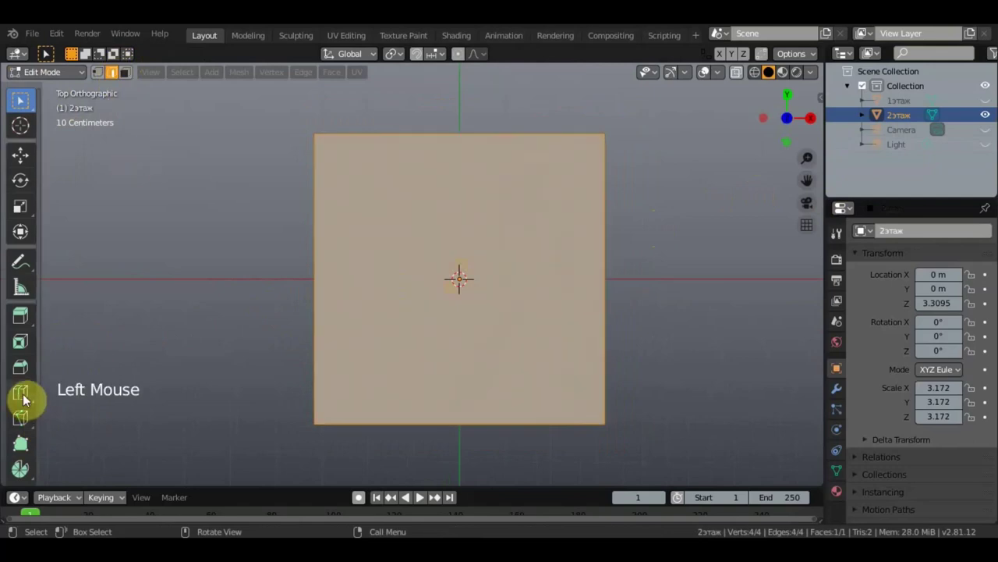
left_click(372, 305)
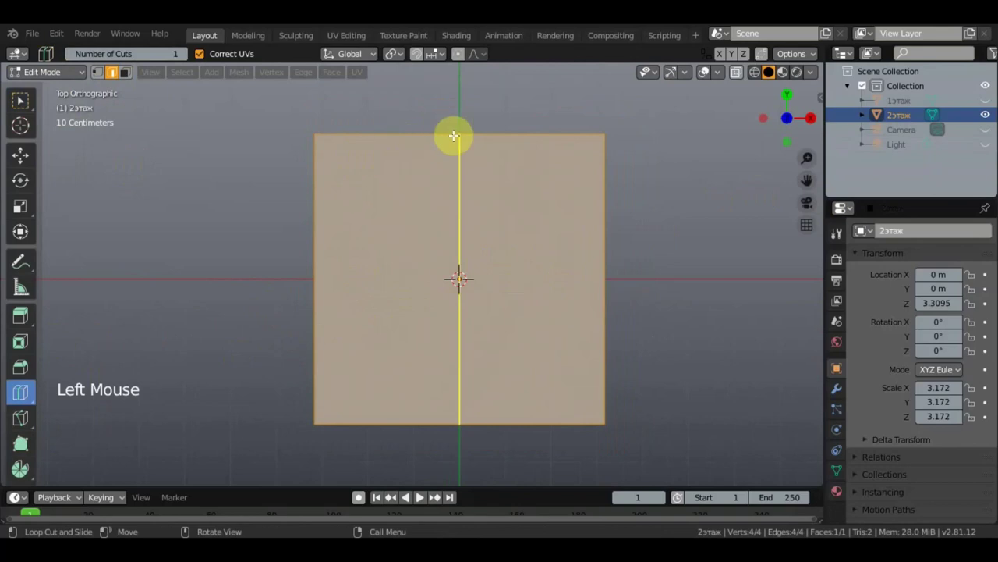
Add loop cuts close to the left, right, top and bottom edges to form a narrow border.
left_click(414, 134)
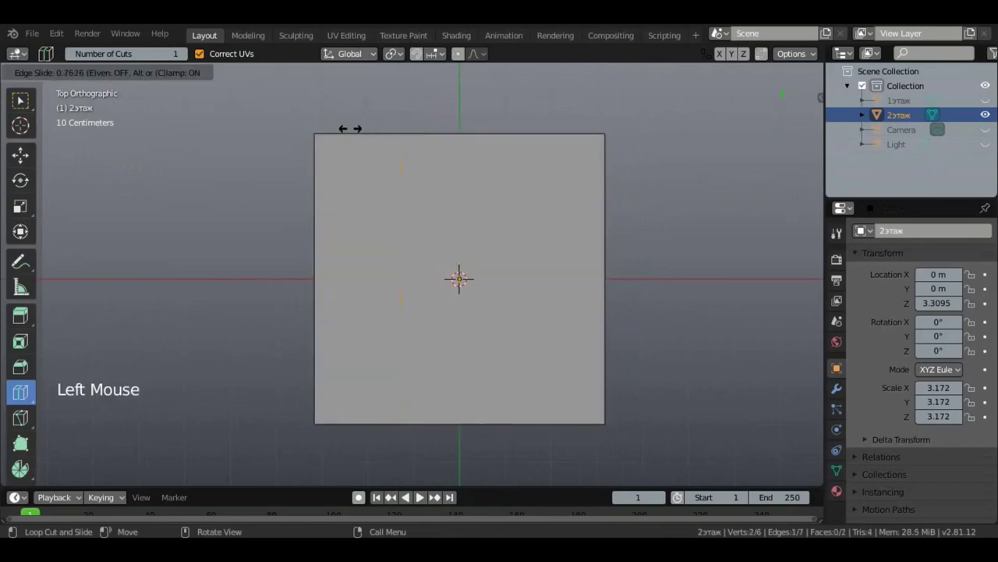
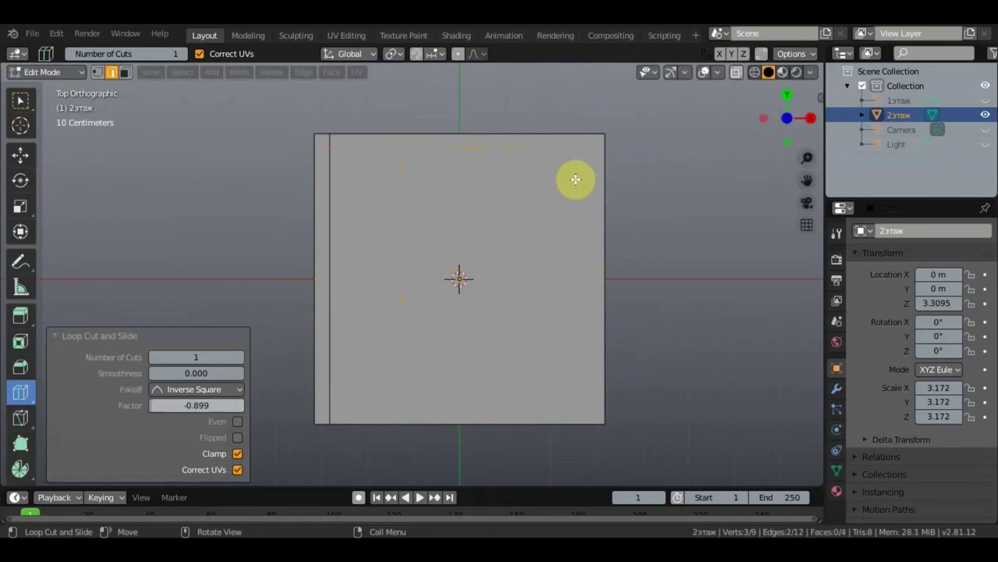
left_click(563, 131)
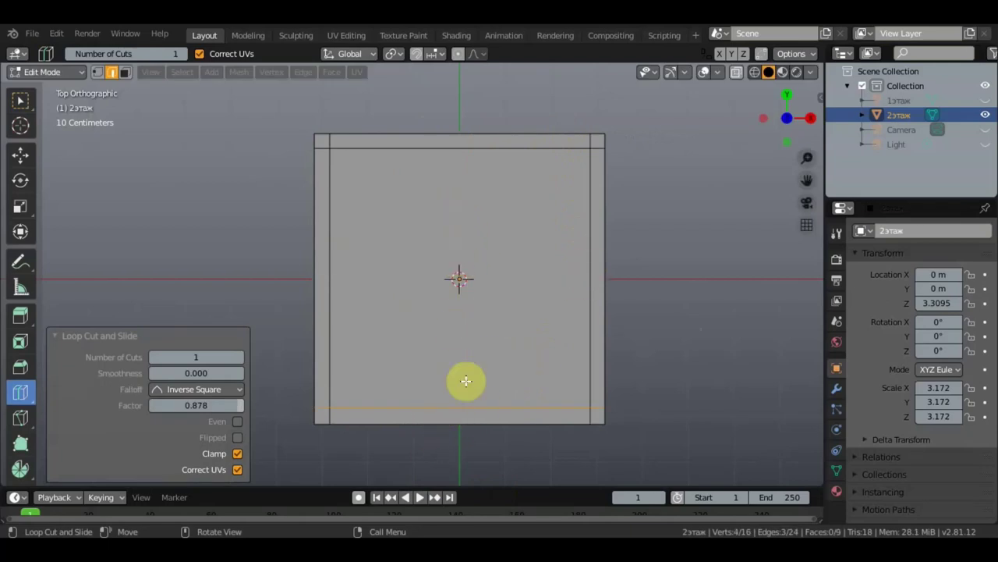
left_click(421, 496)
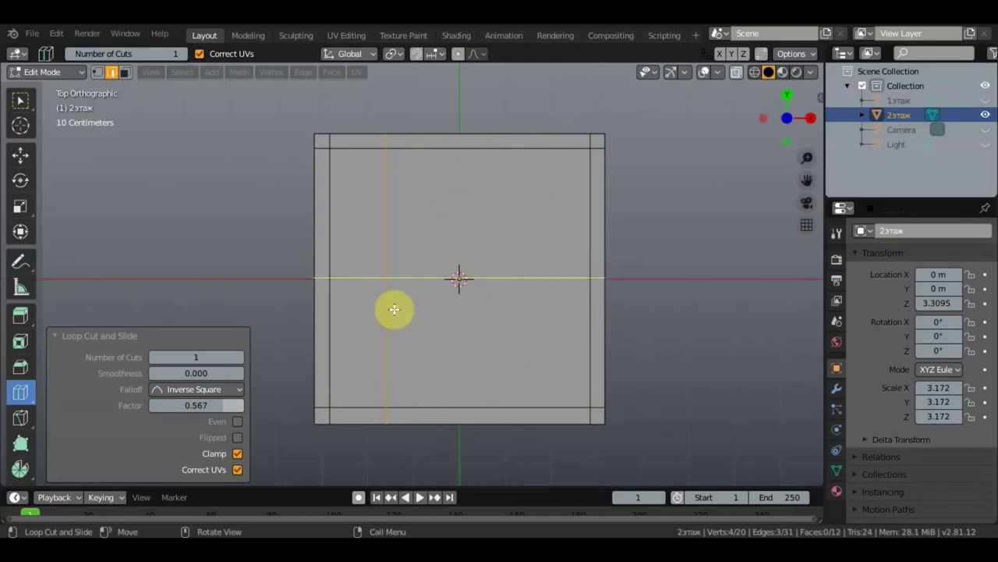
Add loop cuts: right vertical, two horizontals around the centre, a middle and a left vertical.
left_click(421, 495)
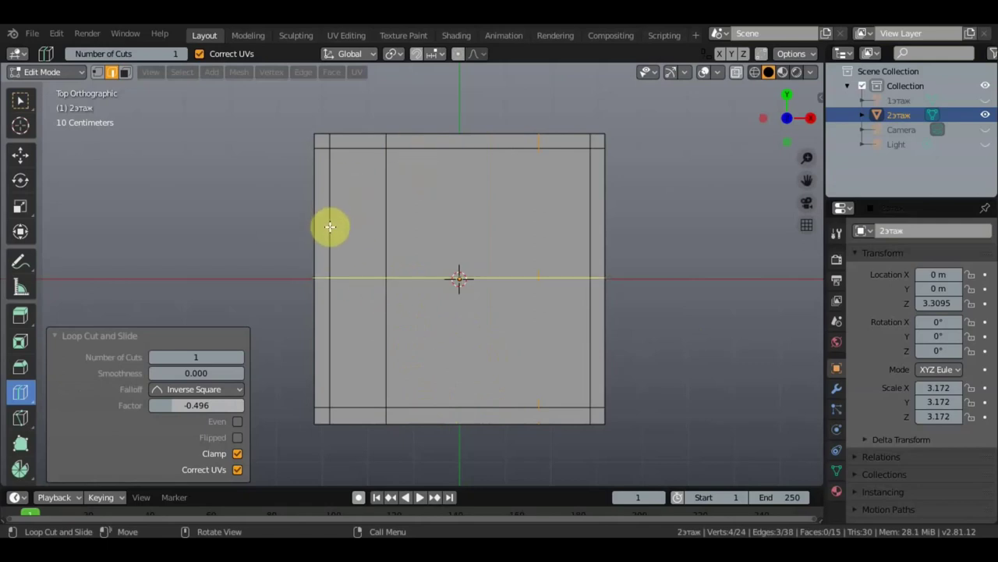
left_click(334, 238)
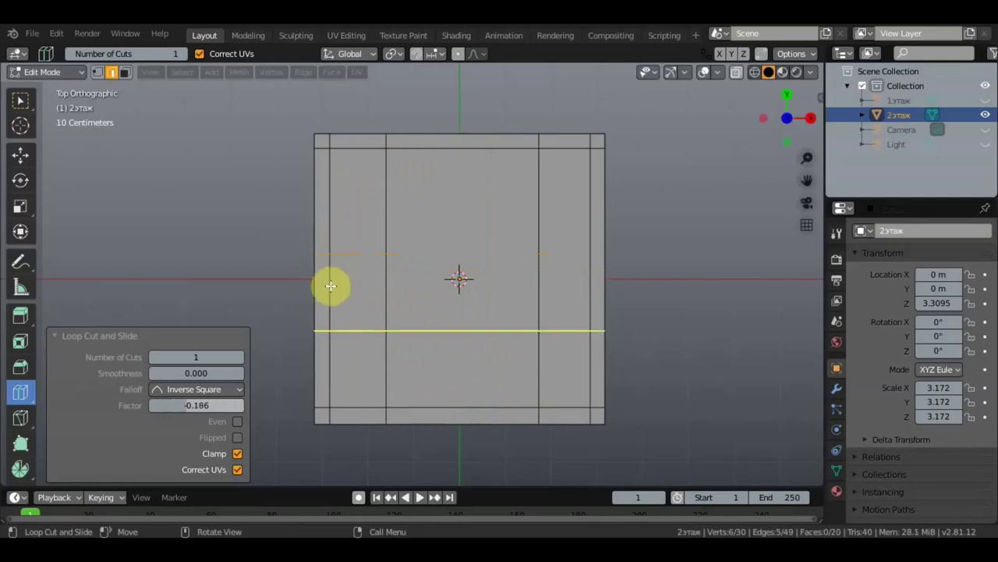
left_click(327, 303)
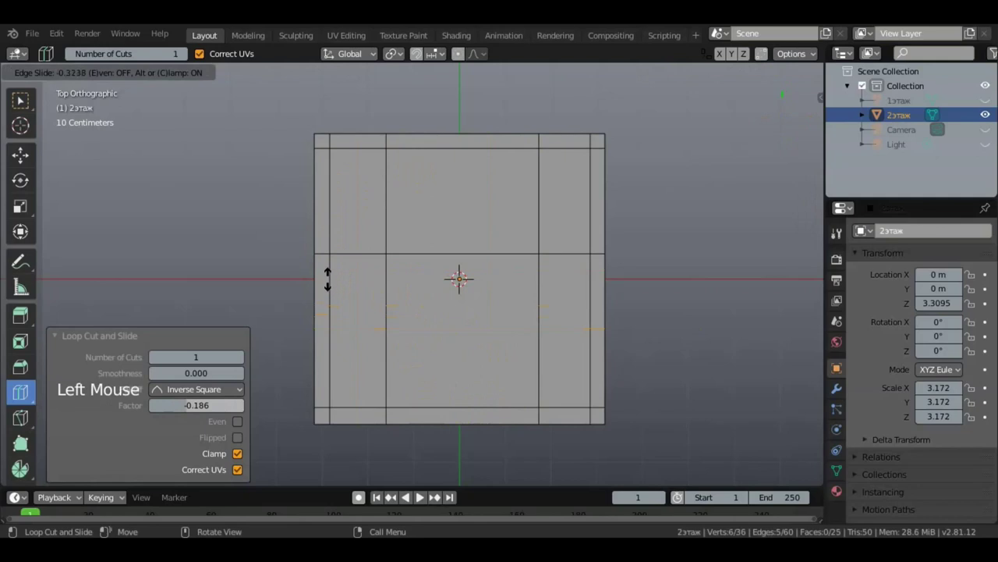
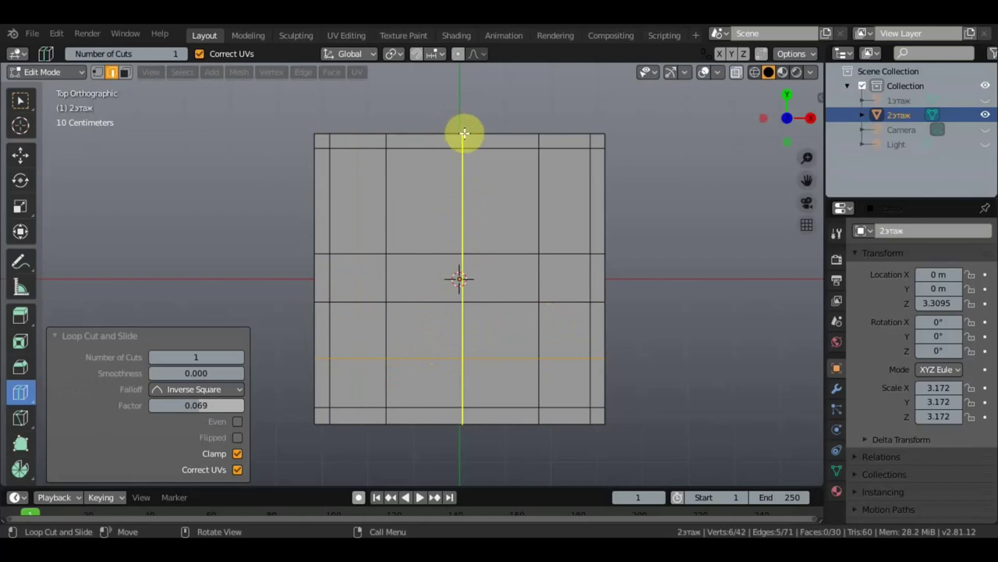
left_click(465, 130)
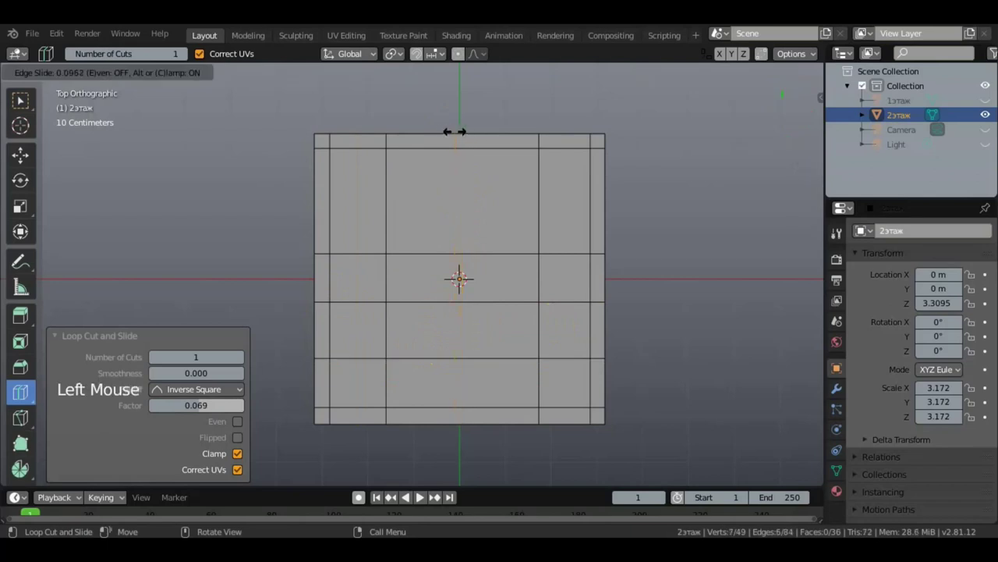
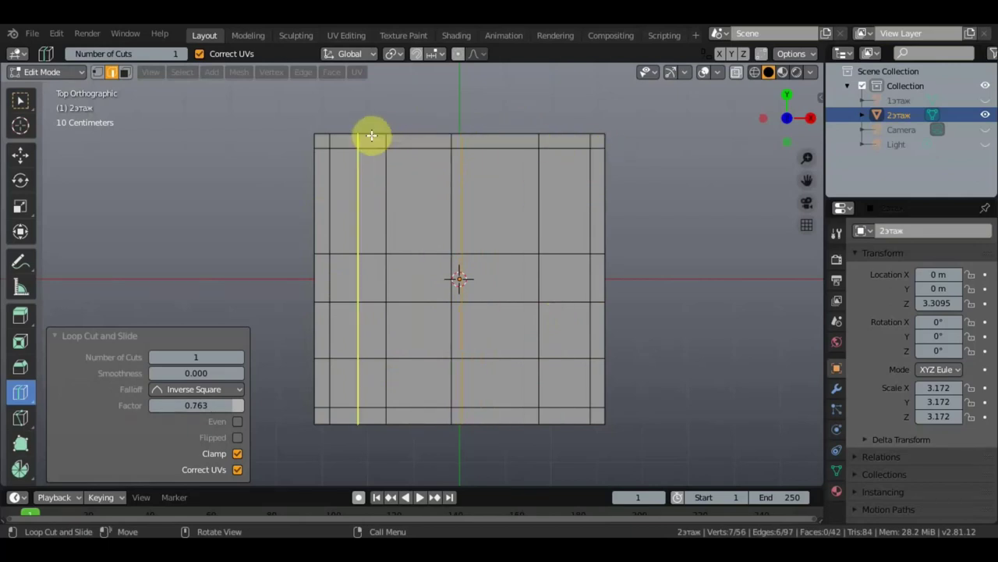
left_click(372, 133)
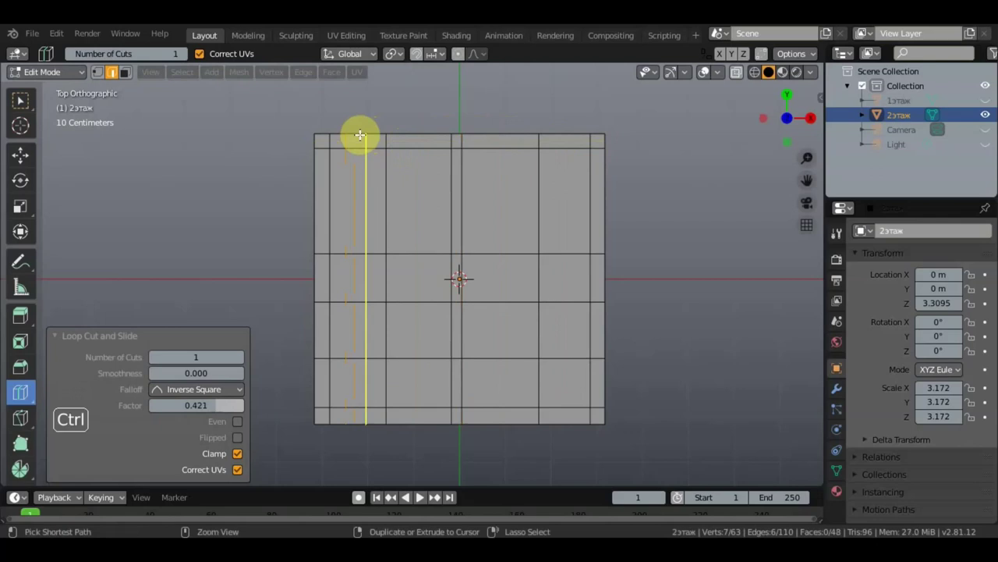
key("ctrl+z")
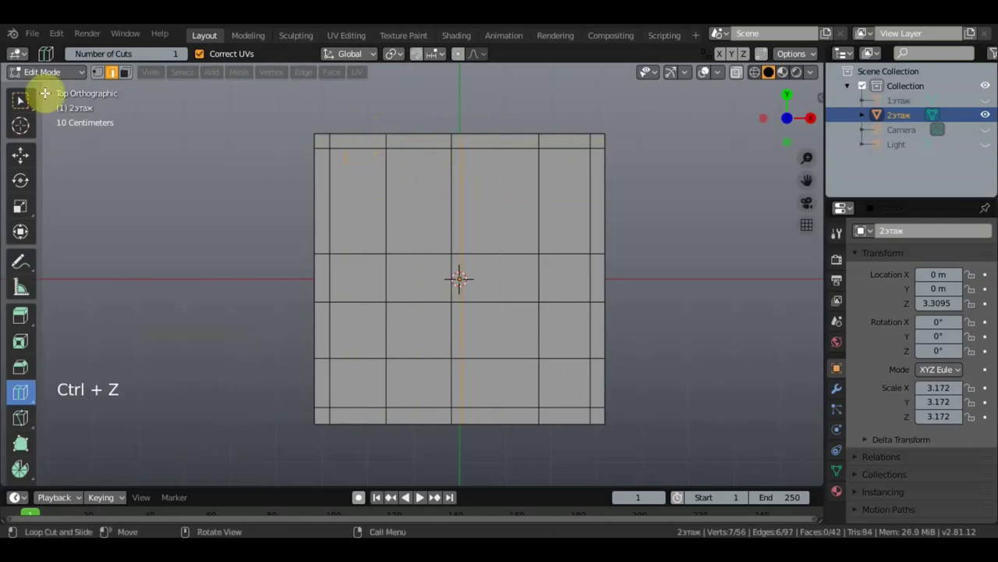
left_click(43, 108)
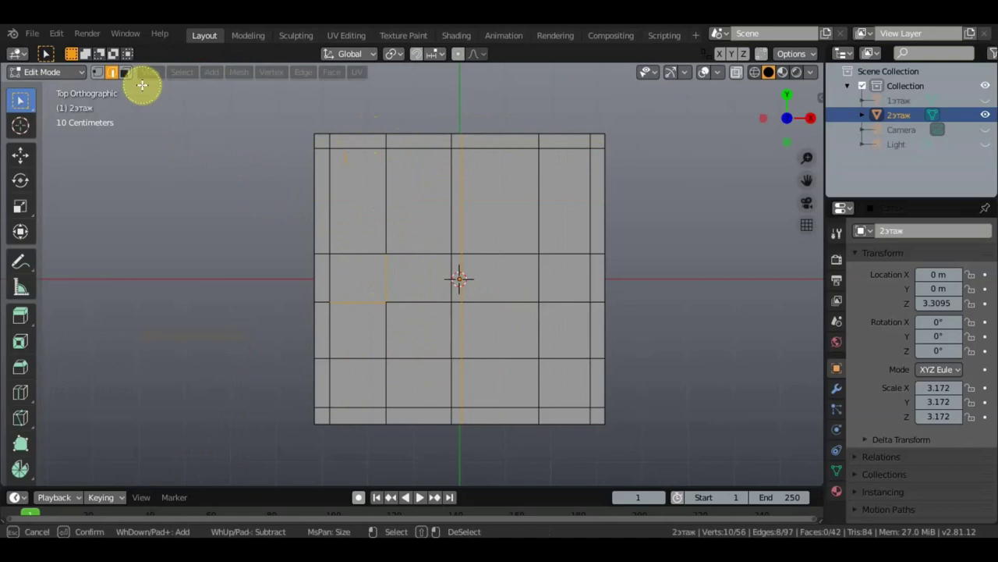
left_click(136, 80)
key("c")
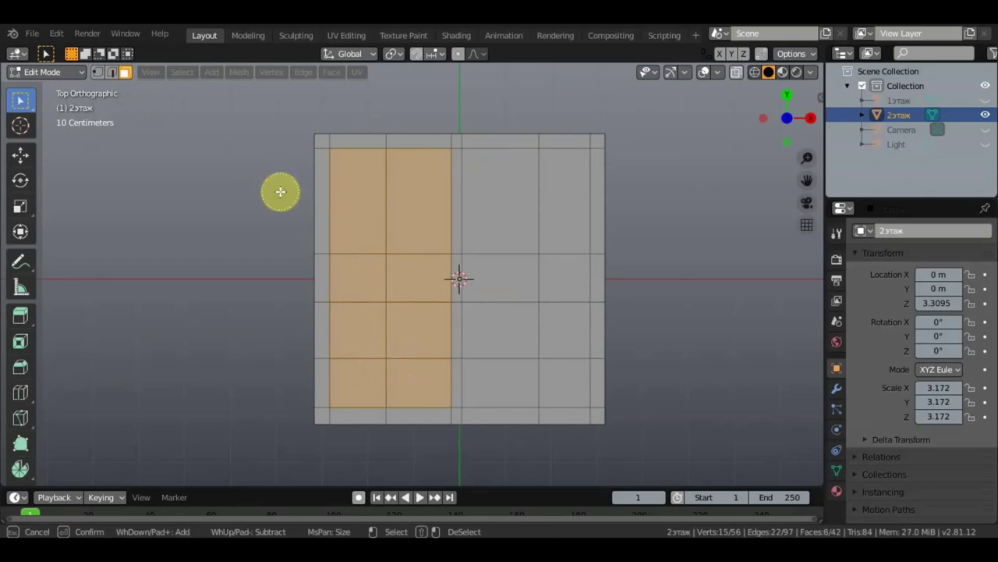
left_click(213, 219)
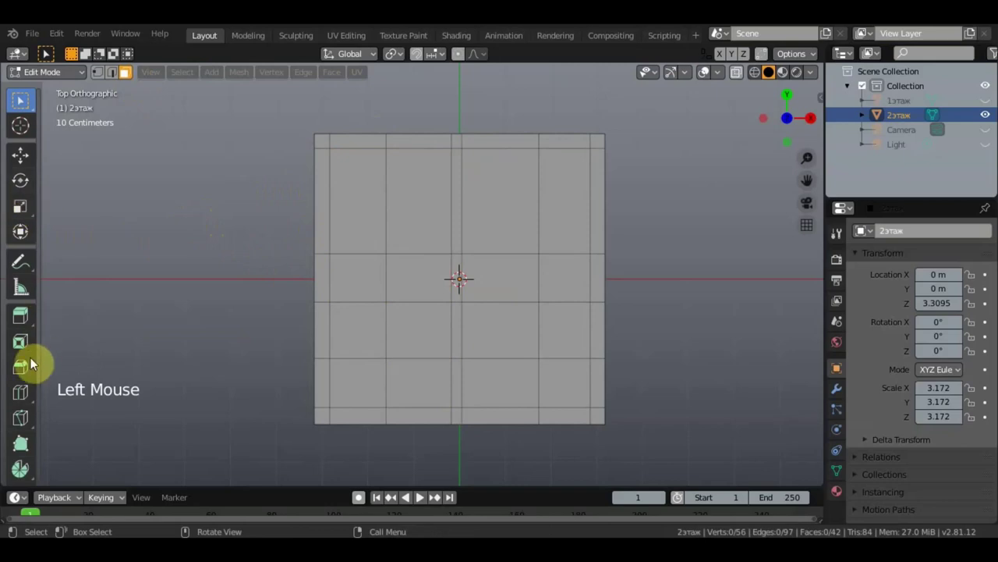
Place a horizontal loop across the grid, then undo an extra vertical loop near the left.
left_click(27, 397)
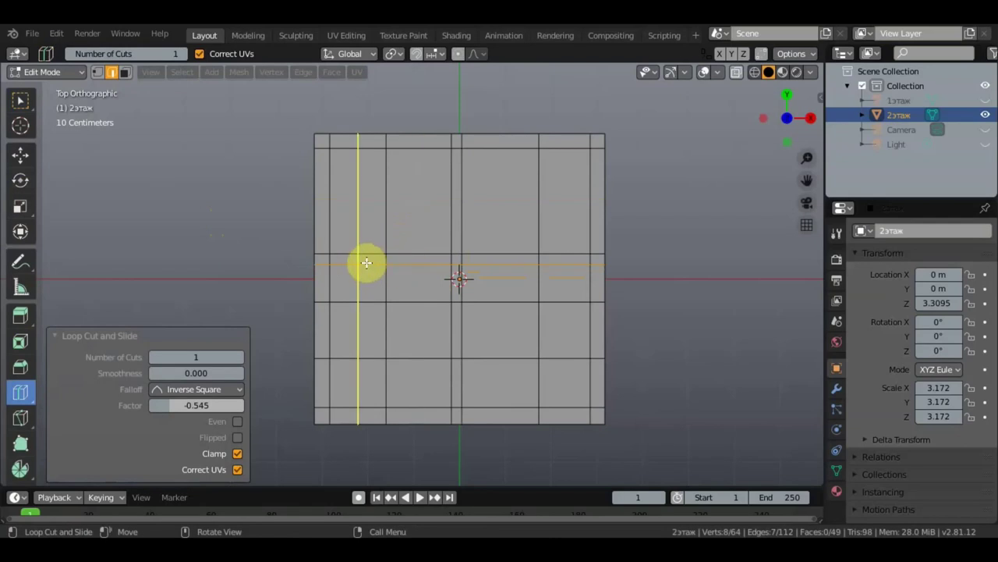
left_click(364, 260)
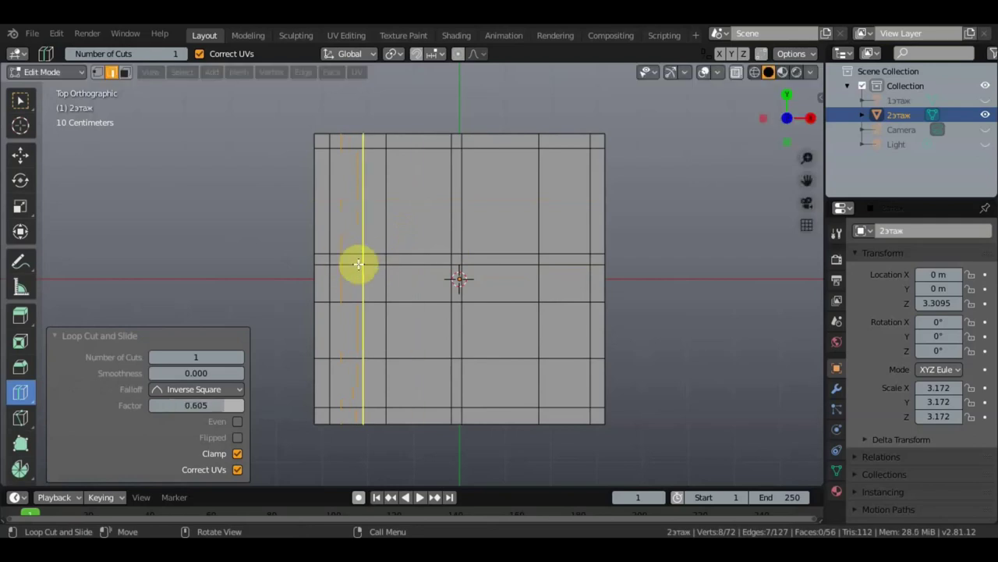
key("ctrl+z")
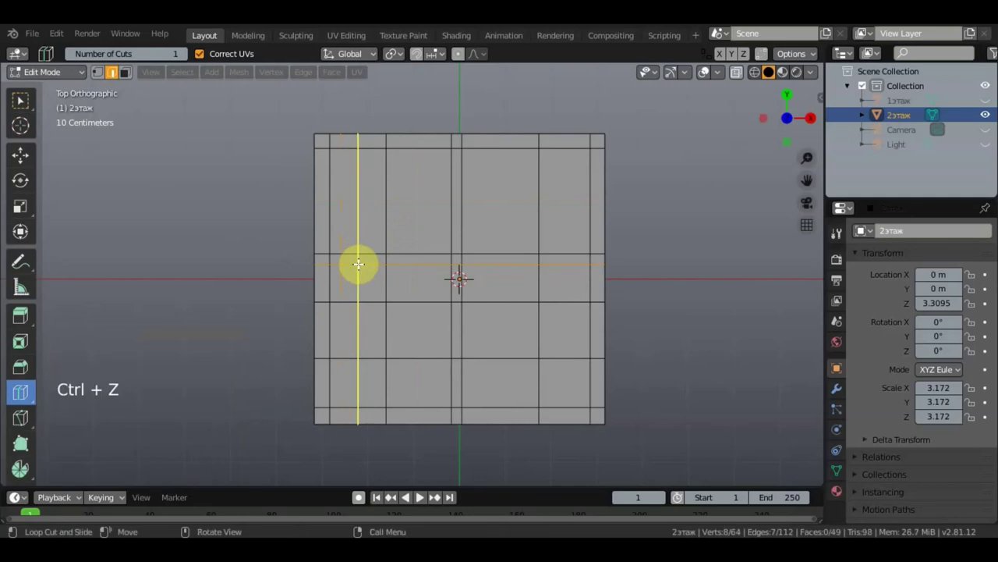
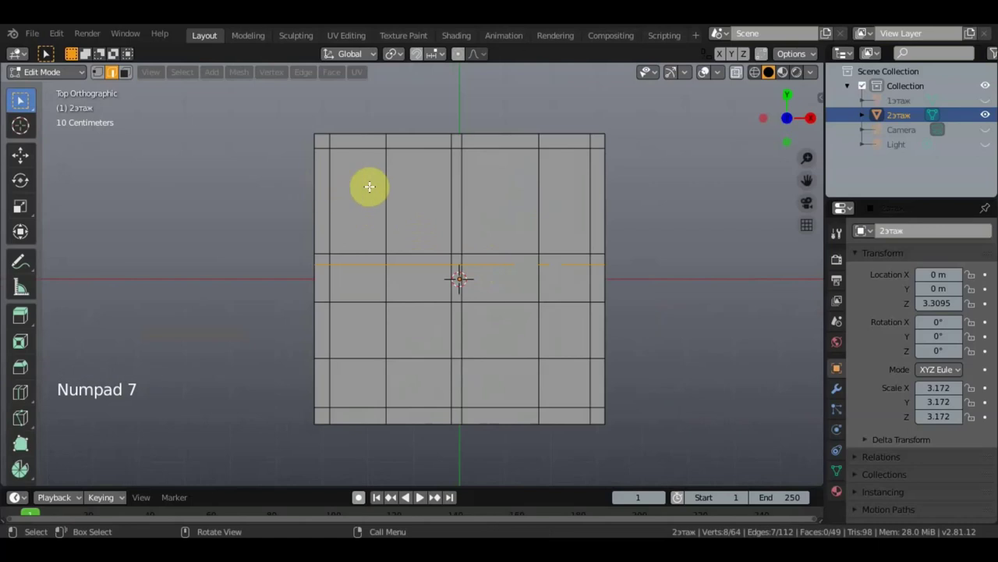
Select the large inner faces and delete them, leaving a border frame with four openings.
left_click(130, 81)
key("c")
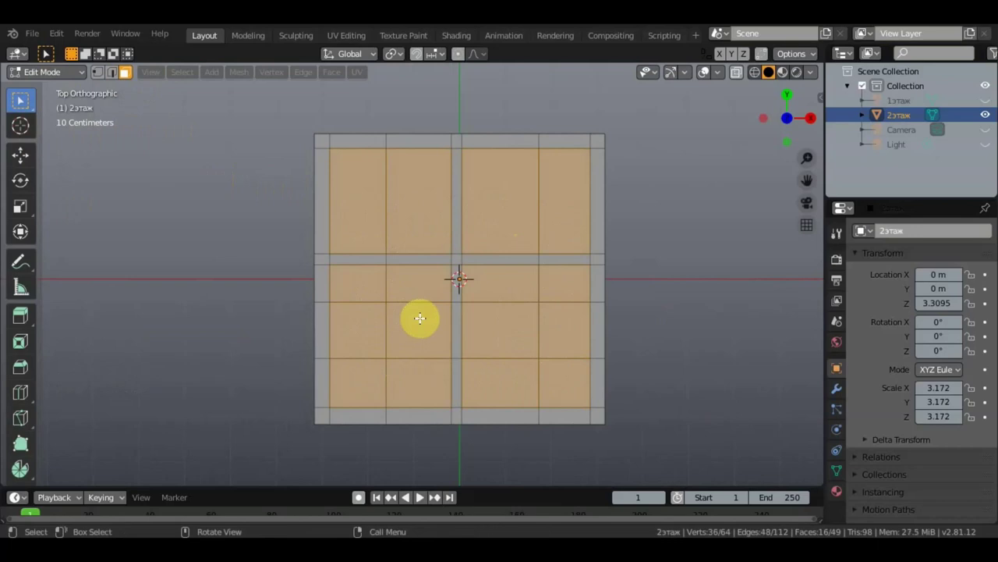
key("Delete")
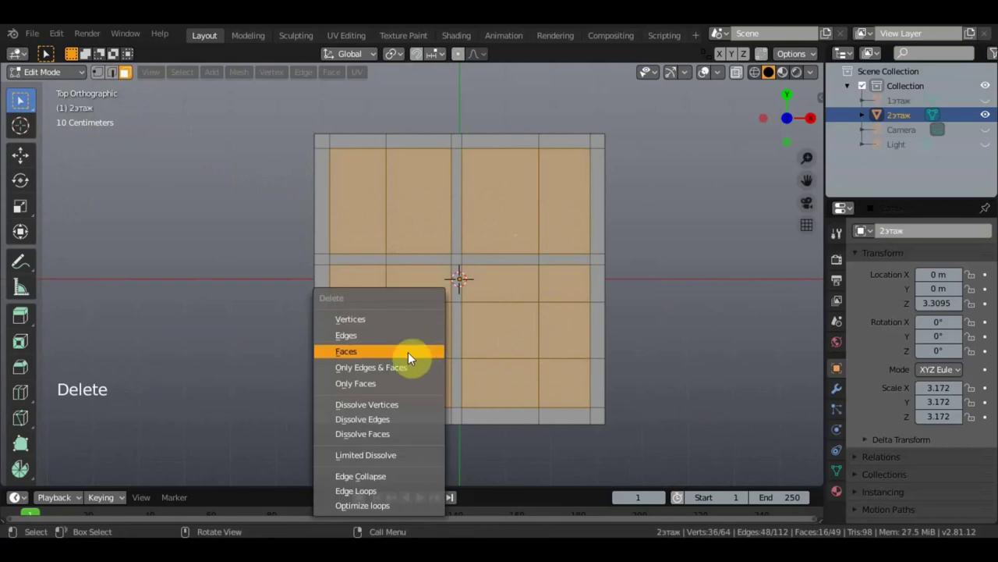
middle_click(480, 276)
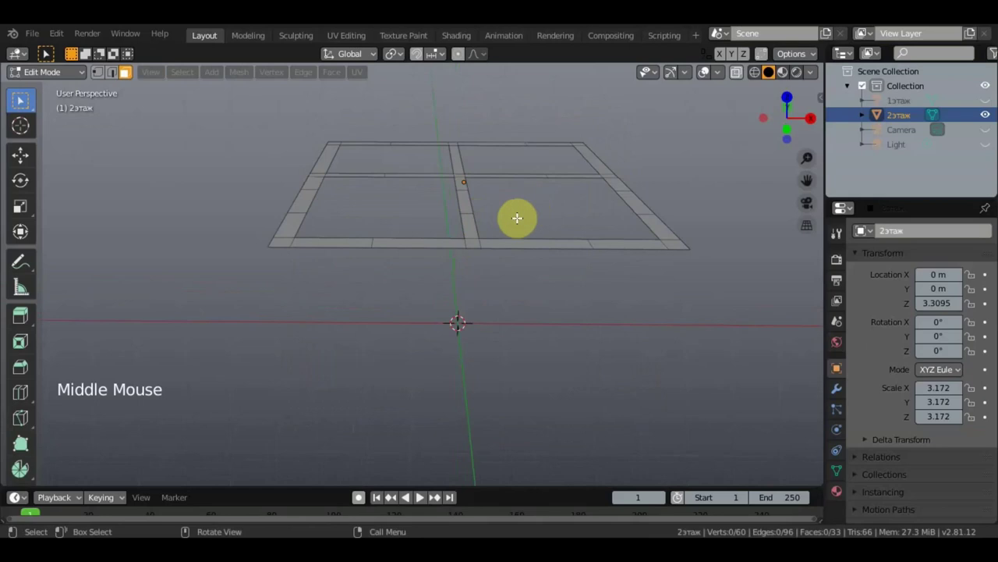
Unhide 1этаж and check both floors from top, front, side and perspective views.
left_click(993, 107)
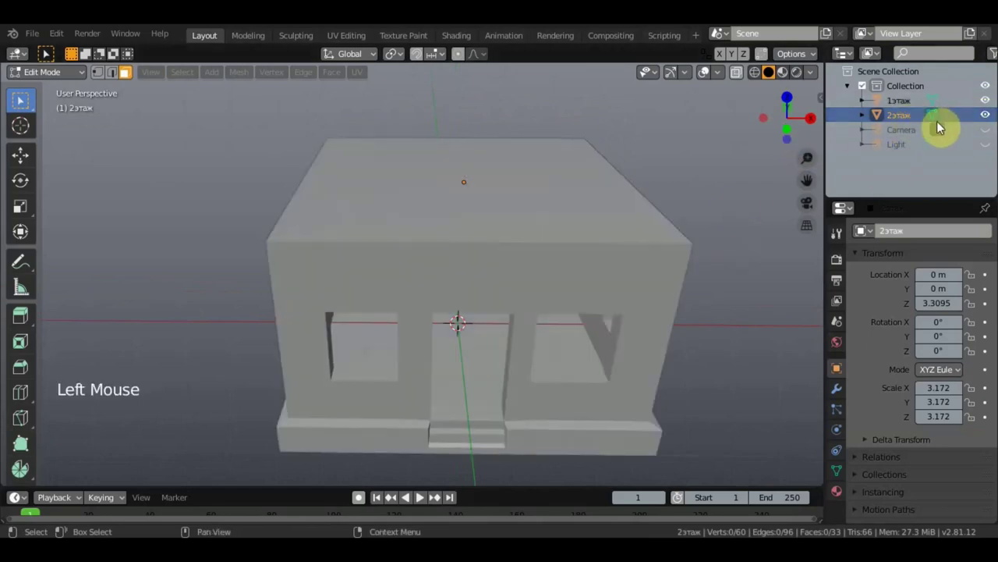
middle_click(725, 202)
key("KP_7")
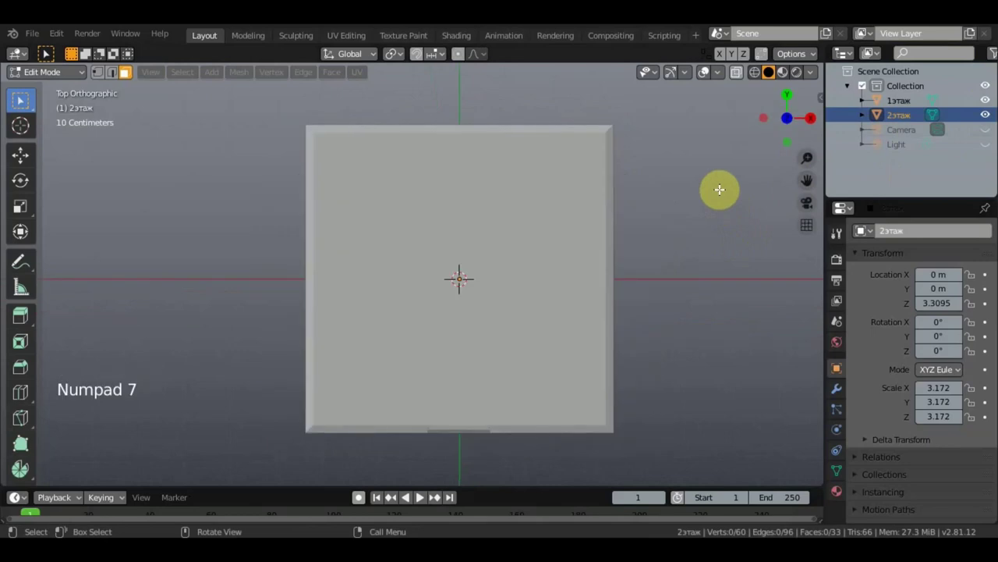
key("KP_1")
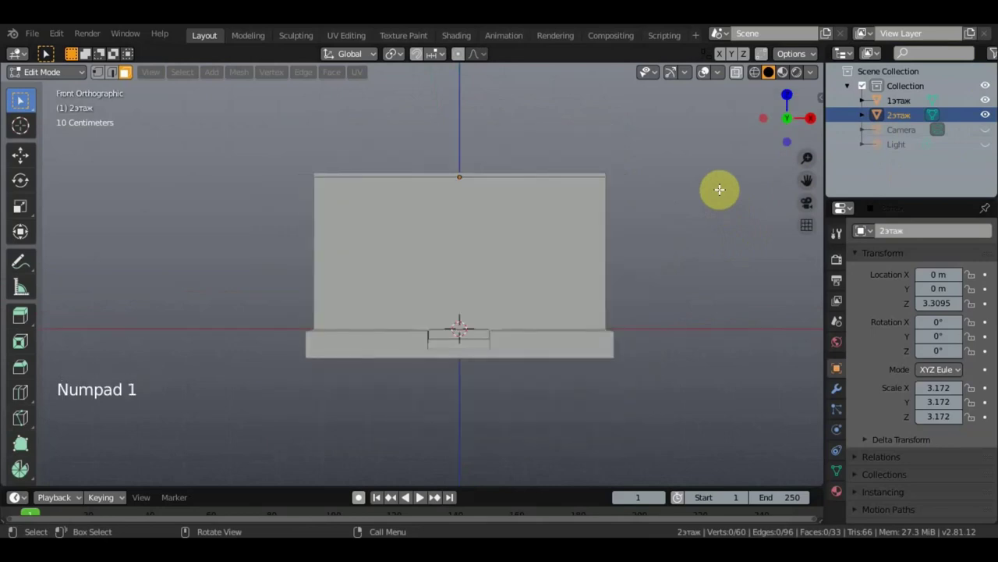
key("KP_3")
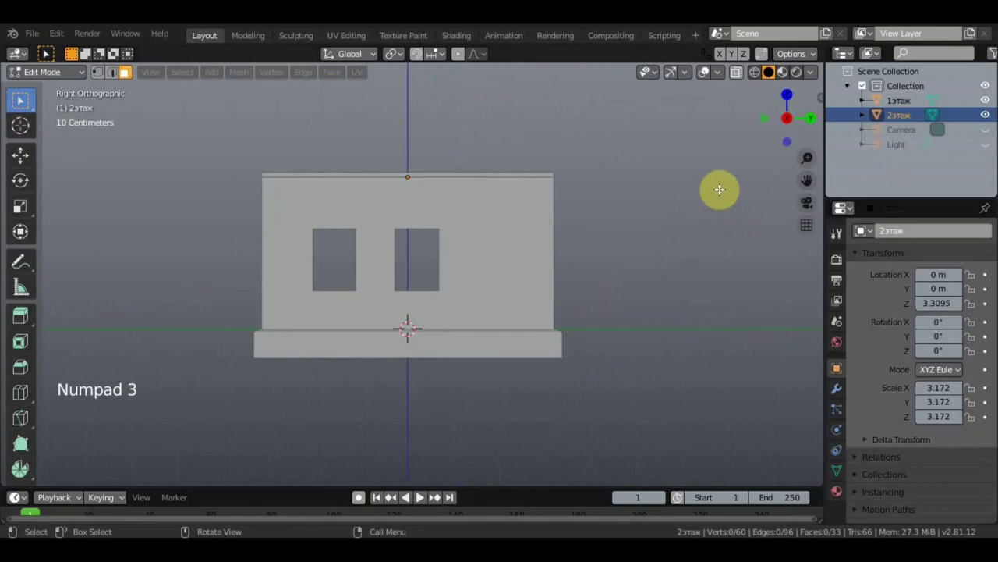
middle_click(677, 259)
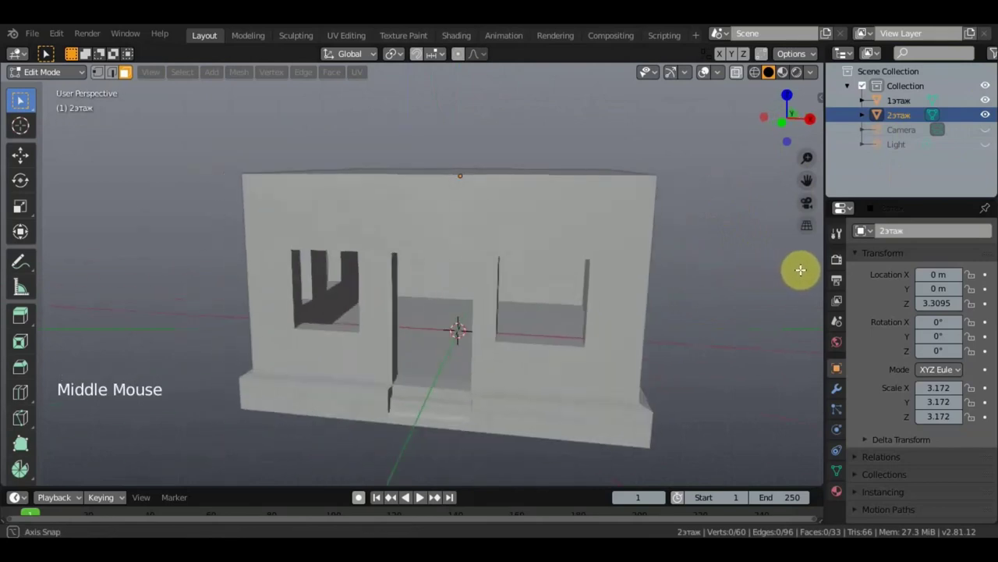
key("KP_1")
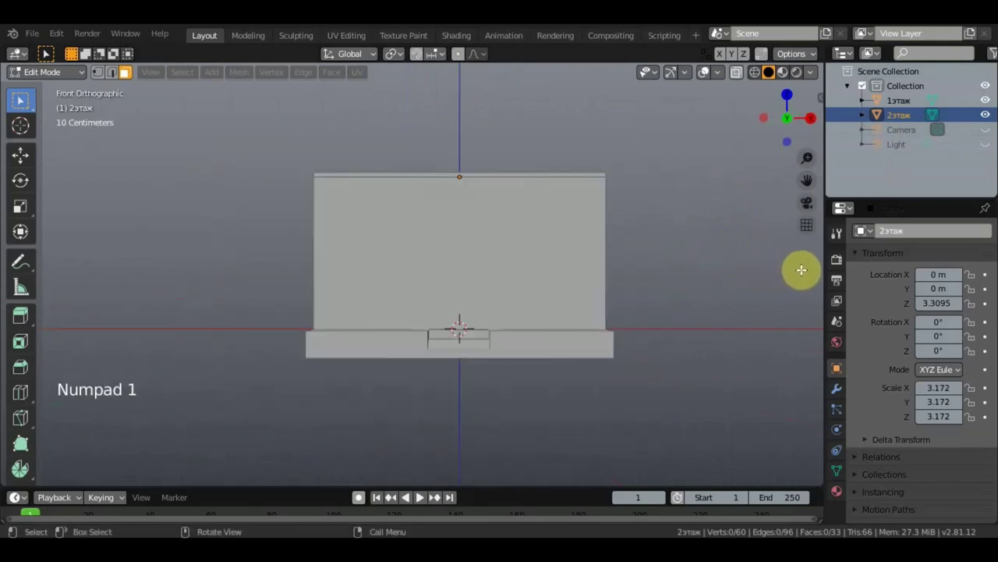
middle_click(740, 272)
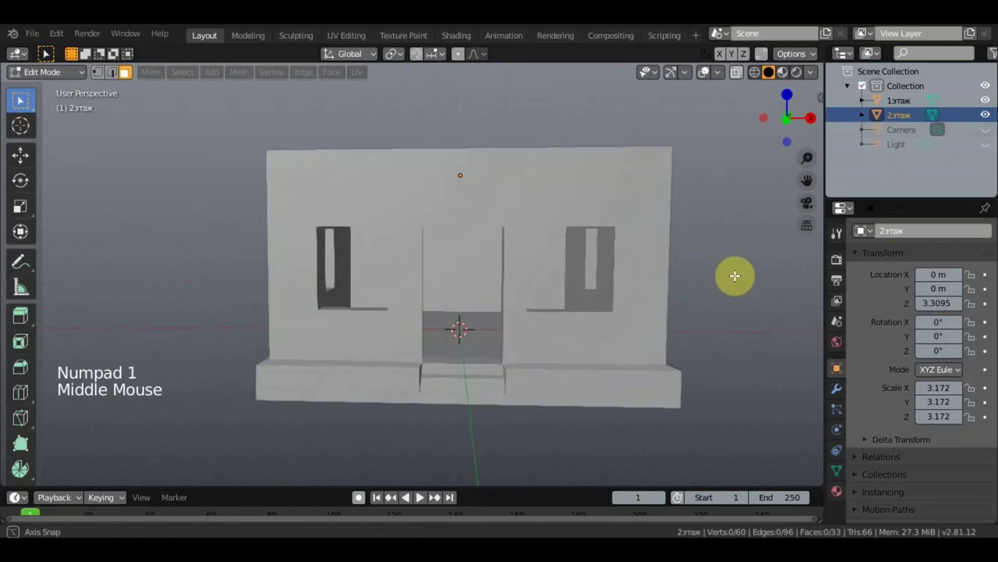
key("KP_1")
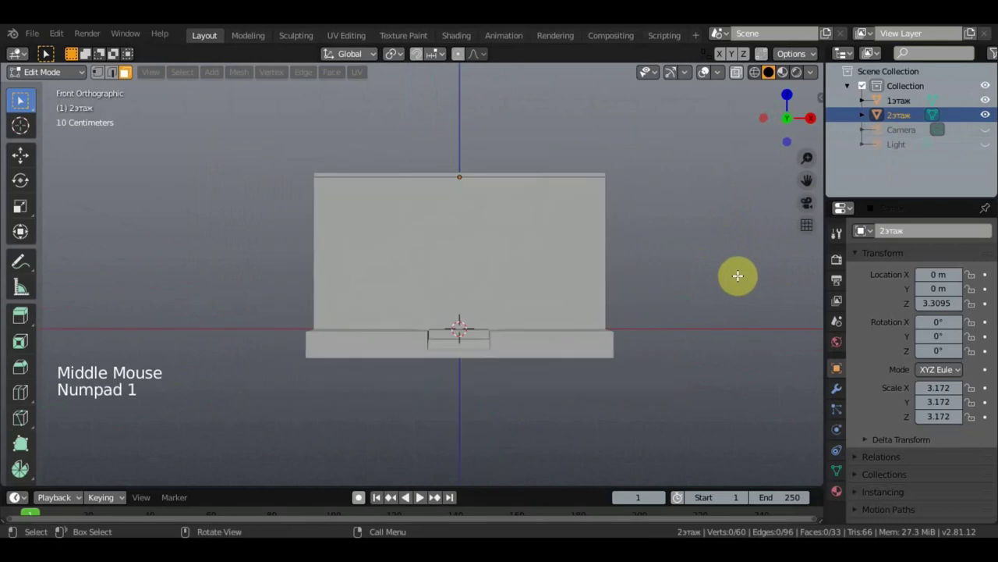
key("a")
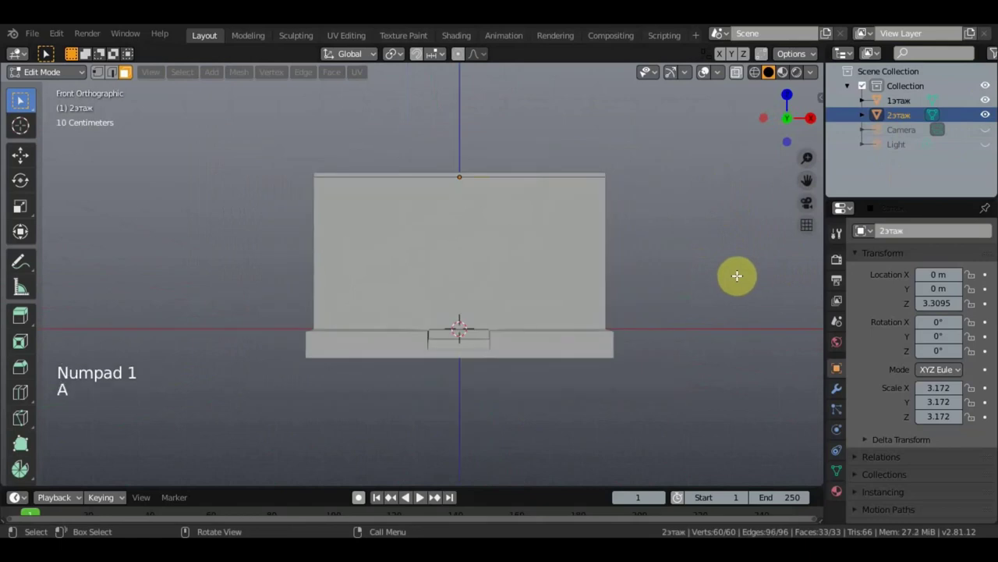
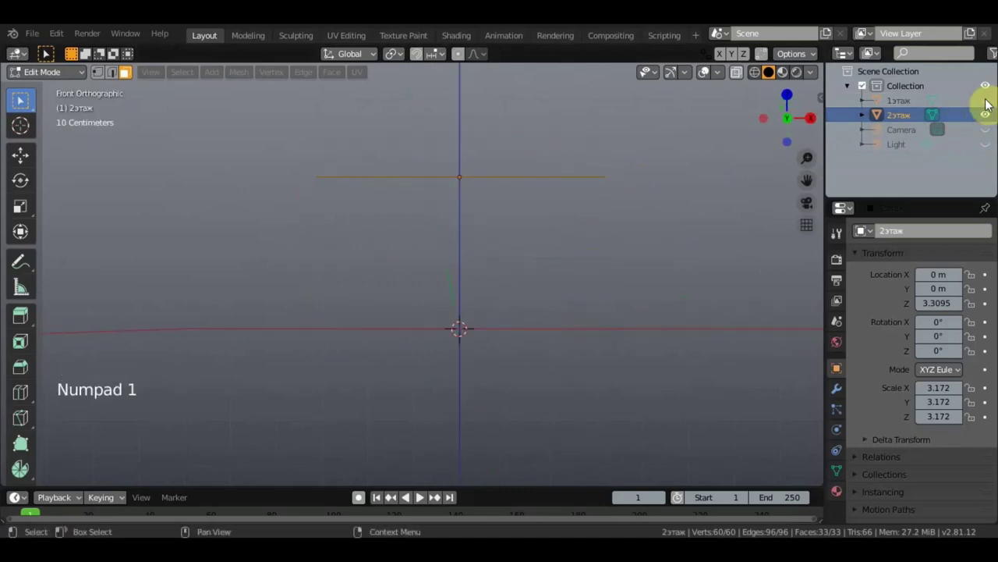
left_click(994, 109)
scroll("down", 3)
scroll("down", 3)
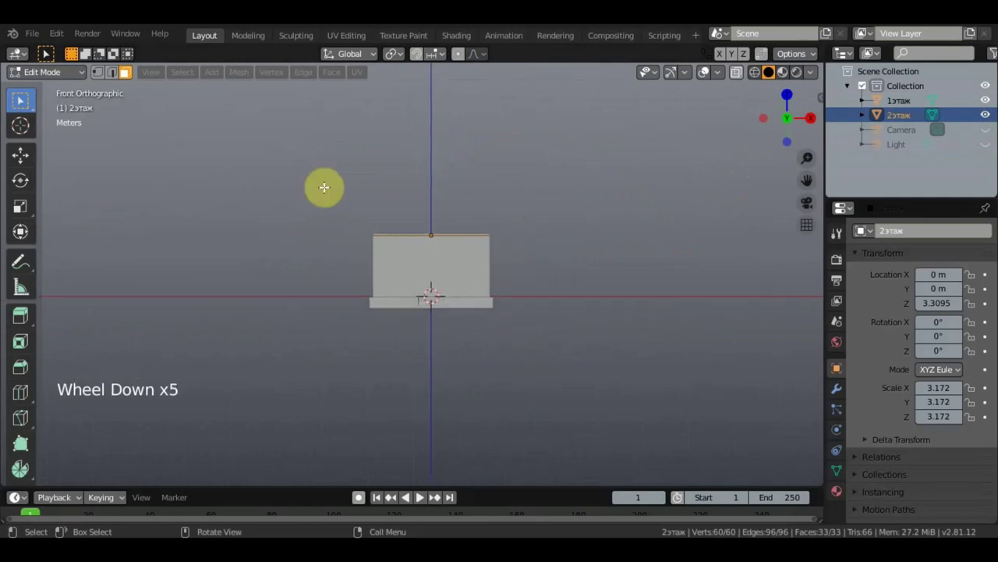
Extrude the 2этаж frame upward three times into tall second-floor walls.
left_click(23, 156)
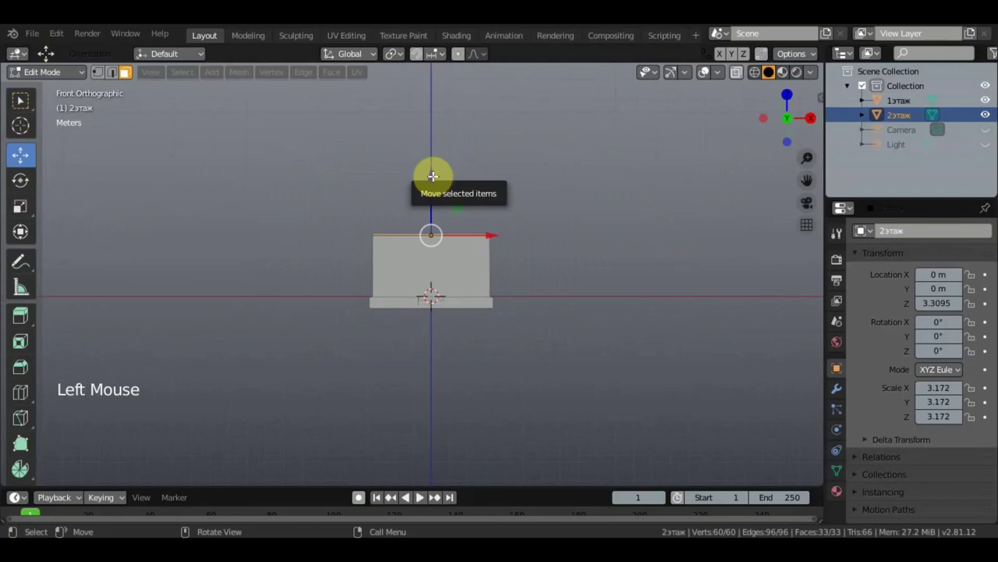
key("e")
left_click(432, 169)
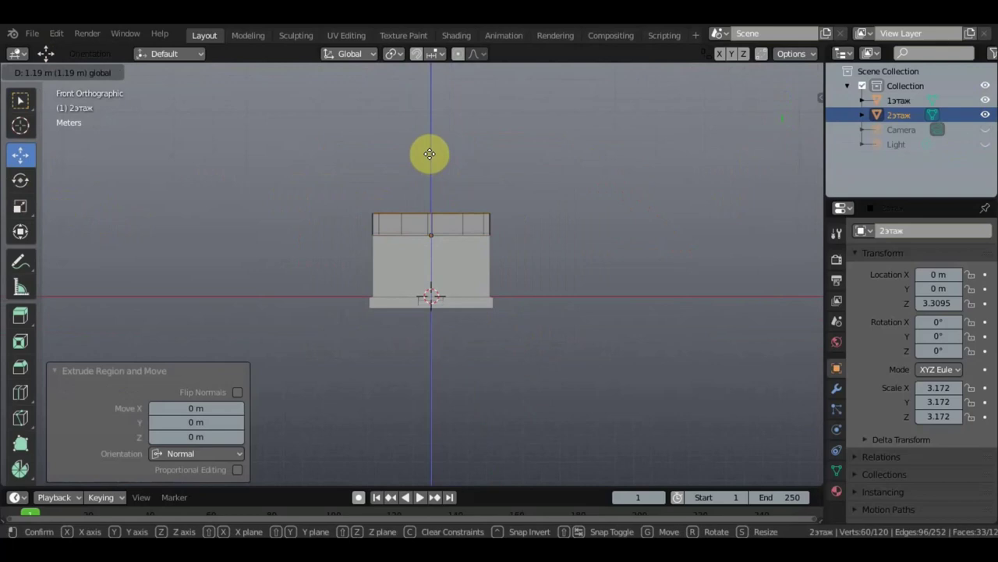
key("e")
left_click(431, 148)
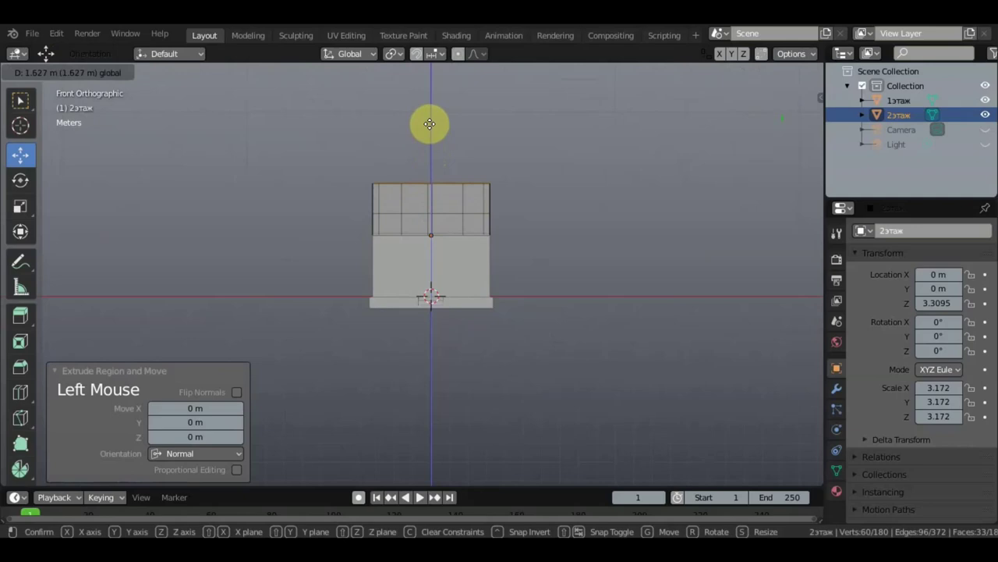
key("e")
left_click(432, 111)
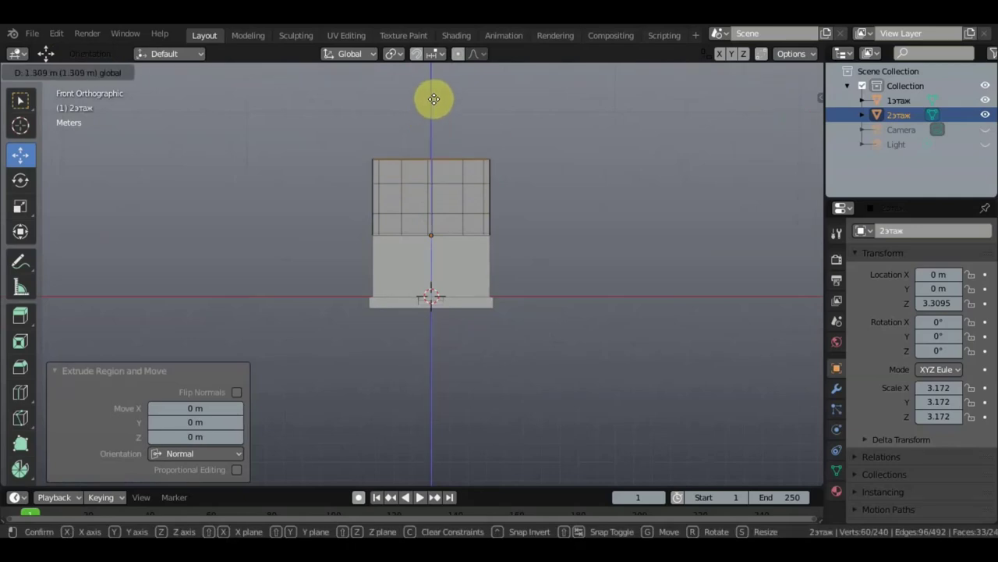
Orbit around the new walls and settle on a zoomed front view.
middle_click(495, 149)
scroll("up", 3)
middle_click(523, 241)
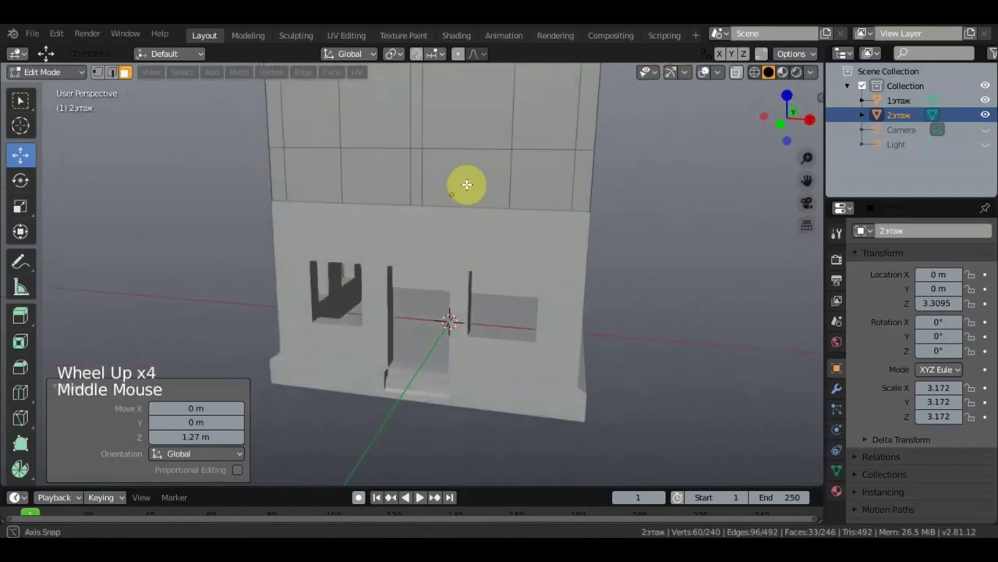
middle_click(567, 220)
scroll("down", 3)
middle_click(520, 248)
key("KP_1")
scroll("up", 3)
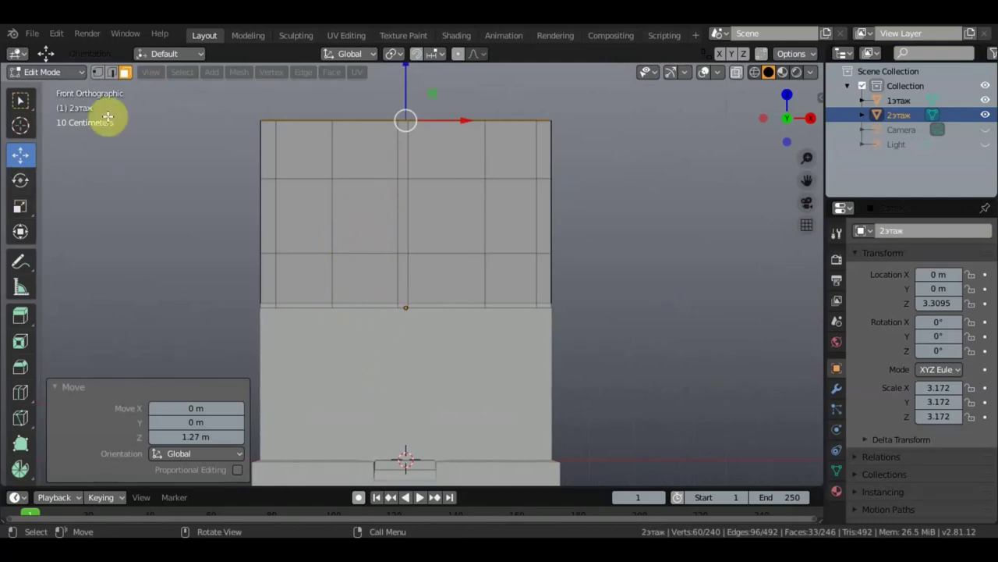
left_click(31, 110)
left_click(132, 78)
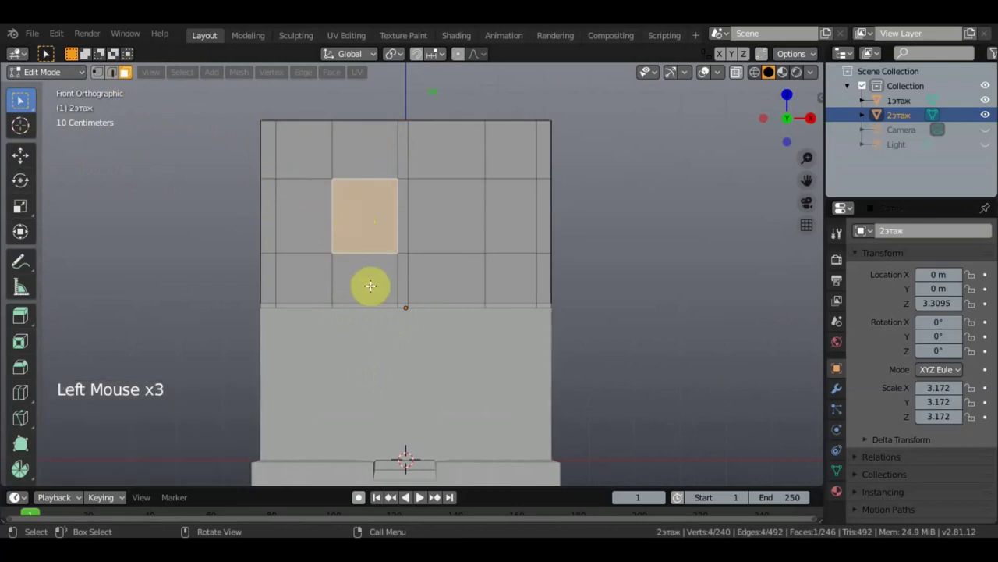
left_click(370, 284)
double_click(454, 287)
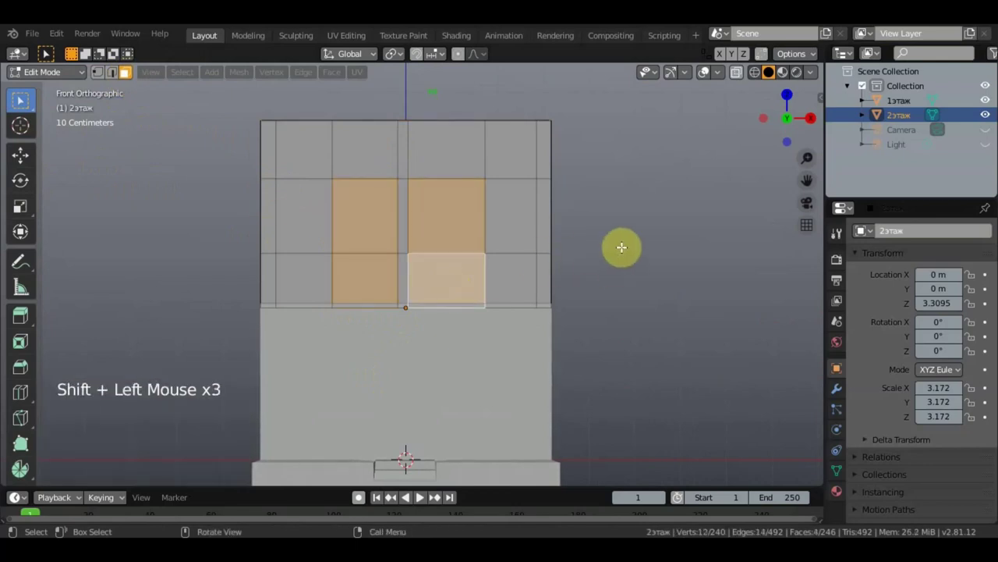
left_click(623, 246)
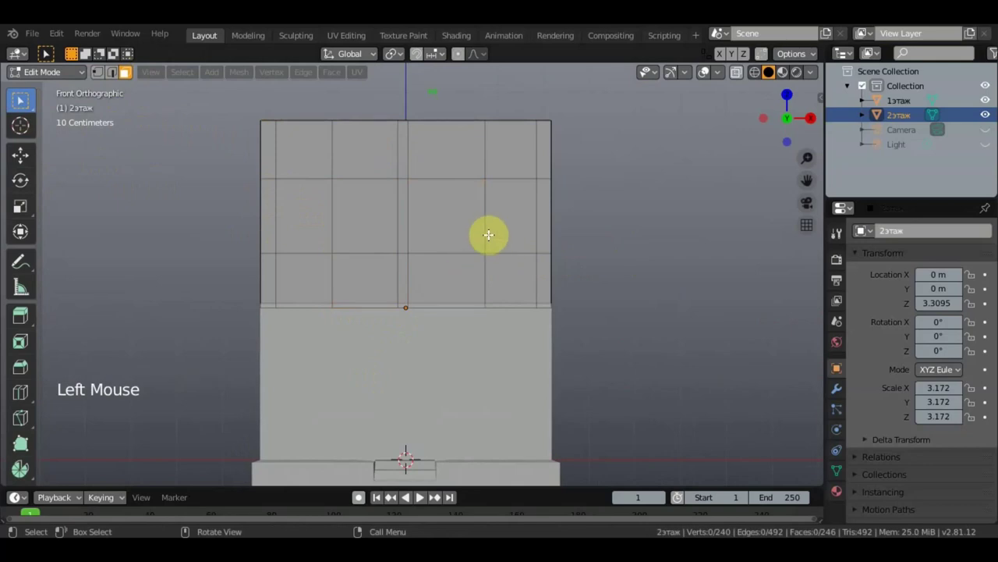
left_click(129, 81)
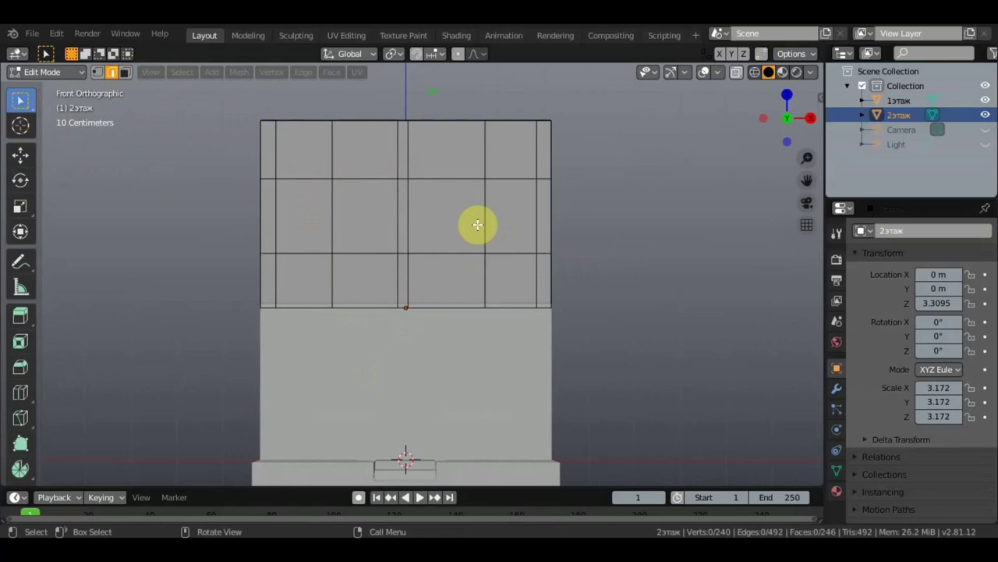
left_click(488, 218)
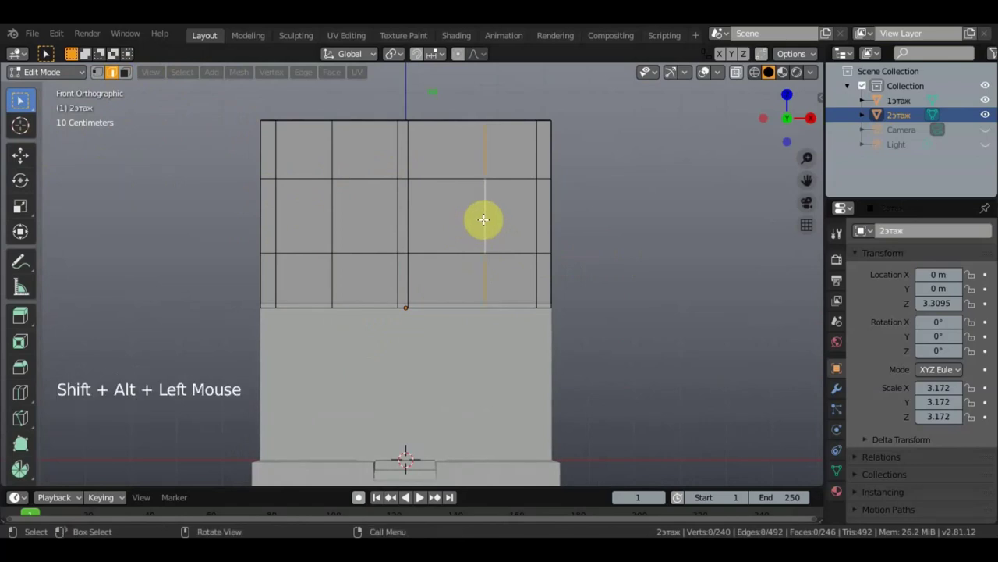
Shift an existing vertical edge loop slightly left with the Move tool.
left_click(21, 160)
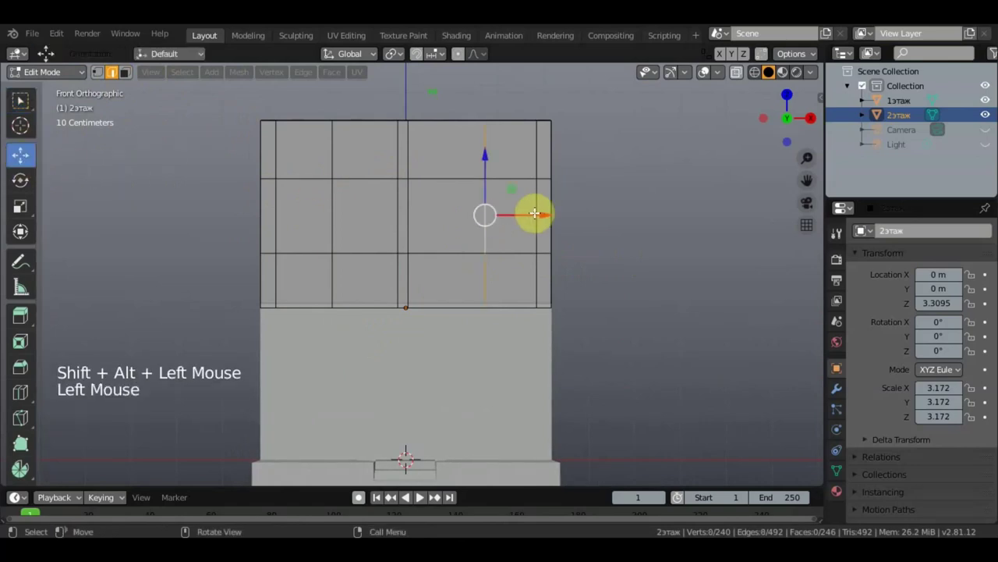
left_click(540, 208)
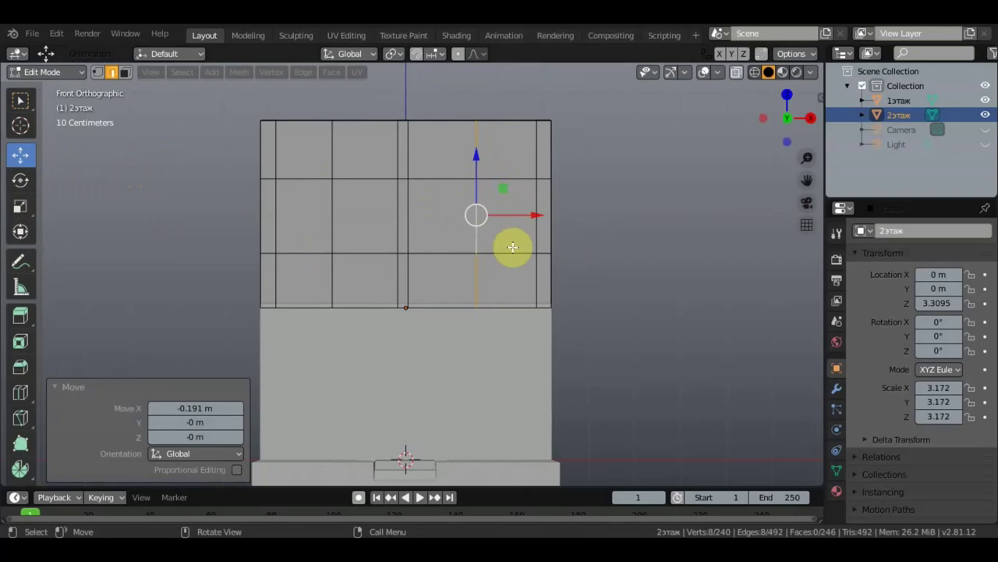
Add two vertical loop cuts near the right and left sides of the front wall.
left_click(30, 398)
left_click(515, 182)
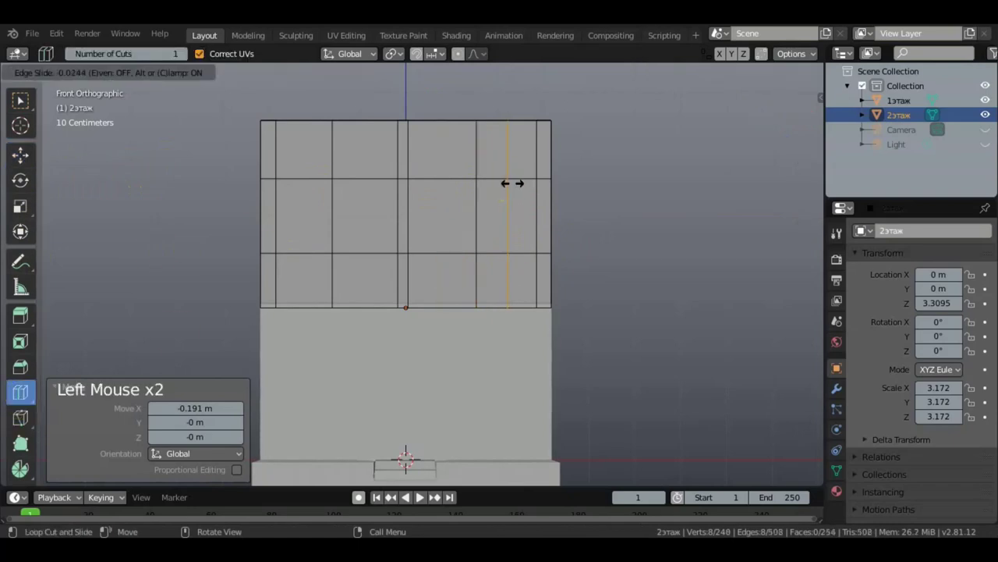
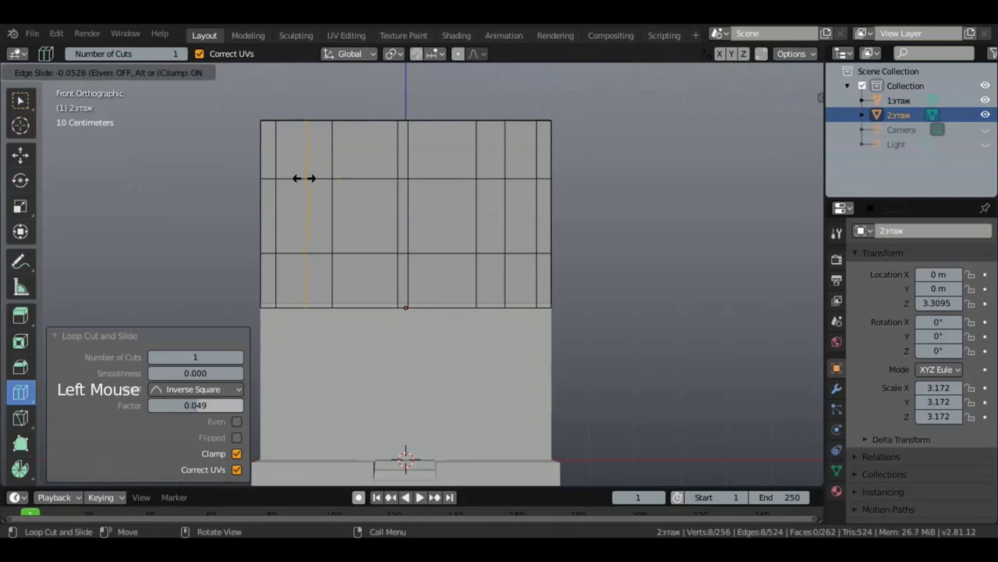
left_click(26, 110)
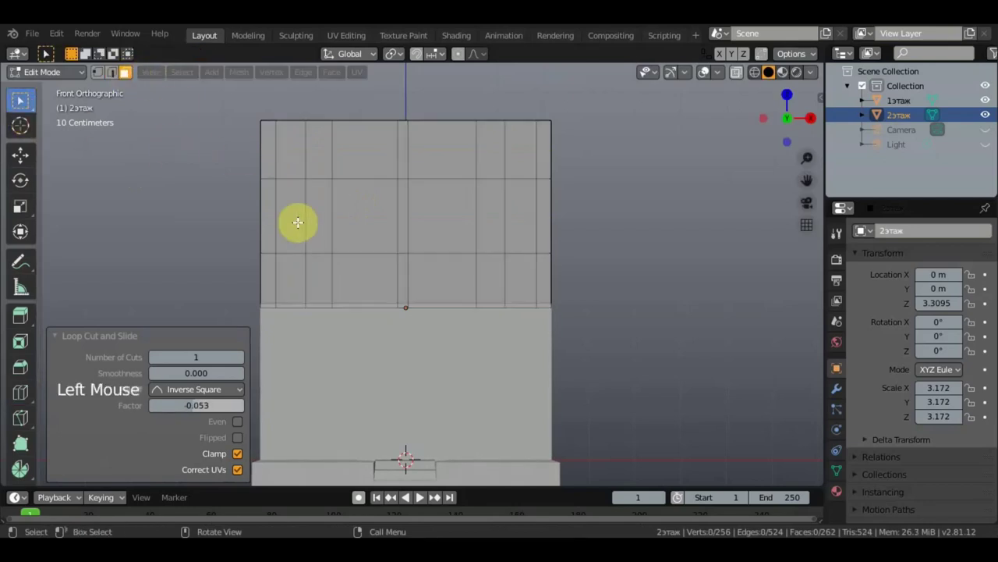
Delete the first group of window panel faces and the lower panel on the front wall.
left_click(320, 217)
left_click(365, 221)
left_click(369, 257)
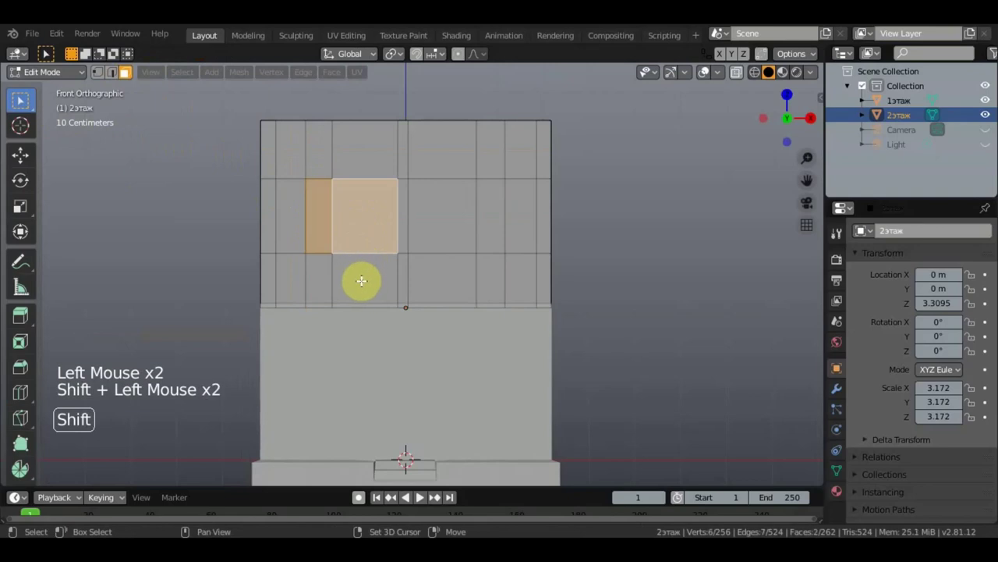
left_click(439, 283)
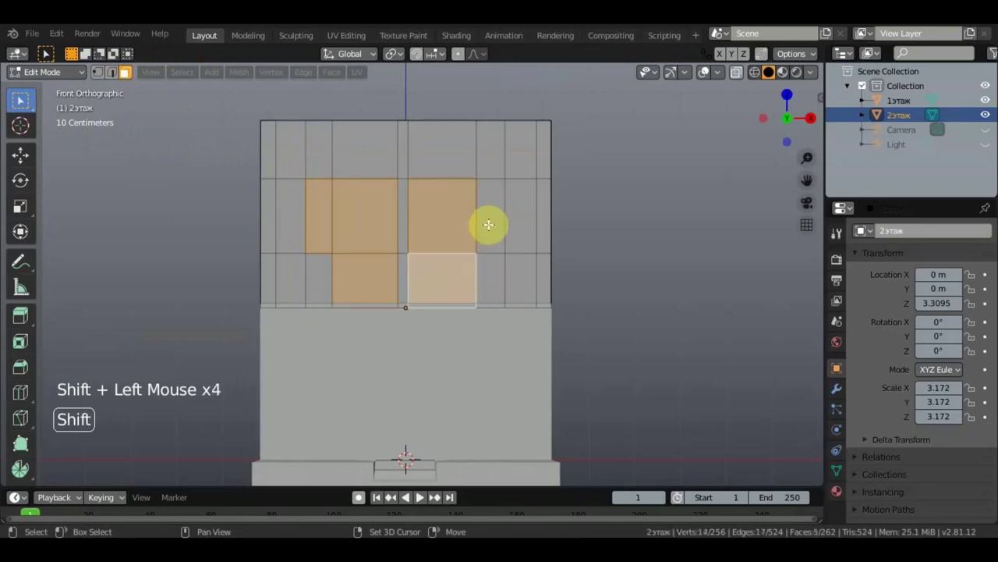
key("Delete")
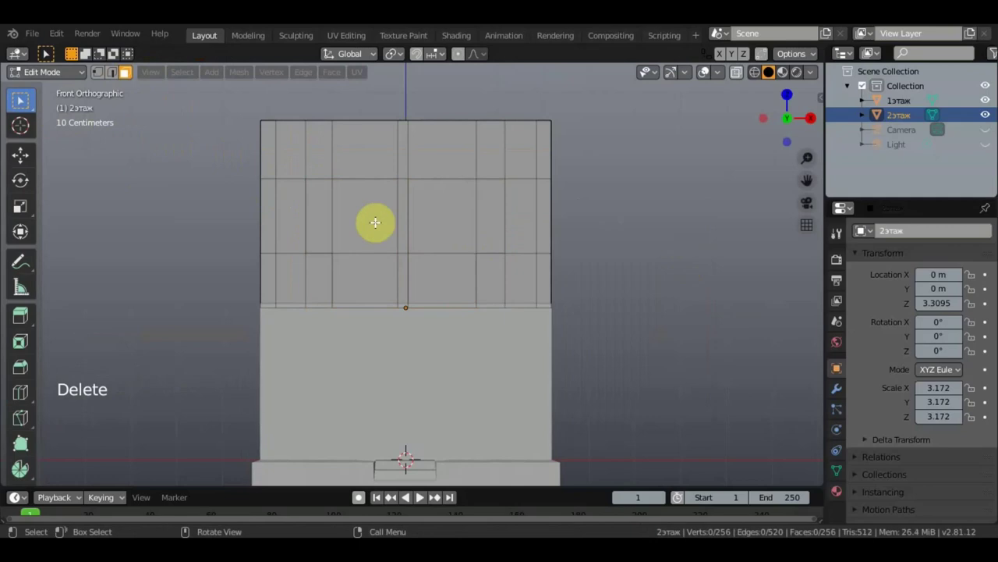
Delete the second group of window panel faces to open the remaining front-wall holes.
left_click(321, 212)
left_click(352, 217)
double_click(435, 230)
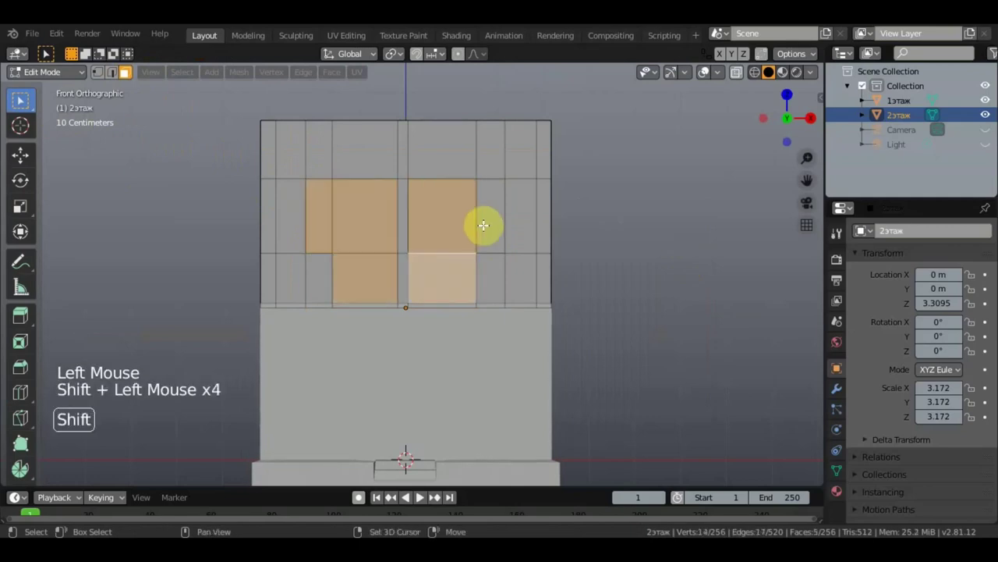
key("Delete")
Delete a window panel face on the side wall of the second floor.
middle_click(640, 247)
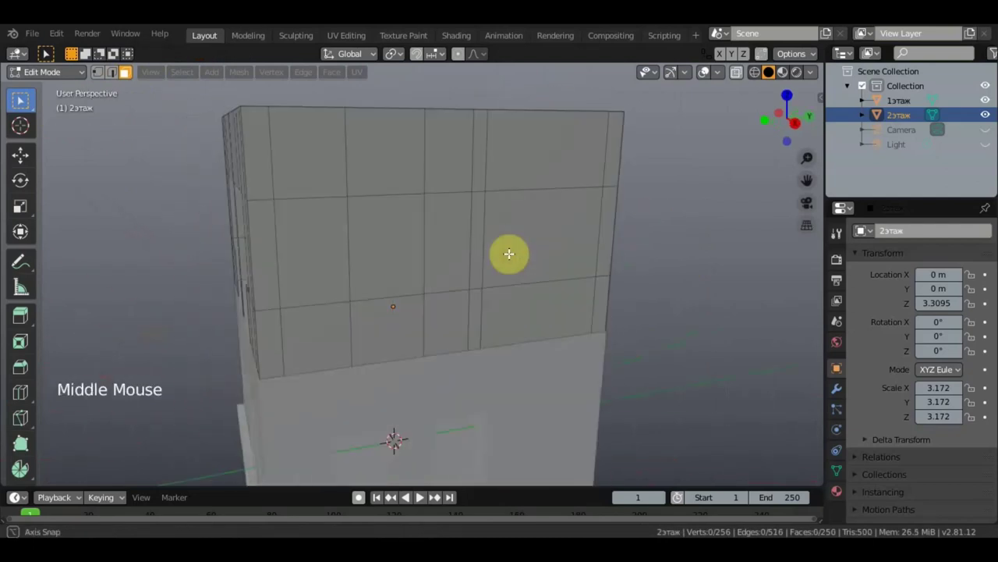
left_click(324, 217)
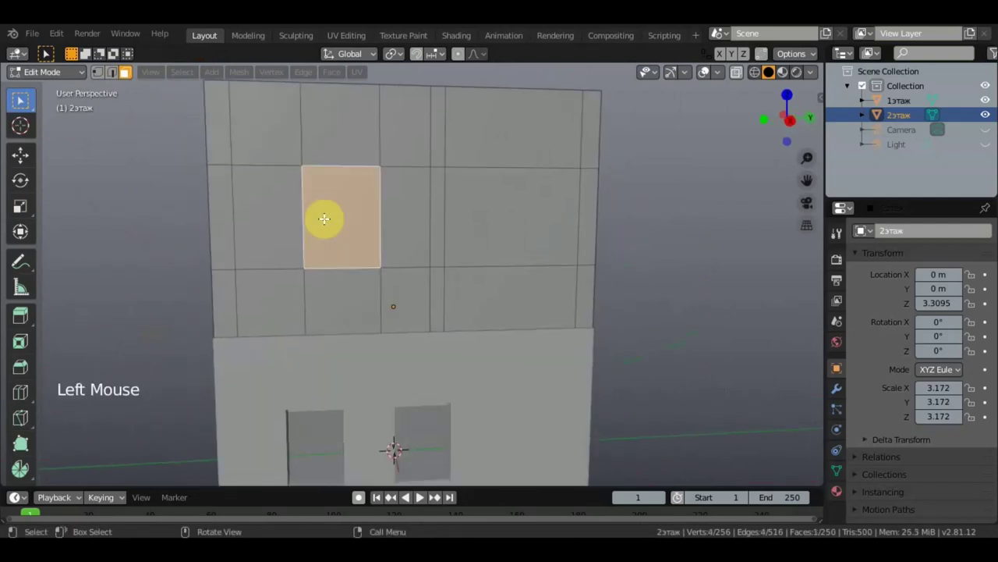
key("Delete")
left_click(333, 222)
key("Delete")
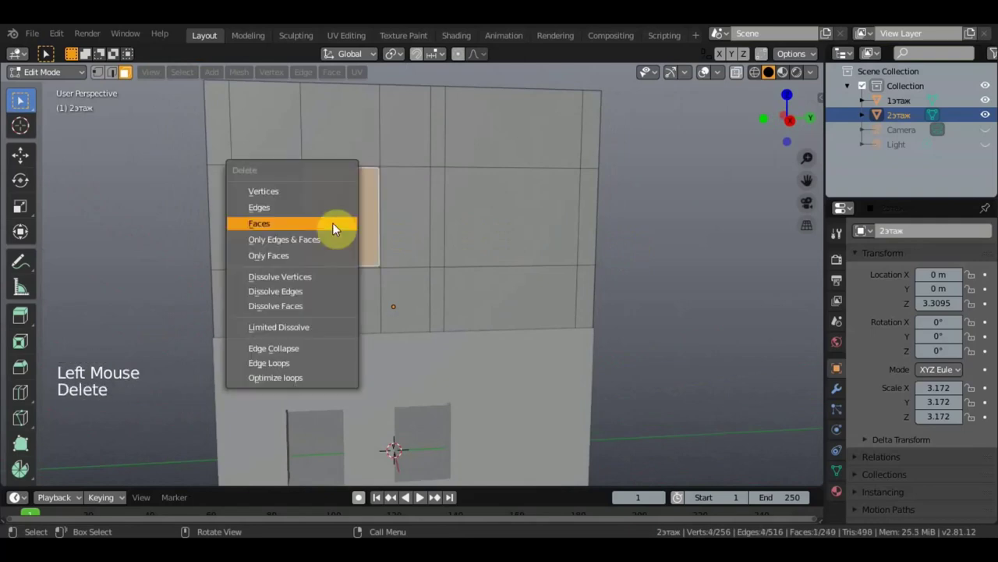
Delete another window face on the next wall and look around inside the floor.
middle_click(333, 224)
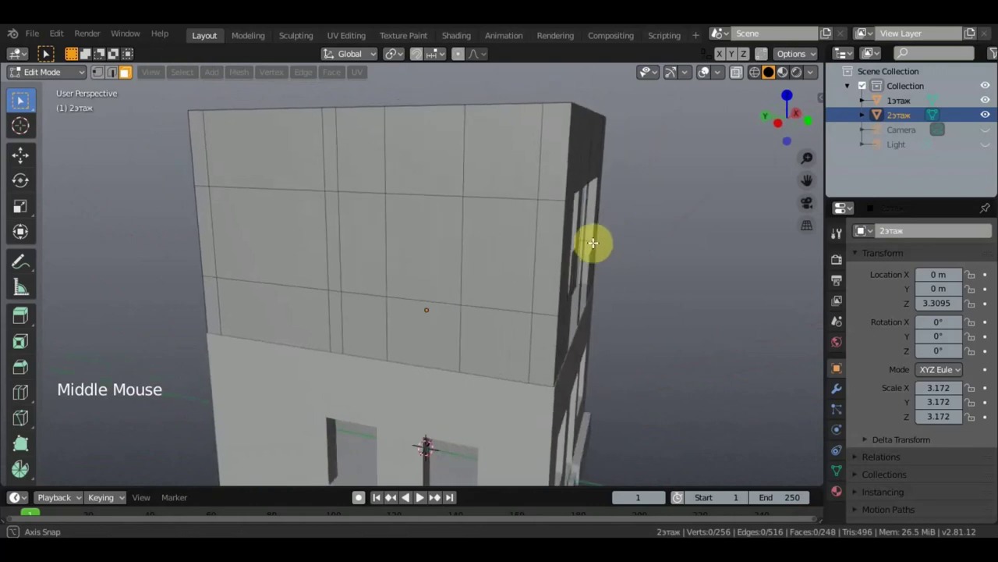
left_click(426, 251)
key("Delete")
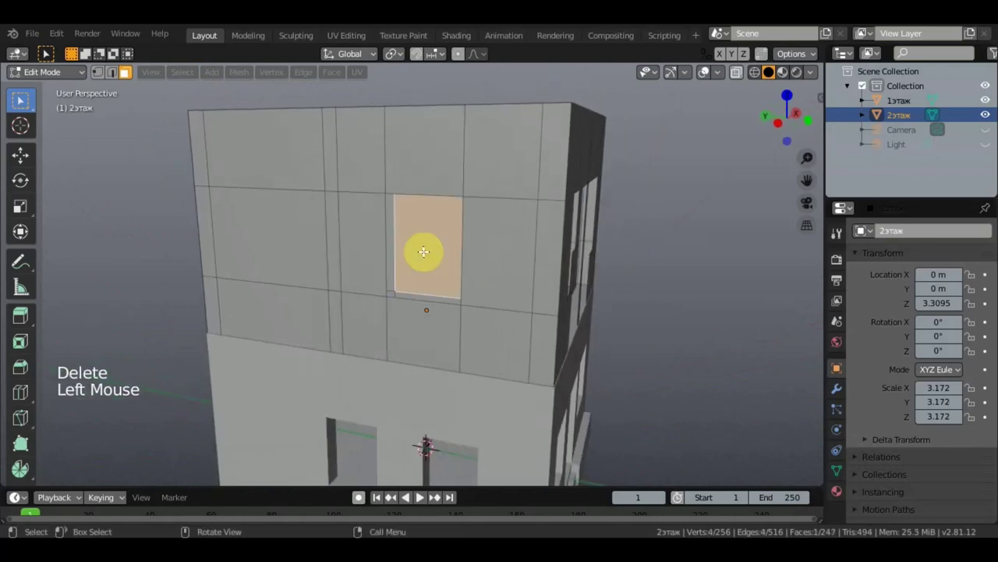
key("Delete")
left_click(433, 257)
middle_click(419, 264)
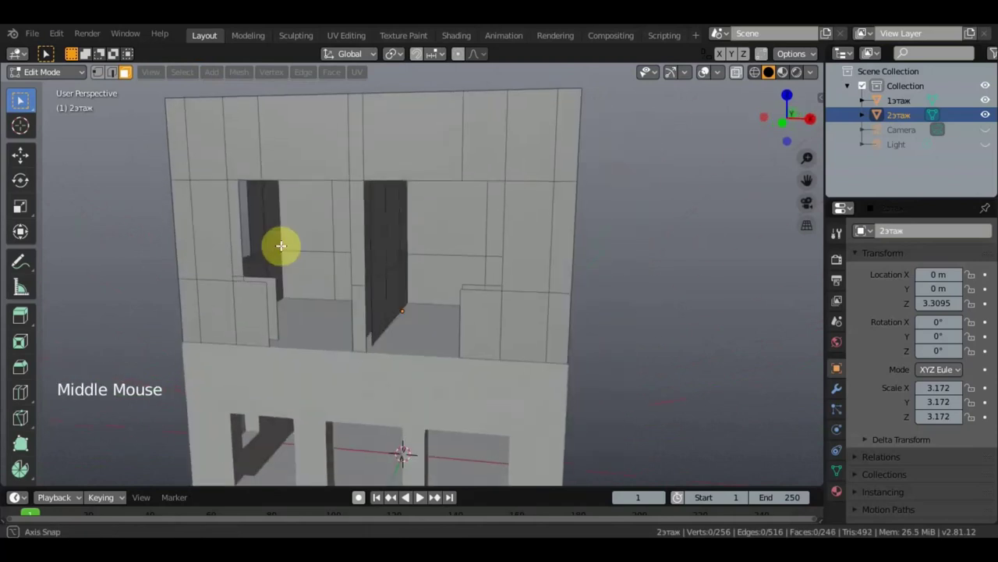
scroll("up", 3)
middle_click(334, 227)
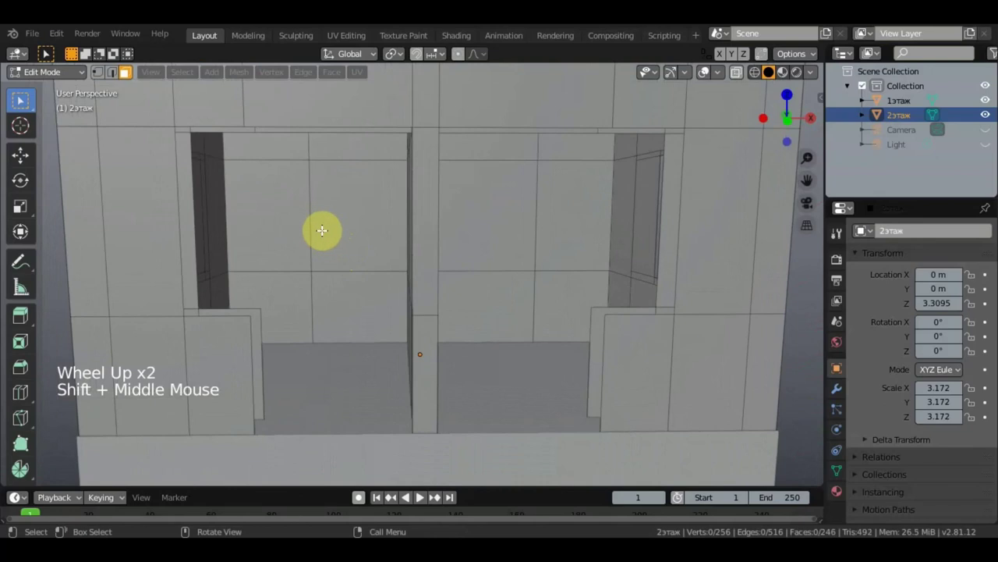
Select vertical edges on the inner wall and move them sideways.
left_click(122, 77)
left_click(308, 214)
left_click(32, 166)
left_click(370, 210)
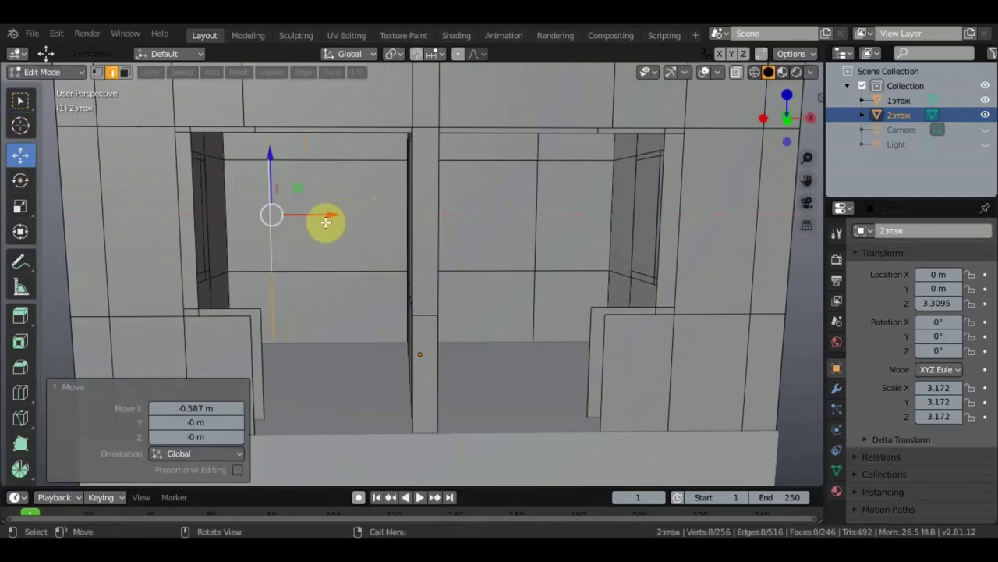
key("shift+d")
left_click(335, 205)
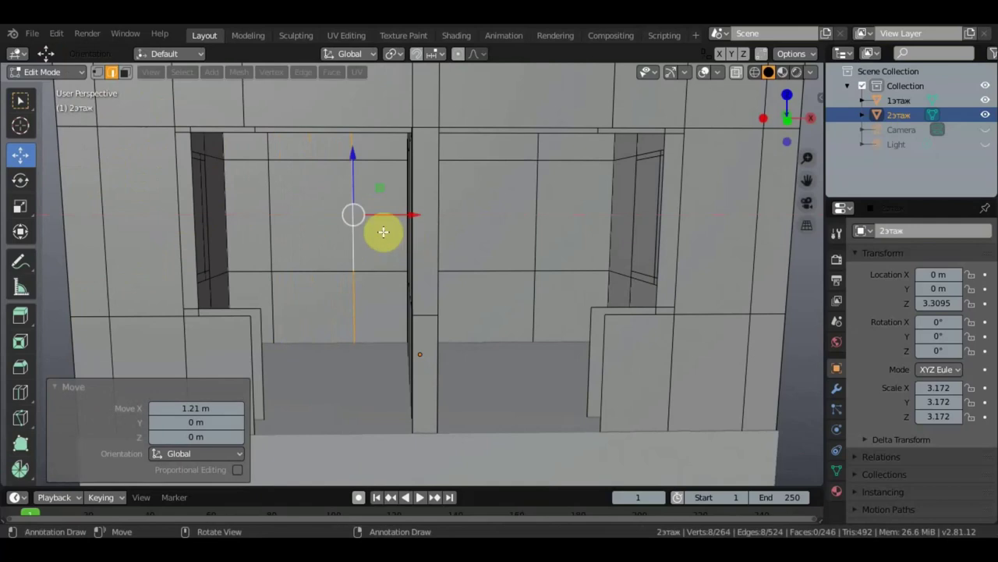
Undo the edge moves back to the original wall and start a Loop Cut instead.
left_click(28, 106)
left_click(165, 90)
left_click(308, 238)
left_click(802, 338)
middle_click(349, 240)
key("ctrl+z")
key("ctrl+z")
key("ctrl+z")
key("ctrl+z")
key("ctrl+z")
key("ctrl+z")
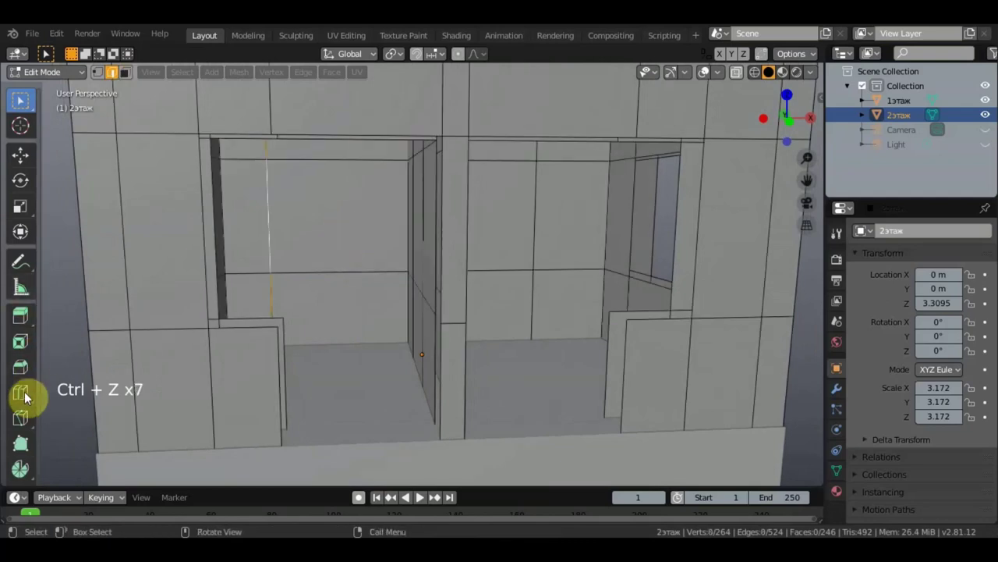
left_click(31, 401)
Place a vertical loop across the inner wall and delete the new panel faces to open a window.
left_click(349, 170)
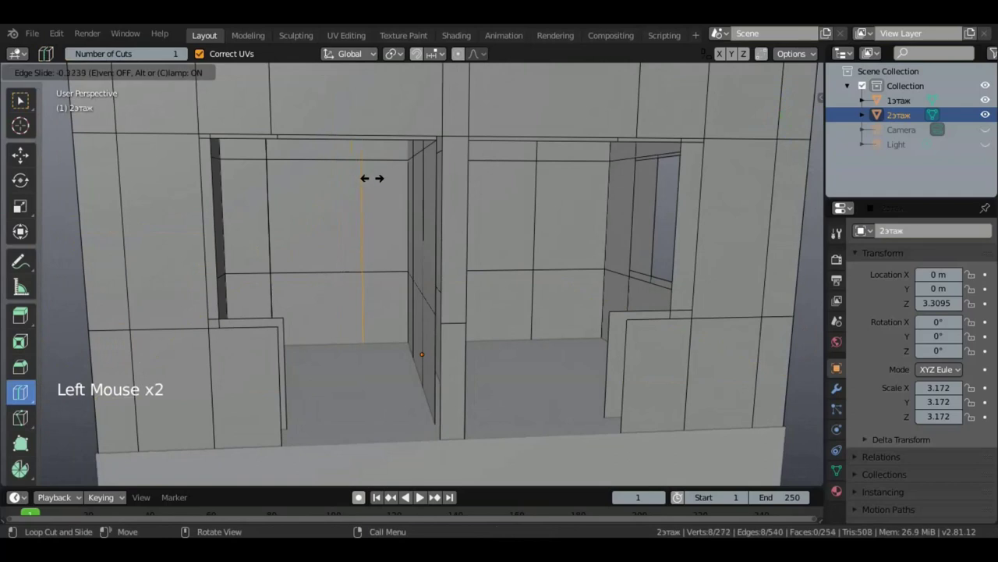
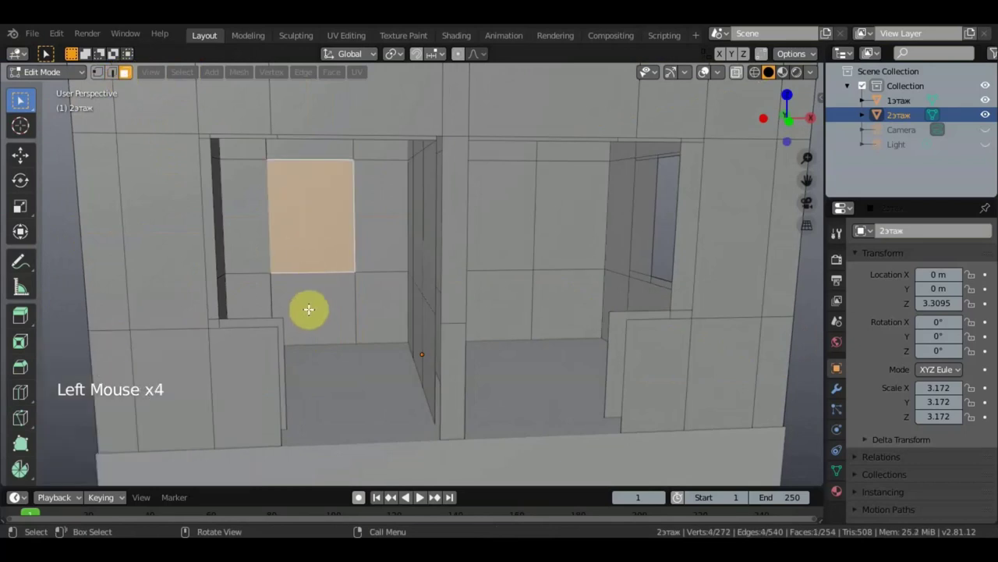
left_click(319, 309)
double_click(319, 309)
key("Delete")
left_click(325, 212)
left_click(330, 304)
key("Delete")
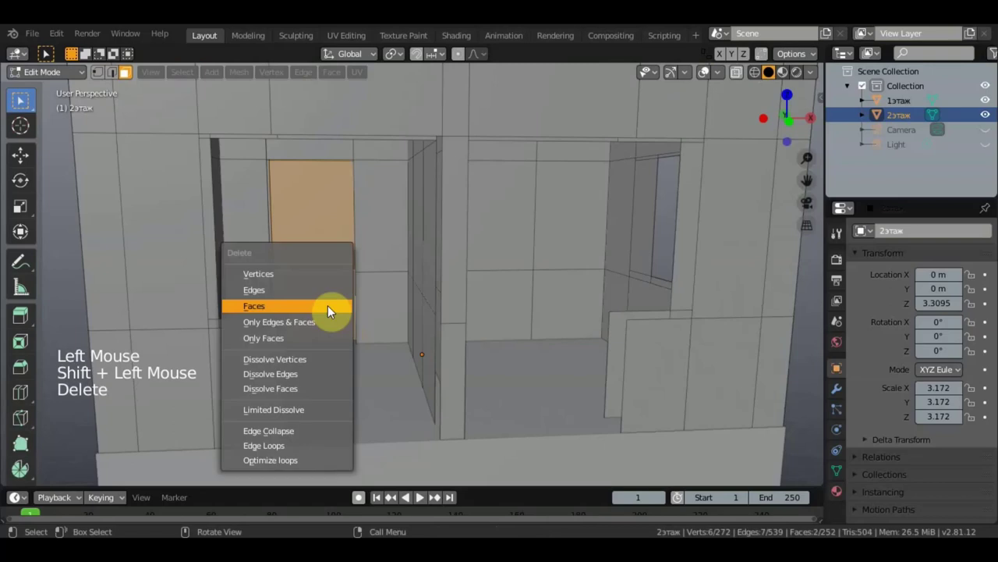
Orbit around and outside the wall to inspect the new opening.
scroll("down", 3)
scroll("up", 3)
middle_click(336, 294)
scroll("down", 3)
middle_click(372, 318)
scroll("down", 3)
middle_click(451, 315)
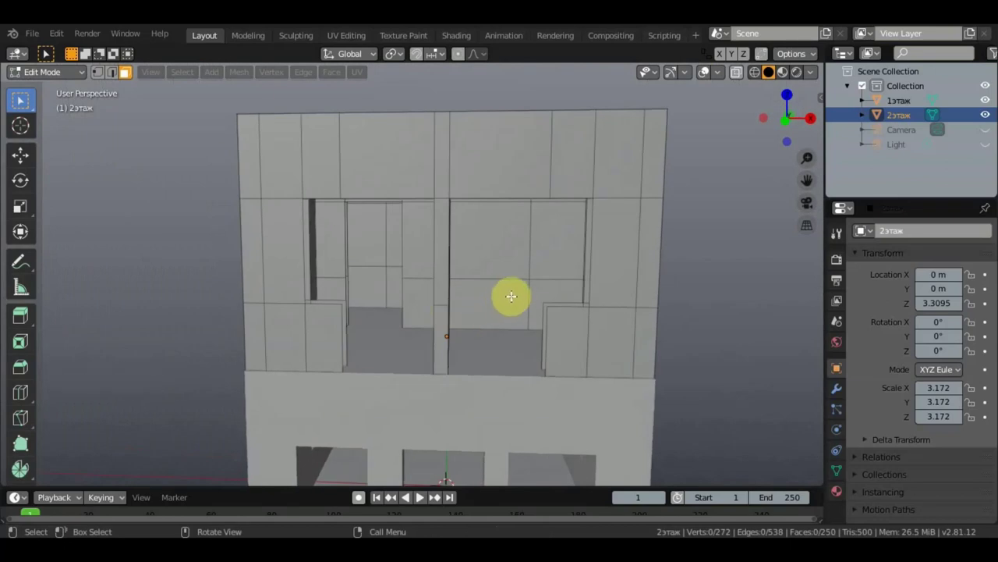
middle_click(535, 248)
left_click(35, 394)
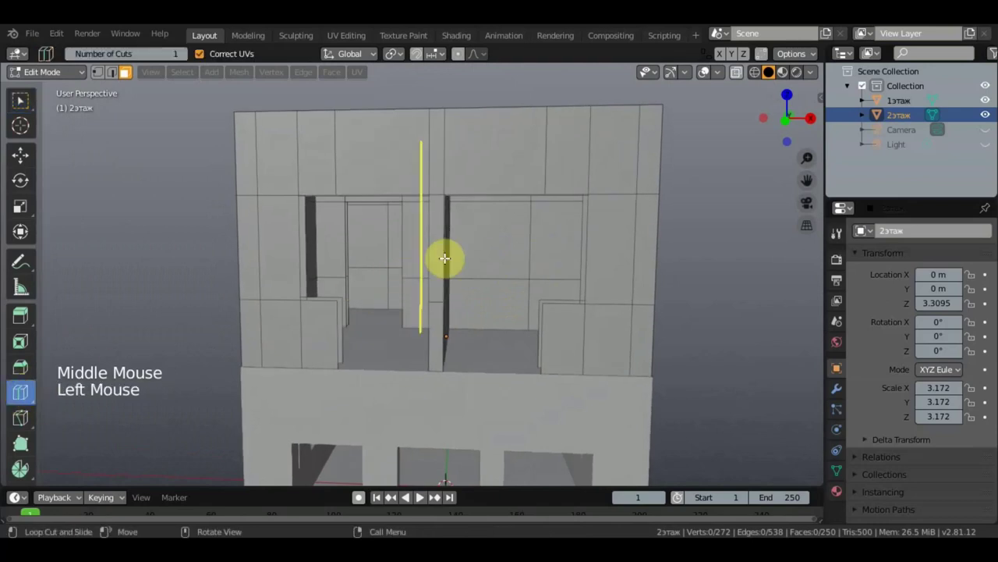
left_click(483, 215)
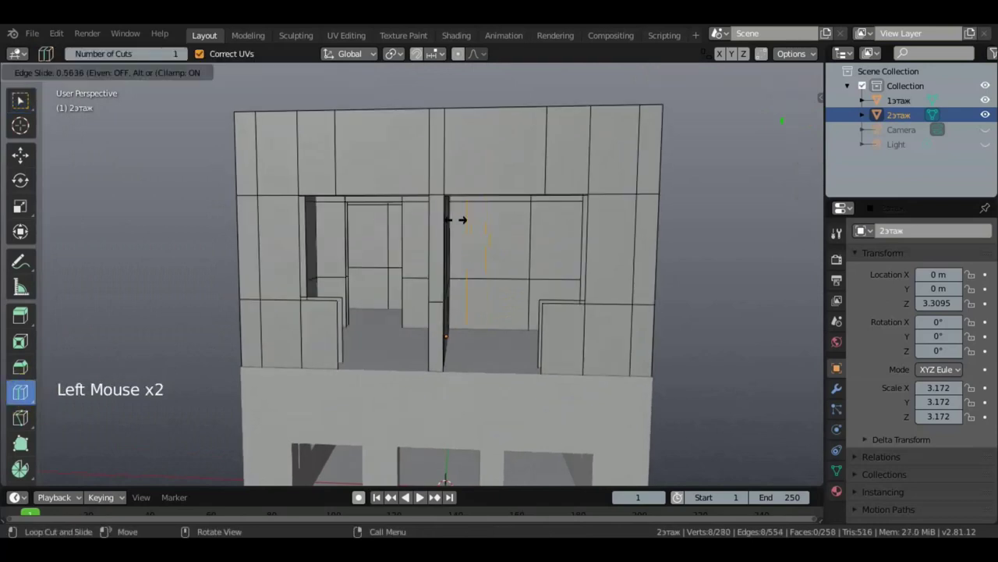
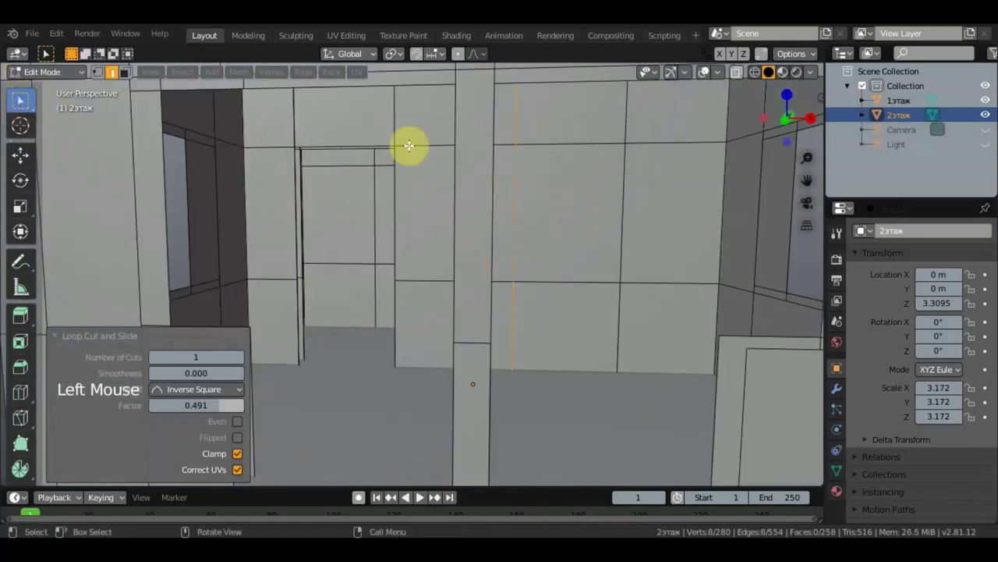
left_click(629, 217)
left_click(649, 225)
left_click(628, 223)
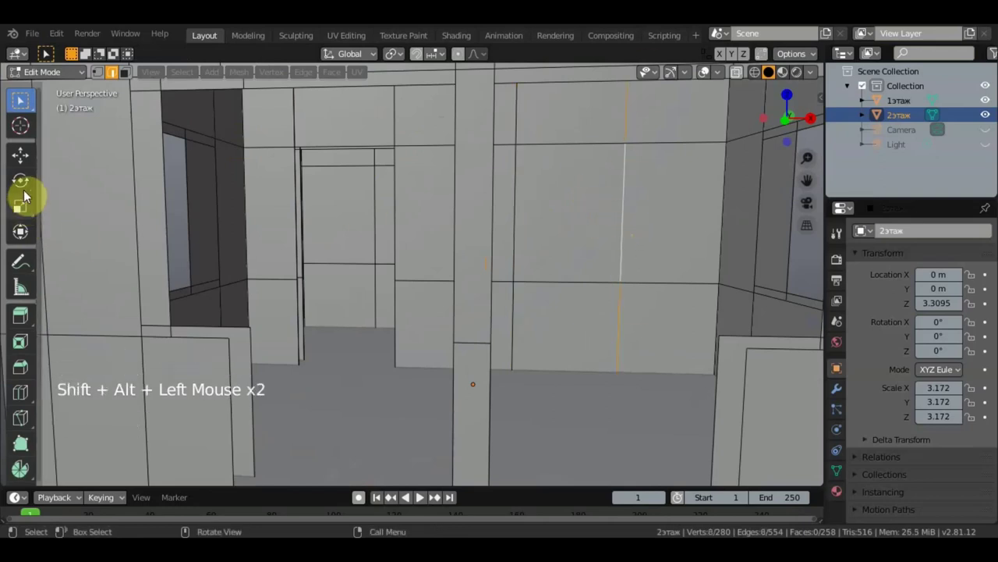
left_click(28, 162)
left_click(684, 206)
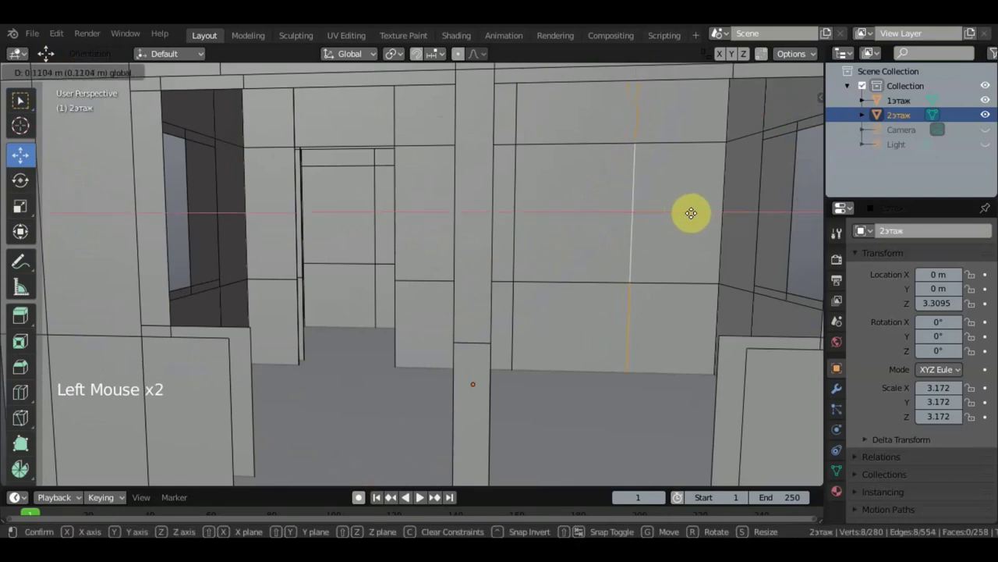
left_click(56, 119)
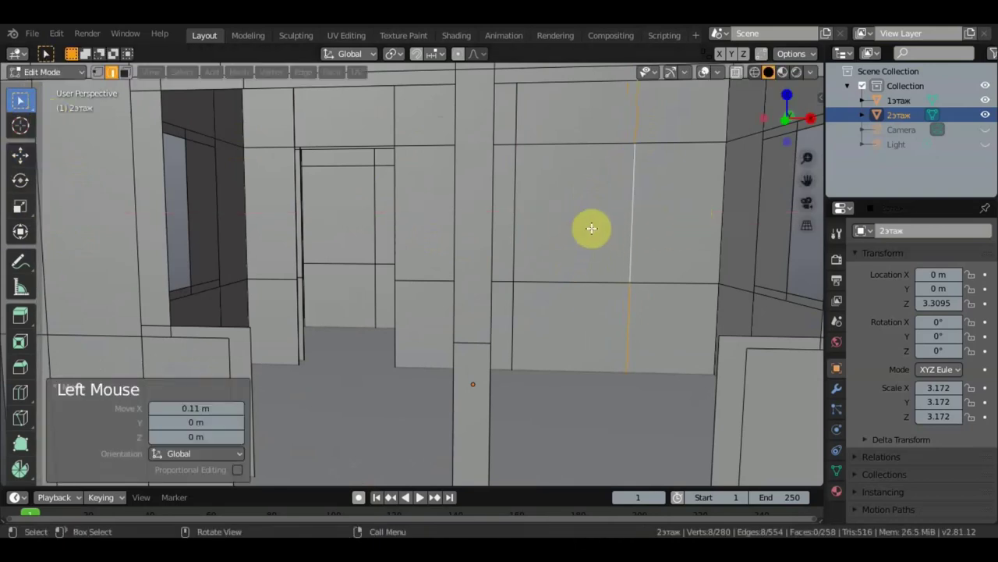
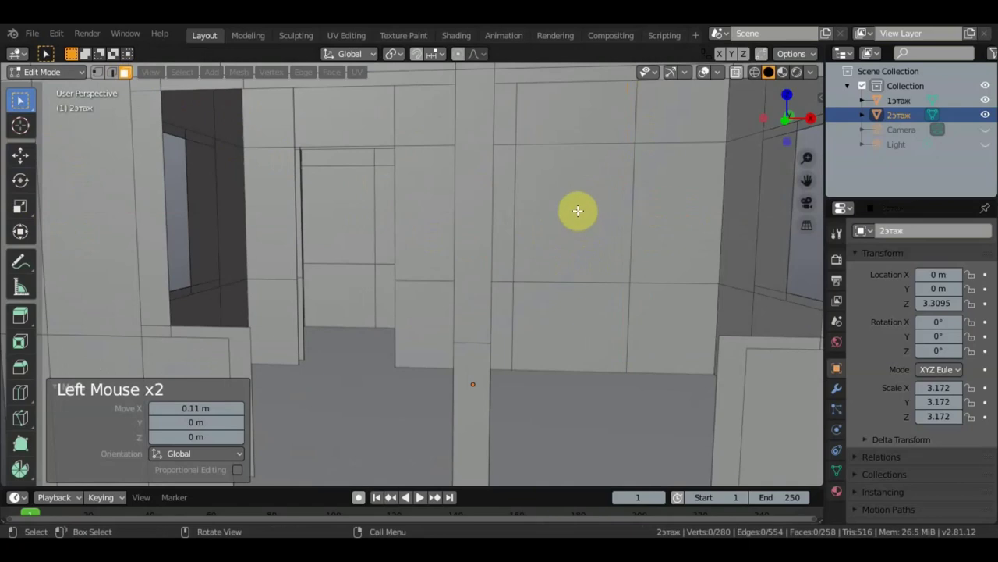
left_click(580, 324)
key("Delete")
left_click(587, 240)
left_click(588, 329)
key("Delete")
scroll("down", 3)
middle_click(581, 335)
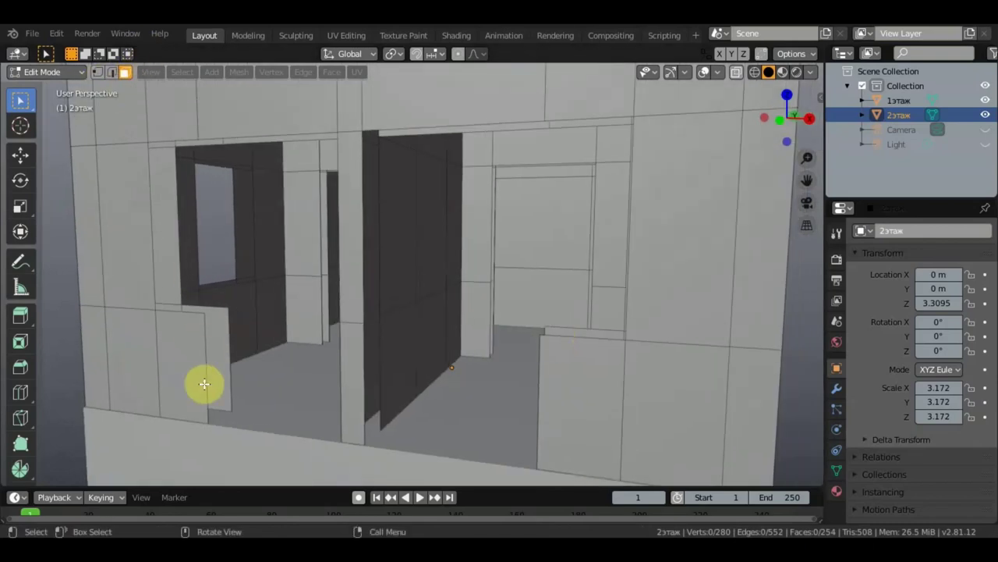
middle_click(243, 373)
middle_click(270, 385)
middle_click(304, 339)
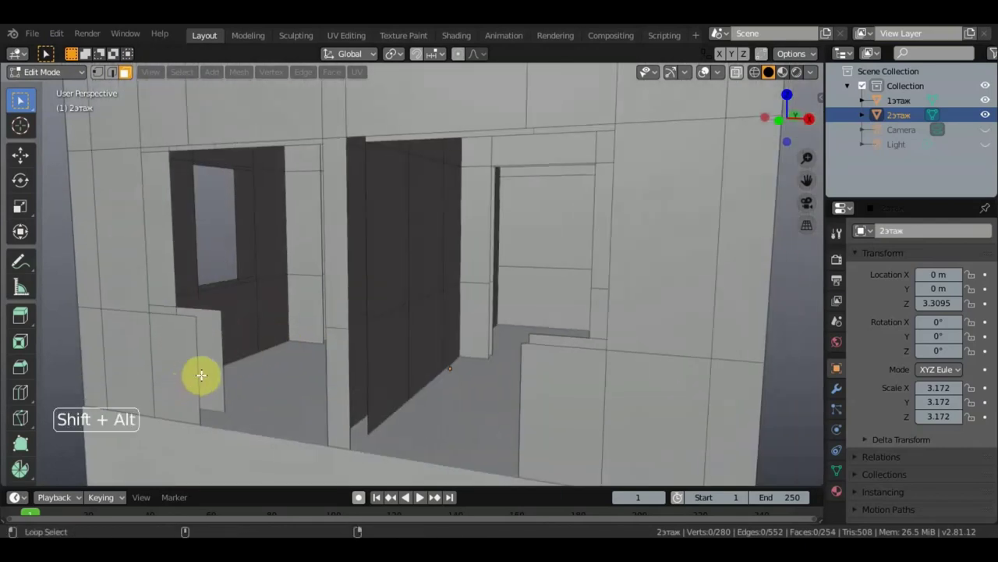
Select the edge loops around the first window opening and bridge them.
left_click(119, 75)
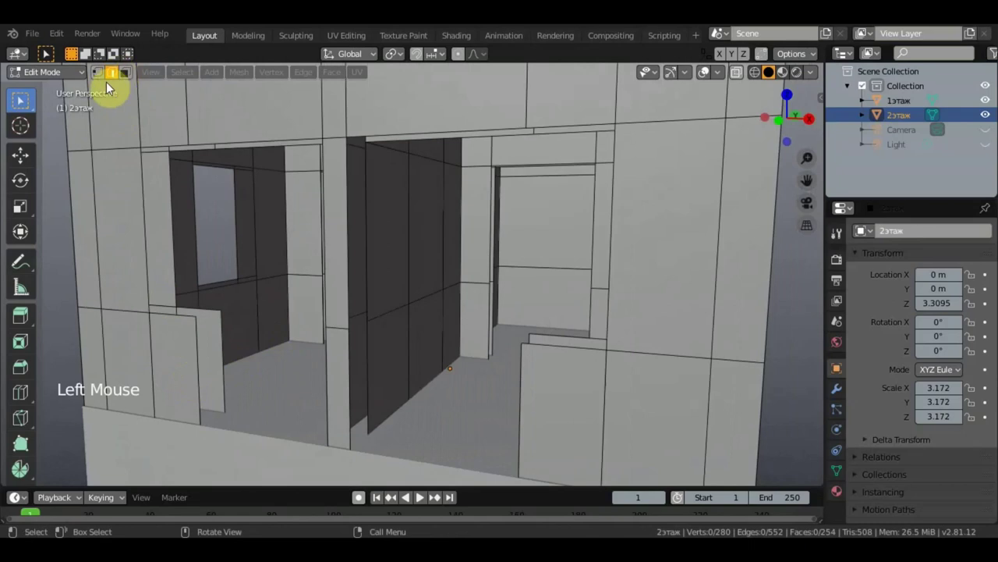
left_click(204, 388)
double_click(228, 358)
left_click(151, 370)
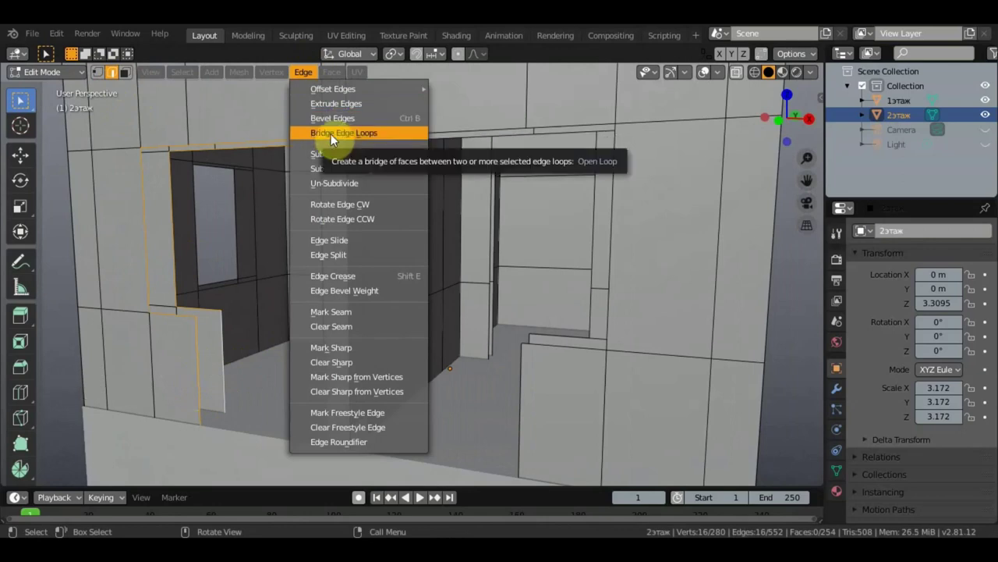
Bridge the inner and outer edge loops of the next opening into faces.
middle_click(298, 255)
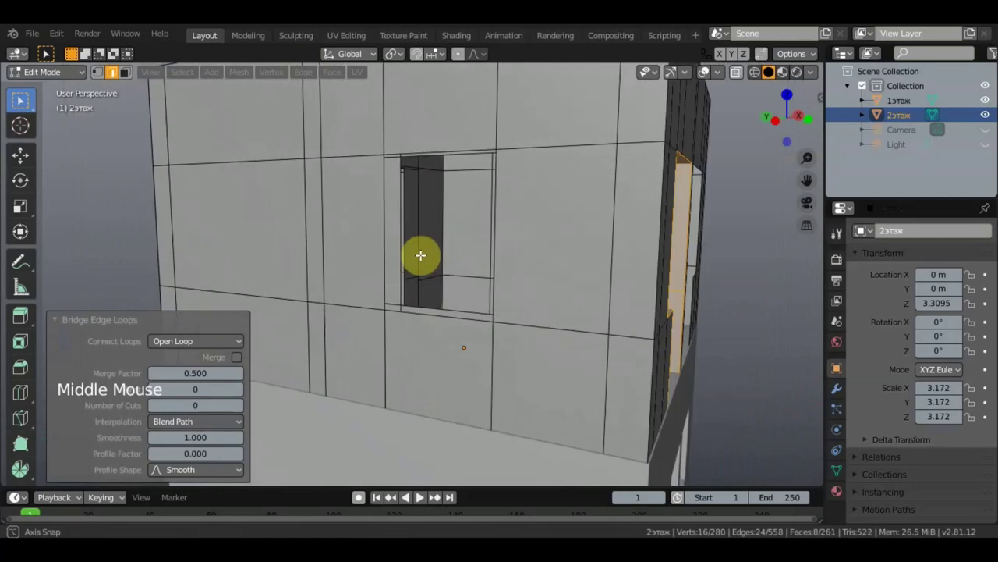
scroll("up", 3)
left_click(352, 342)
left_click(352, 343)
left_click(352, 343)
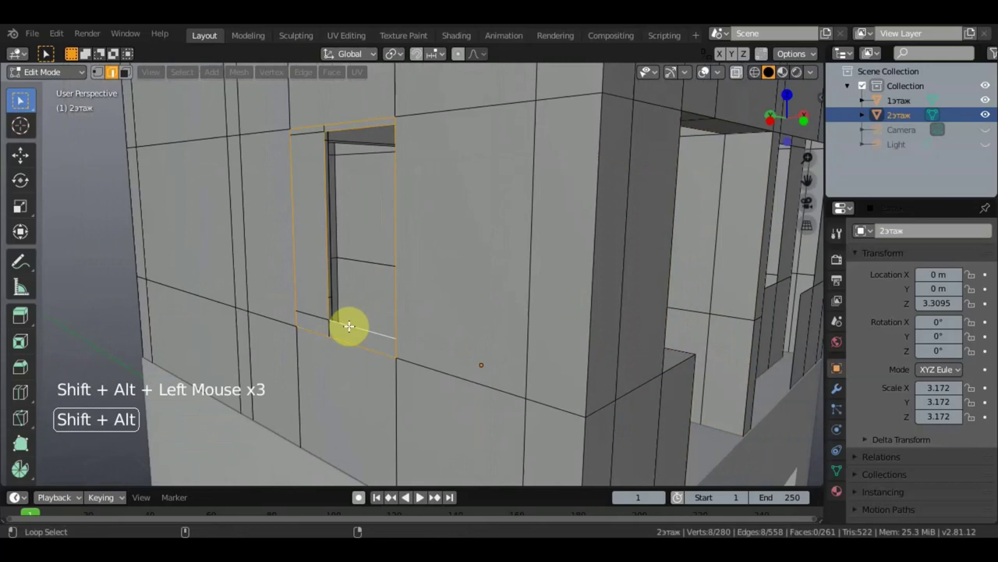
left_click(309, 77)
scroll("down", 3)
middle_click(342, 262)
middle_click(277, 224)
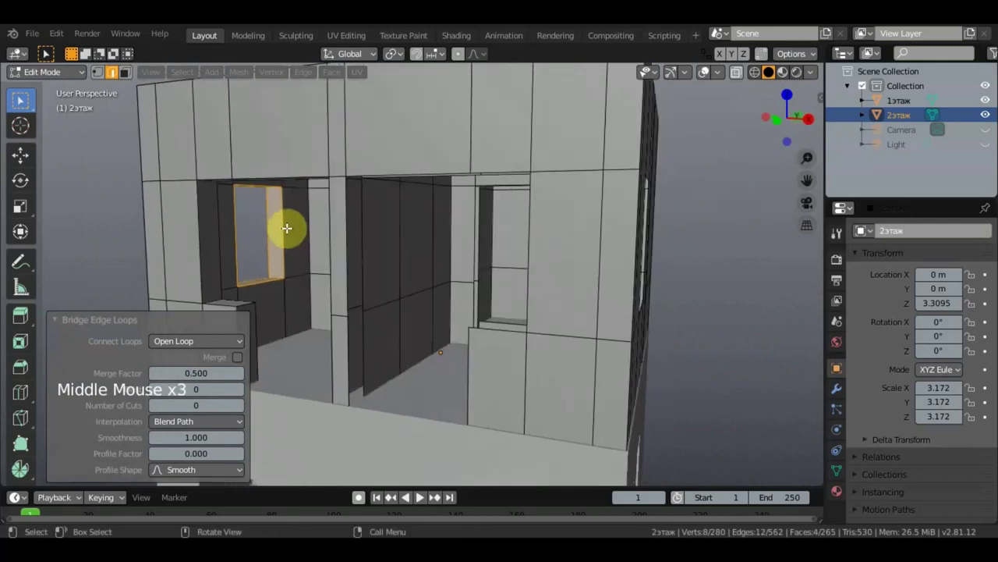
Bridge the edge loops of a third opening to give it solid sides.
middle_click(354, 216)
middle_click(326, 207)
scroll("down", 3)
middle_click(500, 250)
middle_click(669, 278)
scroll("up", 3)
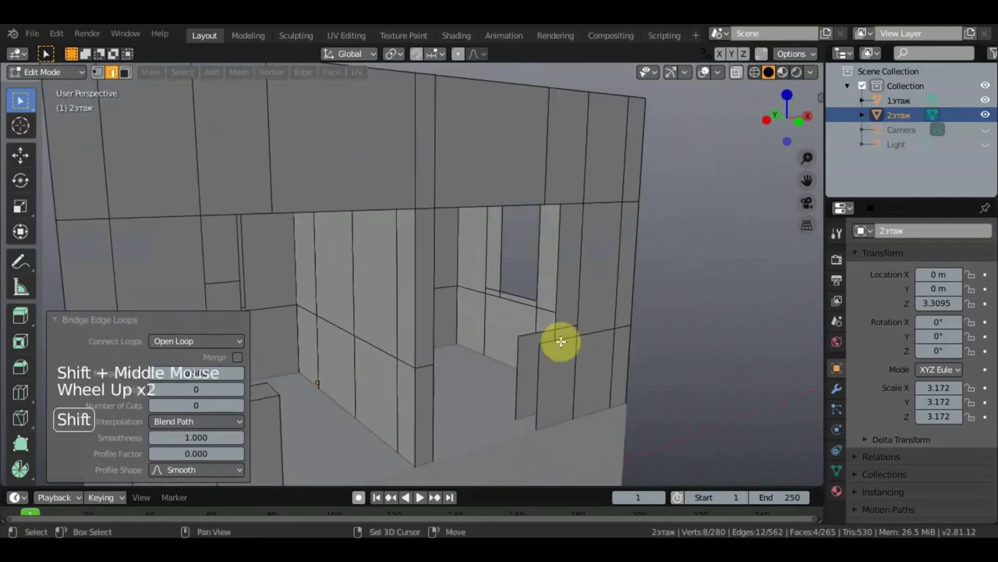
left_click(564, 339)
left_click(727, 290)
left_click(567, 337)
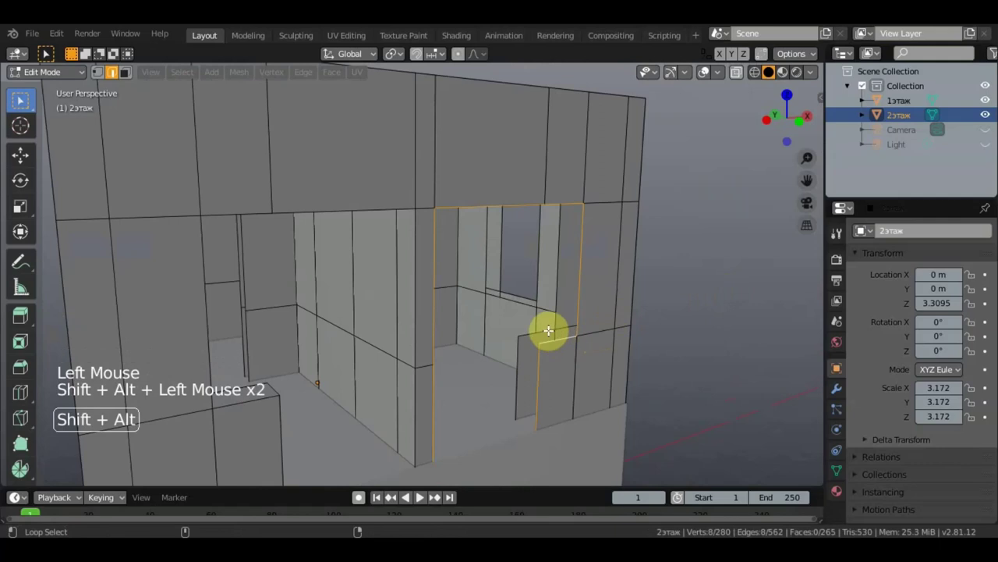
left_click(312, 74)
middle_click(504, 237)
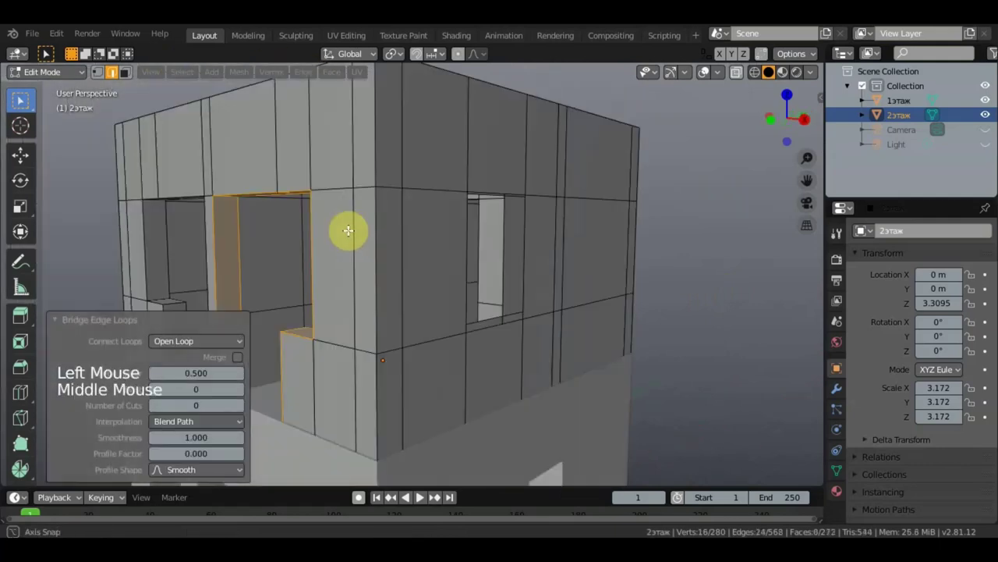
Bridge the two edge loops around the narrow opening.
left_click(276, 309)
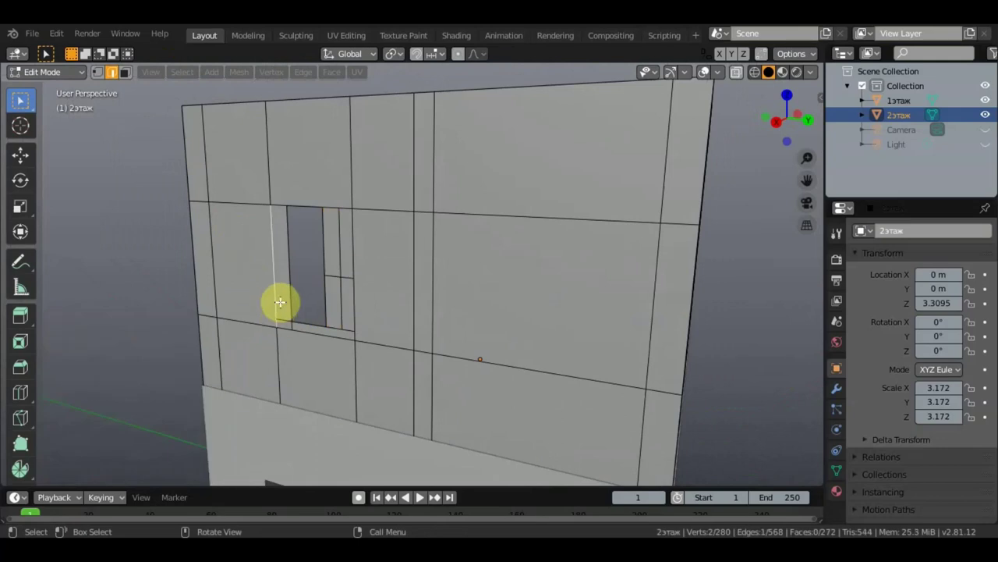
left_click(274, 304)
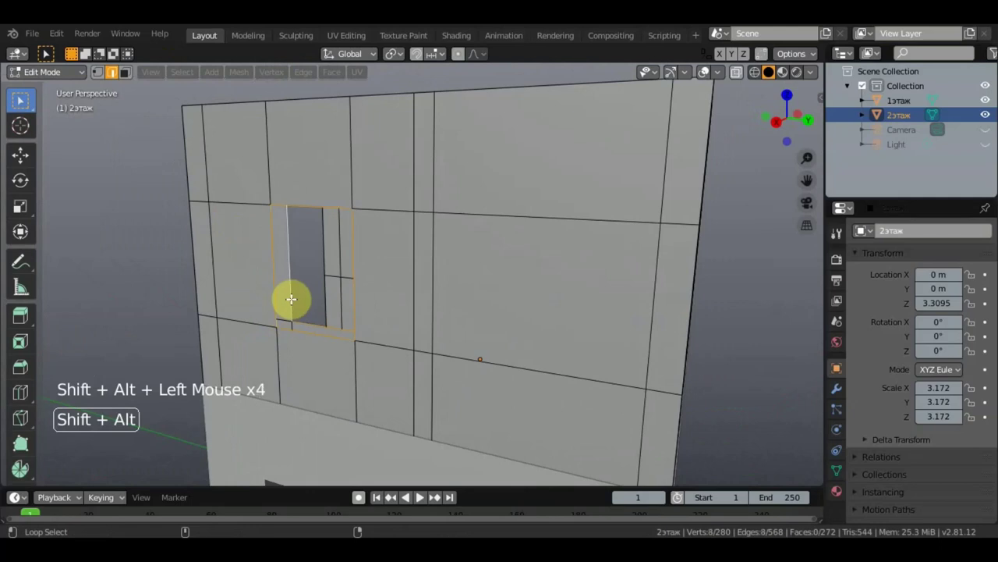
double_click(298, 73)
middle_click(362, 299)
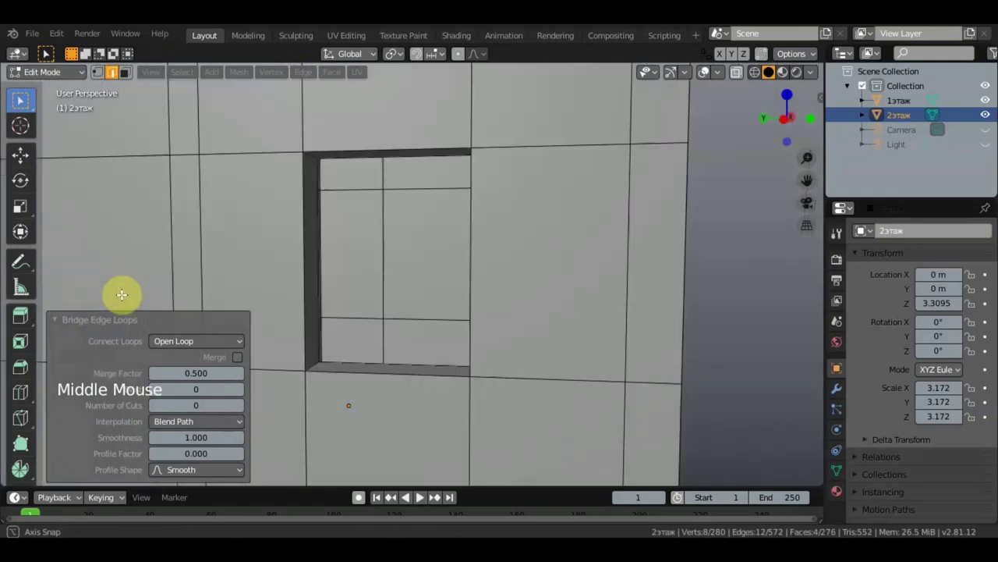
Orbit to another window opening and select both of its edge loops.
middle_click(500, 334)
scroll("up", 3)
middle_click(503, 347)
scroll("up", 3)
middle_click(477, 341)
scroll("up", 3)
left_click(458, 341)
left_click(458, 341)
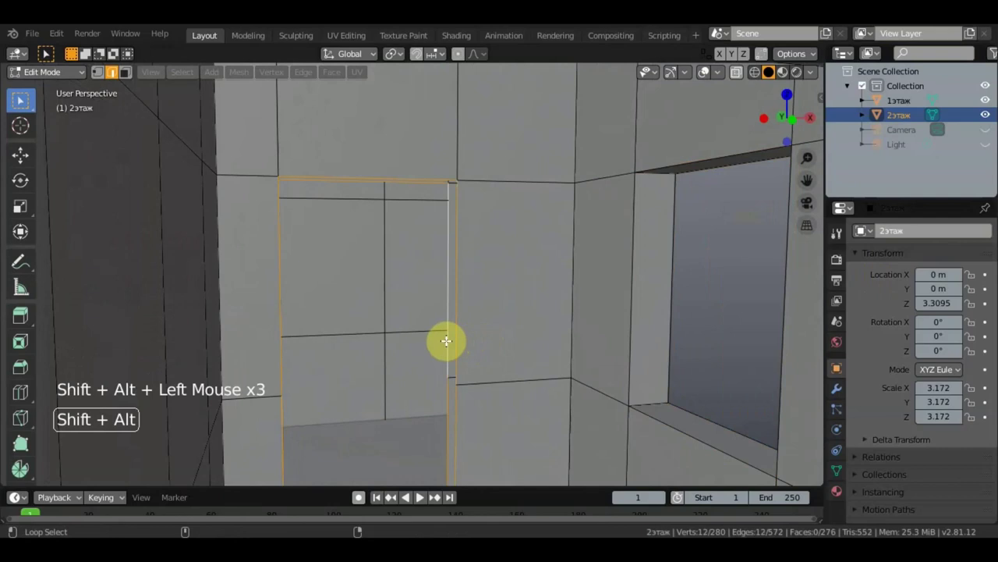
Bridge the selected loops of the opening and orbit to check the result.
double_click(274, 79)
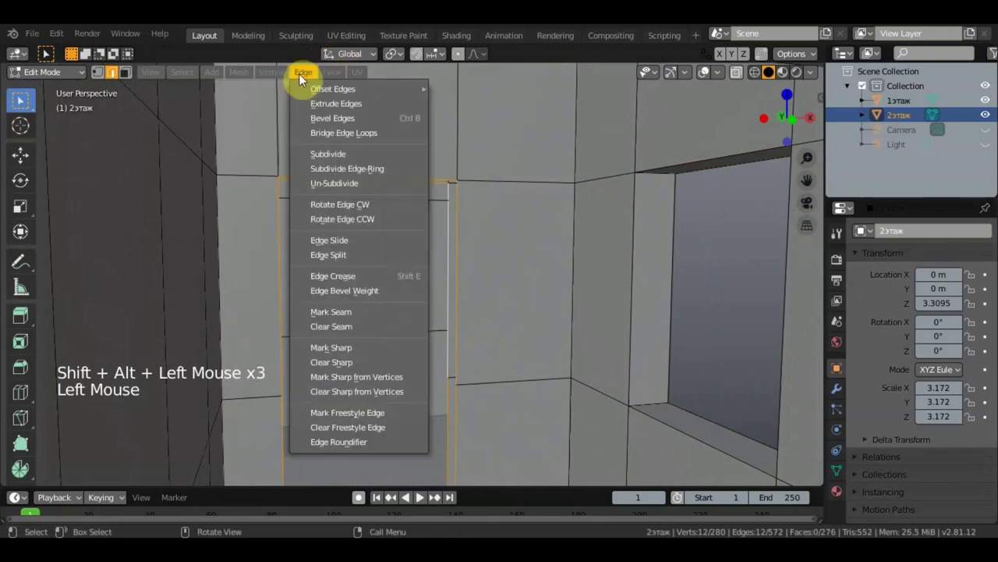
scroll("down", 3)
middle_click(372, 297)
middle_click(409, 306)
scroll("up", 3)
middle_click(389, 308)
scroll("up", 3)
middle_click(497, 317)
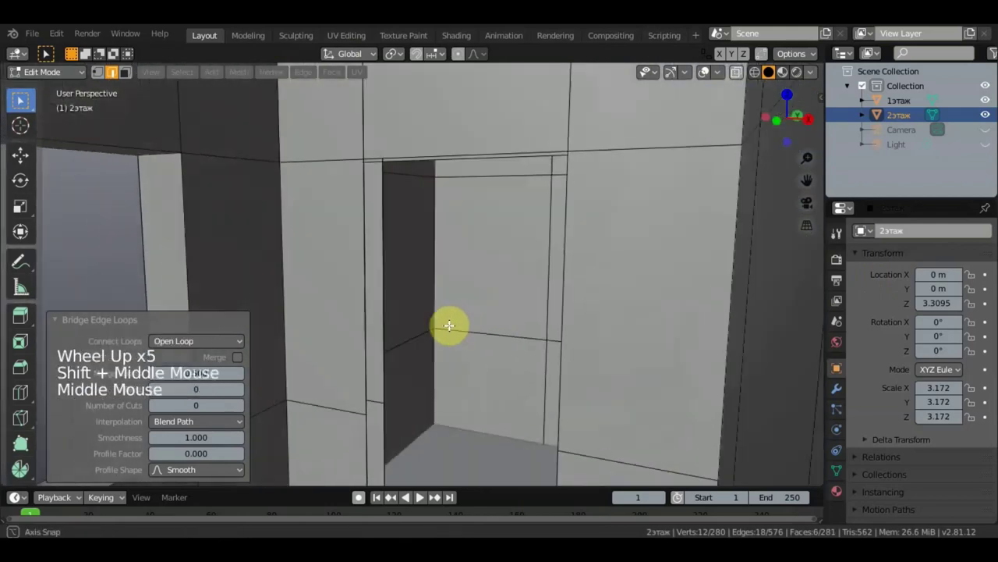
middle_click(444, 328)
middle_click(450, 328)
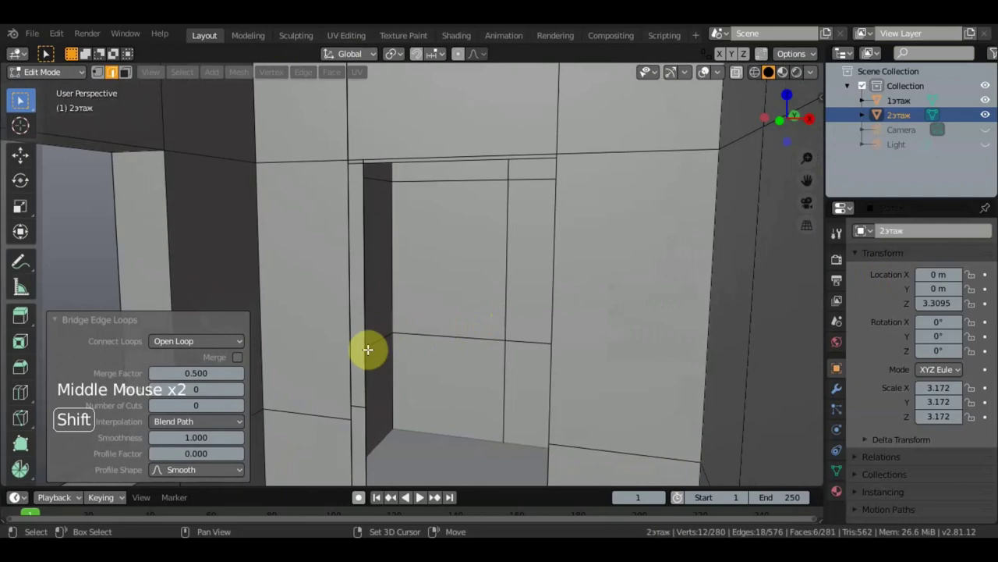
Select the side loop, top edge and connecting edges of the interior doorway.
left_click(348, 363)
left_click(340, 349)
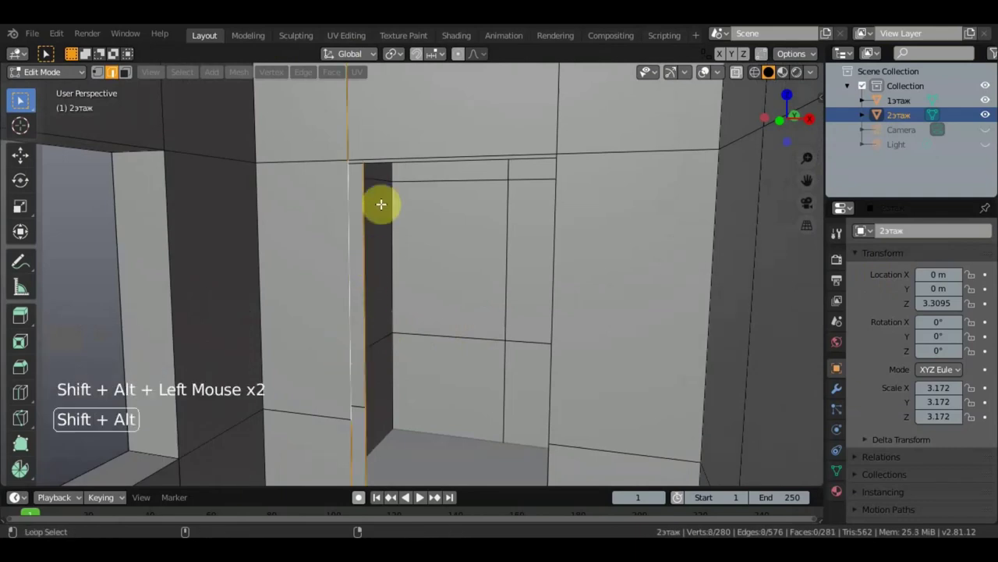
scroll("down", 3)
left_click(412, 166)
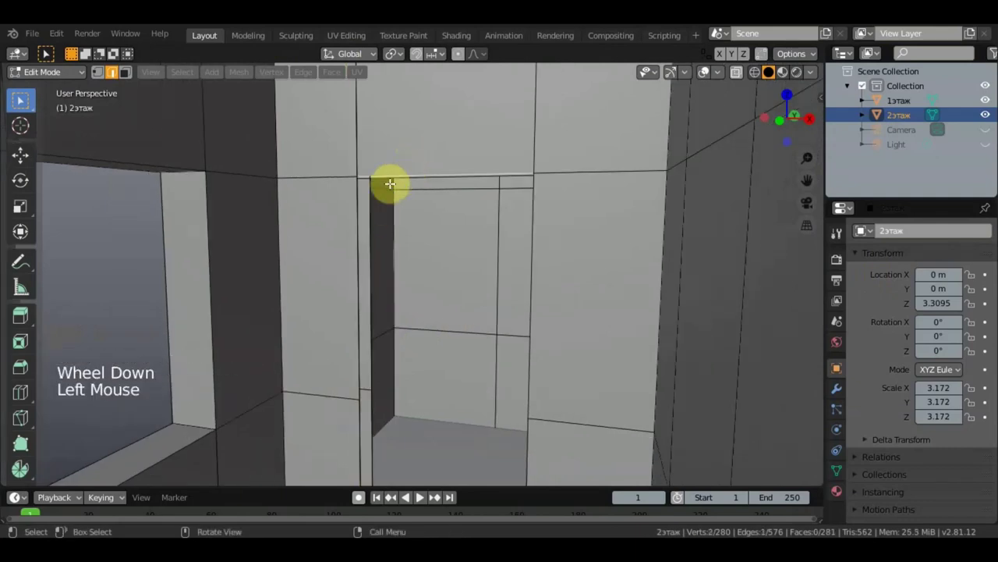
left_click(357, 227)
scroll("down", 3)
middle_click(365, 216)
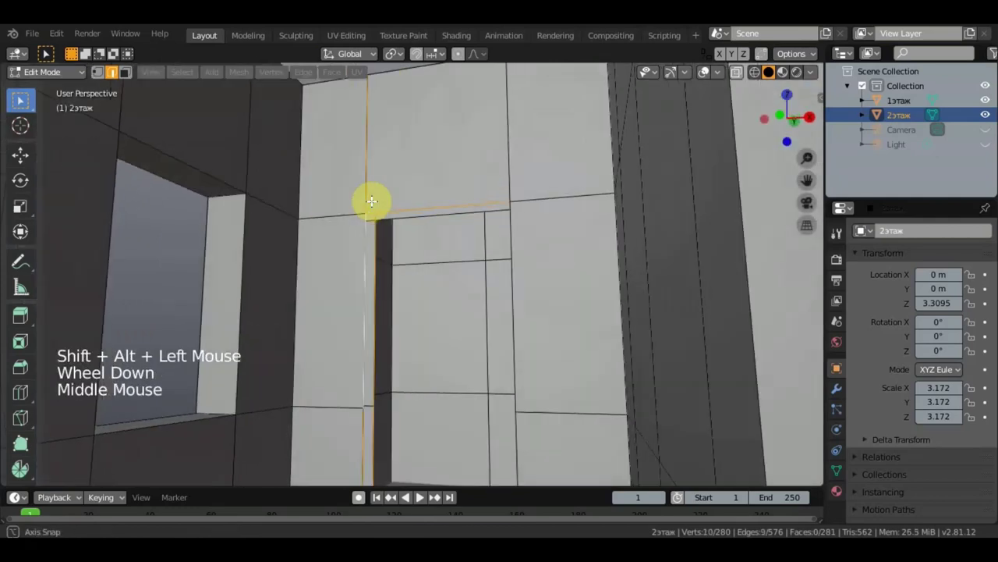
scroll("up", 3)
middle_click(403, 223)
middle_click(486, 236)
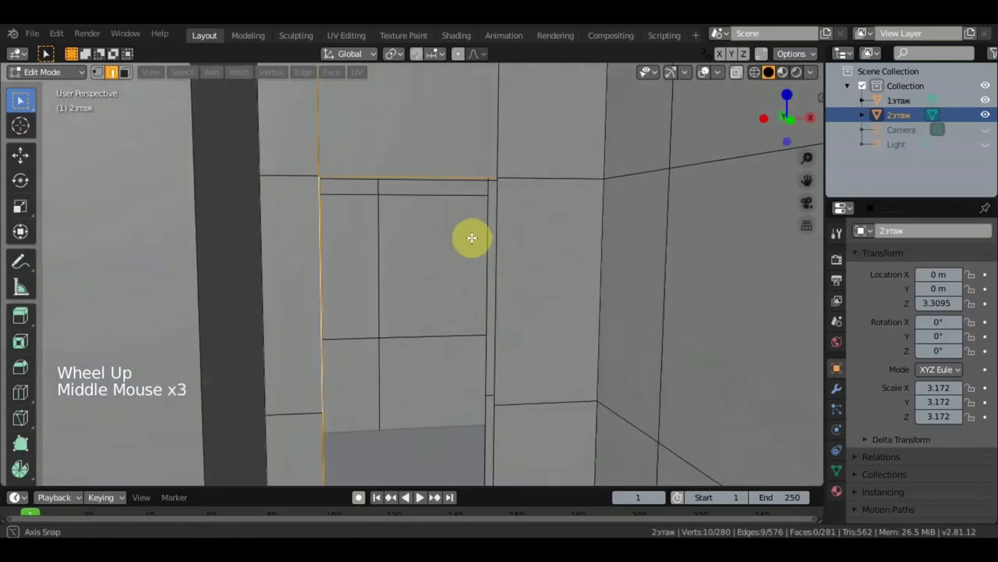
middle_click(473, 238)
Add the framing edges around the doorway's corner to the selection.
left_click(498, 243)
left_click(498, 243)
left_click(499, 243)
scroll("down", 3)
middle_click(485, 249)
scroll("up", 3)
middle_click(375, 234)
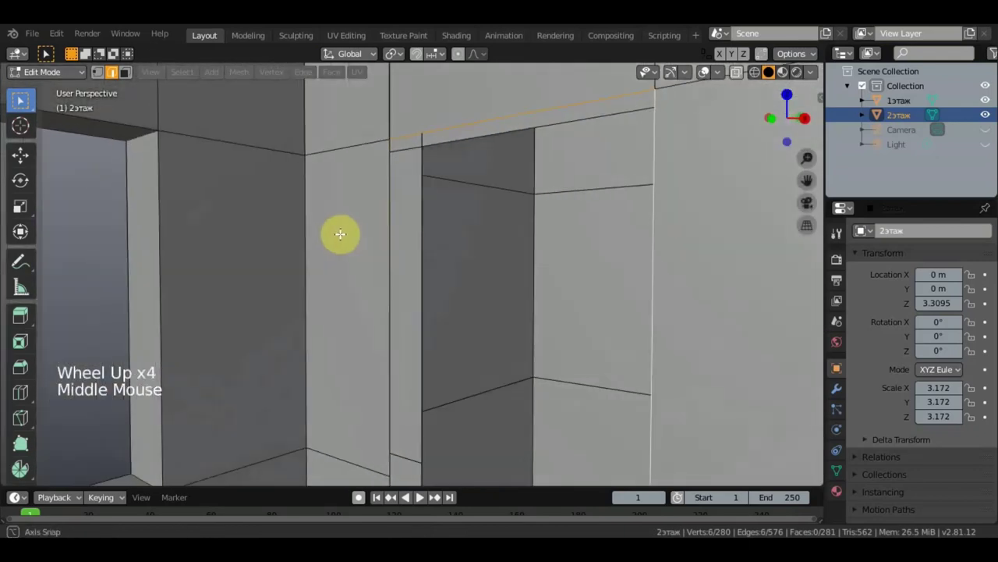
left_click(411, 291)
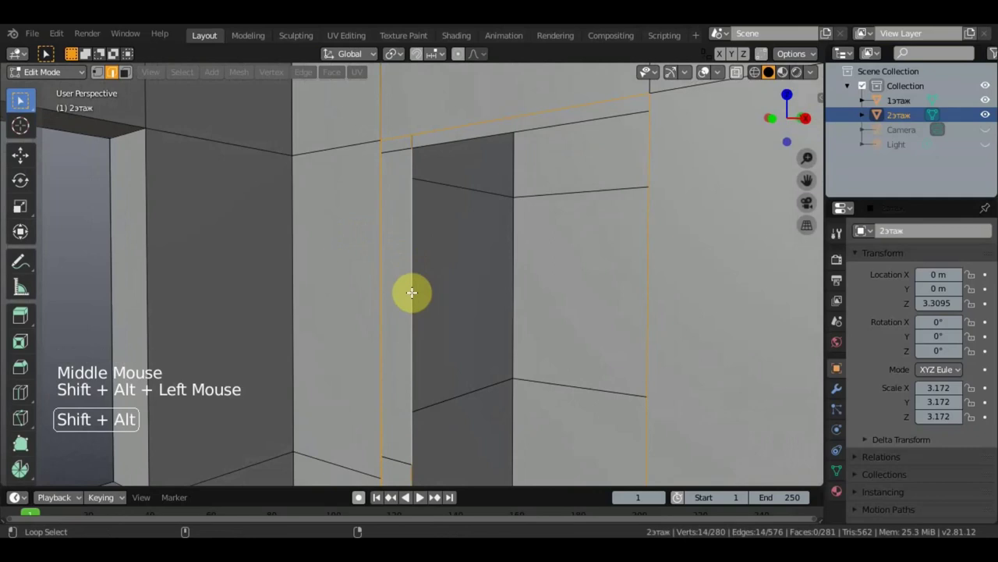
scroll("down", 3)
scroll("up", 3)
middle_click(422, 248)
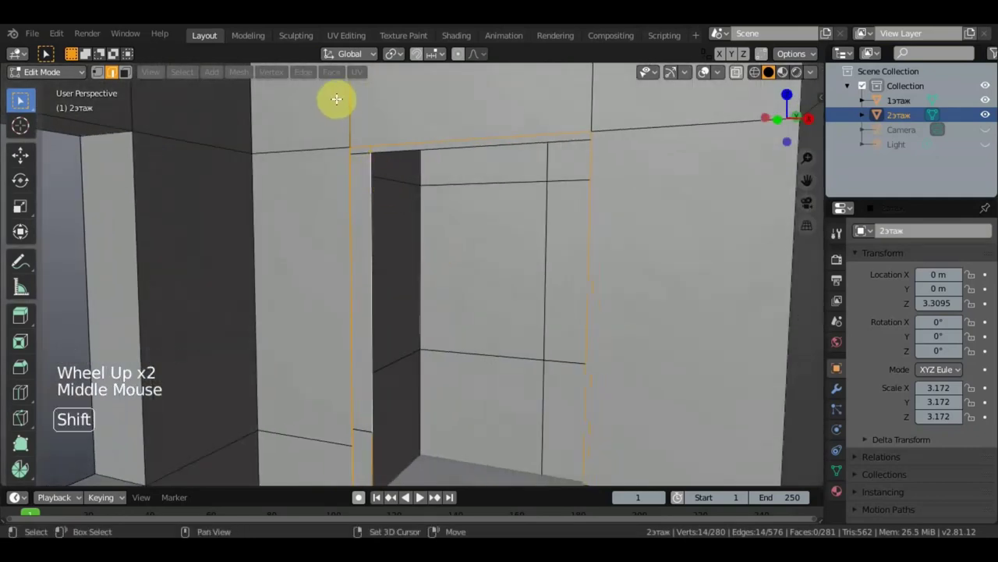
Add the upper and lower side edges to complete the doorway border selection, undoing one mis-pick.
left_click(347, 104)
scroll("down", 3)
left_click(312, 78)
middle_click(430, 183)
key("ctrl+z")
middle_click(562, 233)
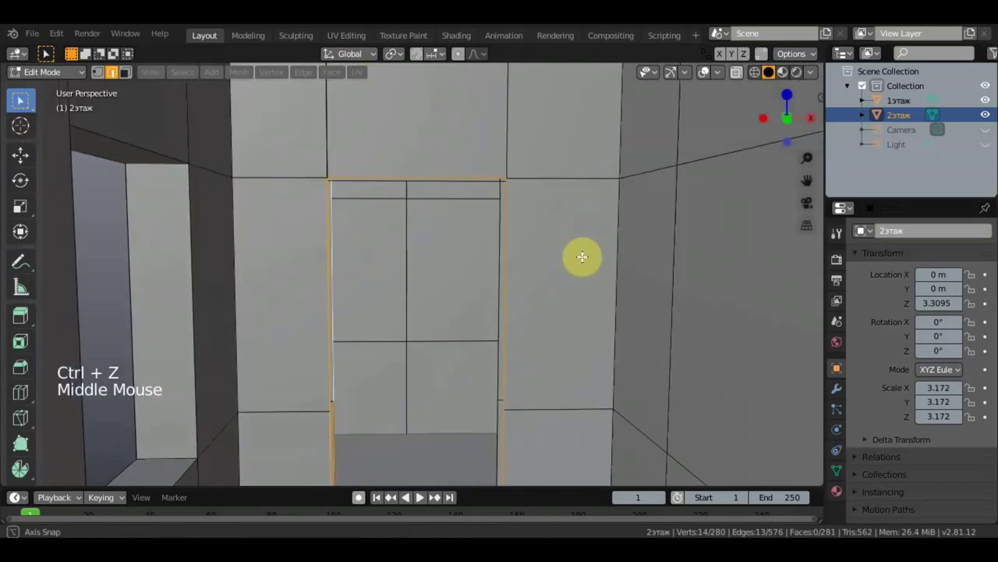
middle_click(586, 249)
middle_click(658, 267)
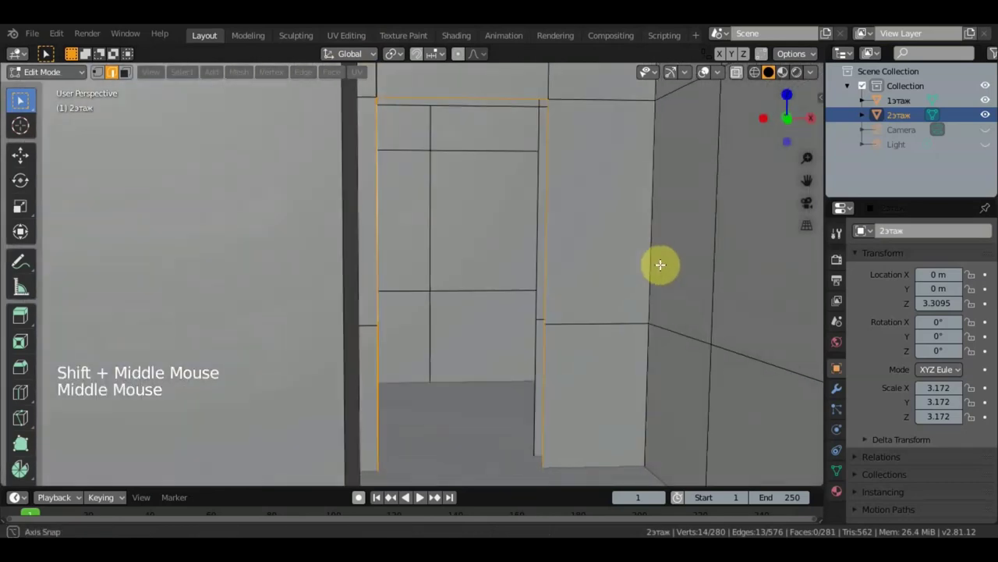
left_click(533, 276)
middle_click(530, 336)
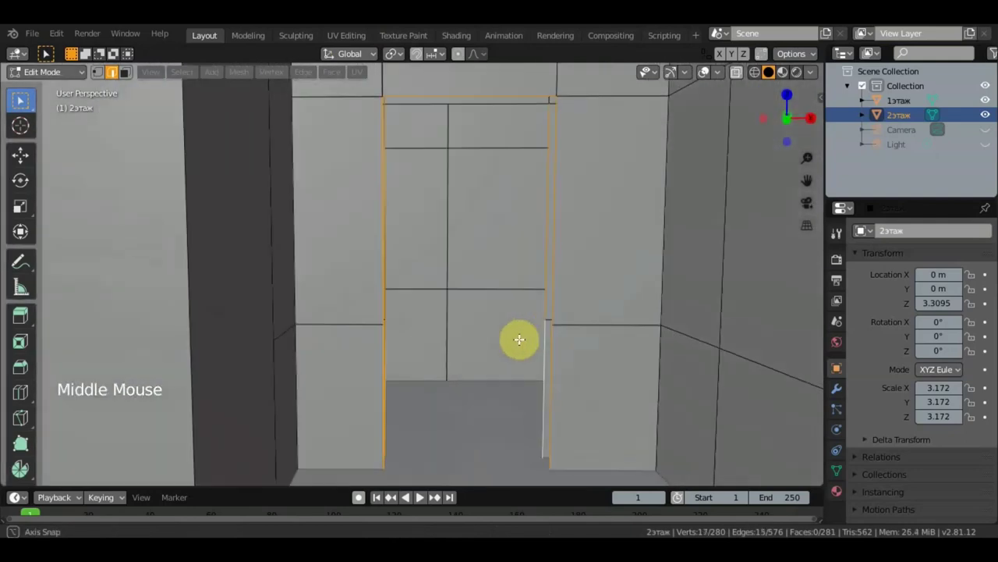
scroll("down", 3)
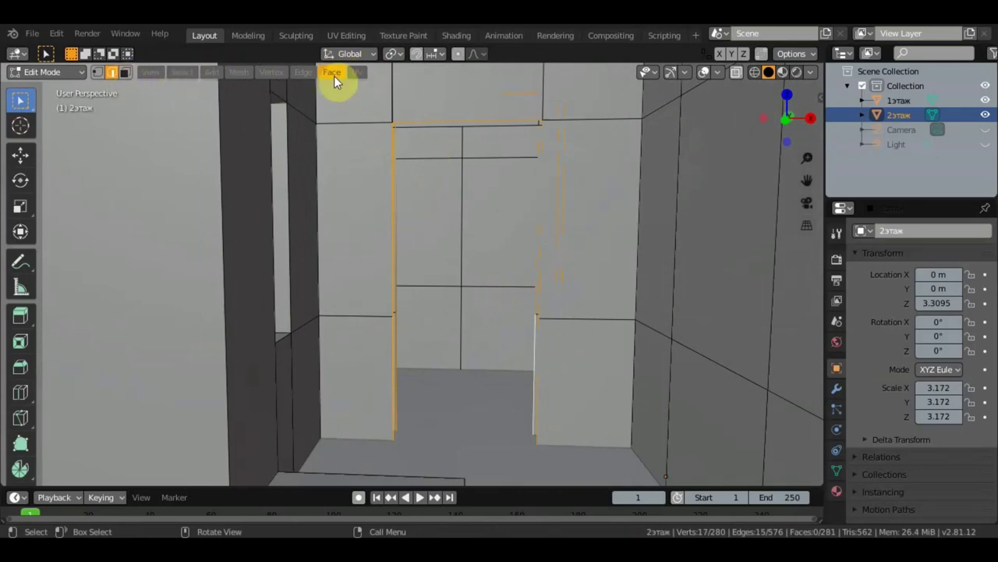
Undo a wrong triangular fill, then fill the first wall gap between two selected edges with a face.
left_click(311, 78)
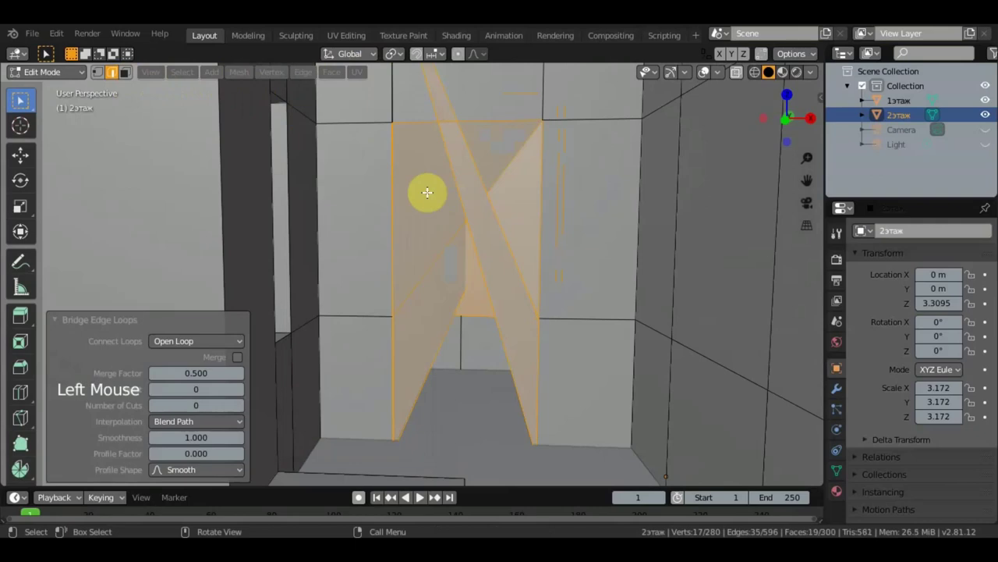
key("ctrl+z")
left_click(474, 275)
middle_click(499, 285)
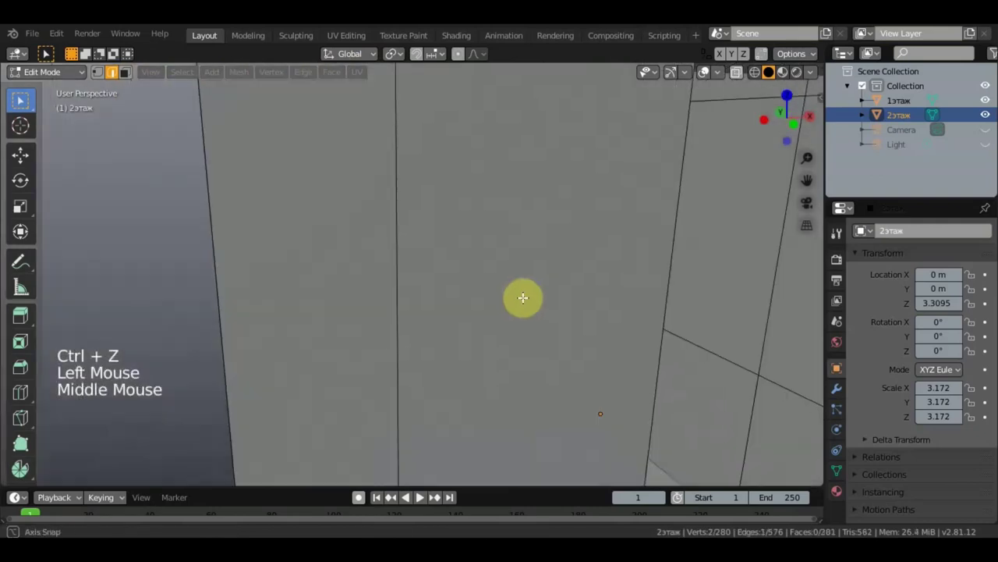
scroll("up", 3)
middle_click(527, 297)
scroll("up", 3)
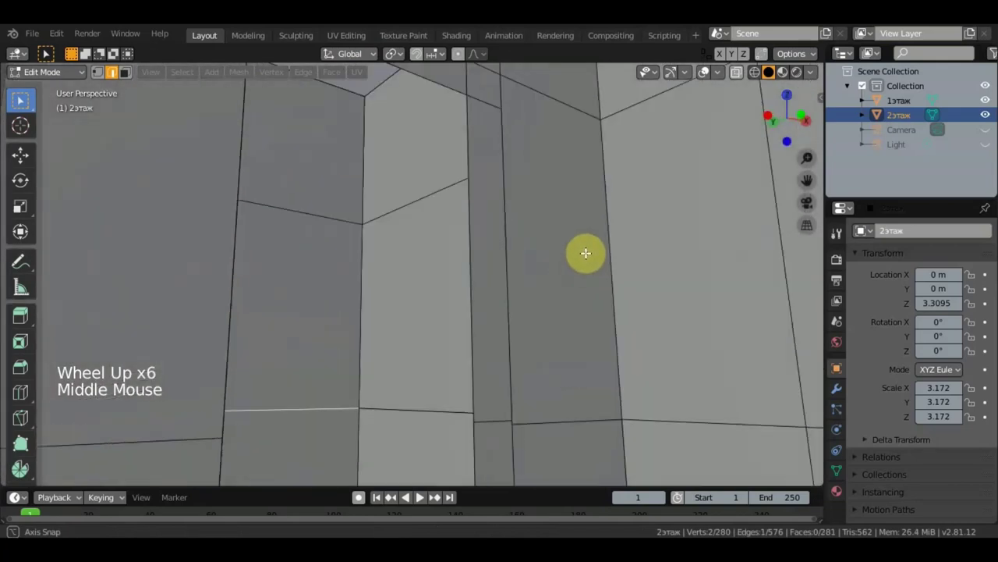
scroll("down", 3)
middle_click(561, 271)
scroll("down", 3)
left_click(575, 292)
left_click(601, 286)
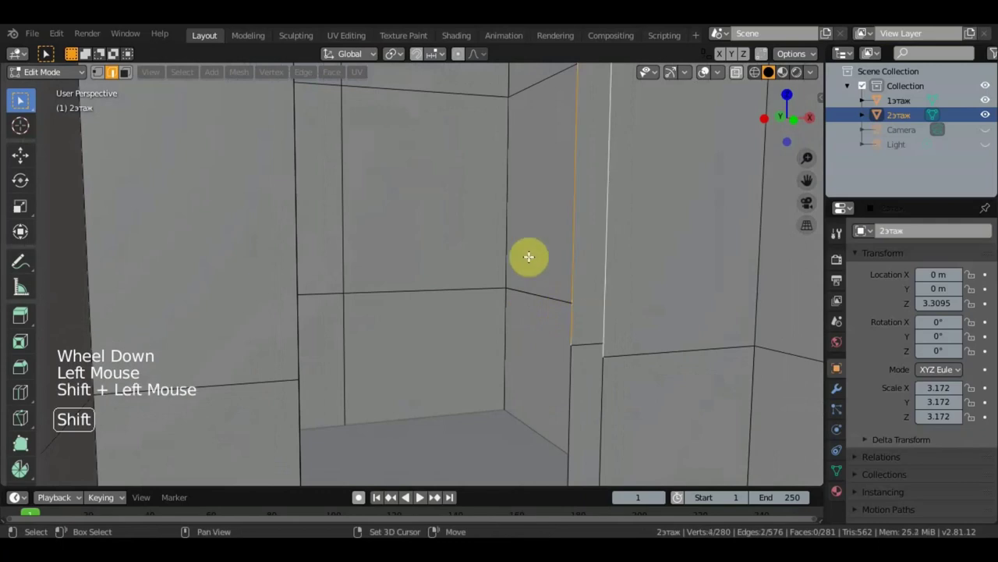
key("f")
Fill three more side gaps between the 2этаж wall pieces with new faces.
scroll("down", 3)
left_click(540, 367)
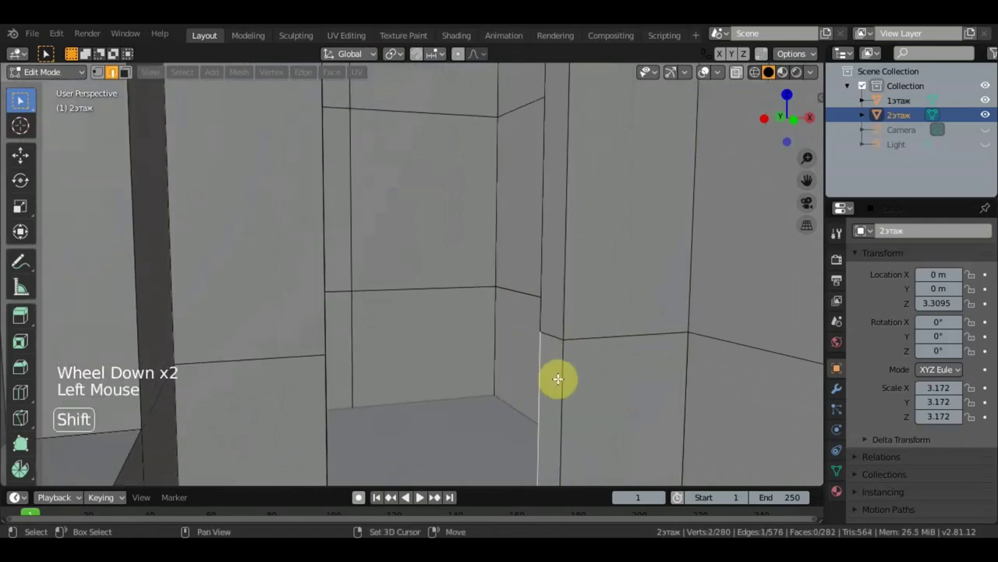
left_click(558, 377)
key("f")
middle_click(542, 356)
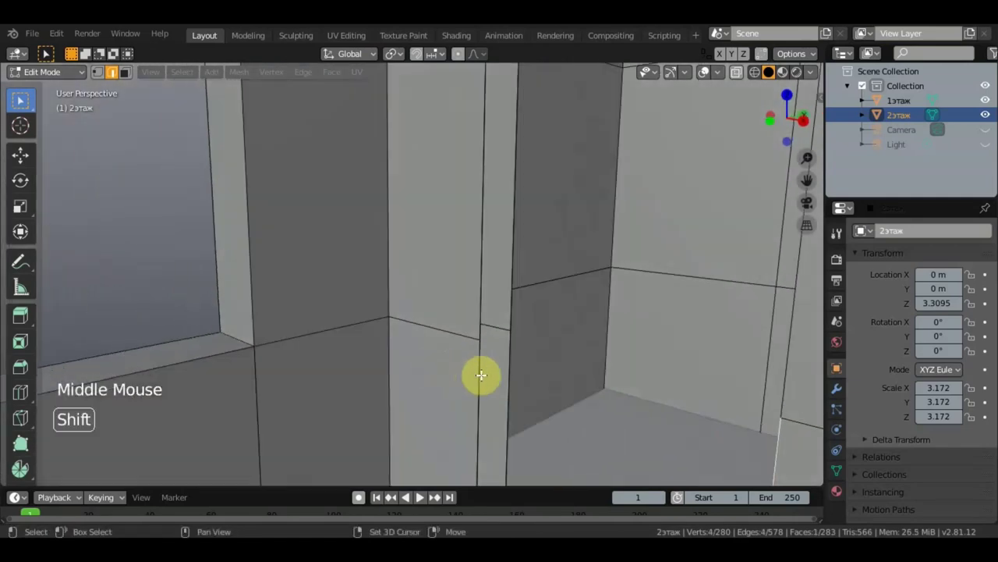
left_click(481, 373)
left_click(507, 365)
key("f")
left_click(484, 267)
left_click(516, 256)
key("f")
Fill the gap at the top of the doorway opening with a face and look over the whole floor.
scroll("down", 3)
scroll("up", 3)
middle_click(561, 186)
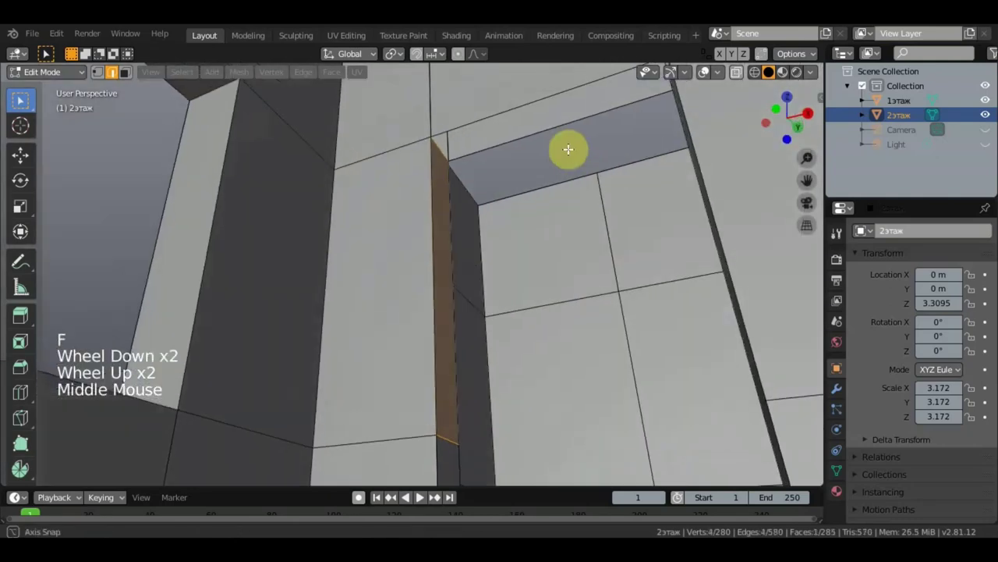
left_click(465, 157)
left_click(489, 181)
key("f")
scroll("down", 3)
middle_click(539, 283)
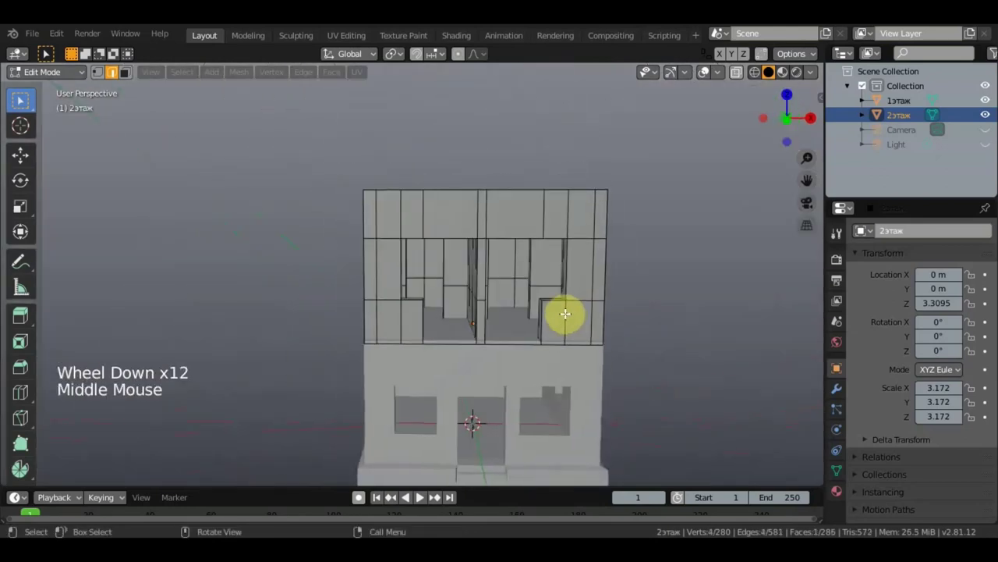
Select the unwanted inner wall panel's faces and delete only those faces.
middle_click(569, 313)
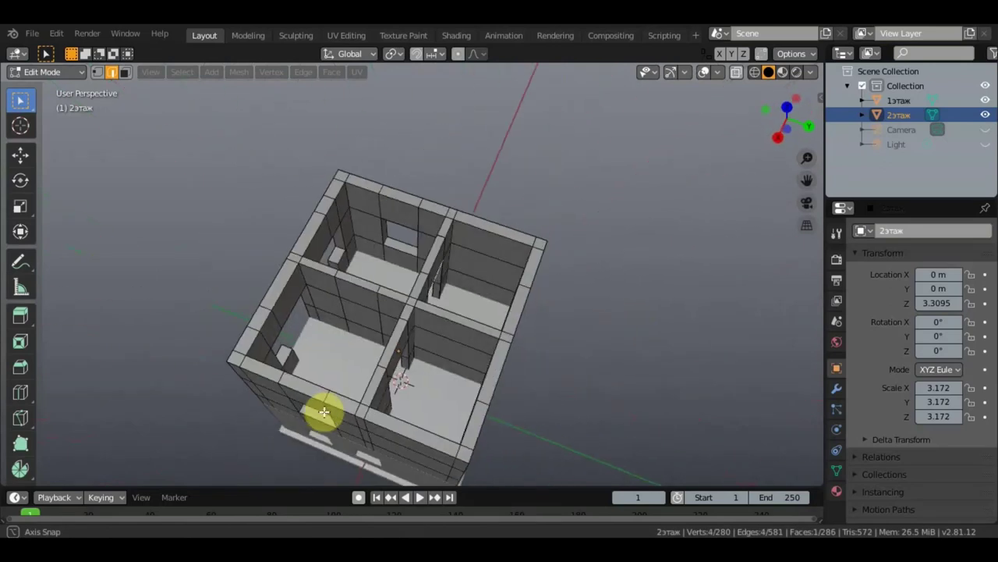
scroll("up", 3)
middle_click(401, 390)
scroll("down", 3)
middle_click(470, 372)
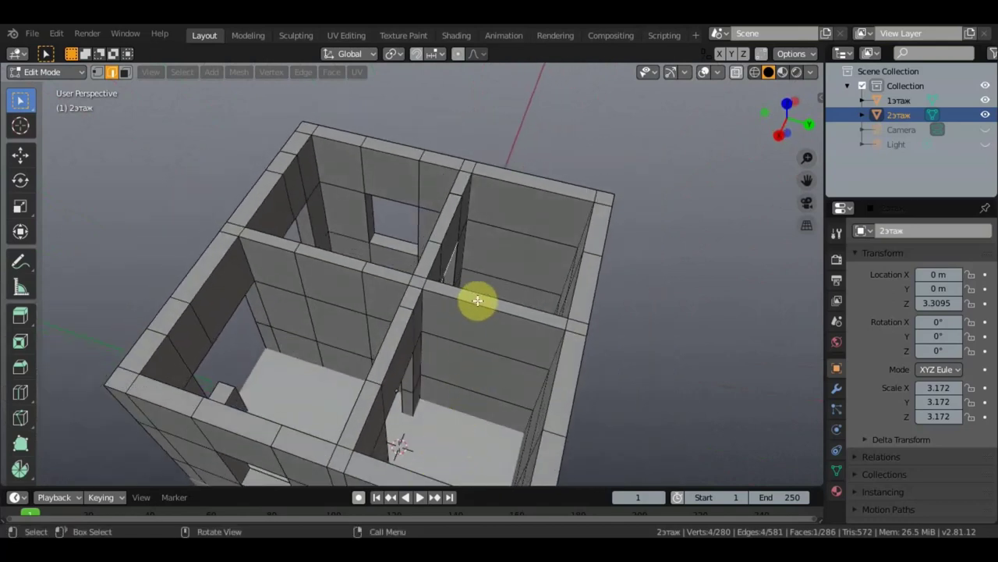
left_click(143, 76)
left_click(463, 324)
left_click(486, 301)
left_click(479, 372)
double_click(473, 405)
key("Delete")
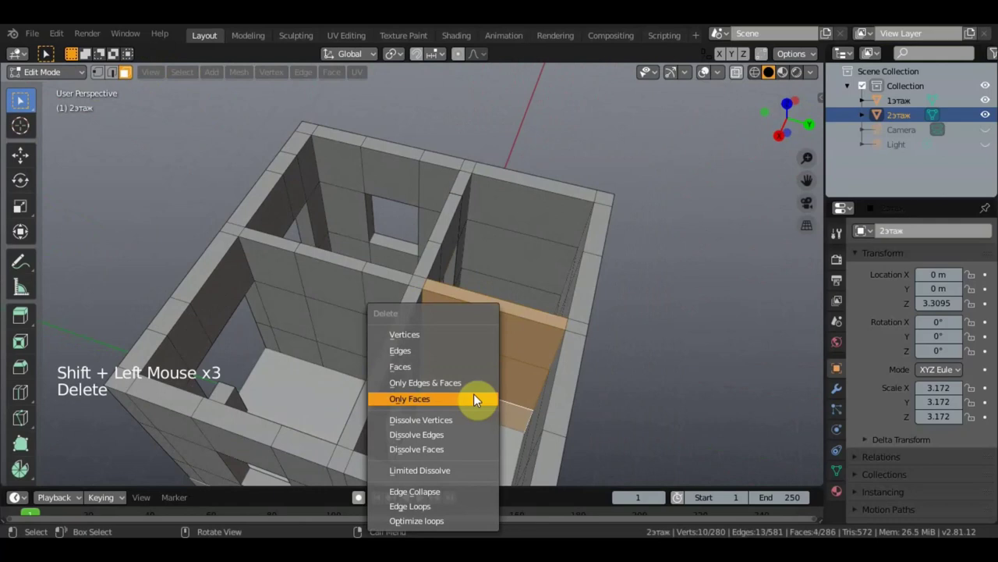
left_click(487, 310)
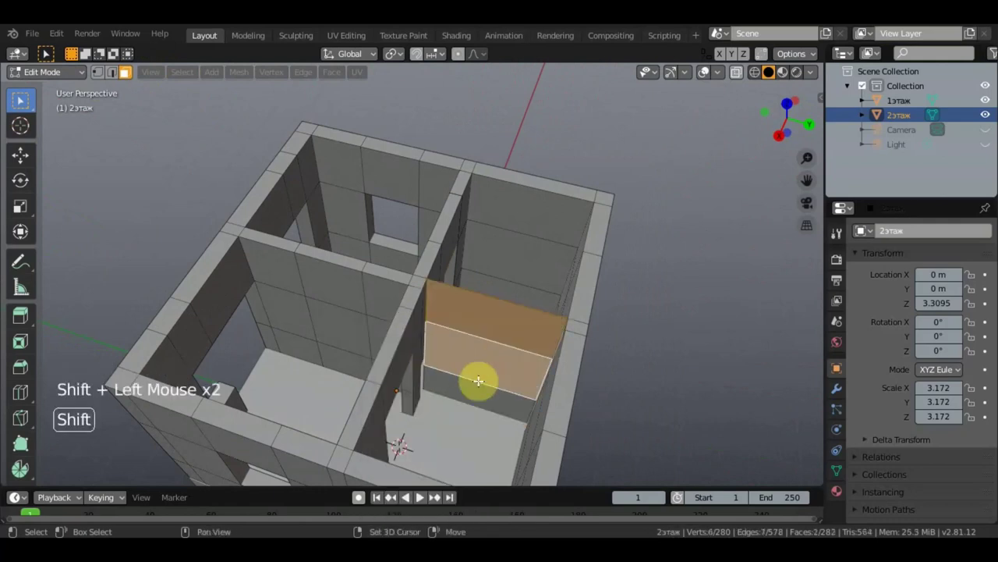
key("Delete")
Inspect the opening left at the partition wall junction and switch to edge selection.
middle_click(446, 360)
scroll("up", 3)
scroll("down", 3)
middle_click(353, 295)
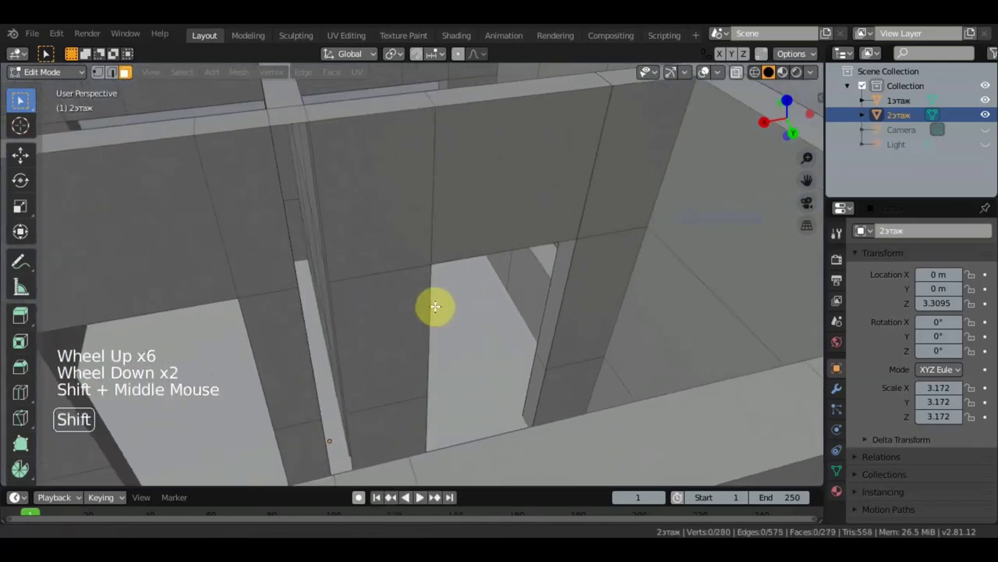
middle_click(433, 292)
middle_click(351, 258)
middle_click(329, 239)
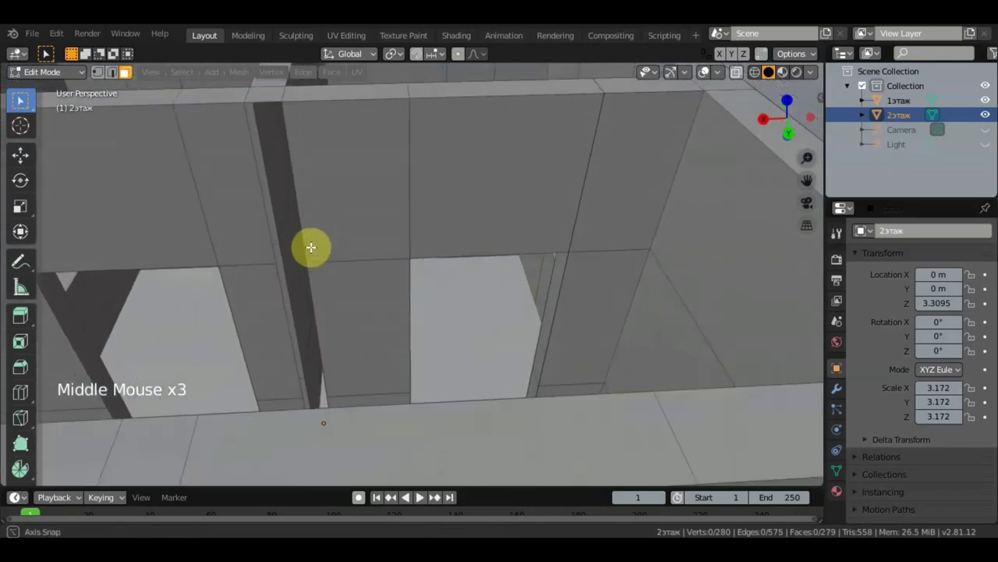
middle_click(268, 192)
left_click(260, 206)
middle_click(246, 247)
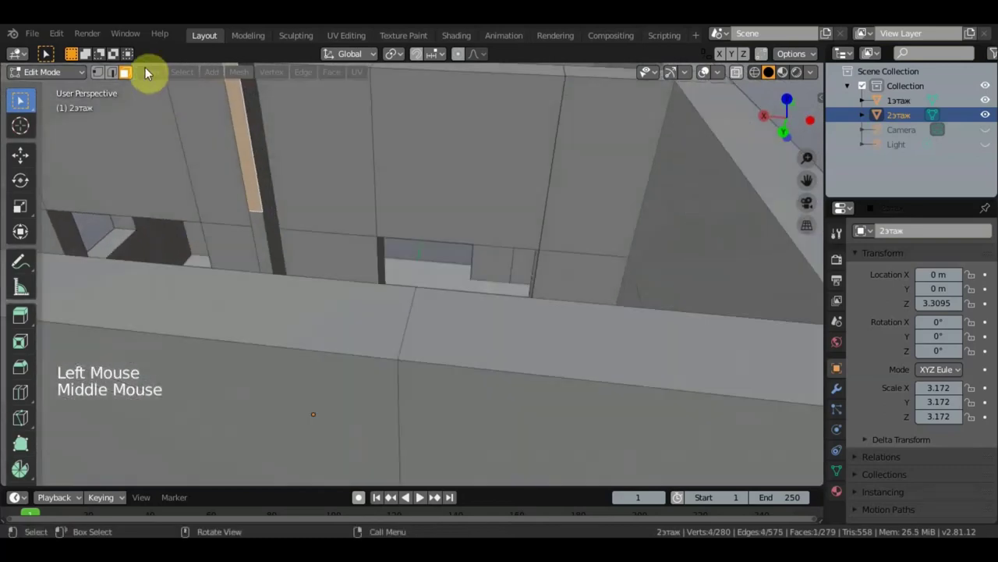
left_click(156, 95)
scroll("down", 3)
scroll("down", 3)
Select edge loops on both sides of the partition gap, fill it, and undo the wrong triangular face.
left_click(305, 200)
middle_click(306, 205)
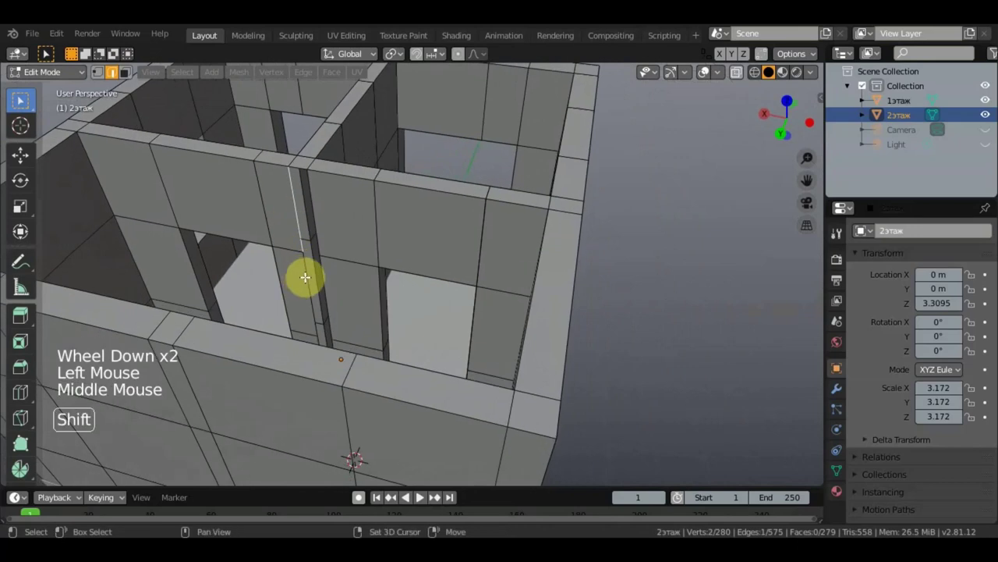
left_click(306, 276)
middle_click(315, 267)
left_click(319, 254)
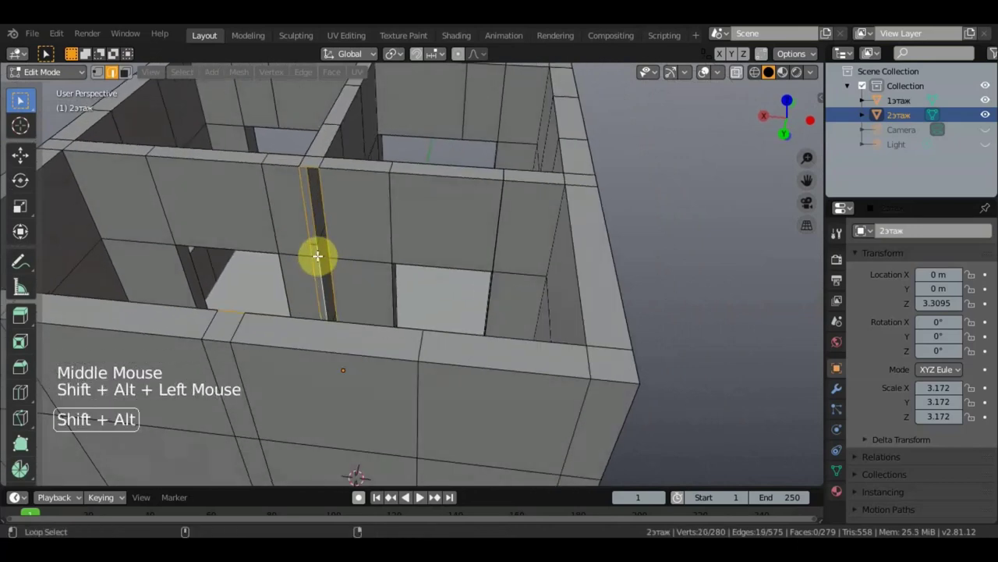
middle_click(334, 255)
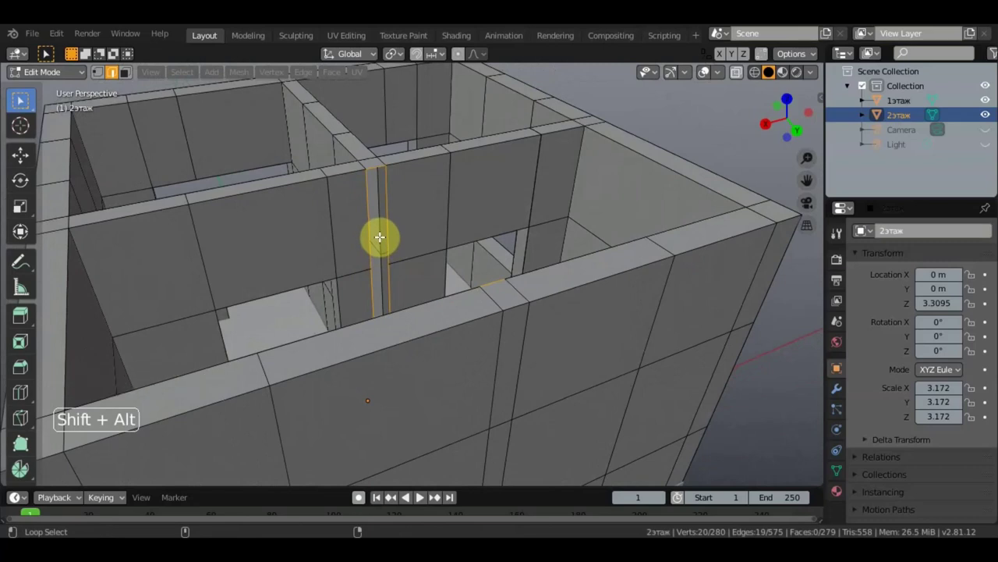
middle_click(346, 247)
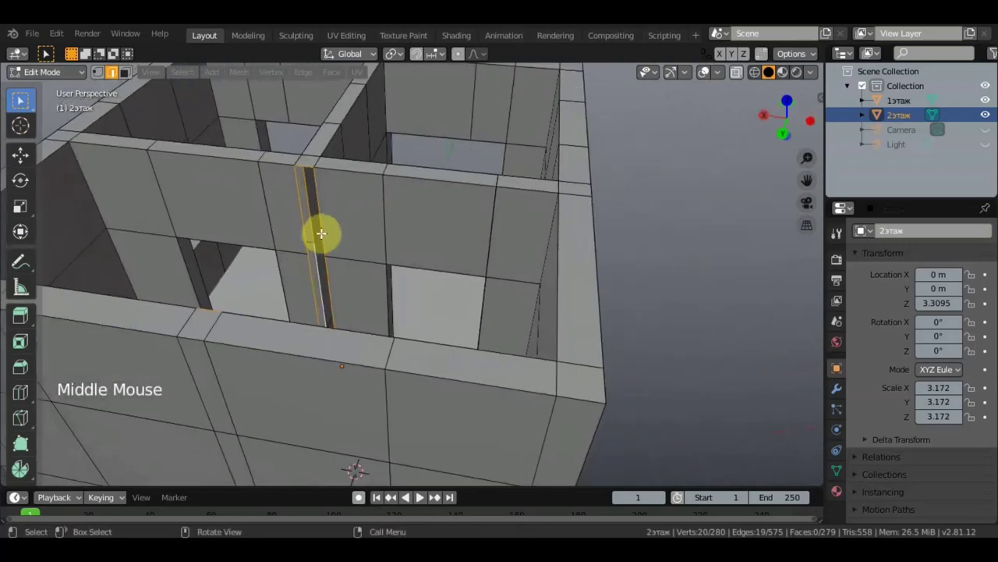
left_click(310, 221)
scroll("down", 3)
middle_click(325, 235)
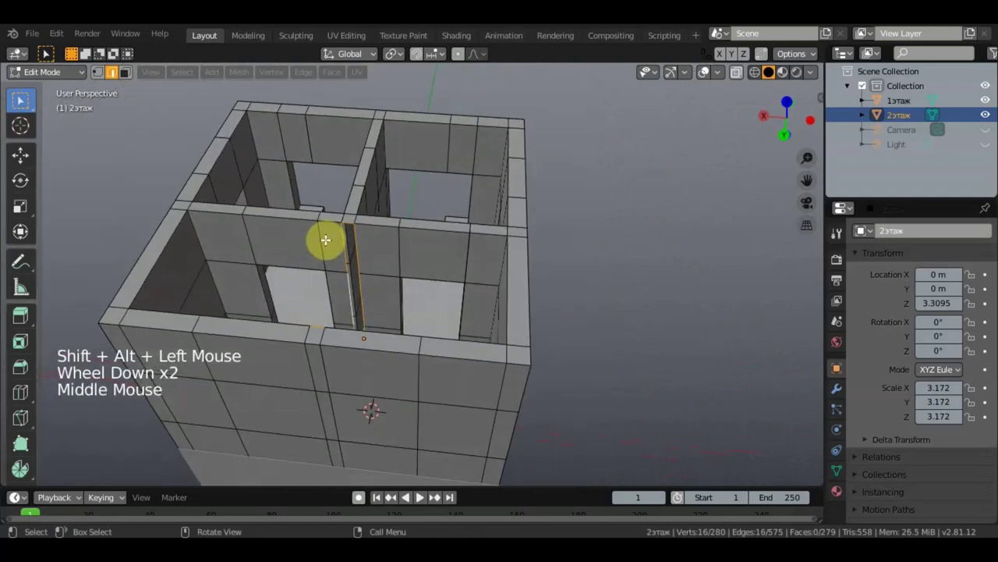
key("f")
scroll("up", 3)
middle_click(442, 262)
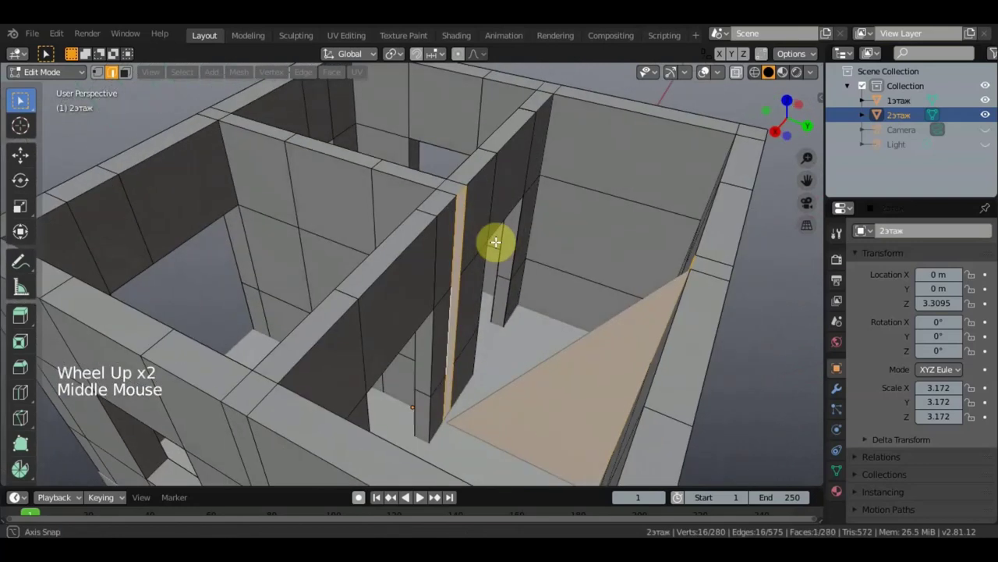
key("ctrl+z")
key("ctrl+z")
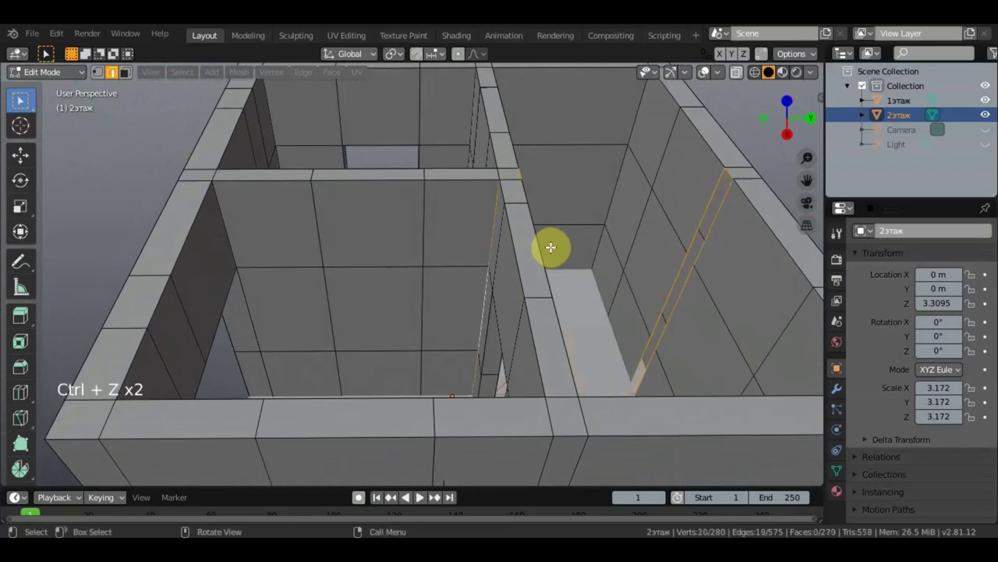
Fill the narrow gap in the outer wall between its selected edges with a face.
left_click(593, 300)
middle_click(639, 323)
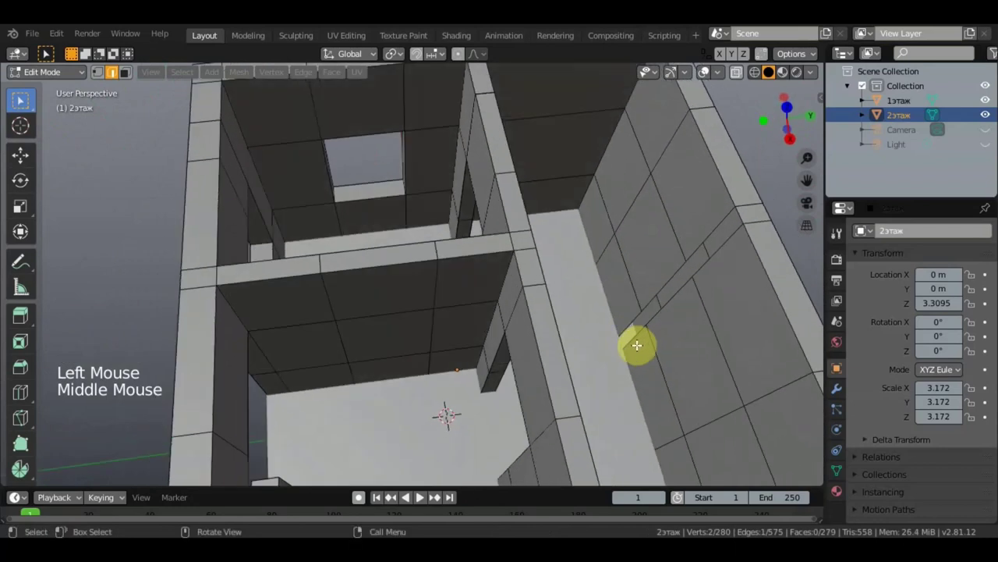
left_click(647, 313)
middle_click(648, 315)
scroll("up", 3)
middle_click(699, 314)
middle_click(747, 343)
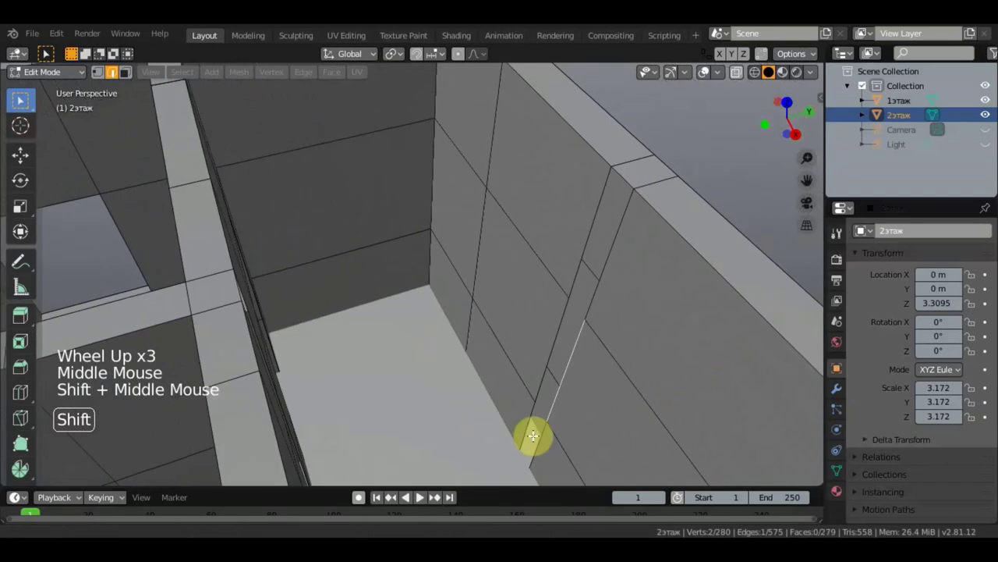
left_click(526, 442)
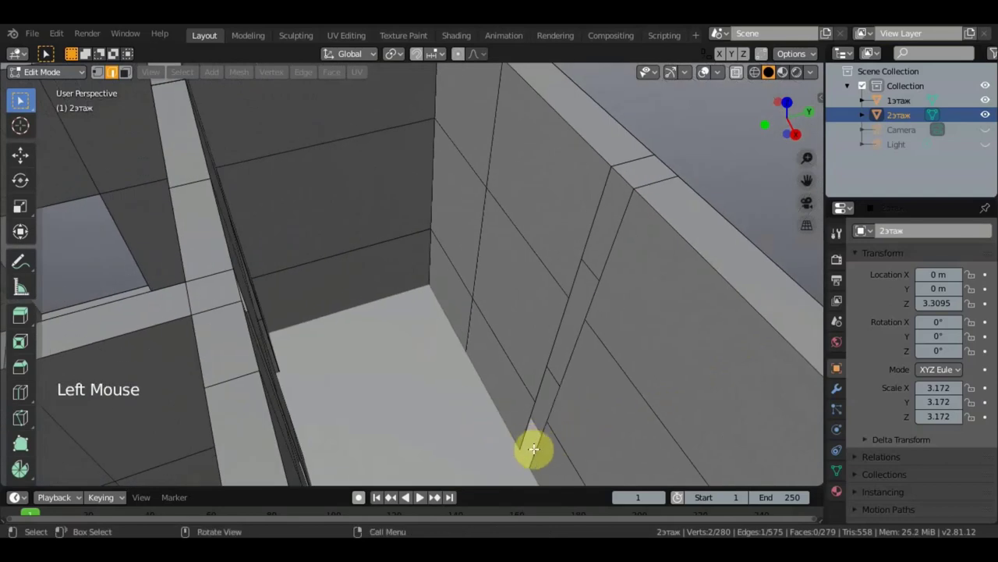
double_click(522, 432)
double_click(526, 432)
key("f")
Fill the lower and upper parts of the outer gap and one more gap at the next wall junction.
left_click(556, 400)
left_click(541, 380)
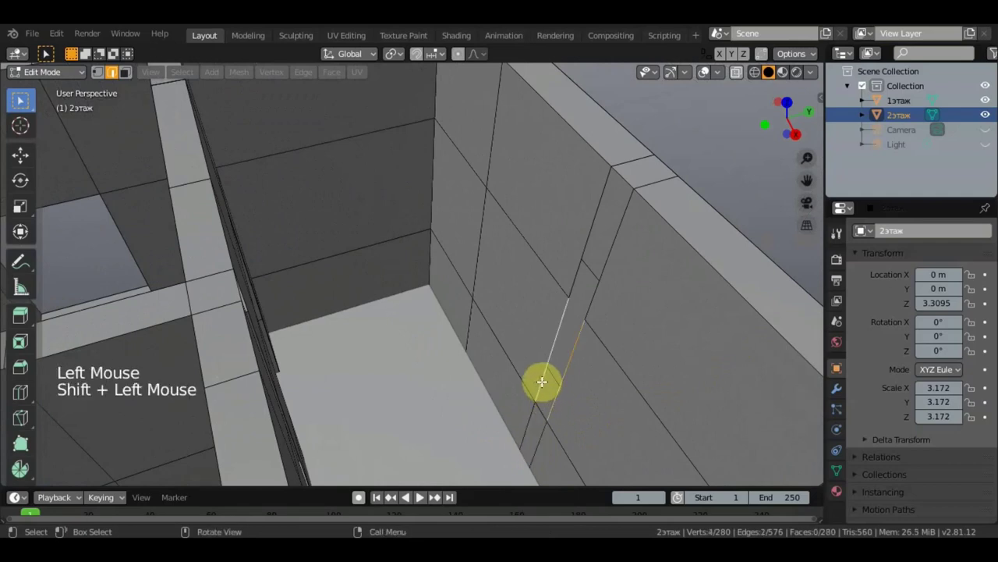
key("f")
left_click(603, 285)
left_click(583, 258)
key("f")
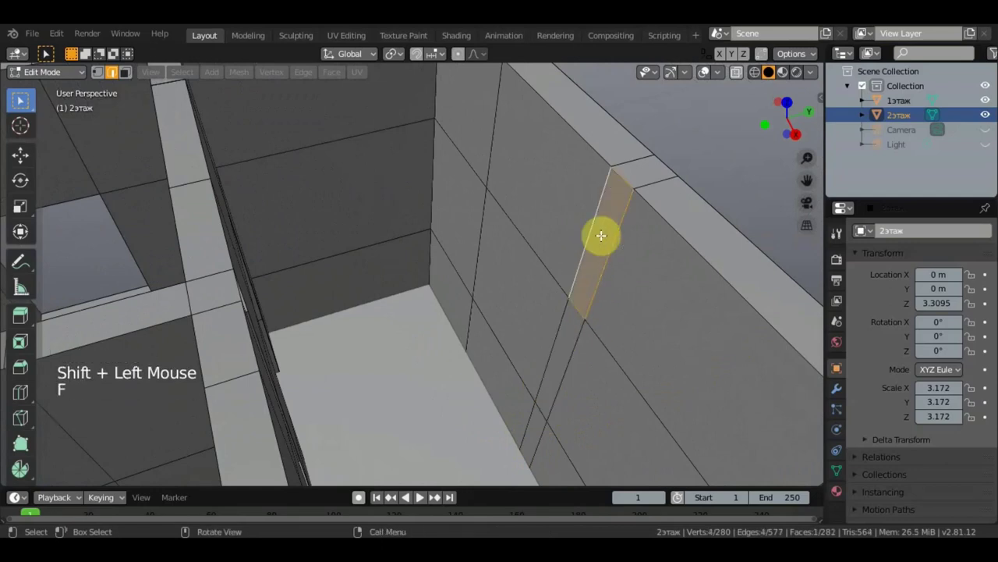
middle_click(550, 313)
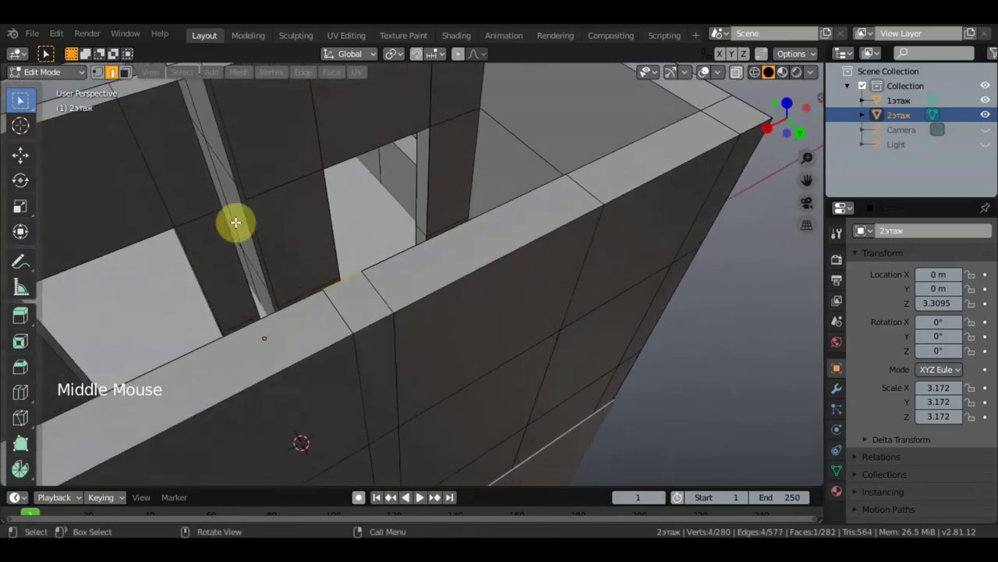
left_click(229, 224)
scroll("down", 3)
key("f")
middle_click(315, 238)
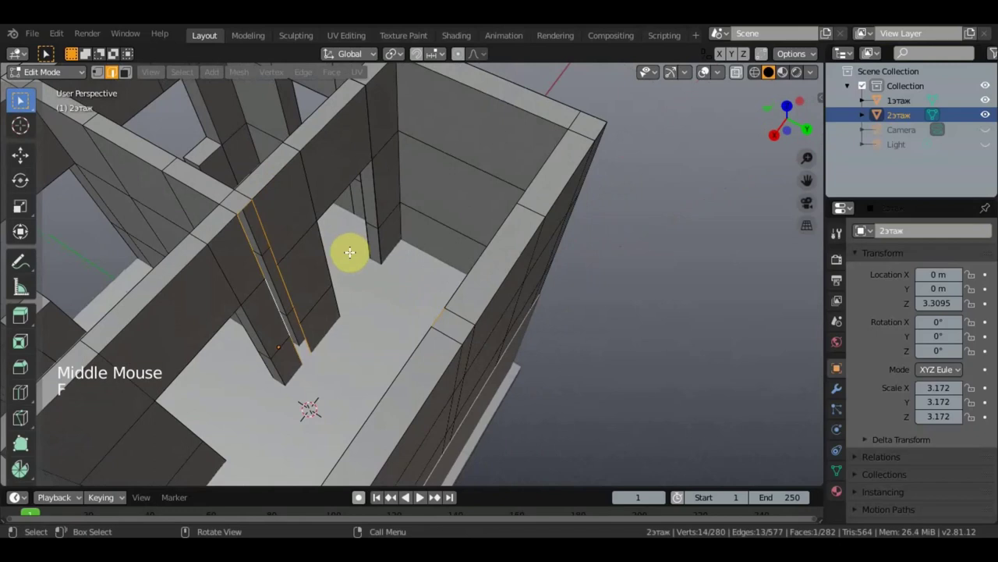
Select edge pairs around the remaining 2этаж wall gaps, undoing a wrong fill along the way.
scroll("up", 3)
middle_click(385, 261)
middle_click(512, 271)
left_click(503, 322)
middle_click(492, 323)
left_click(351, 309)
left_click(310, 75)
middle_click(412, 191)
key("ctrl+z")
left_click(503, 337)
middle_click(491, 345)
left_click(355, 346)
left_click(355, 345)
Fill two more narrow wall gaps with faces and select the edges of the last gap.
middle_click(347, 345)
scroll("up", 3)
left_click(343, 351)
left_click(376, 362)
key("f")
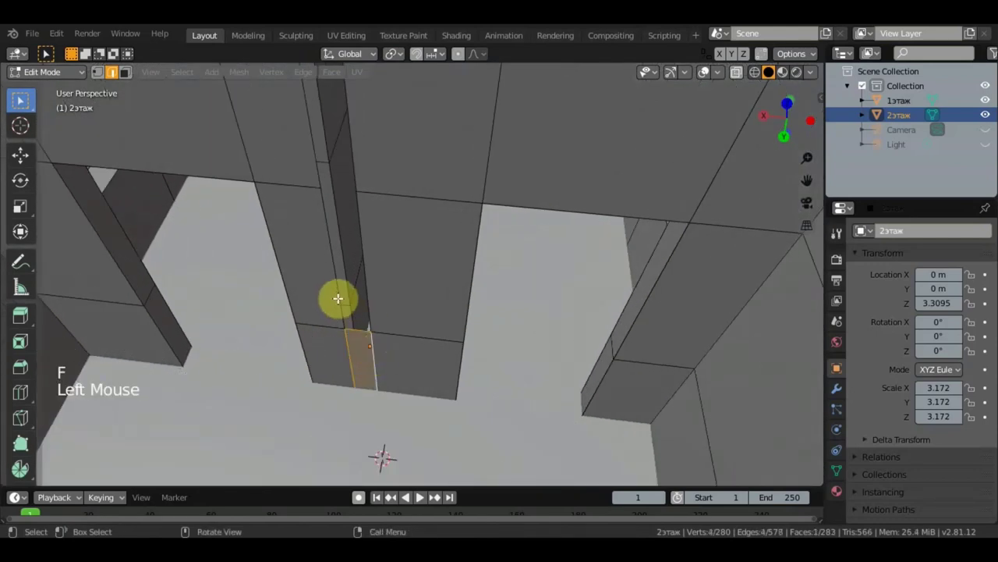
double_click(367, 300)
key("f")
scroll("down", 3)
left_click(339, 172)
left_click(371, 174)
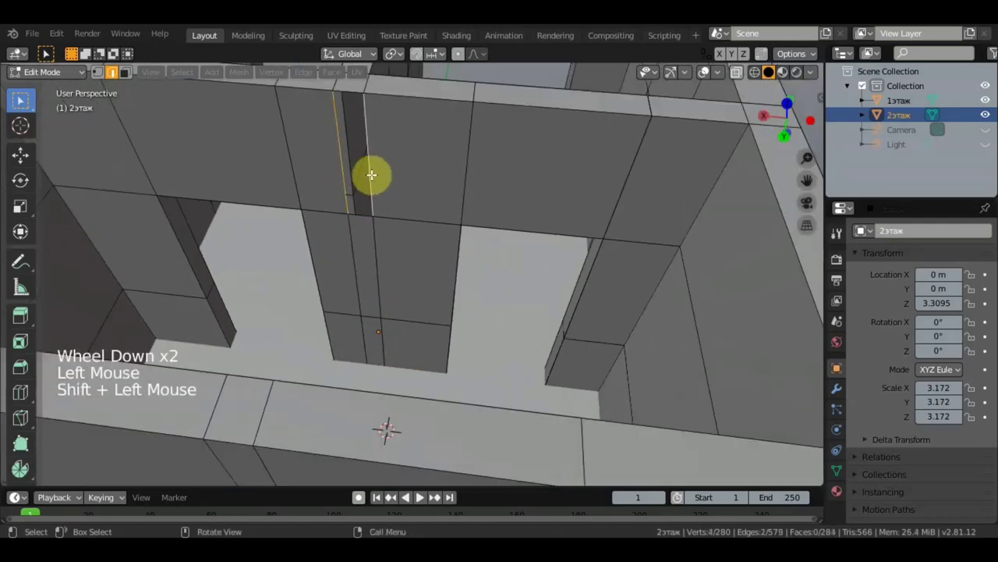
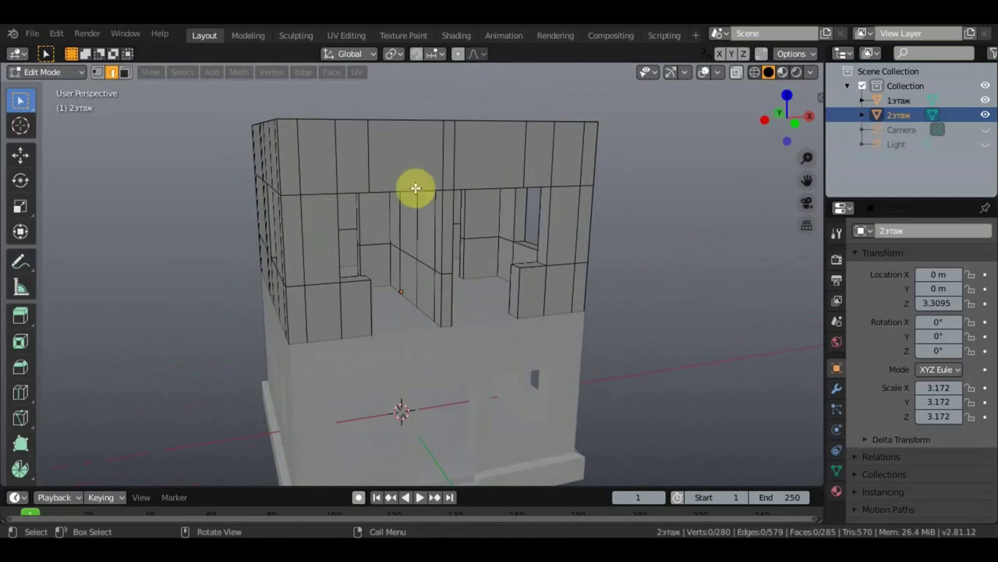
Select the whole 2этаж mesh, simplify it with a limited dissolve to 52 faces, and return to Object Mode.
key("a")
key("x")
middle_click(410, 211)
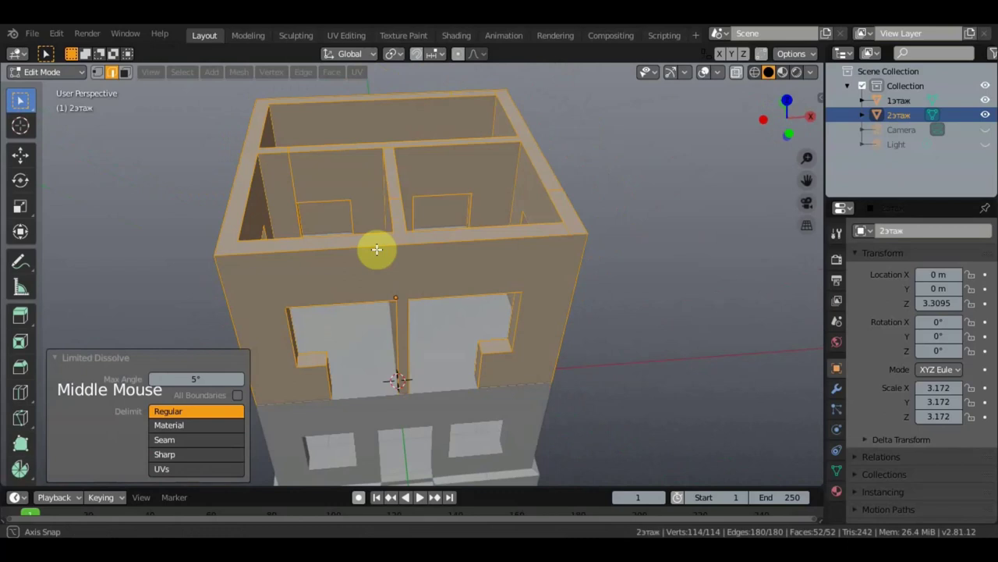
scroll("down", 3)
middle_click(452, 325)
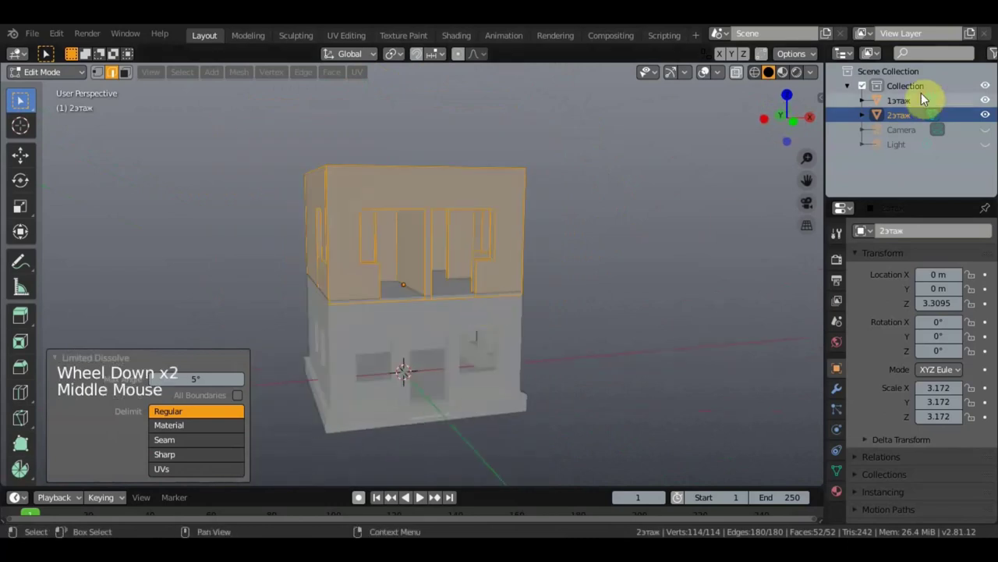
left_click(47, 74)
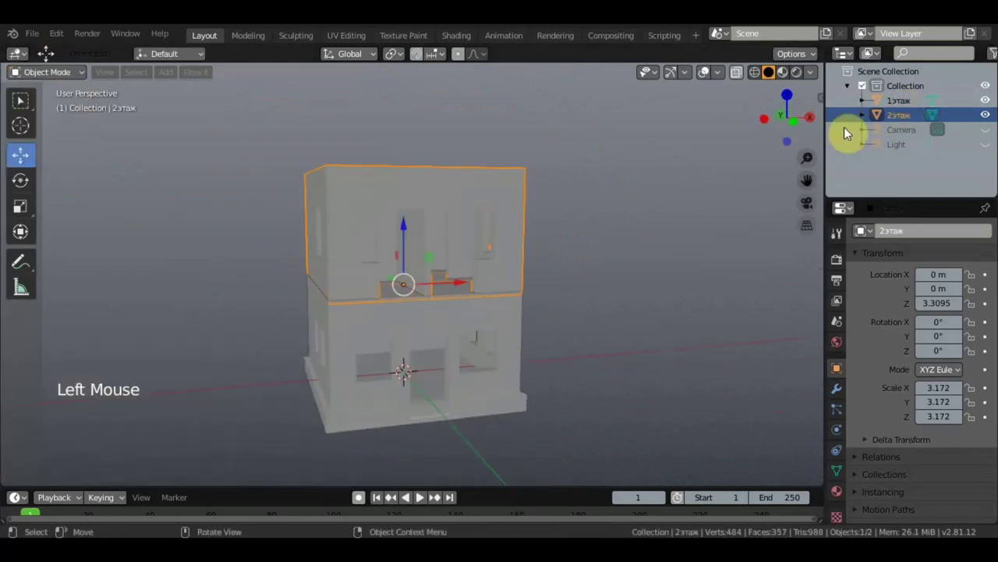
Inspect the first floor's geometry in Edit Mode with everything selected, then return to Object Mode.
middle_click(473, 351)
left_click(78, 75)
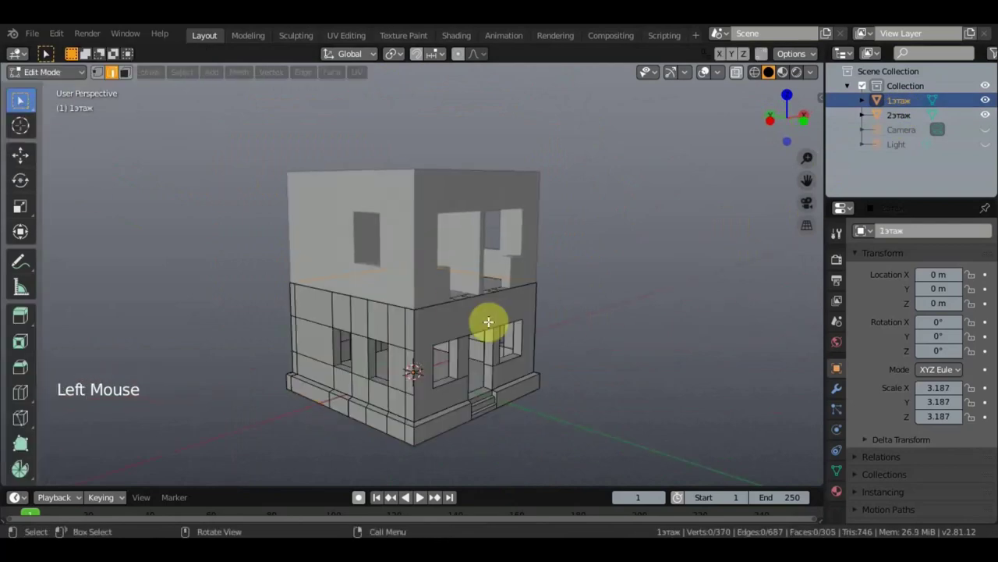
key("a")
key("x")
middle_click(519, 336)
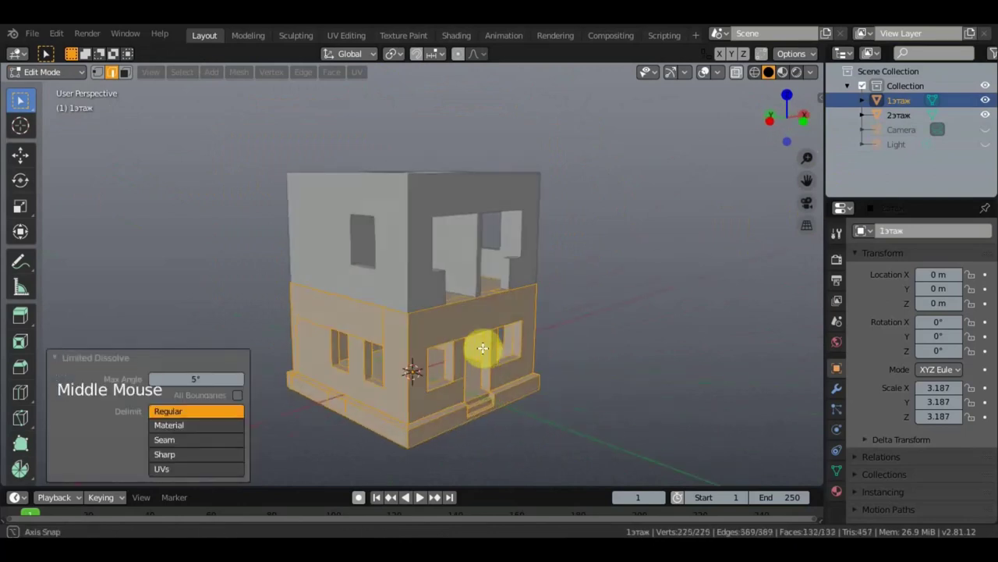
middle_click(411, 344)
scroll("up", 3)
middle_click(402, 343)
scroll("down", 3)
left_click(95, 75)
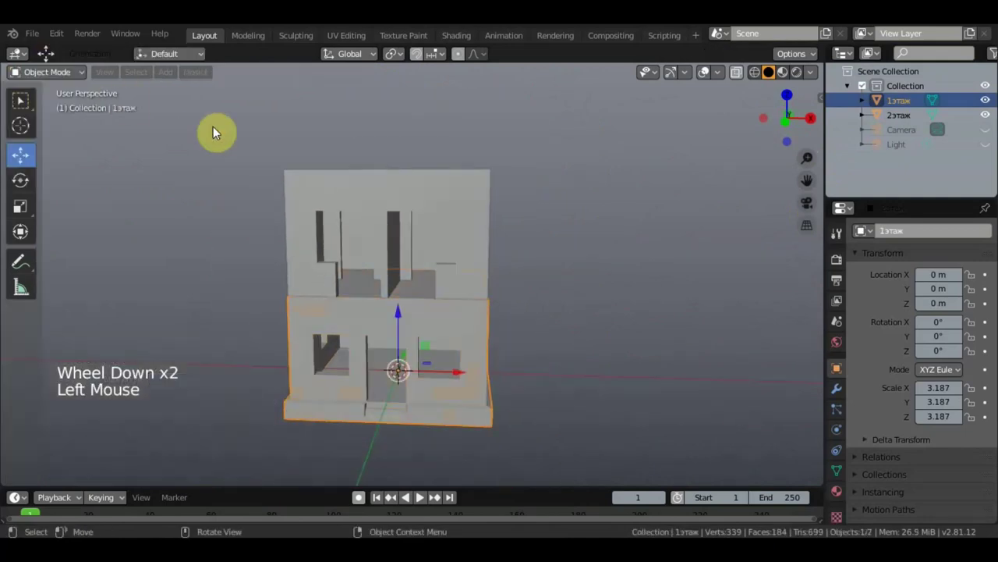
From the front view, add a new mesh plane at the scene origin beneath the house.
middle_click(364, 216)
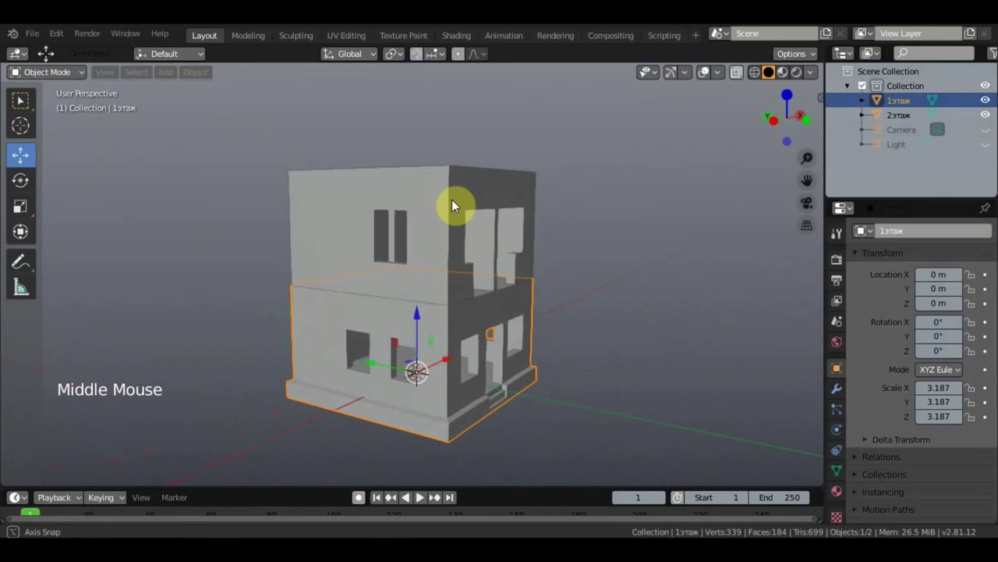
scroll("down", 3)
middle_click(390, 249)
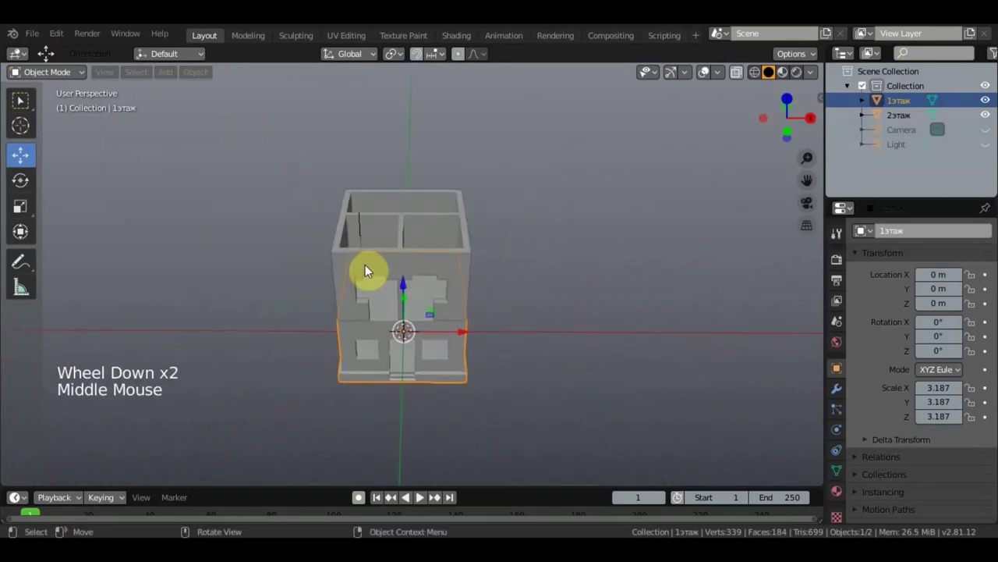
key("KP_1")
scroll("up", 3)
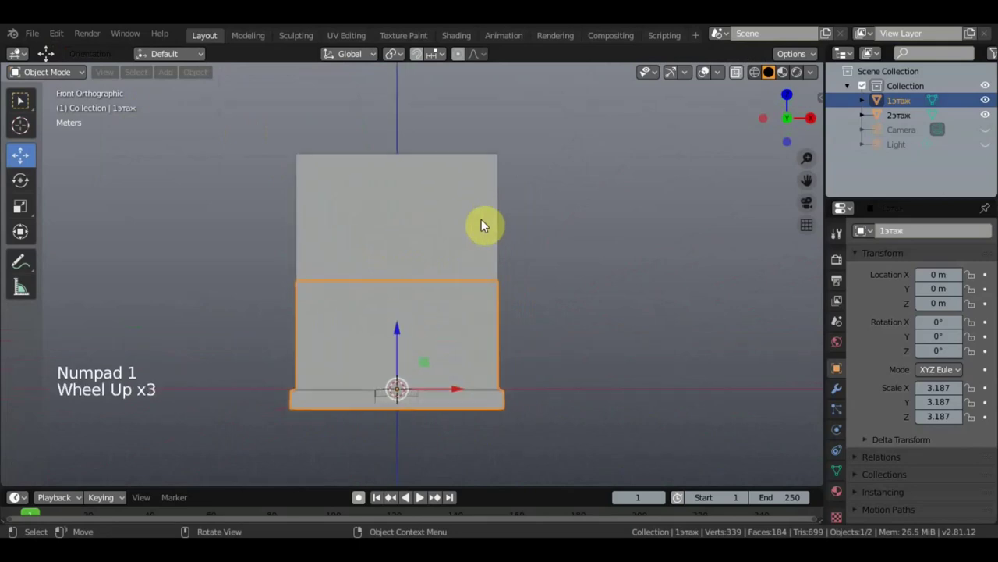
scroll("up", 3)
key("KP_7")
key("shift+a")
middle_click(553, 311)
key("KP_1")
Lift the plane to about 7.85 m atop the house and scale it to 3.393 so it overhangs the walls.
left_click(396, 298)
middle_click(571, 271)
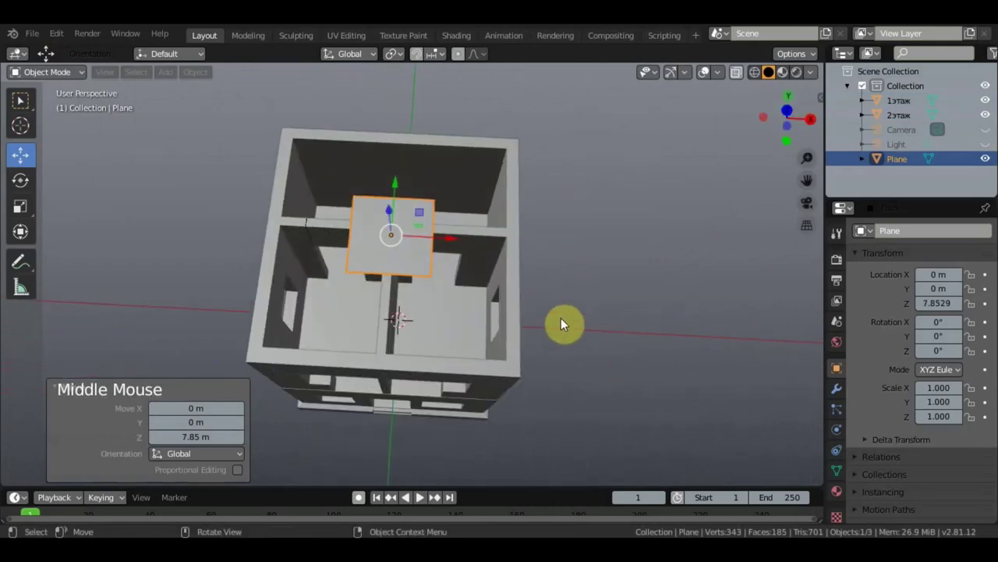
key("KP_7")
key("s")
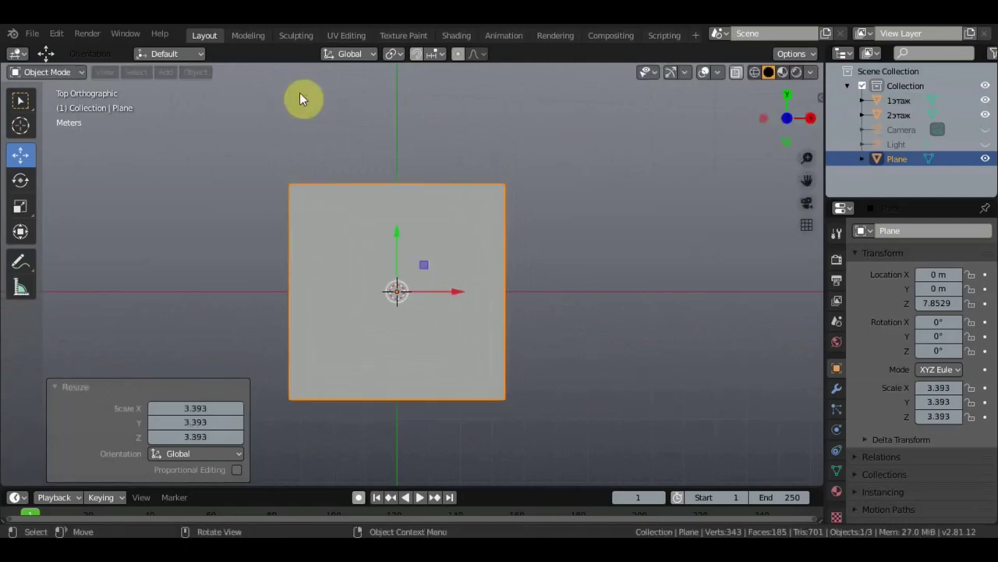
middle_click(496, 103)
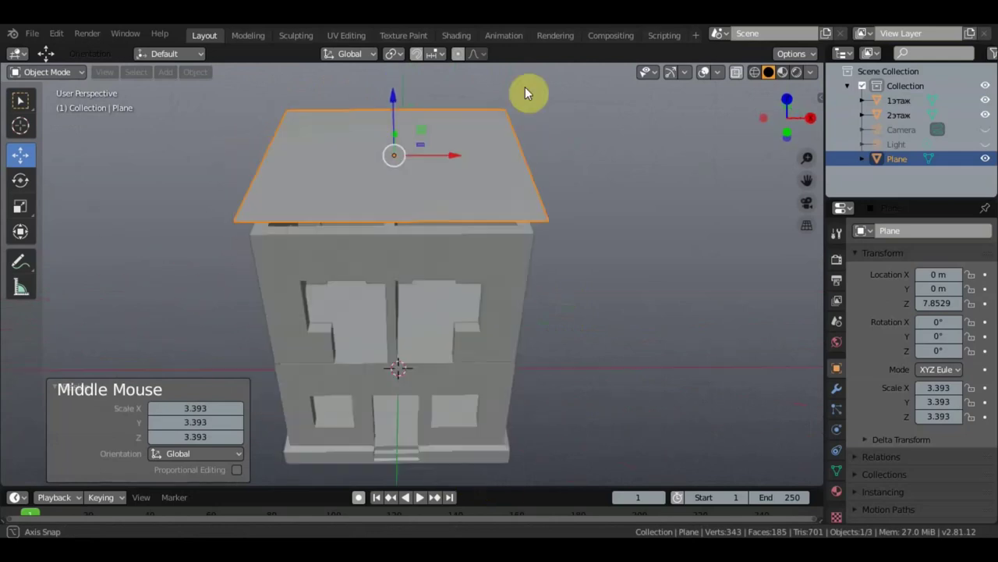
middle_click(549, 128)
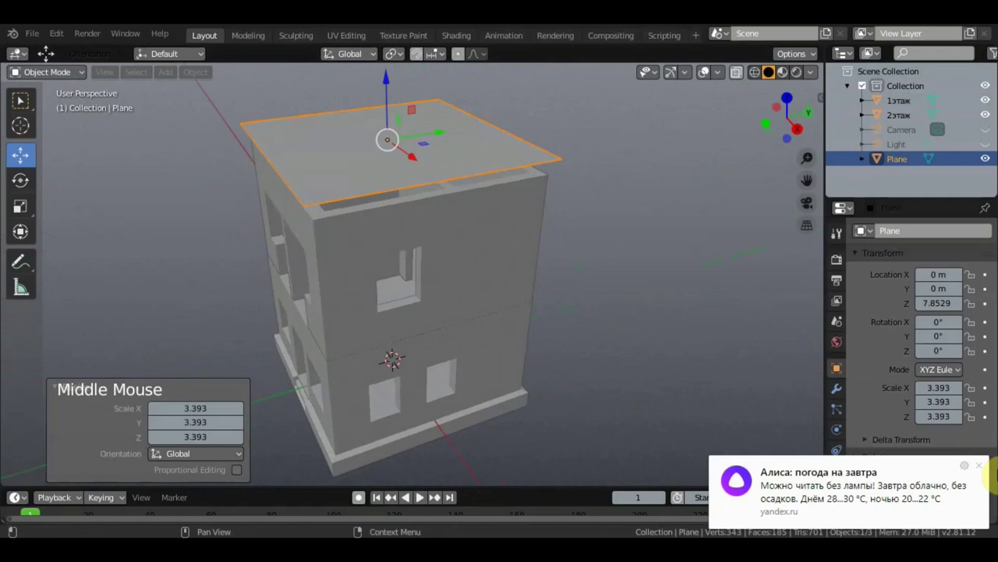
middle_click(686, 362)
middle_click(691, 364)
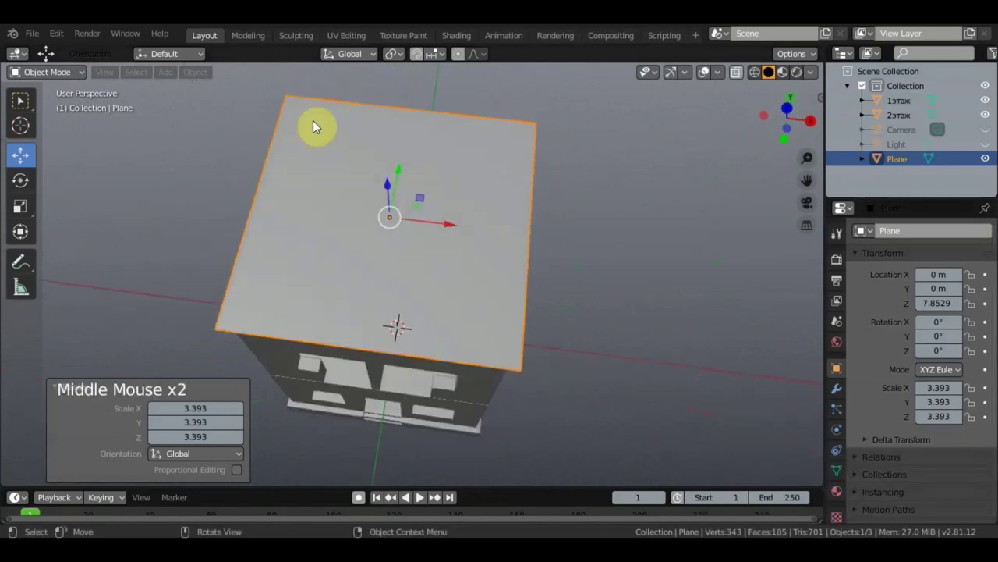
In Edit Mode, cut both diagonals across the roof plane, splitting it into four triangles.
key("KP_7")
left_click(217, 275)
left_click(54, 74)
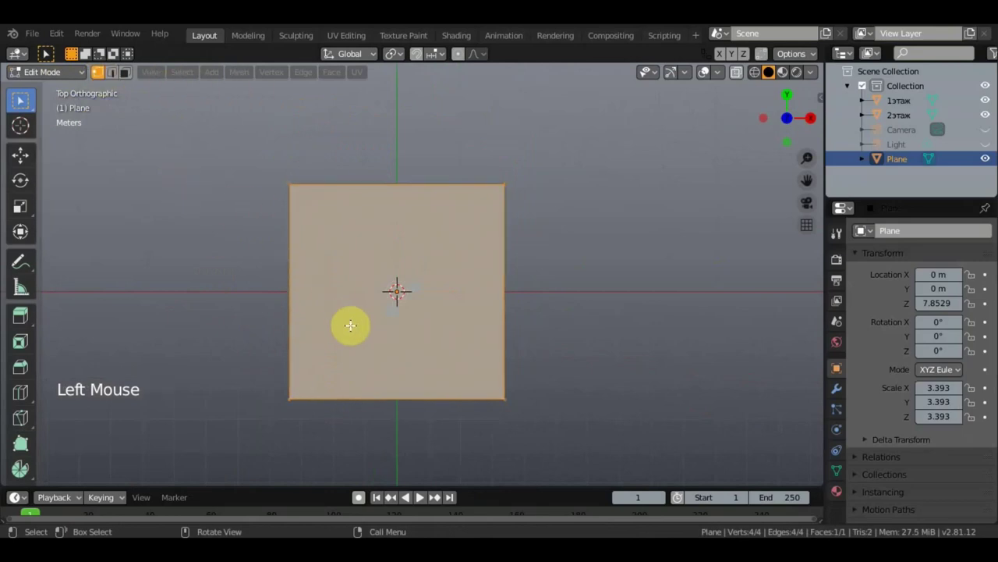
key("k")
left_click(374, 393)
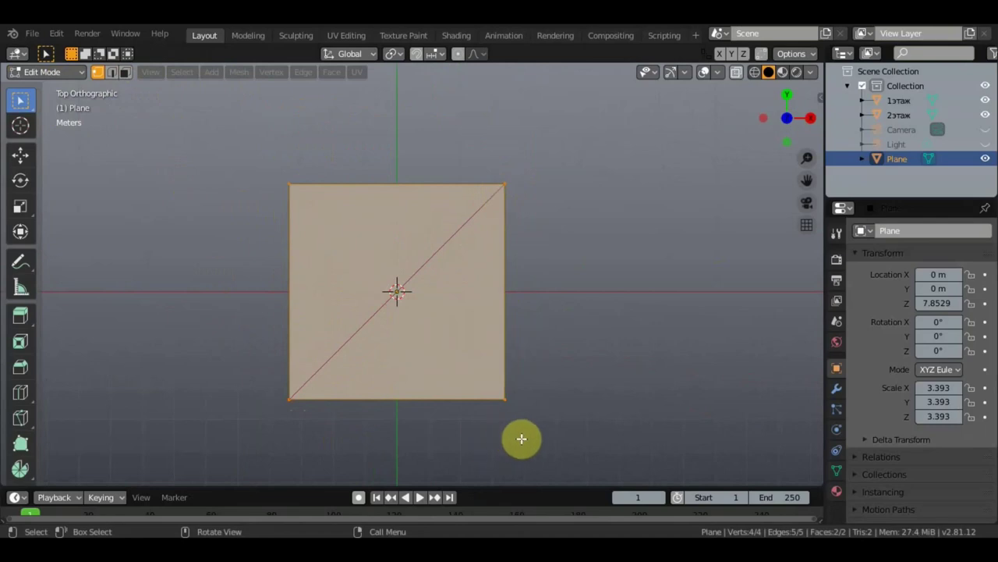
key("k")
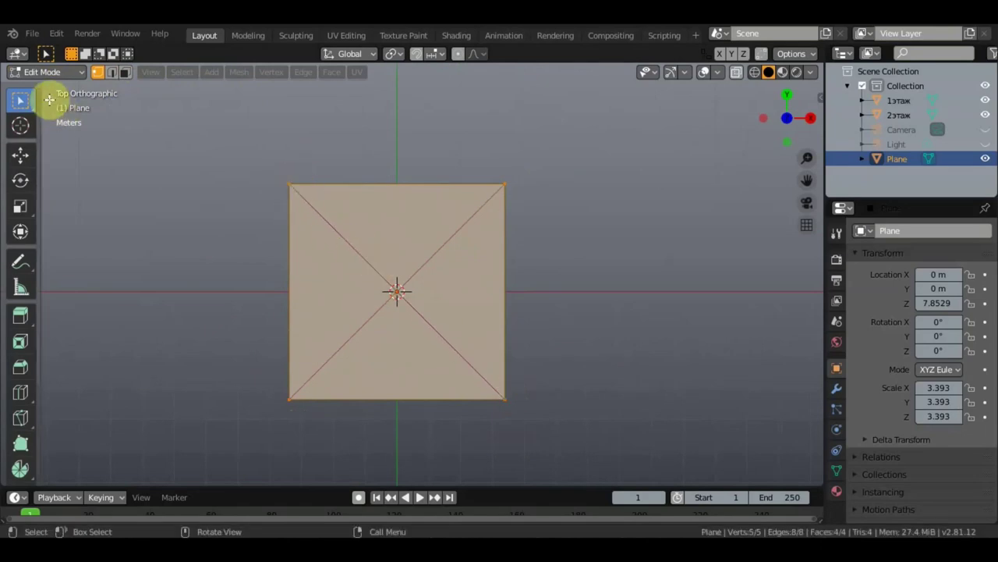
Check the diagonal edges and select the centre vertex where they meet.
left_click(27, 102)
left_click(118, 76)
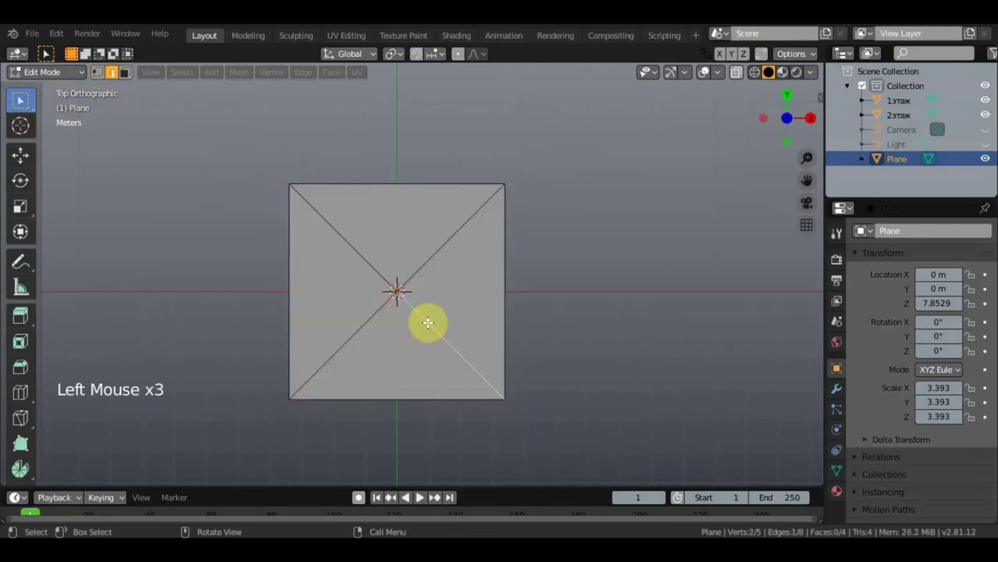
middle_click(425, 302)
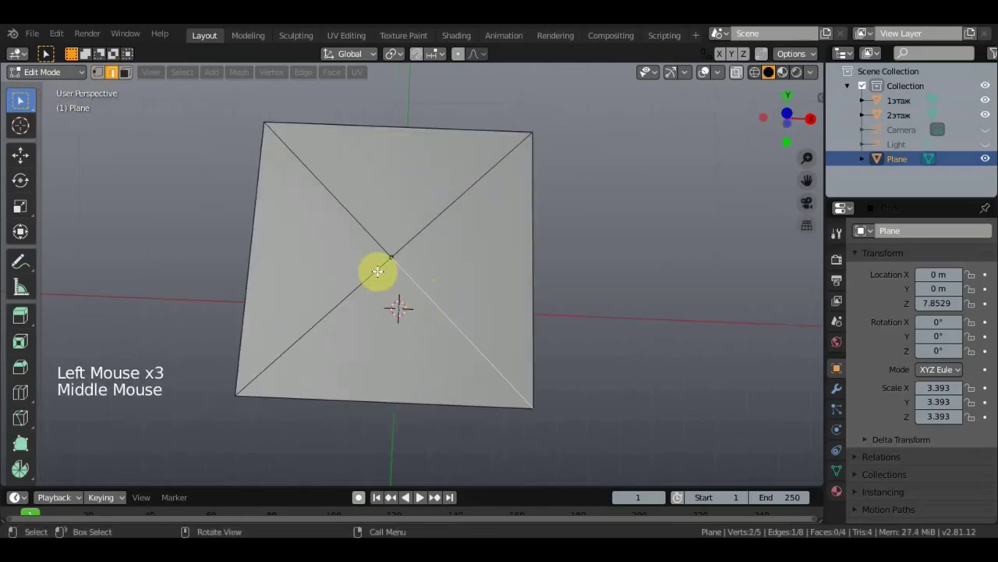
left_click(392, 255)
left_click(107, 79)
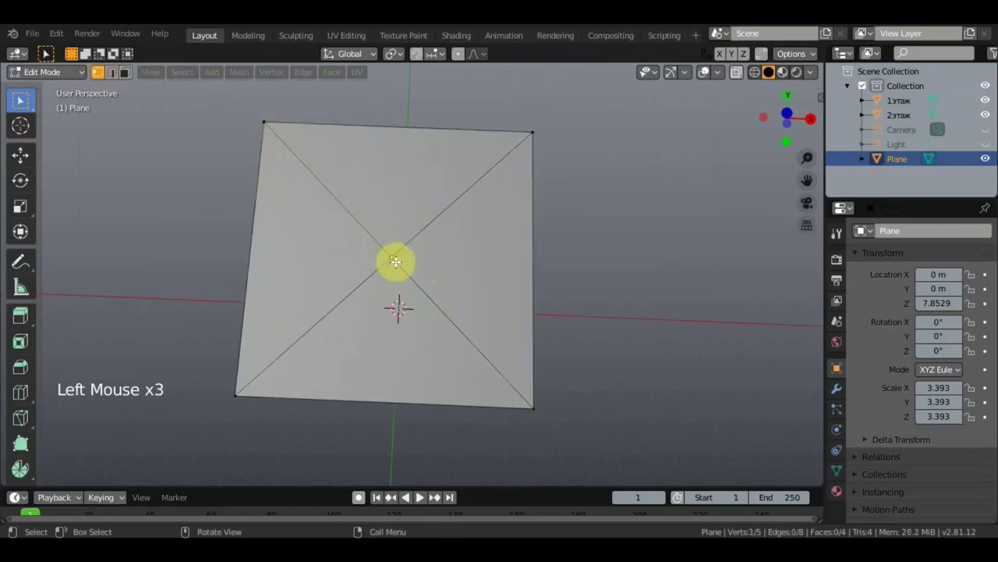
Raise the centre vertex upward with the Move tool, forming a pointed pyramid roof peak.
key("KP_7")
key("KP_1")
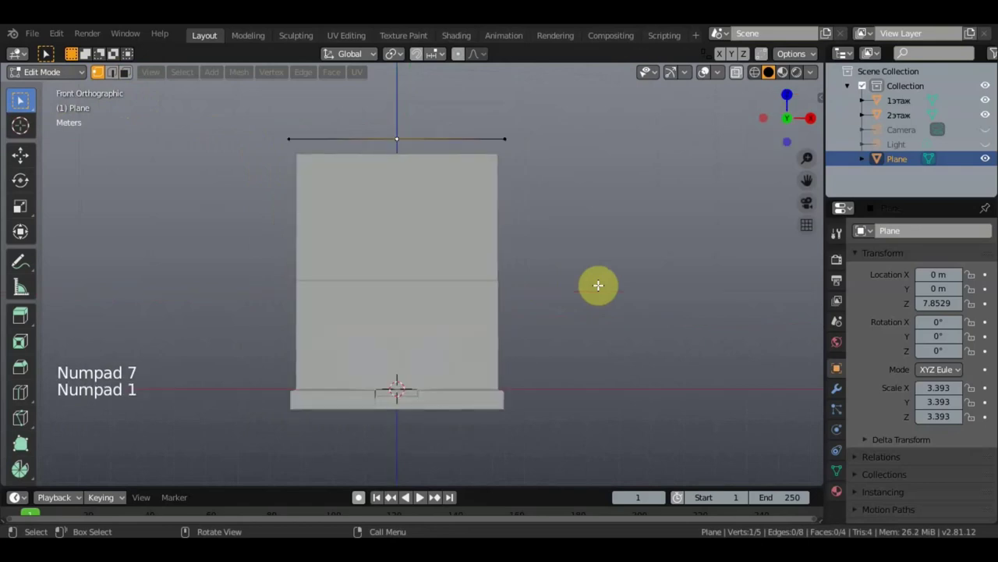
middle_click(677, 312)
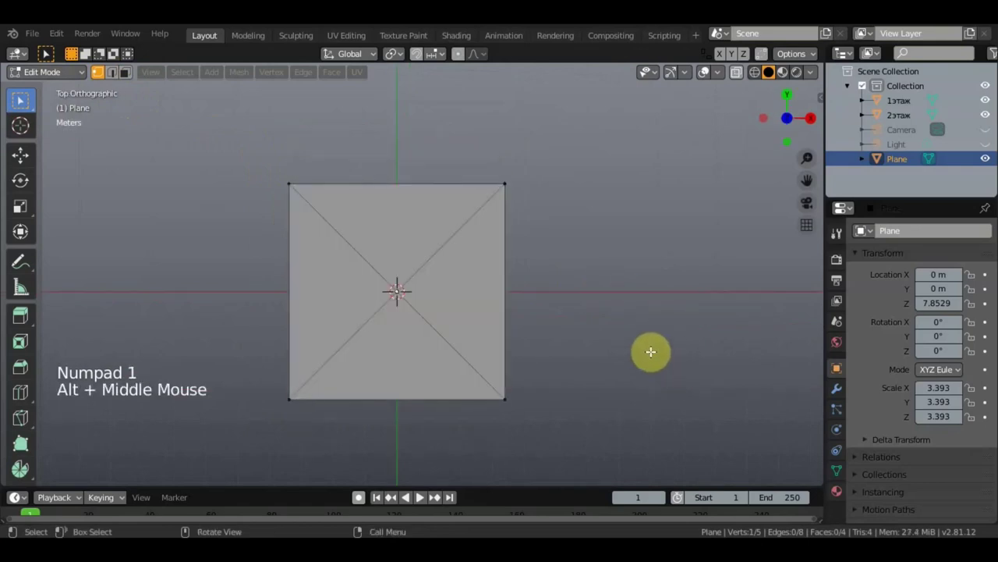
key("KP_1")
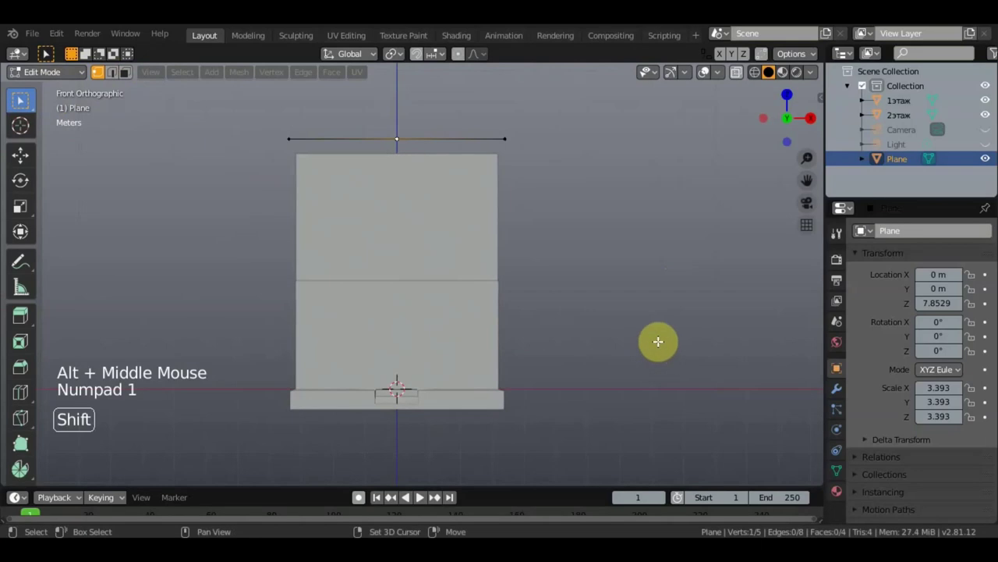
middle_click(642, 336)
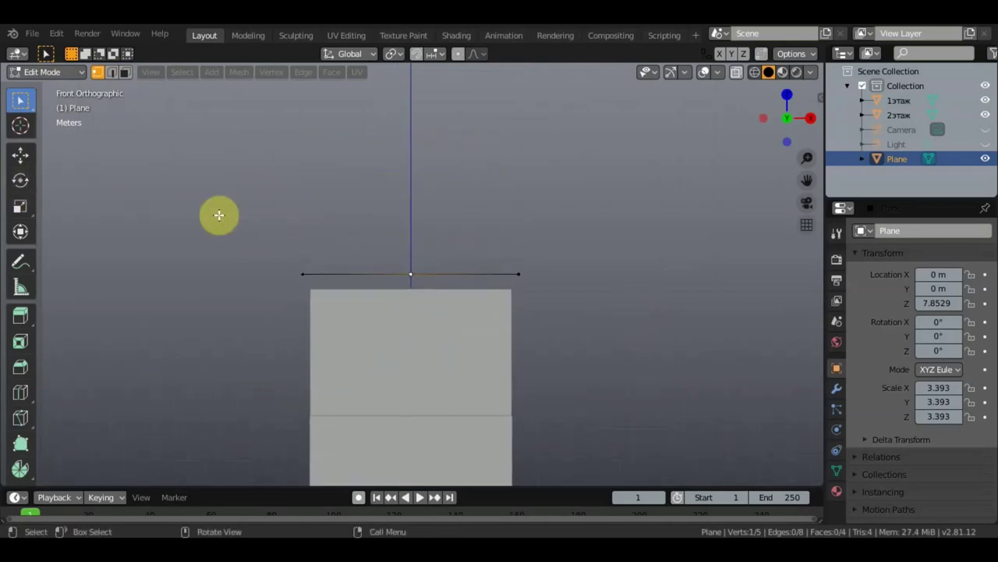
left_click(34, 162)
left_click(416, 213)
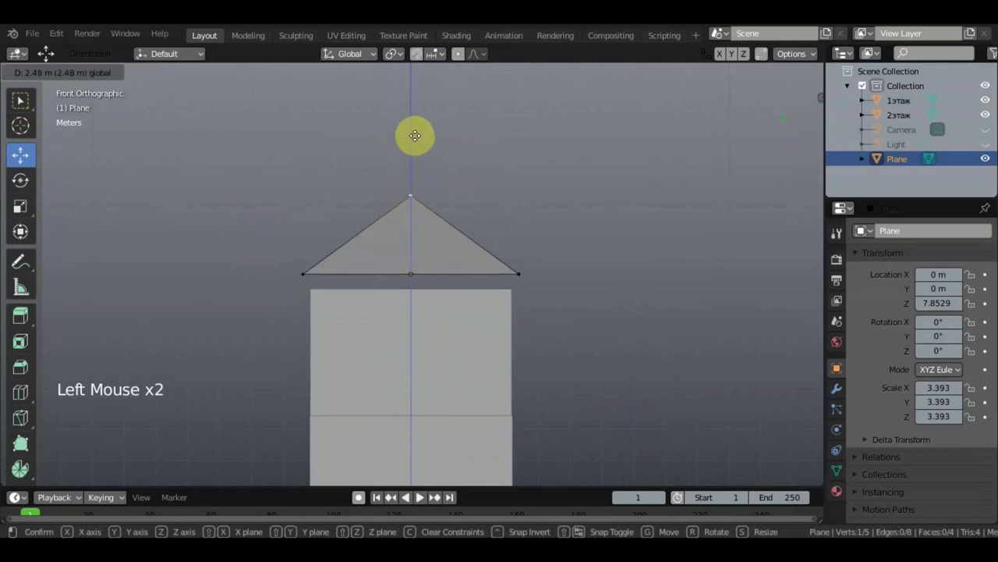
middle_click(461, 183)
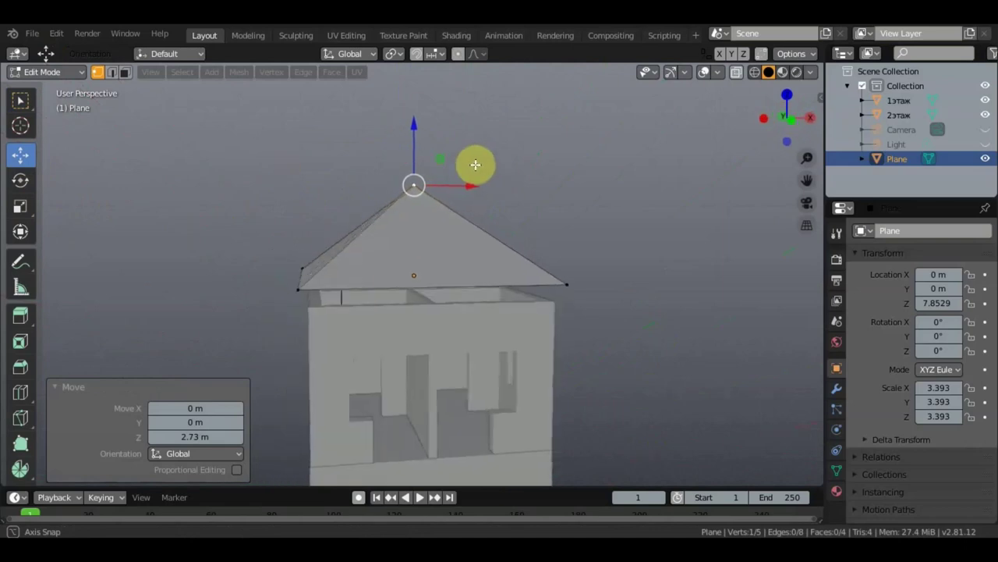
left_click(415, 118)
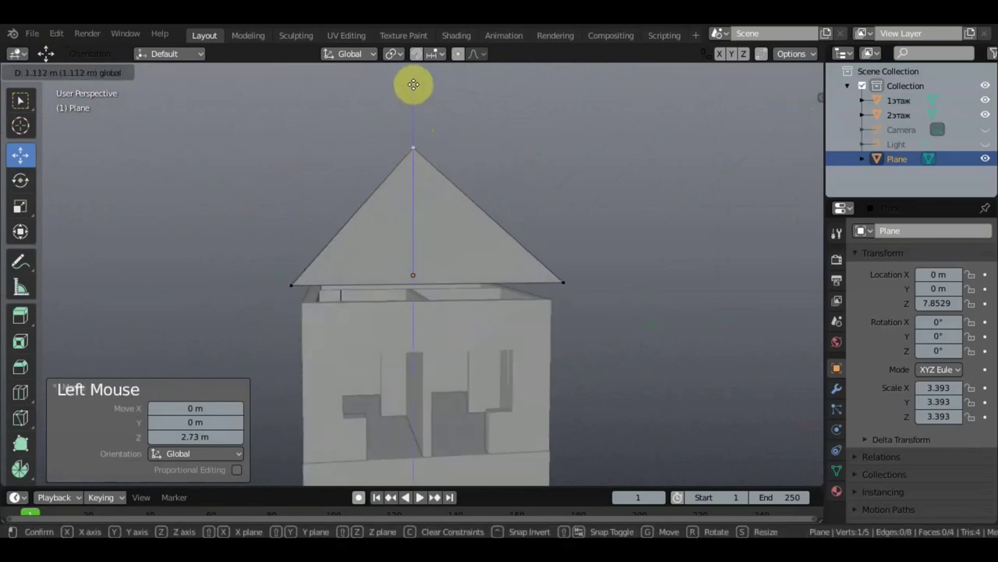
Orbit around the pyramid roof to check the peak height from several sides.
scroll("down", 3)
middle_click(570, 217)
scroll("up", 3)
scroll("up", 3)
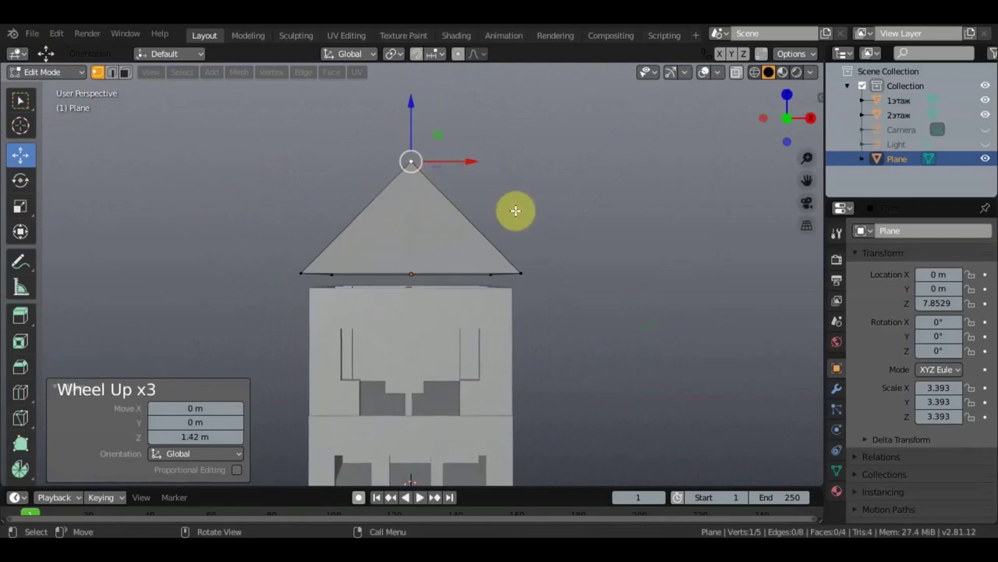
middle_click(519, 225)
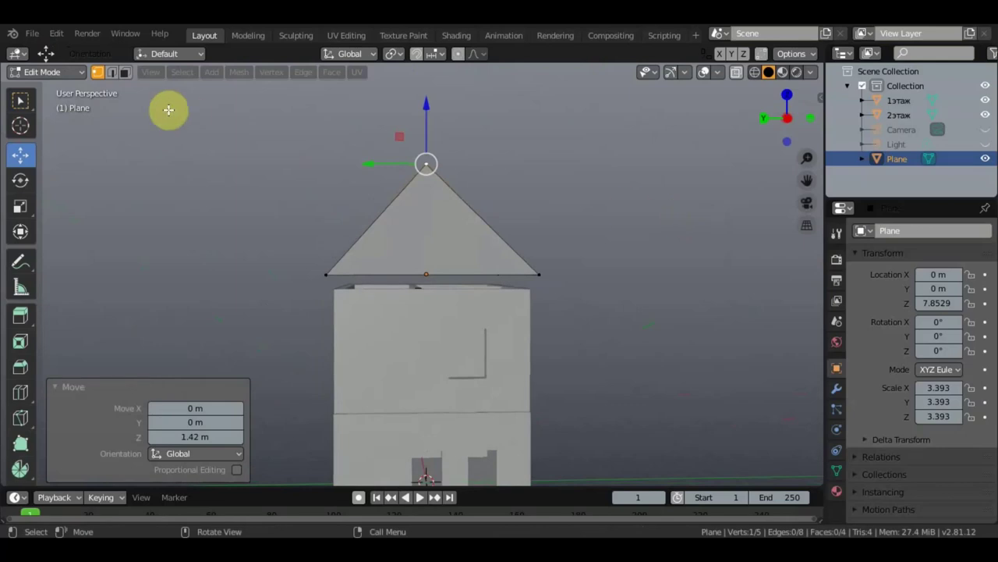
left_click(531, 224)
middle_click(480, 239)
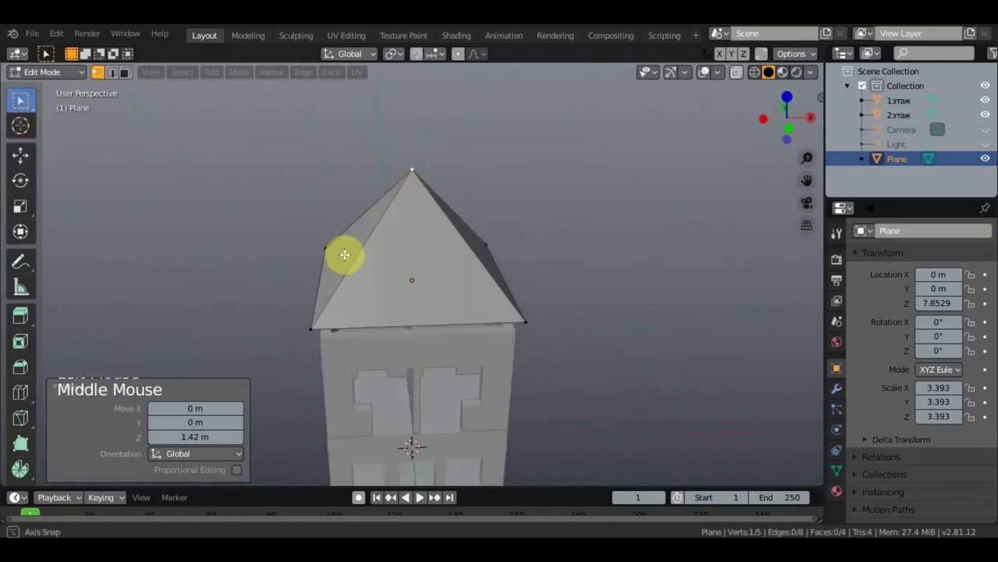
scroll("up", 3)
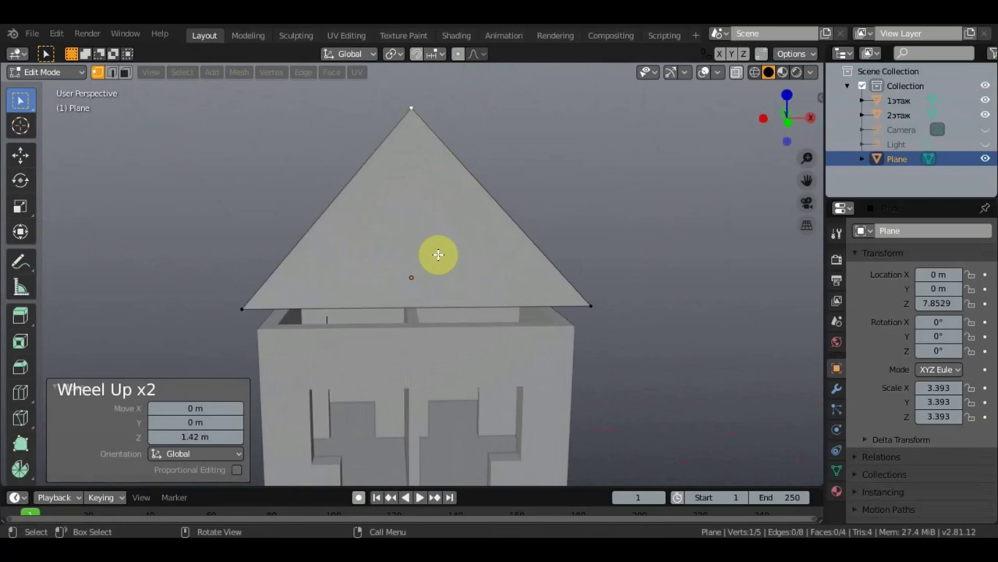
middle_click(443, 249)
scroll("up", 3)
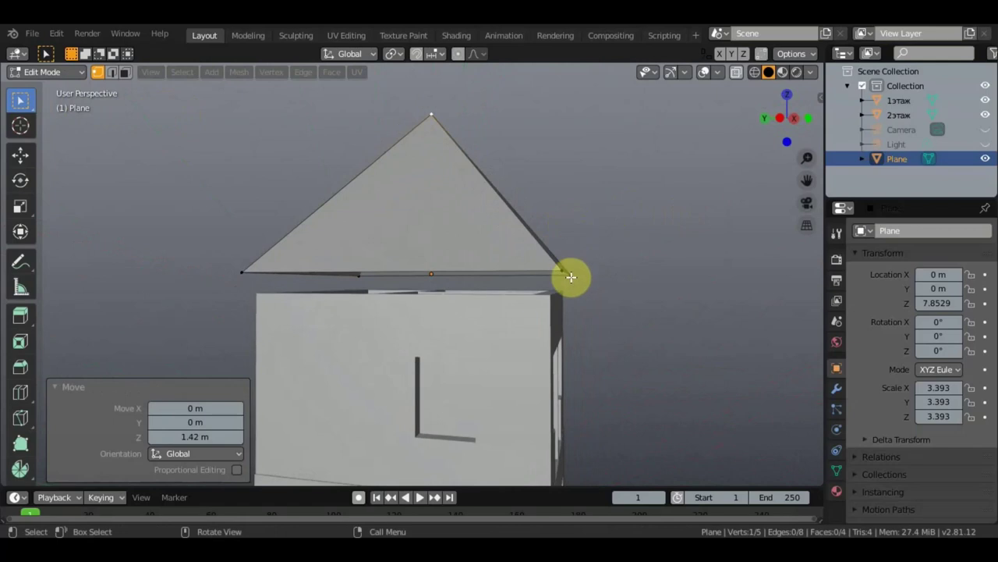
middle_click(568, 274)
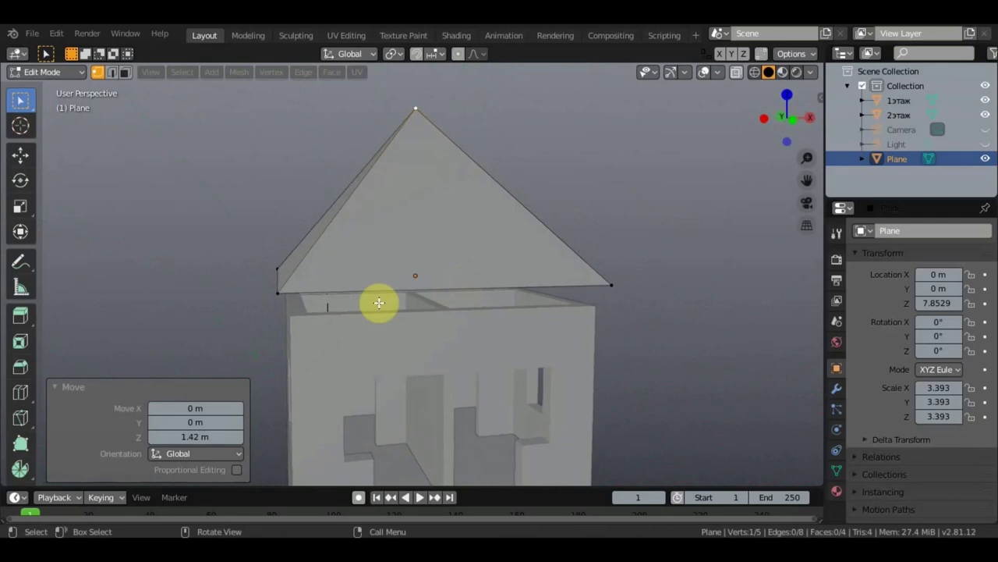
left_click(123, 76)
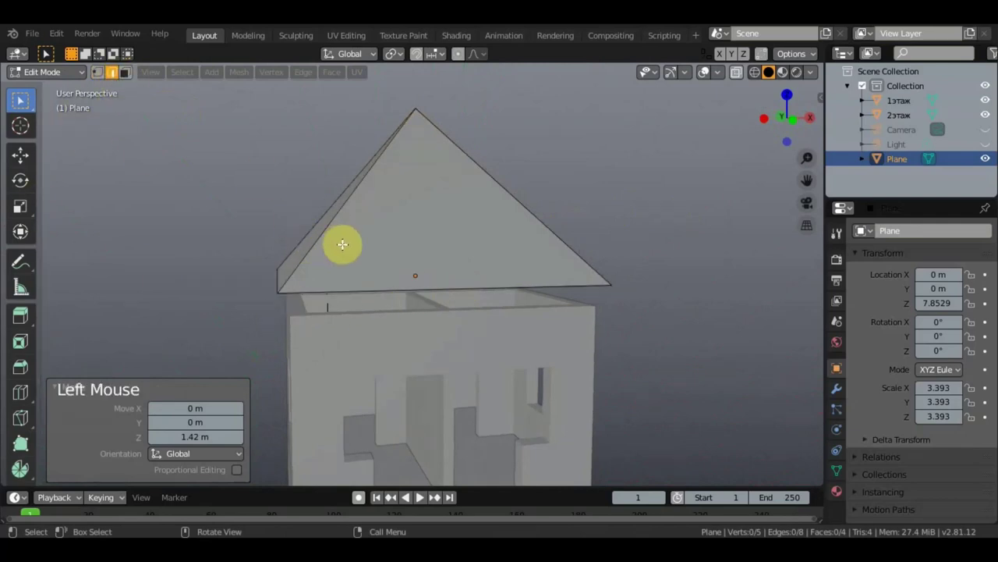
From underneath, select the edge loop running around the roof's base.
middle_click(393, 259)
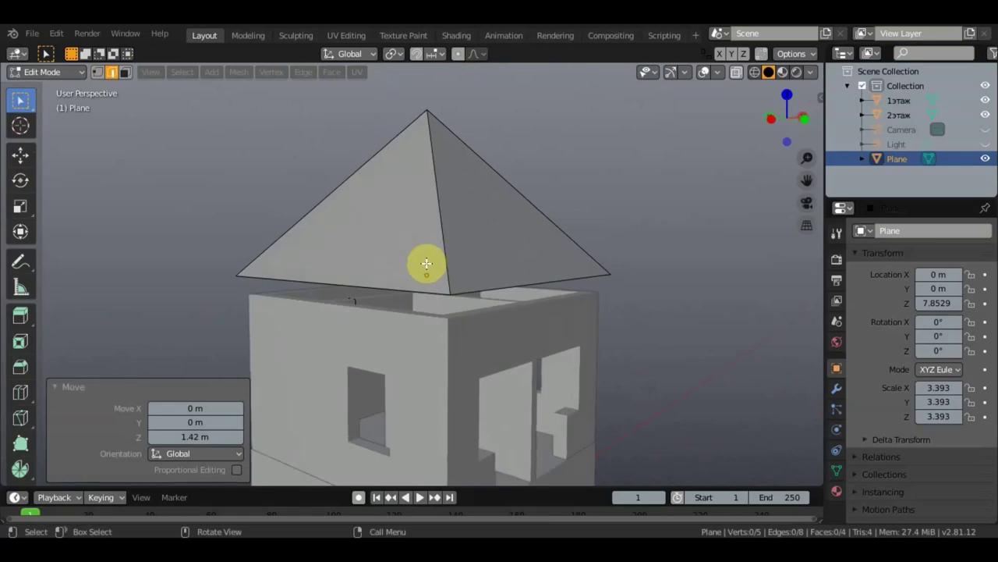
middle_click(466, 302)
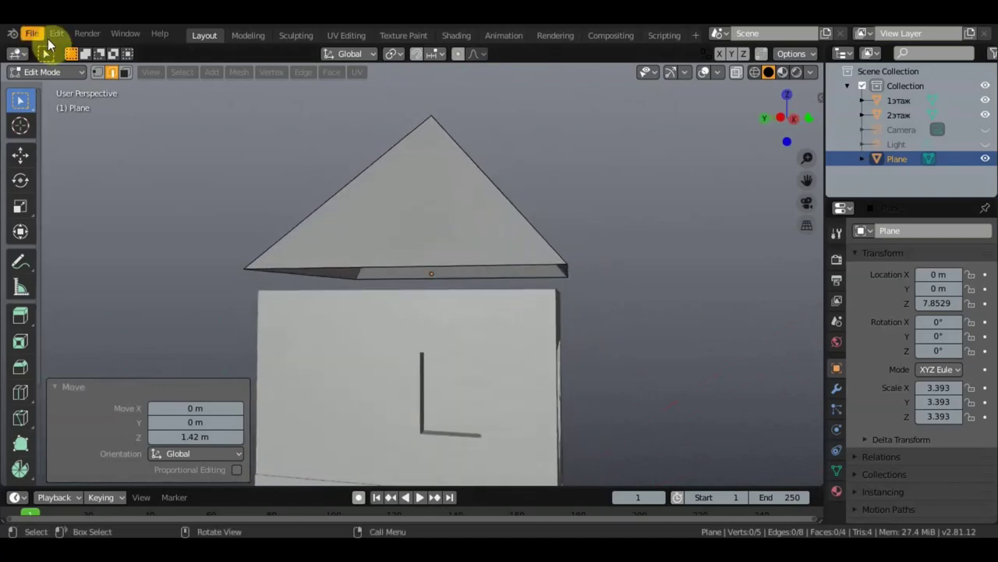
left_click(67, 77)
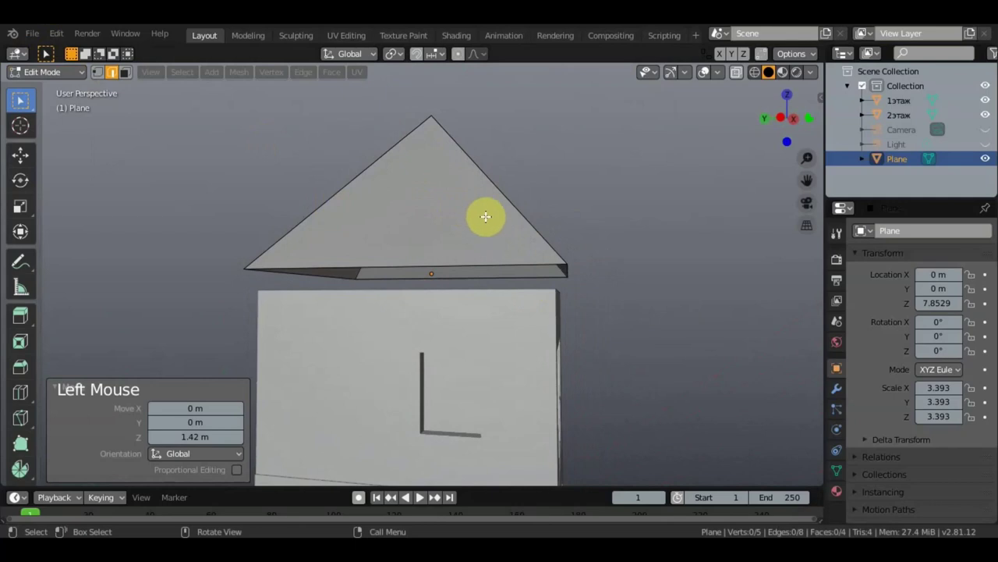
middle_click(487, 221)
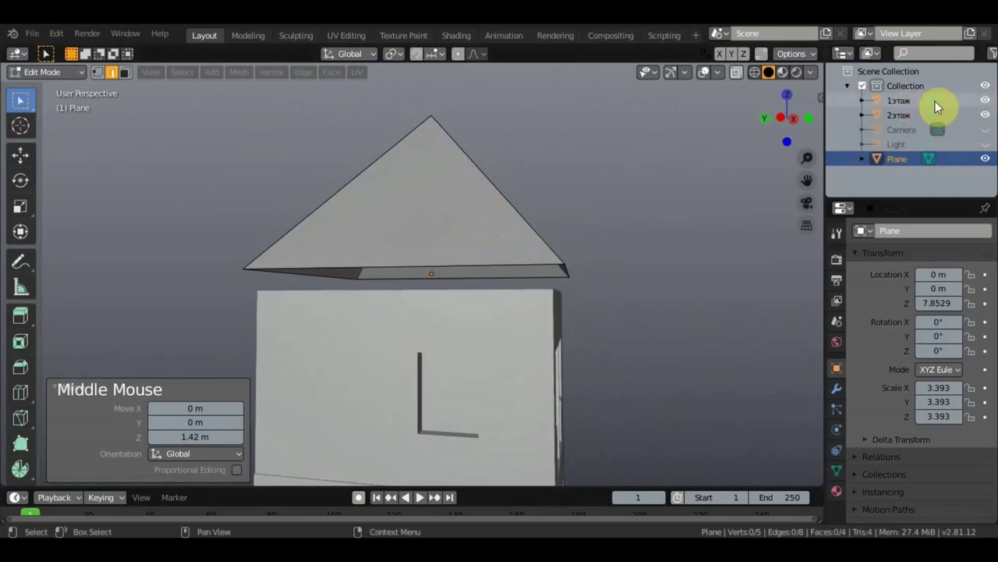
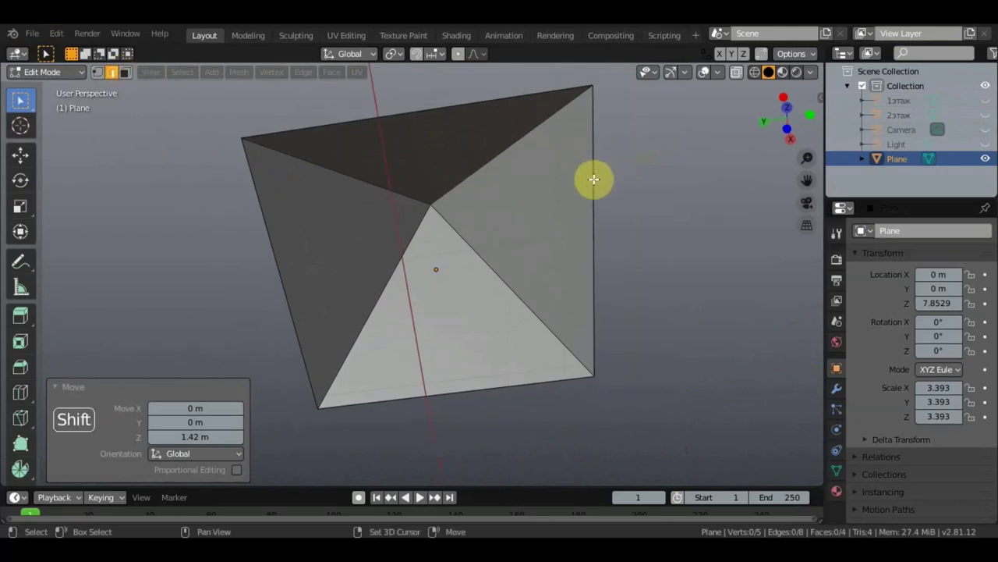
left_click(596, 177)
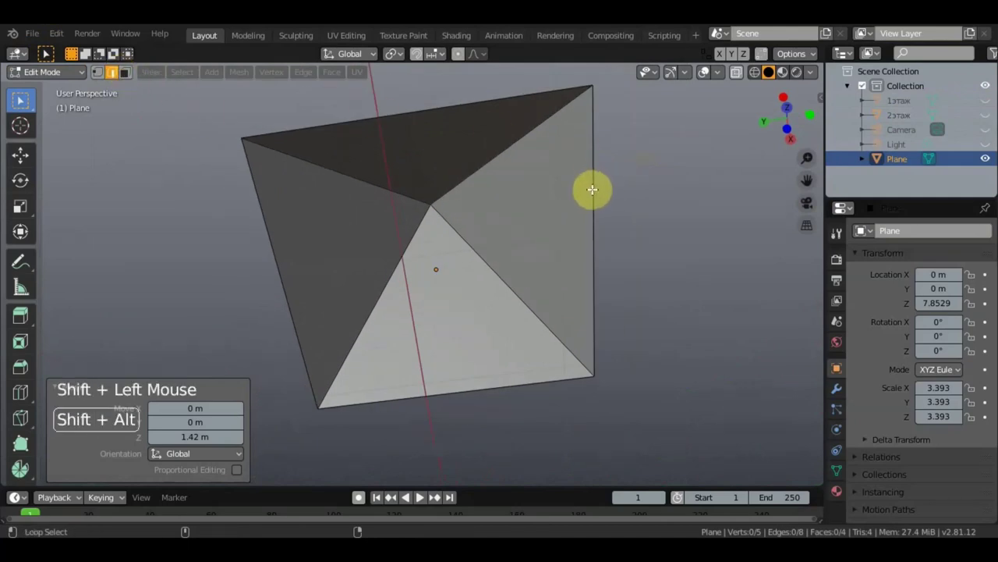
left_click(596, 191)
left_click(594, 192)
middle_click(595, 212)
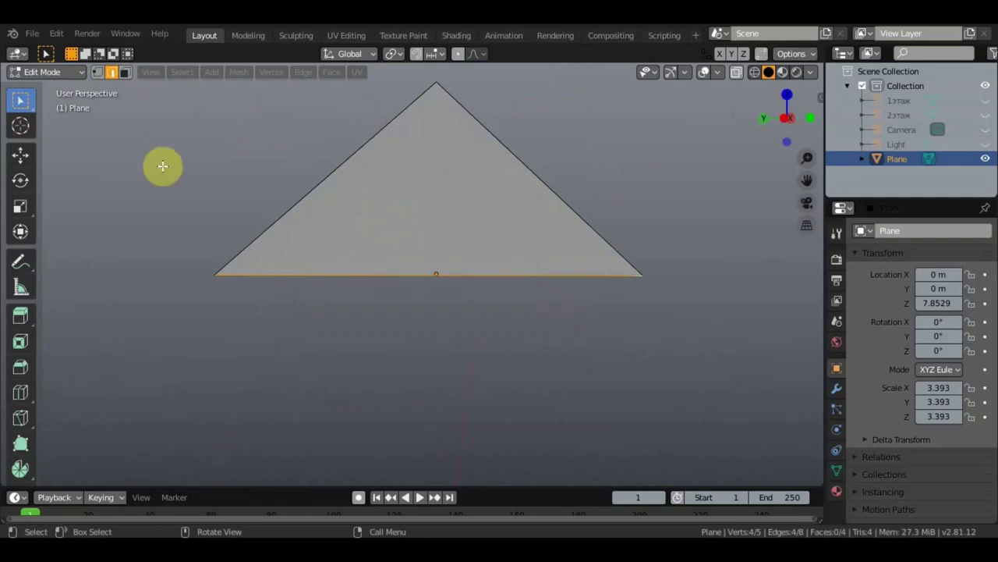
Extrude the roof's base edges into a vertical rim and inspect it.
left_click(25, 155)
key("e")
left_click(441, 210)
middle_click(407, 222)
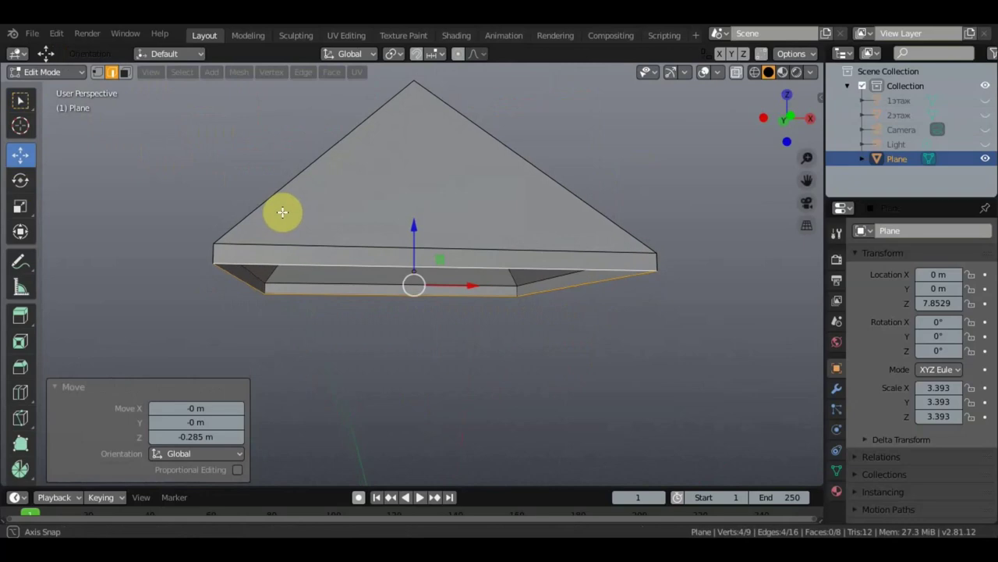
middle_click(312, 227)
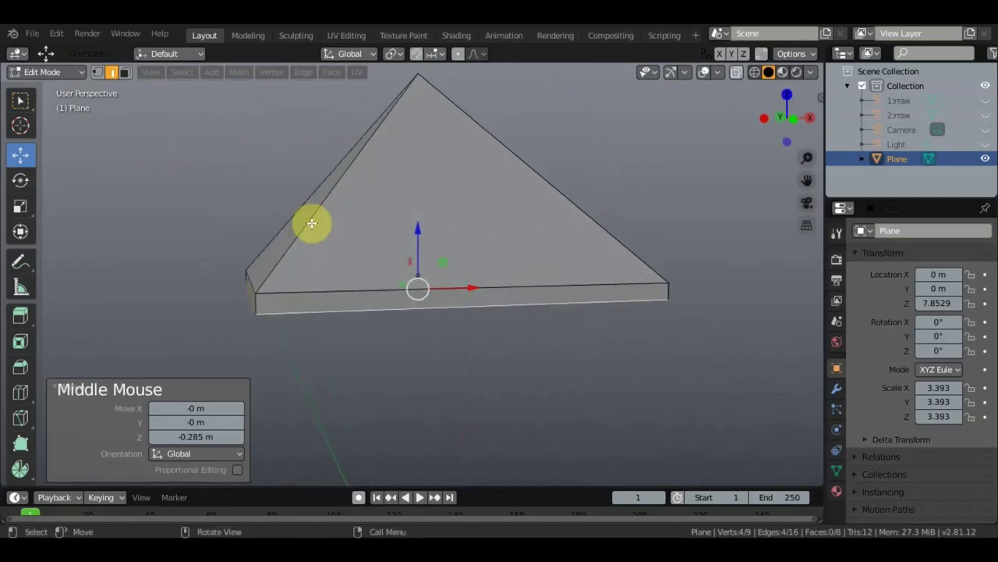
Add a loop cut around the new rim and switch to face selection.
left_click(53, 381)
left_click(252, 297)
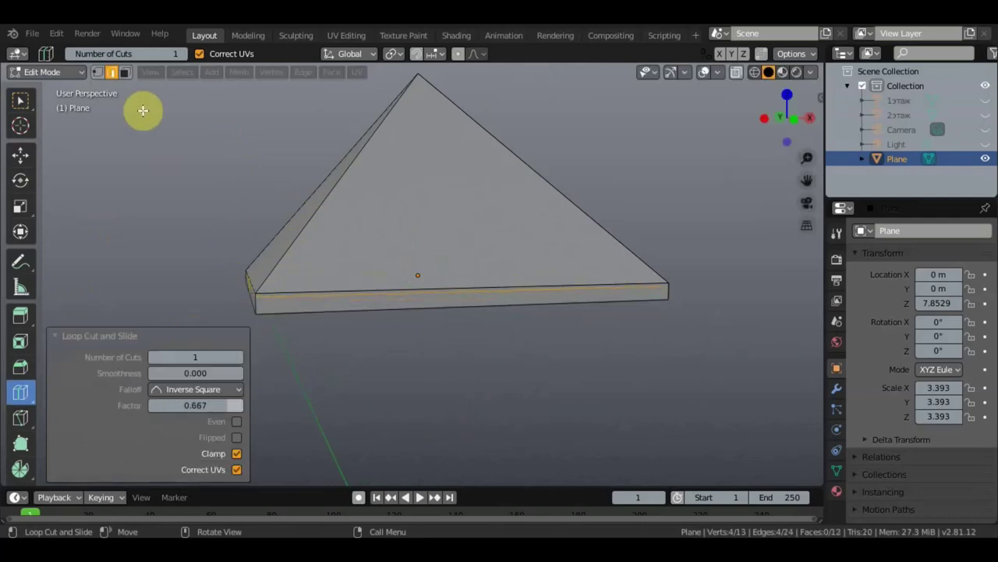
left_click(133, 77)
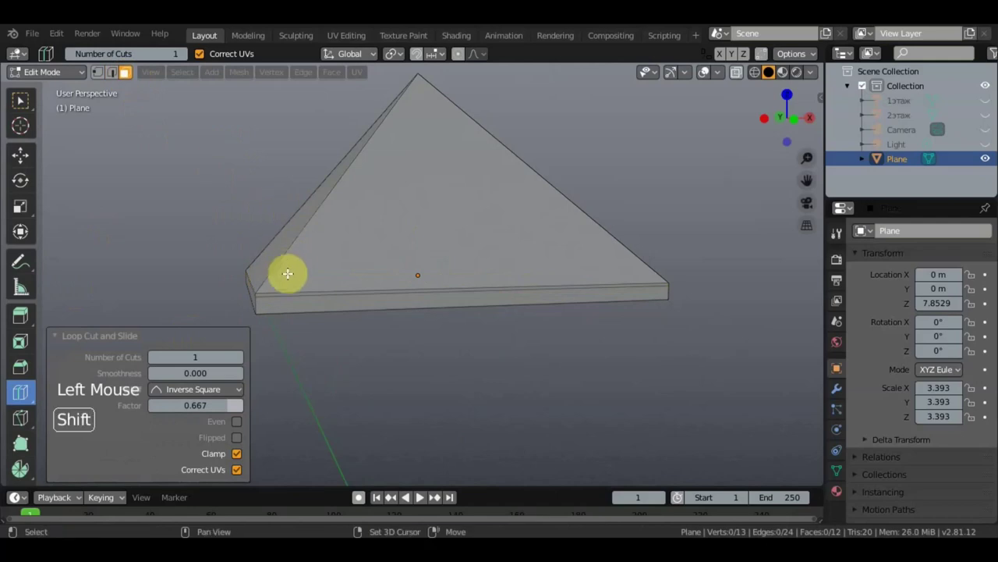
left_click(293, 309)
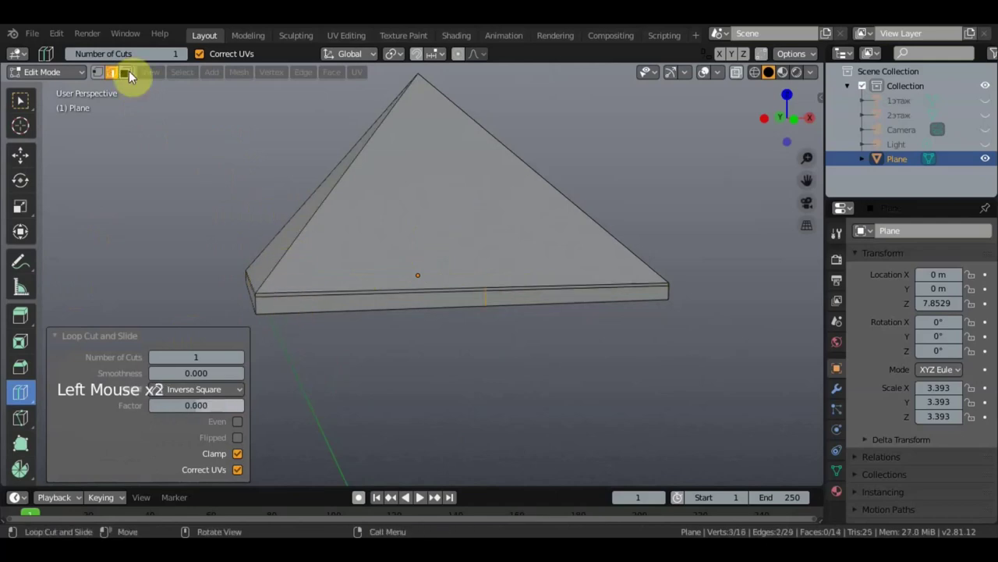
left_click(28, 108)
Undo the extra loop cut and select the rim's side faces around all four sides.
key("ctrl+z")
key("ctrl+z")
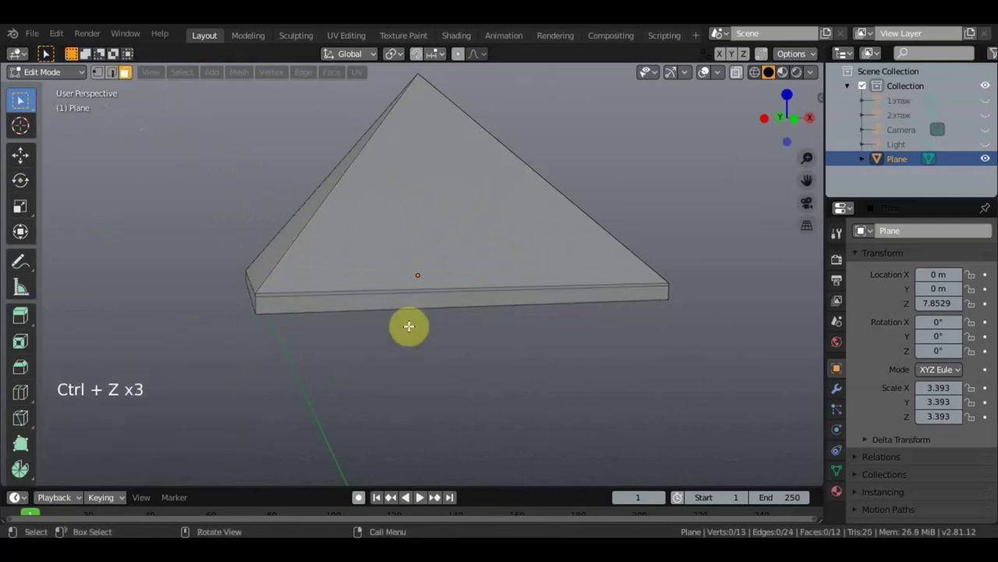
left_click(402, 300)
left_click(400, 298)
left_click(416, 300)
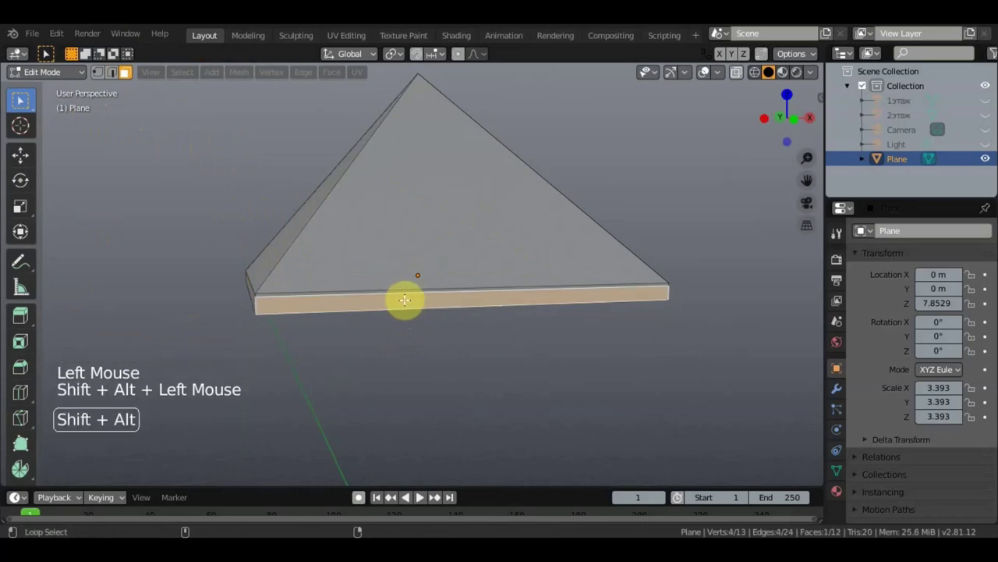
left_click(371, 298)
middle_click(436, 309)
left_click(494, 344)
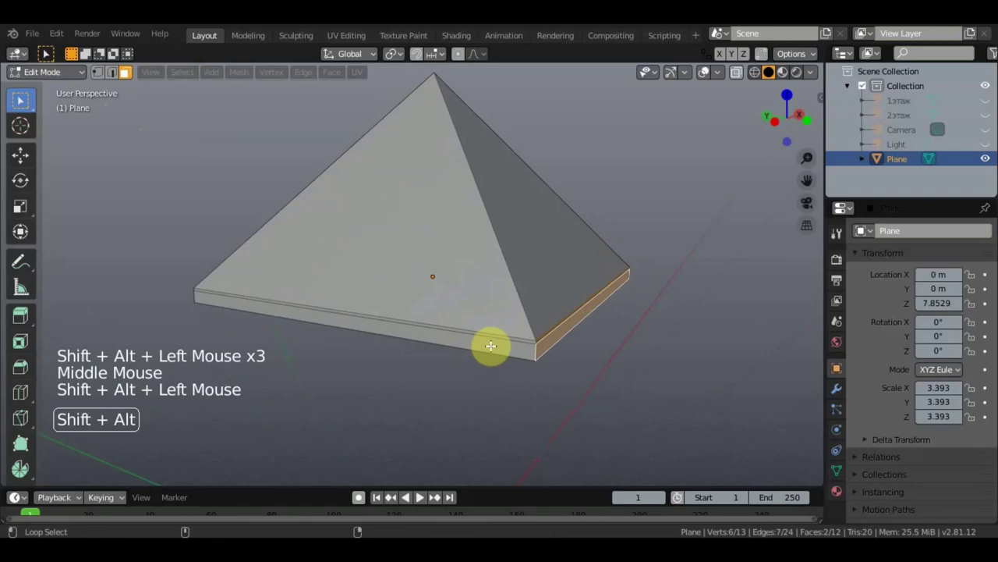
middle_click(504, 335)
left_click(528, 305)
scroll("down", 3)
scroll("up", 3)
left_click(514, 302)
middle_click(483, 309)
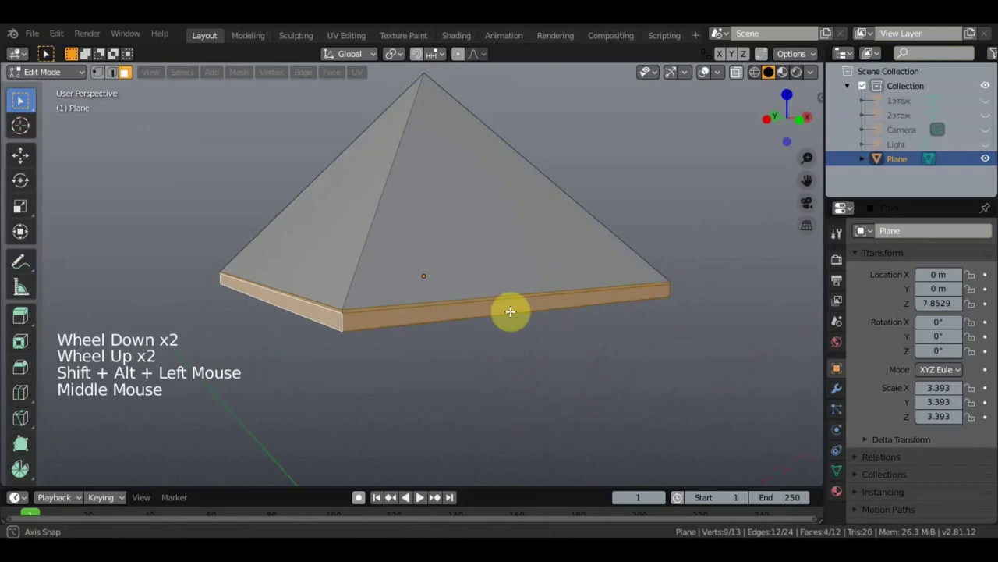
left_click(403, 324)
left_click(479, 329)
Orbit the roof and adjust the selection until every rim face is included.
middle_click(485, 333)
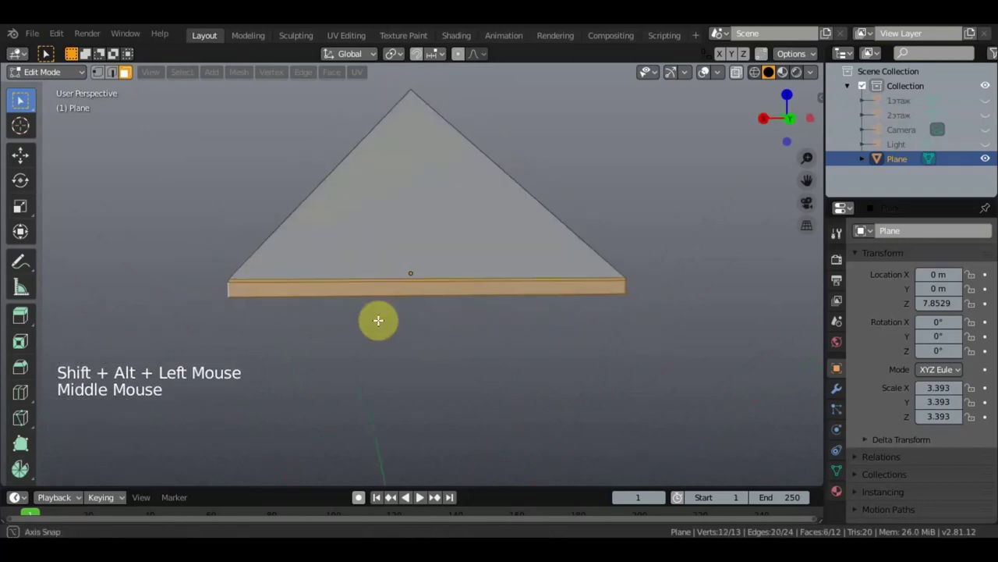
scroll("up", 3)
scroll("down", 3)
left_click(467, 367)
middle_click(562, 367)
left_click(567, 411)
middle_click(622, 403)
scroll("down", 3)
middle_click(598, 386)
scroll("up", 3)
left_click(519, 353)
scroll("up", 3)
middle_click(546, 358)
left_click(595, 371)
scroll("down", 3)
middle_click(624, 363)
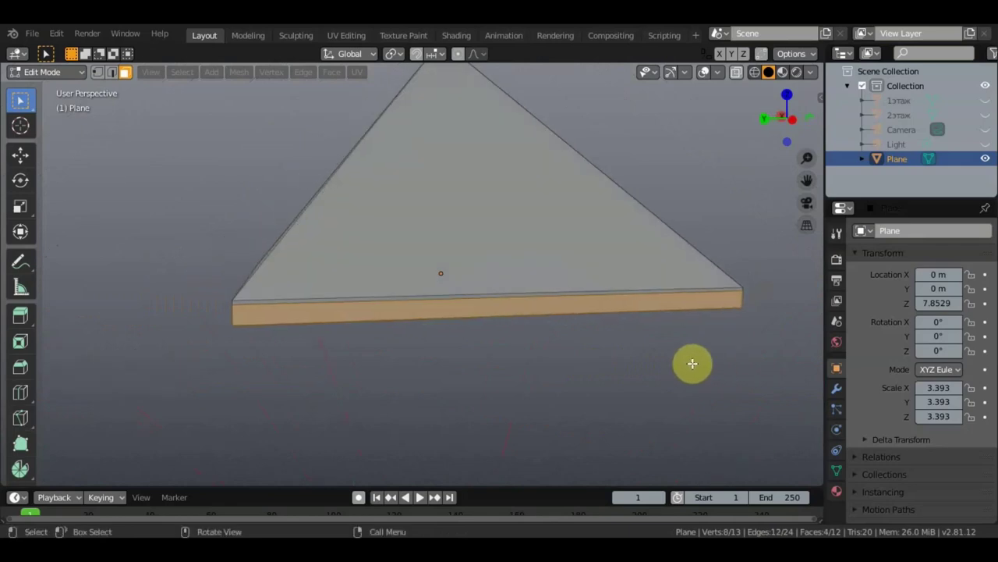
Scale the rim faces inward into a narrower band and show both floors again beneath the roof.
key("s")
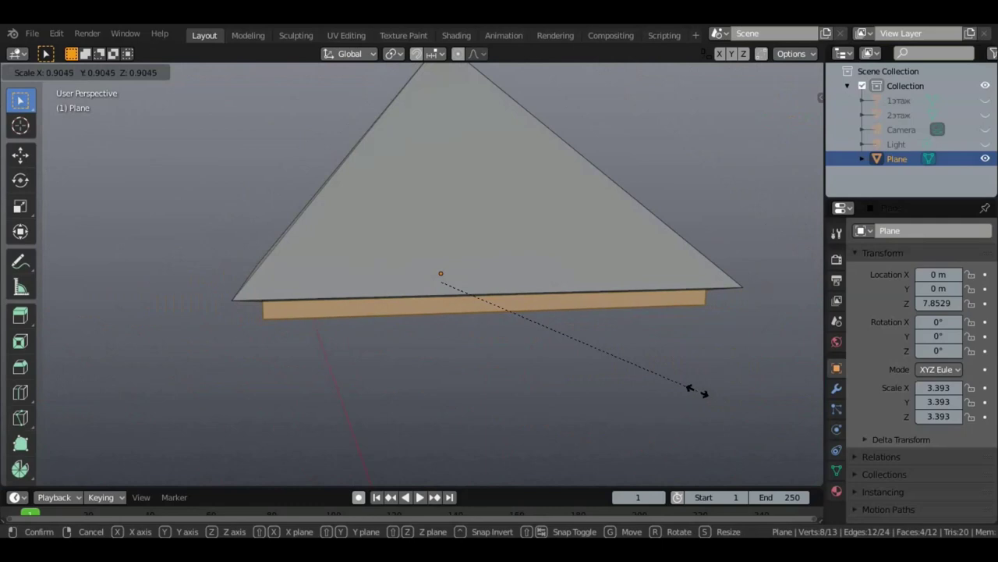
middle_click(706, 361)
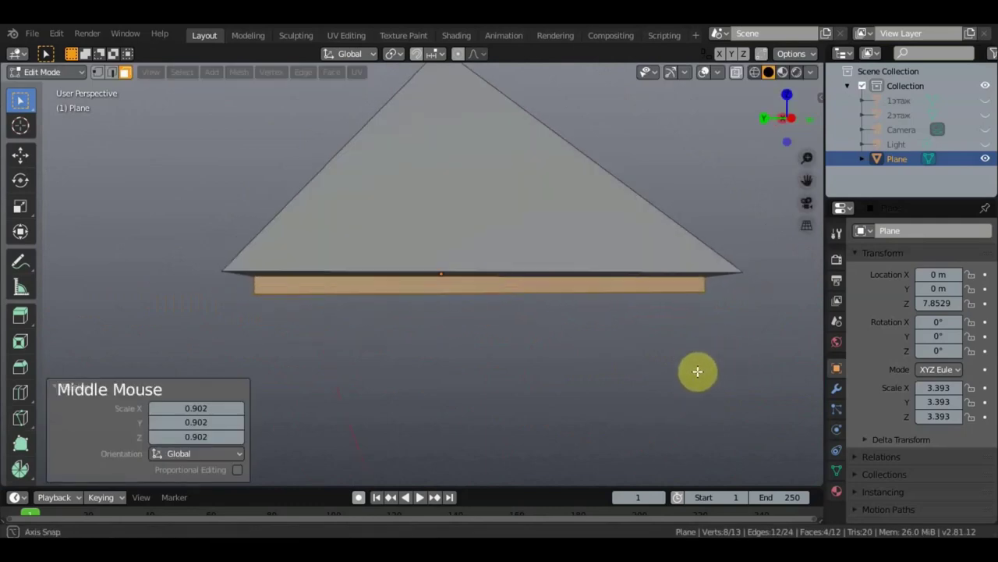
scroll("down", 3)
middle_click(616, 391)
left_click(995, 103)
left_click(992, 124)
middle_click(618, 347)
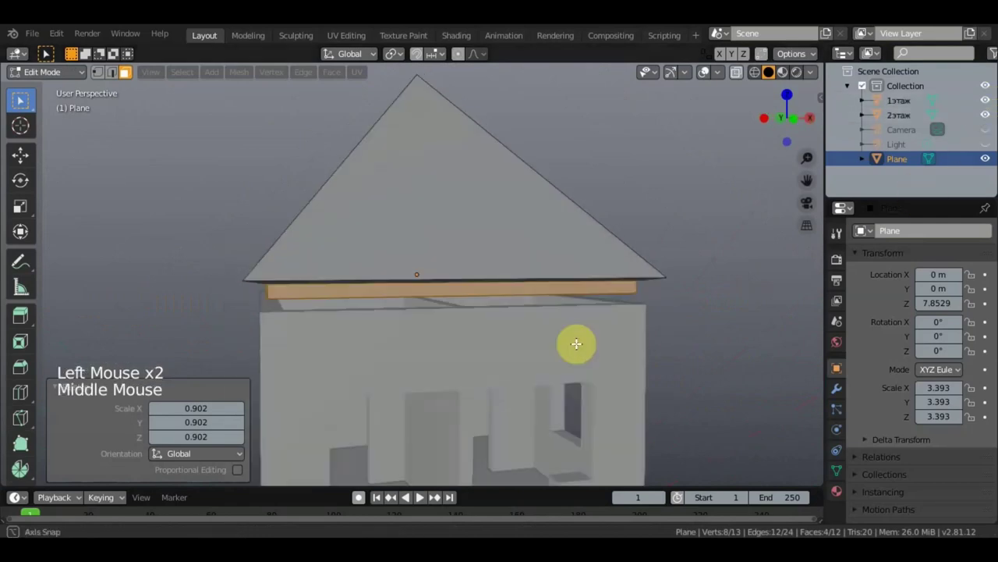
Select the whole roof mesh and move it down about 0.39 m onto the second storey.
left_click(705, 254)
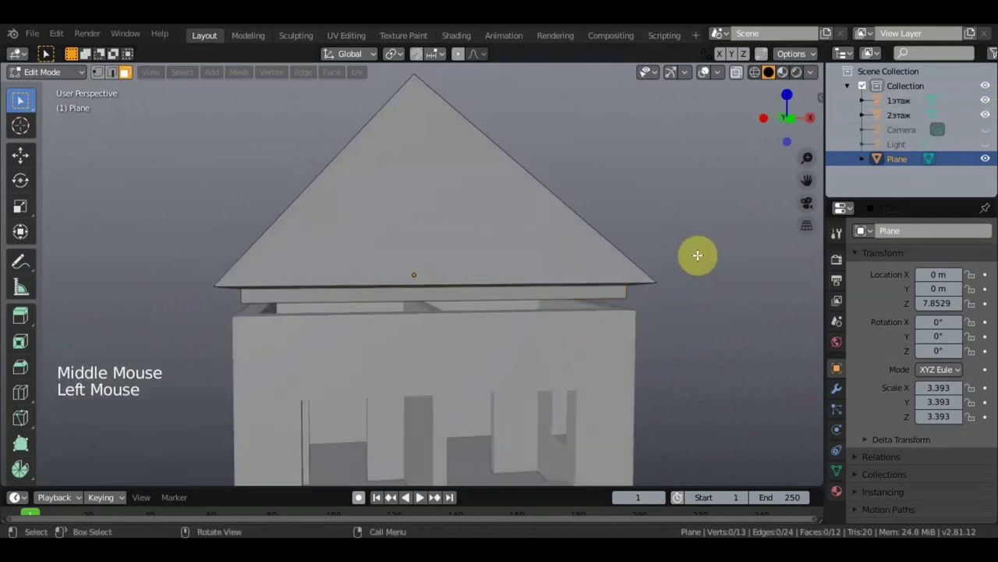
left_click(188, 149)
key("a")
left_click(421, 202)
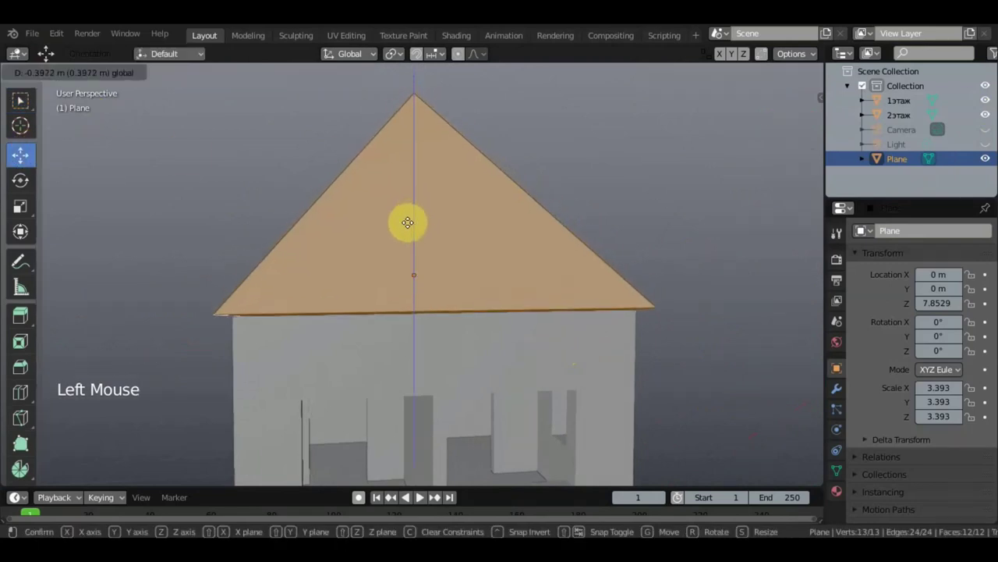
middle_click(422, 199)
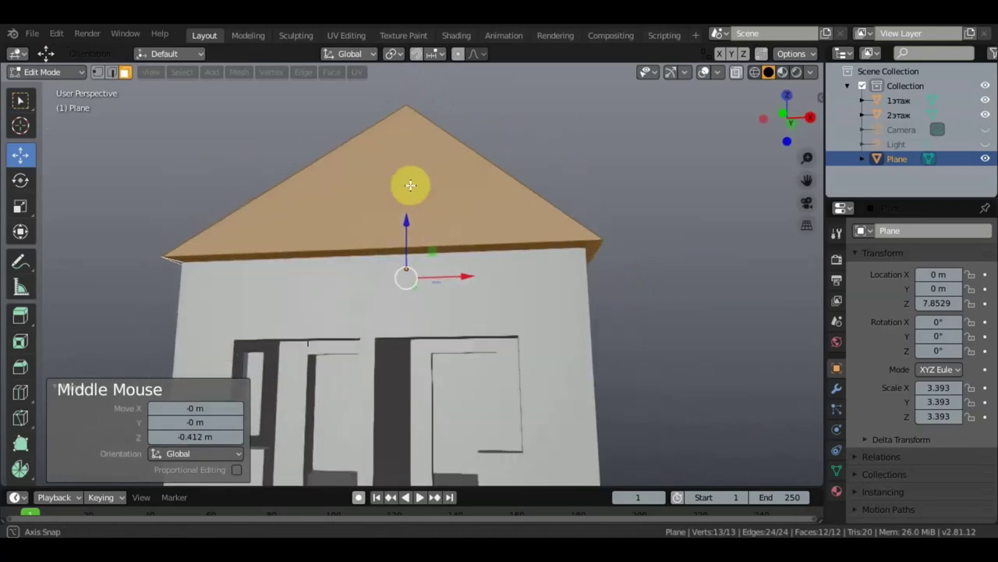
middle_click(622, 308)
Check from the front orthographic view that the eaves sit right on the 2этаж walls.
left_click(911, 120)
scroll("down", 3)
scroll("down", 3)
key("KP_1")
scroll("up", 3)
scroll("up", 3)
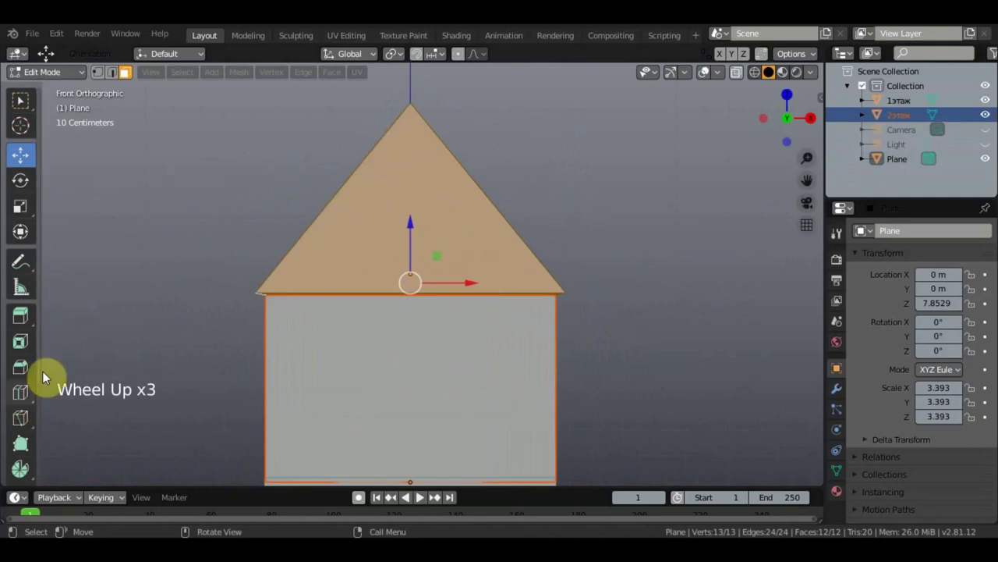
Leave the roof mesh, select the second-floor object and enter Edit Mode on it.
left_click(85, 87)
left_click(76, 77)
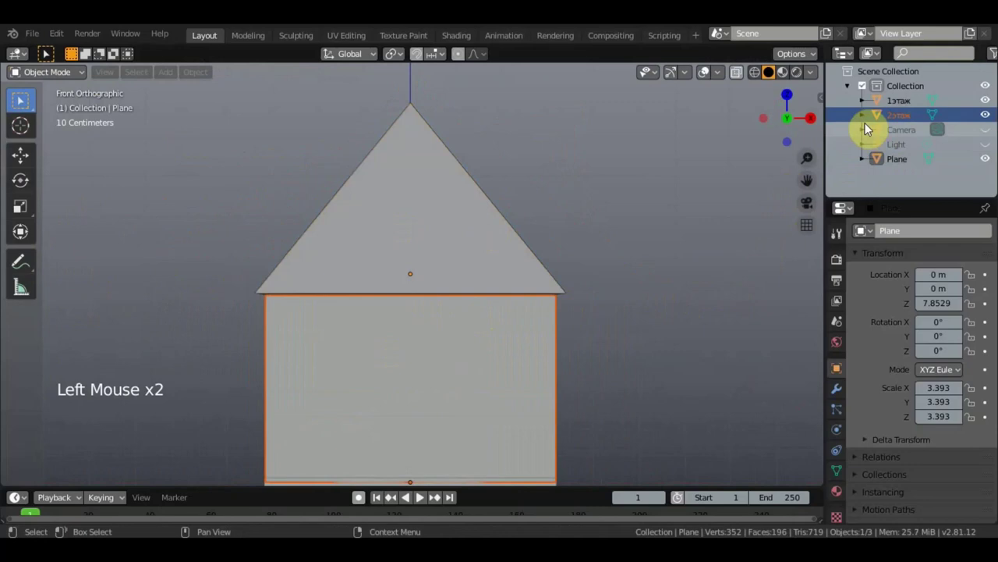
left_click(903, 120)
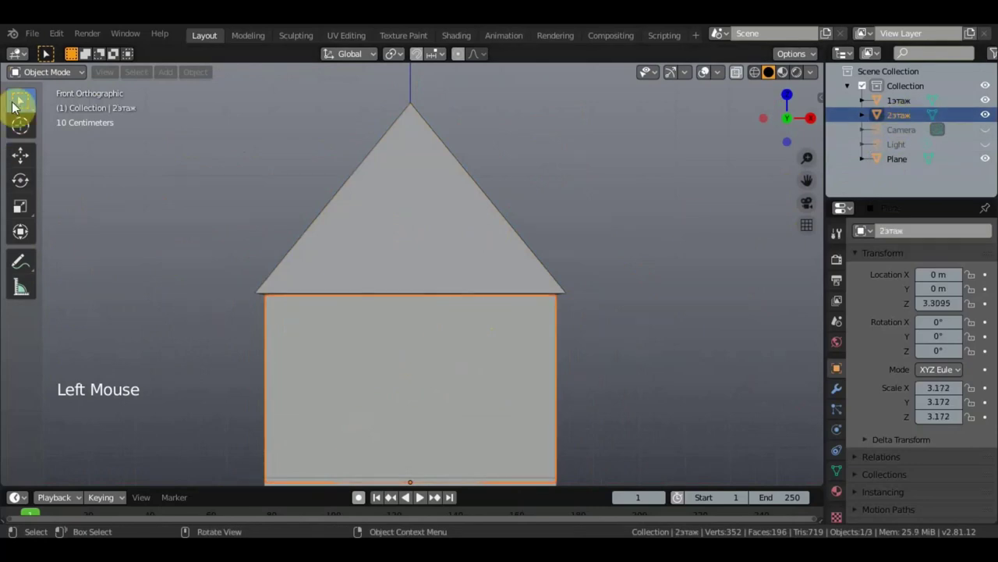
left_click(54, 78)
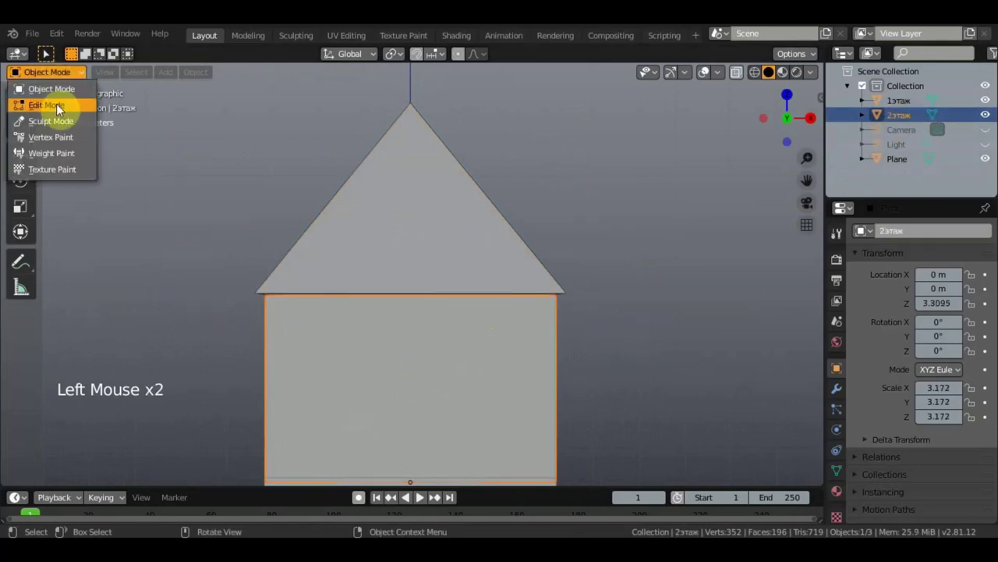
left_click(14, 495)
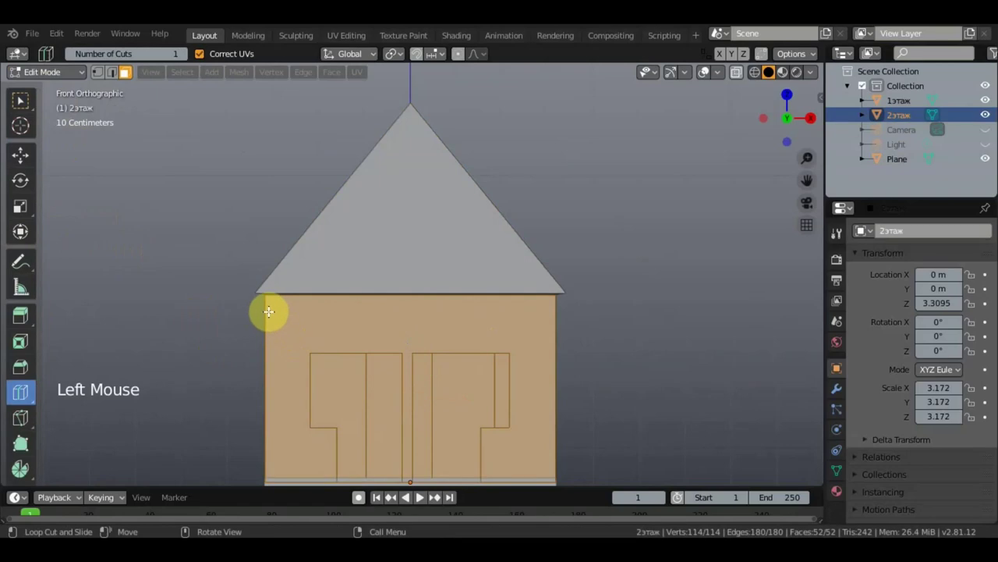
Add a small cut to the upper storey mesh near the window and orbit to inspect it.
scroll("down", 3)
scroll("up", 3)
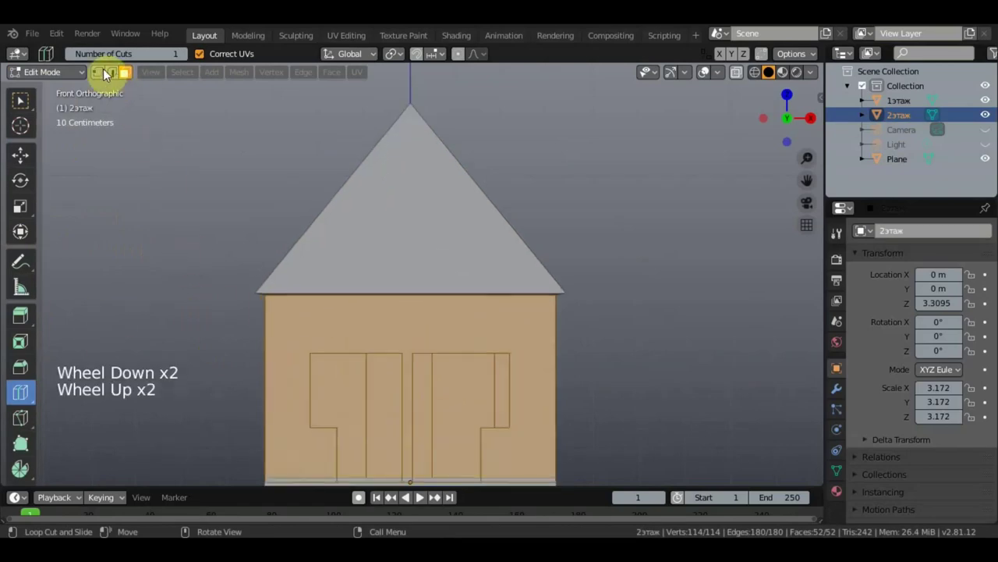
left_click(115, 75)
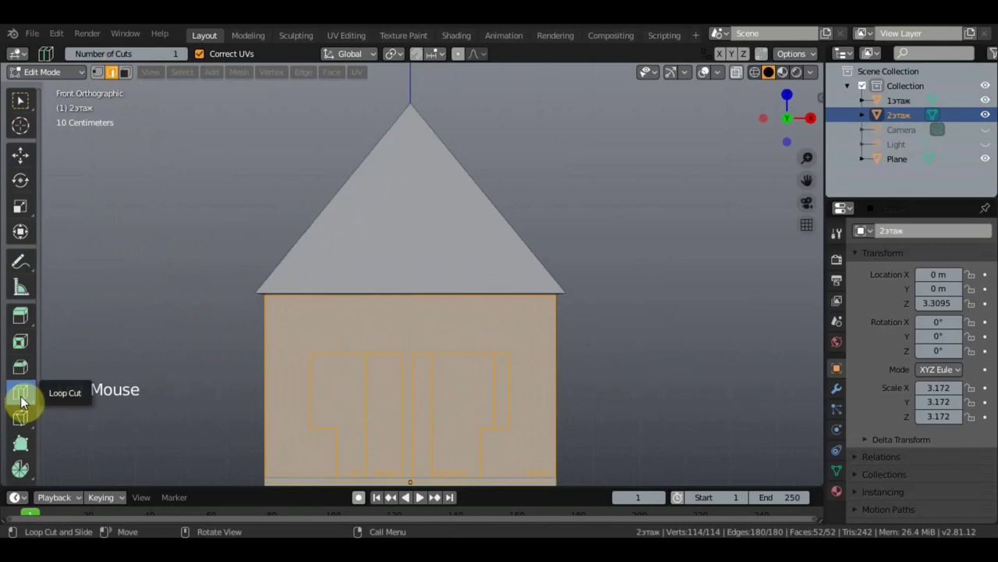
scroll("down", 3)
left_click(265, 325)
scroll("up", 3)
middle_click(314, 319)
scroll("down", 3)
scroll("up", 3)
scroll("up", 3)
left_click(262, 345)
scroll("down", 3)
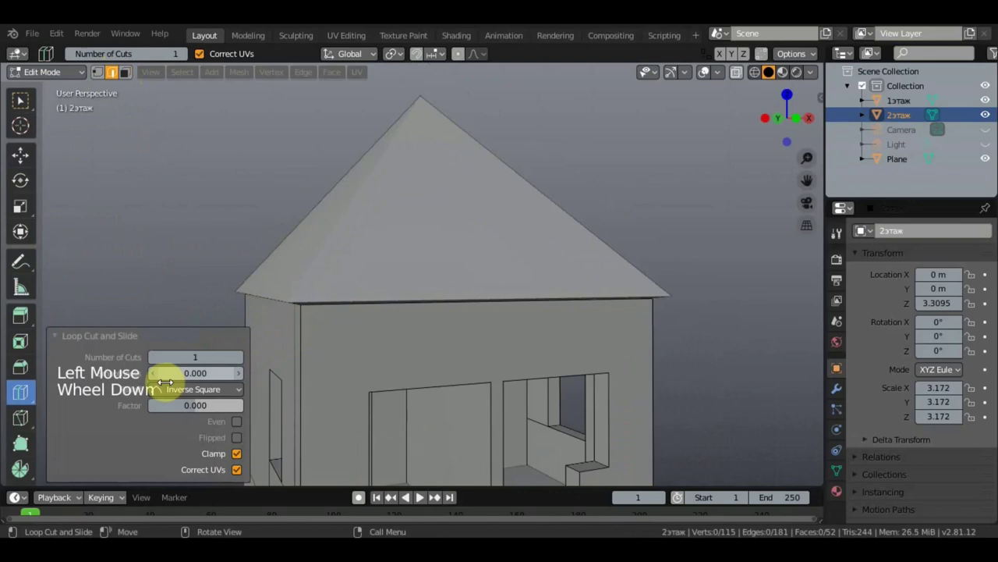
Box-select part of the wall, then add a loop cut on the upper storey wall.
left_click(125, 285)
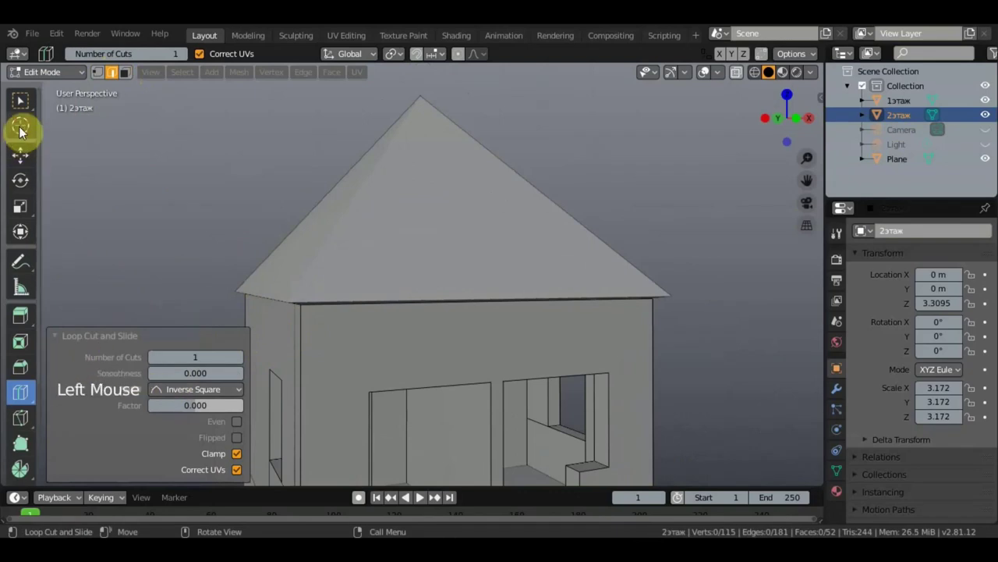
left_click(33, 107)
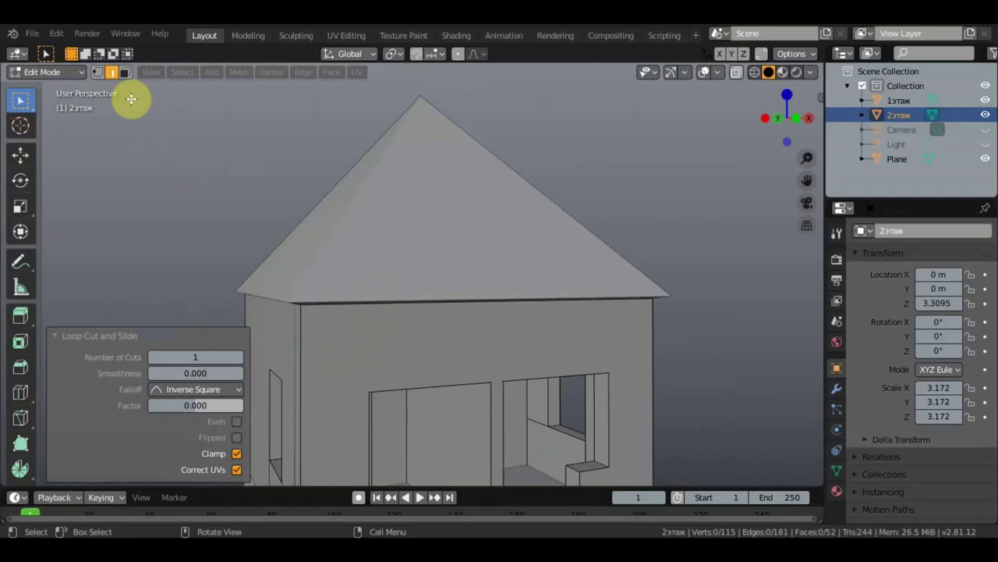
left_click(159, 212)
left_click(310, 82)
key("x")
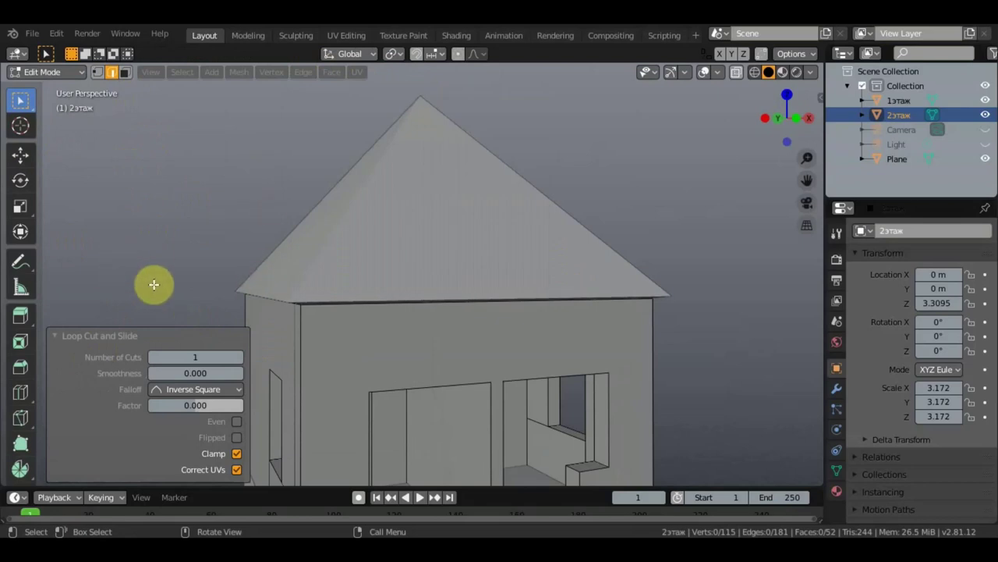
left_click(27, 395)
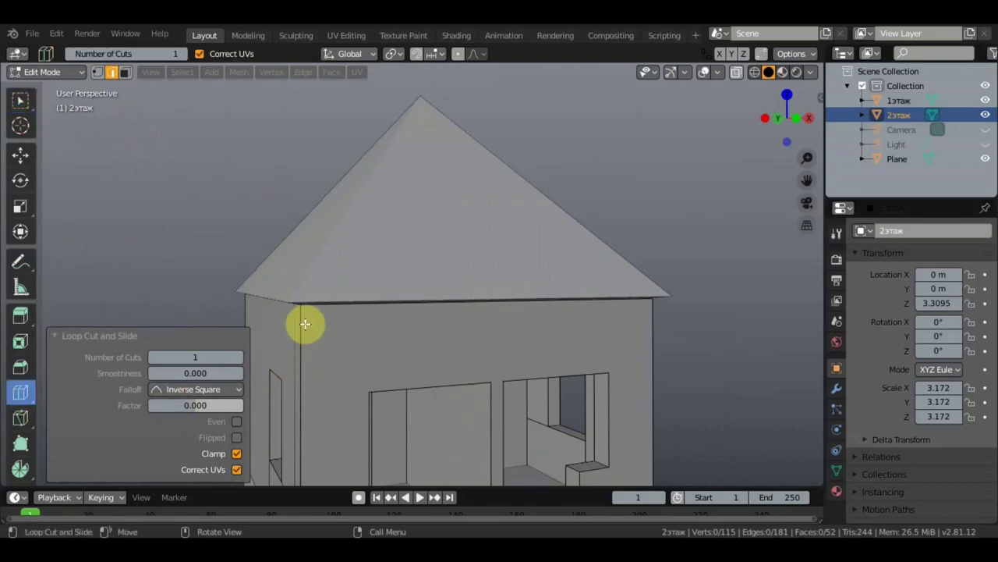
left_click(301, 321)
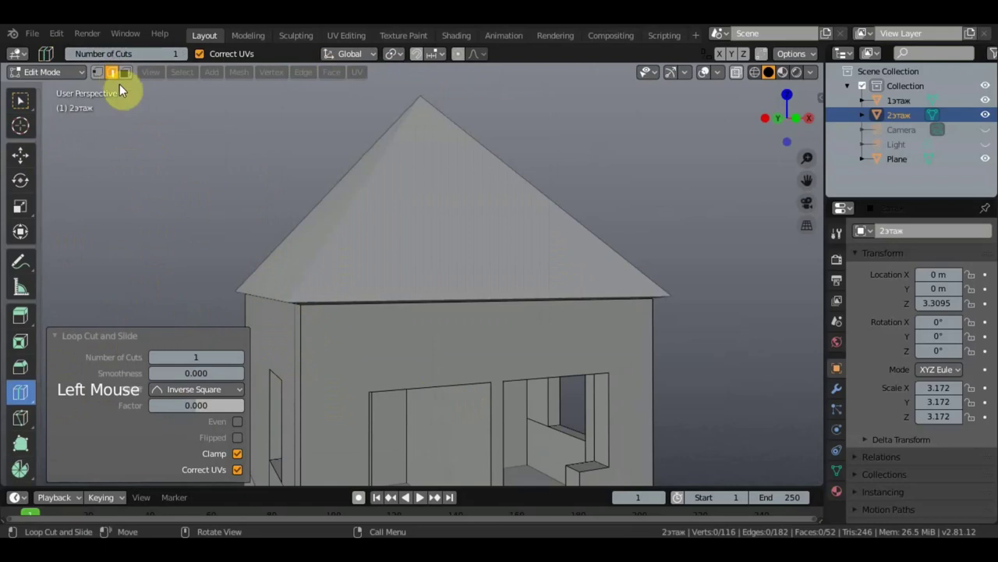
Select vertices beside the window and add another loop cut on the upper storey wall.
left_click(37, 105)
left_click(303, 347)
middle_click(305, 347)
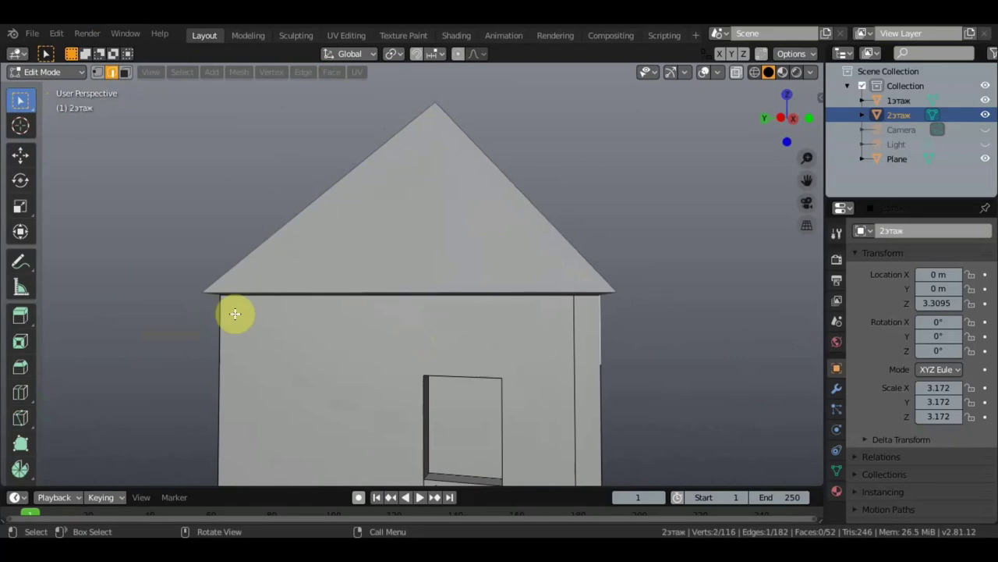
left_click(29, 398)
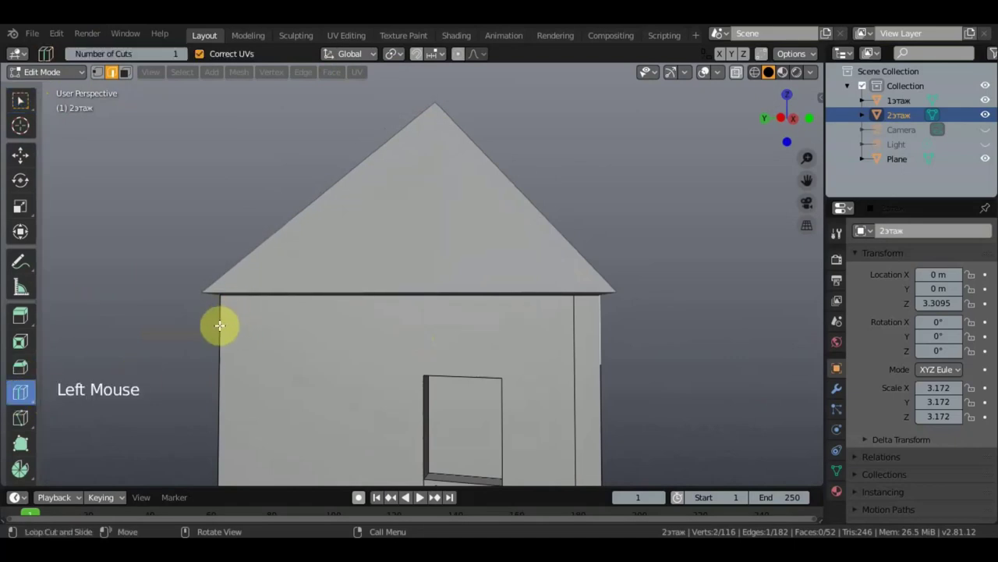
left_click(218, 321)
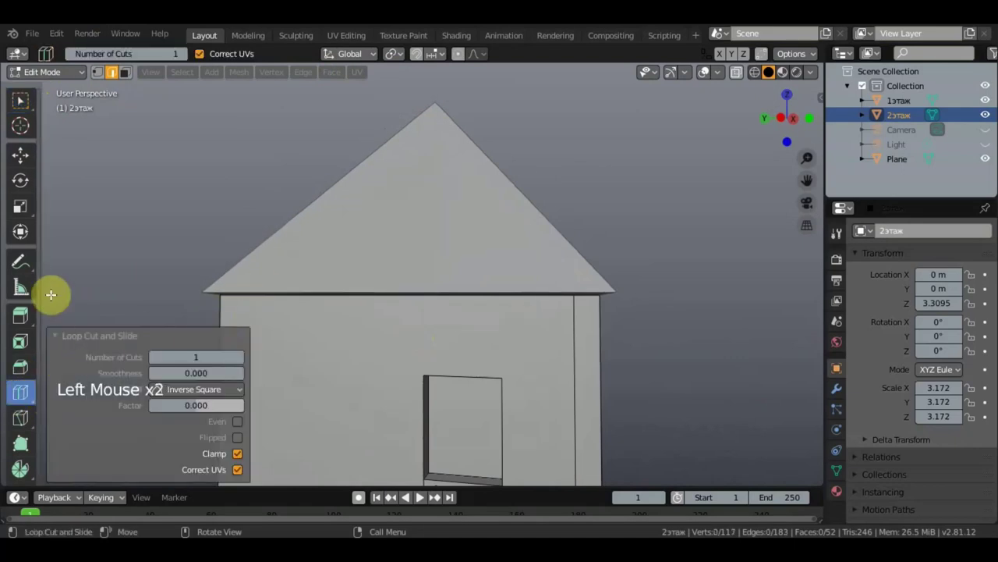
left_click(36, 104)
Knife-cut a horizontal line across the upper storey walls just below the roof eaves.
left_click(25, 423)
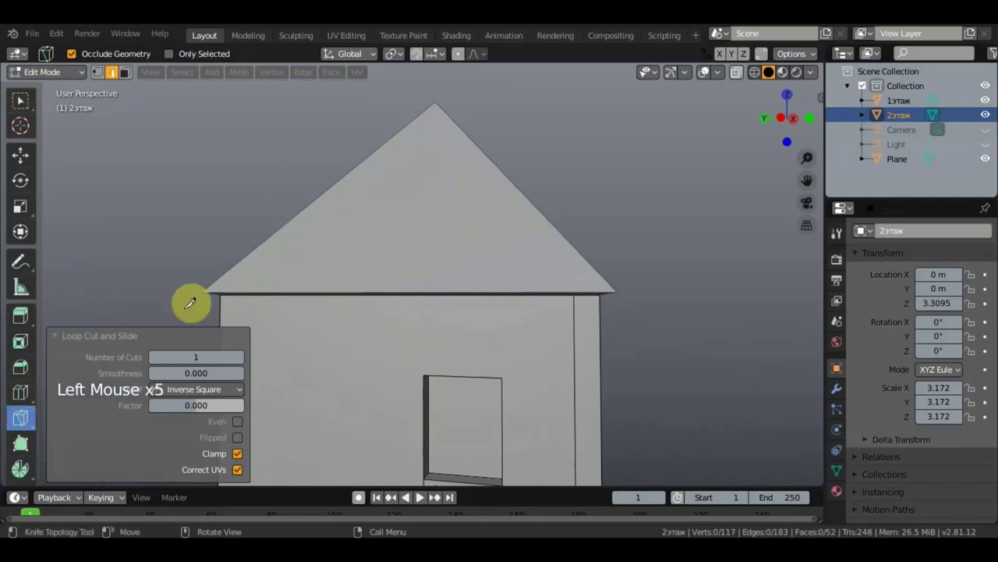
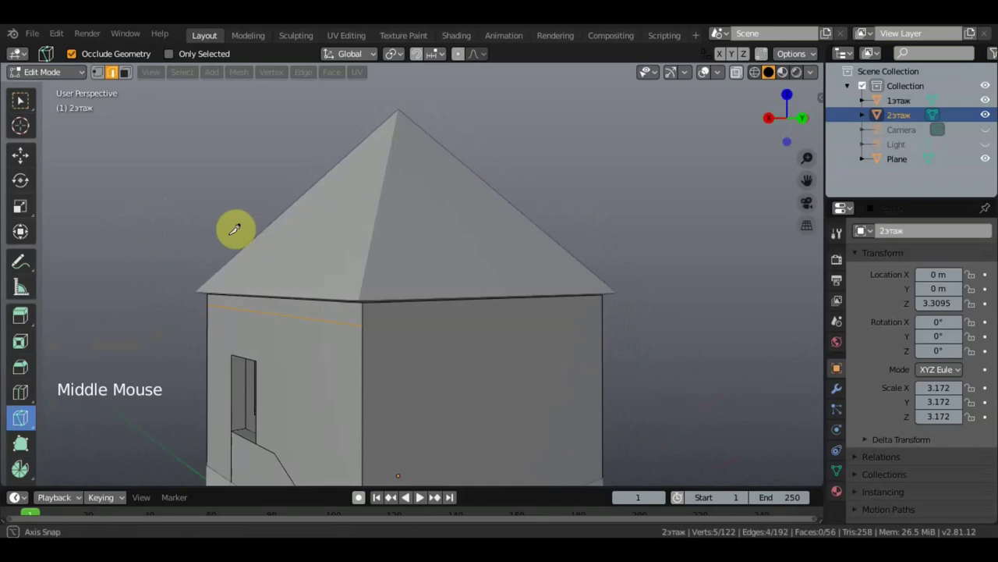
key("k")
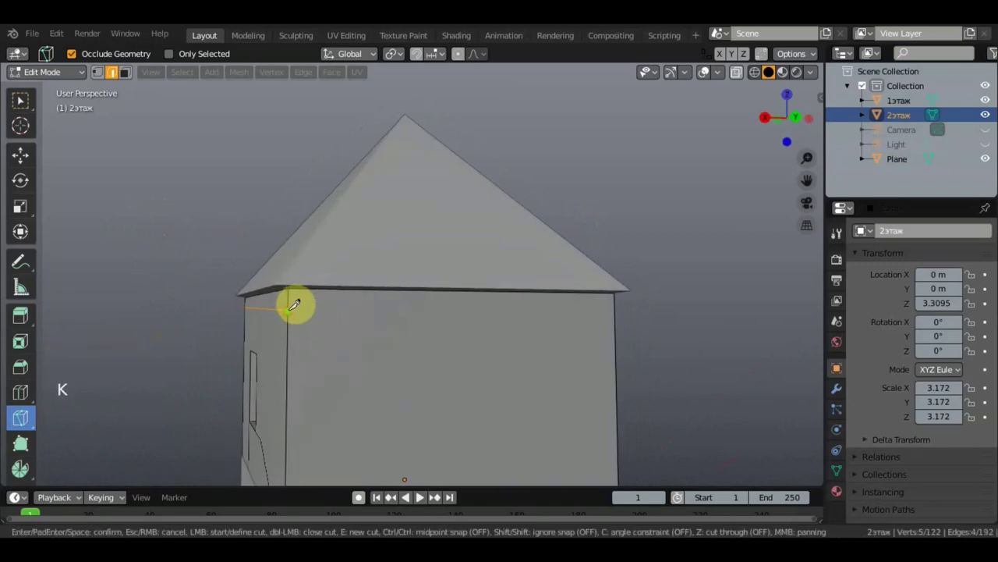
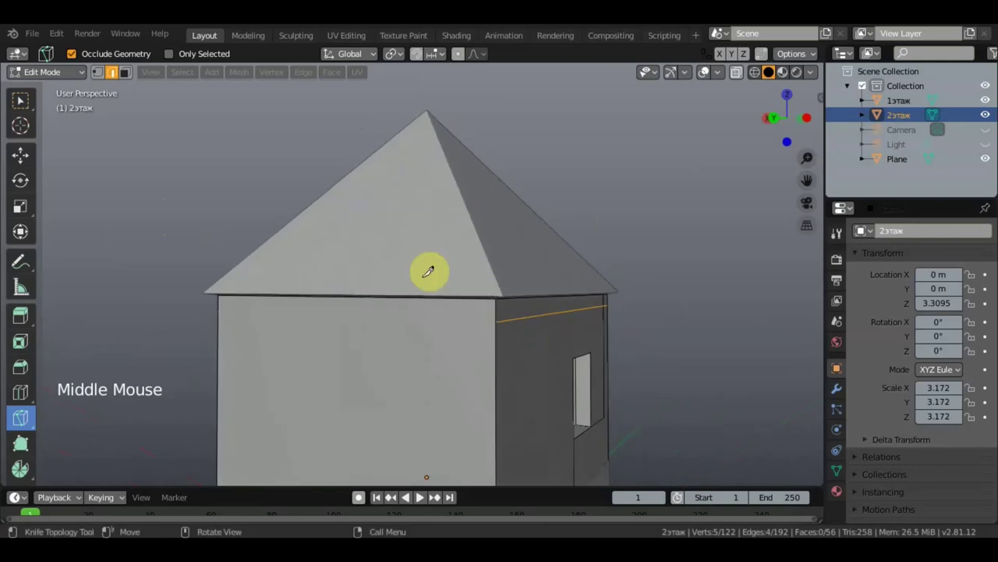
left_click(33, 105)
left_click(112, 82)
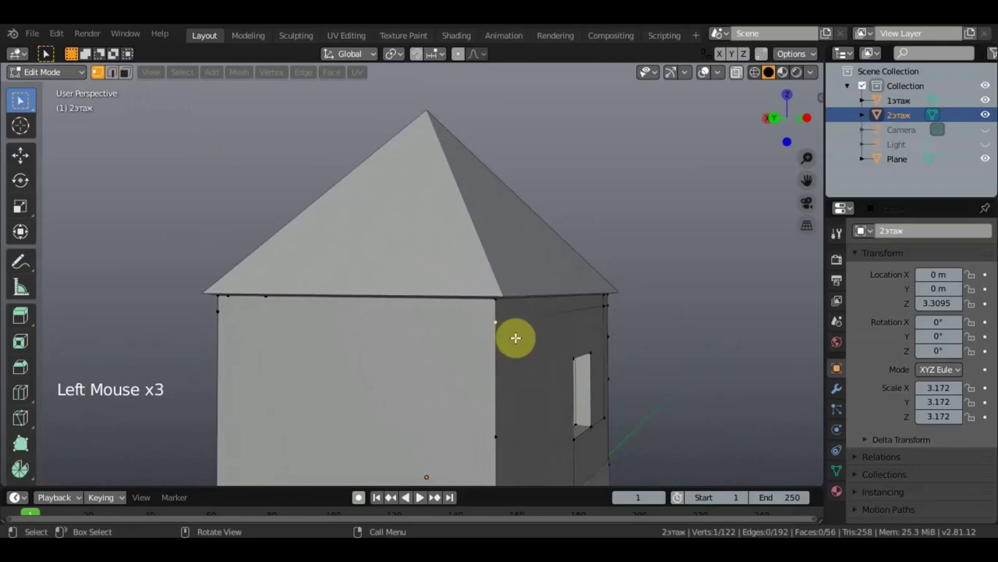
key("g")
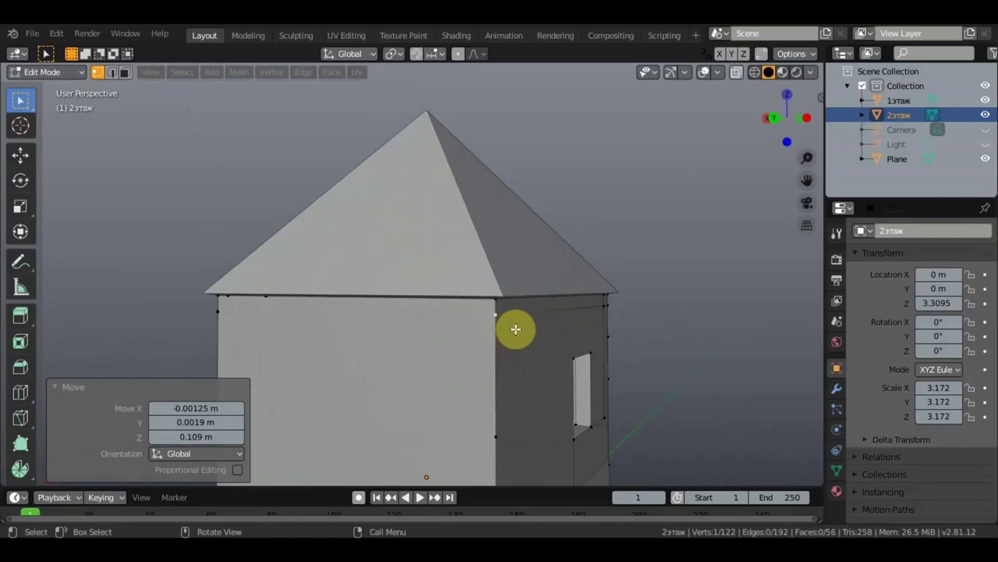
key("k")
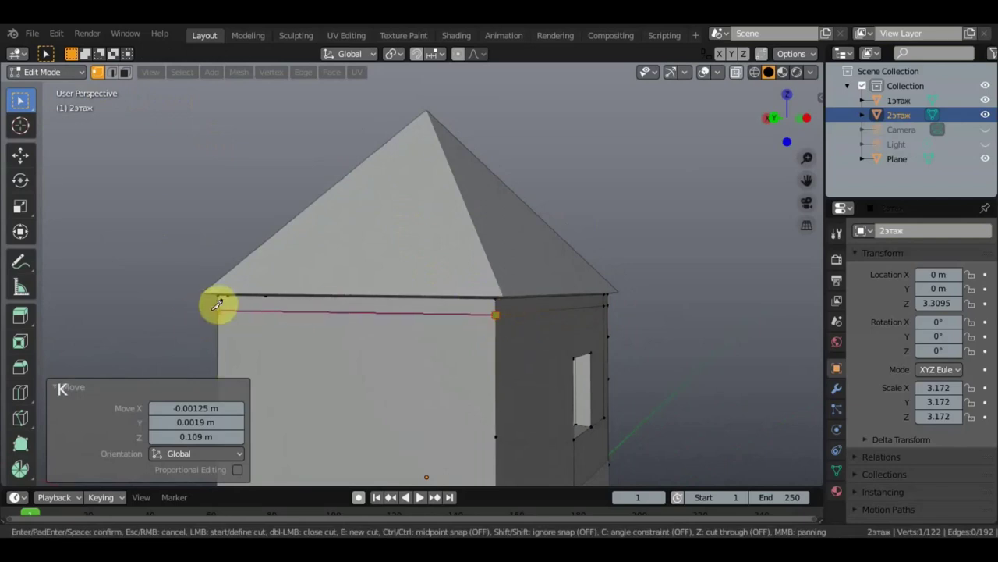
middle_click(376, 320)
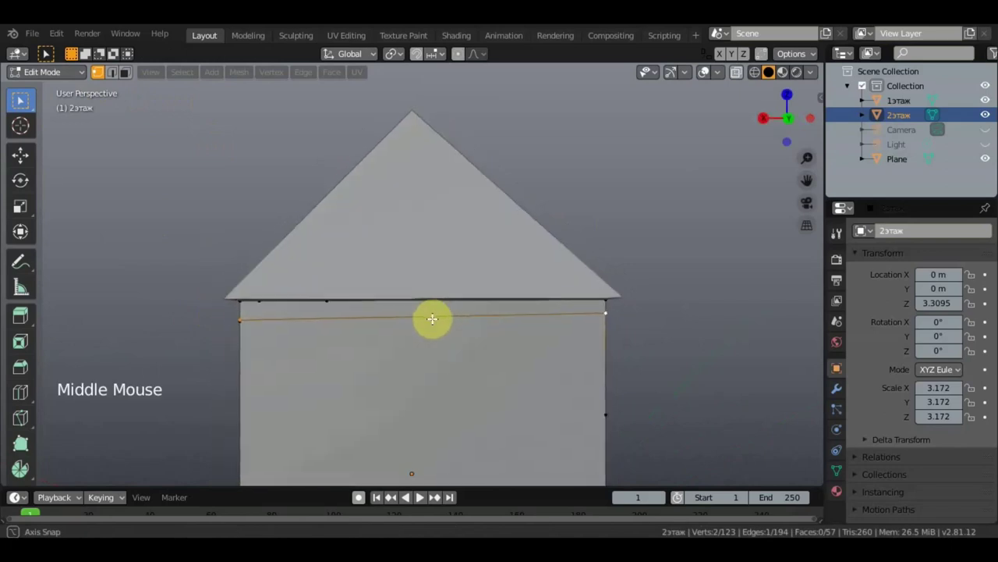
left_click(595, 319)
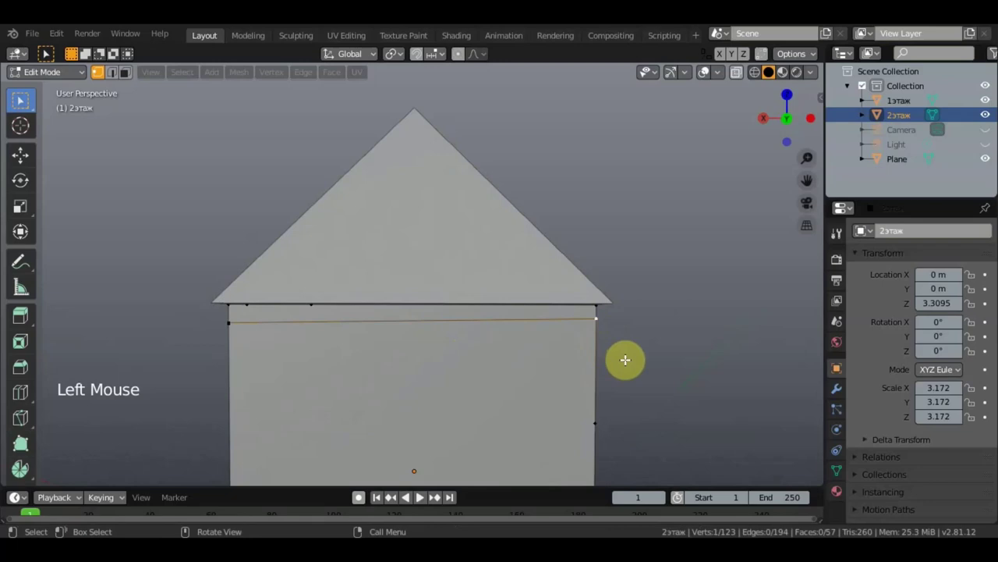
Grab the new corner vertex along one axis and select vertices on the band line.
left_click(600, 257)
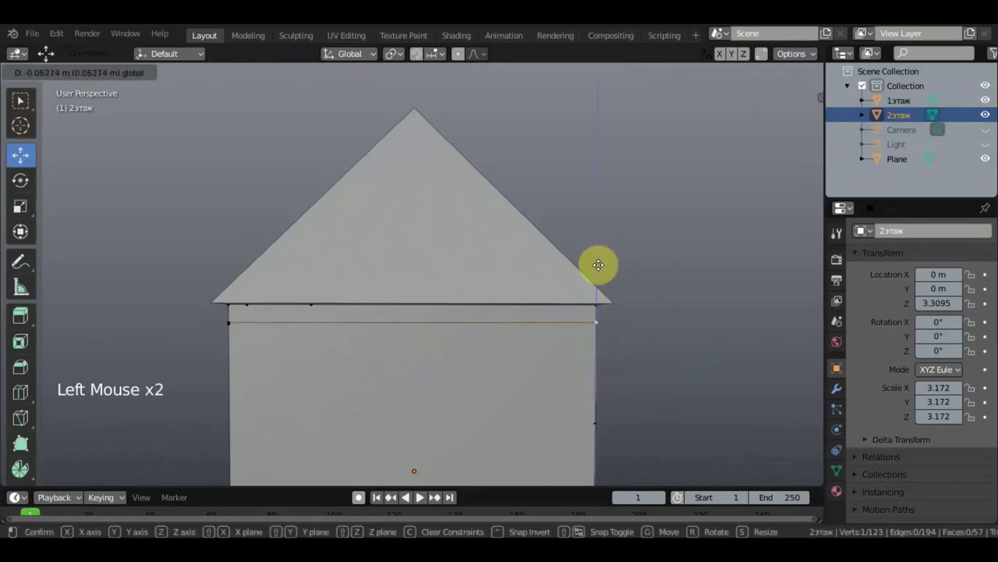
middle_click(592, 292)
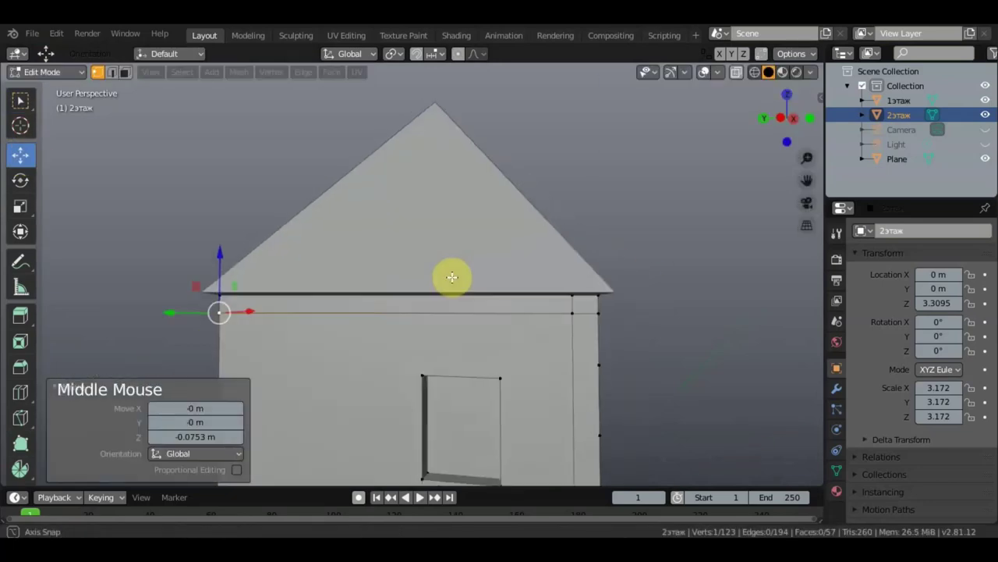
middle_click(416, 284)
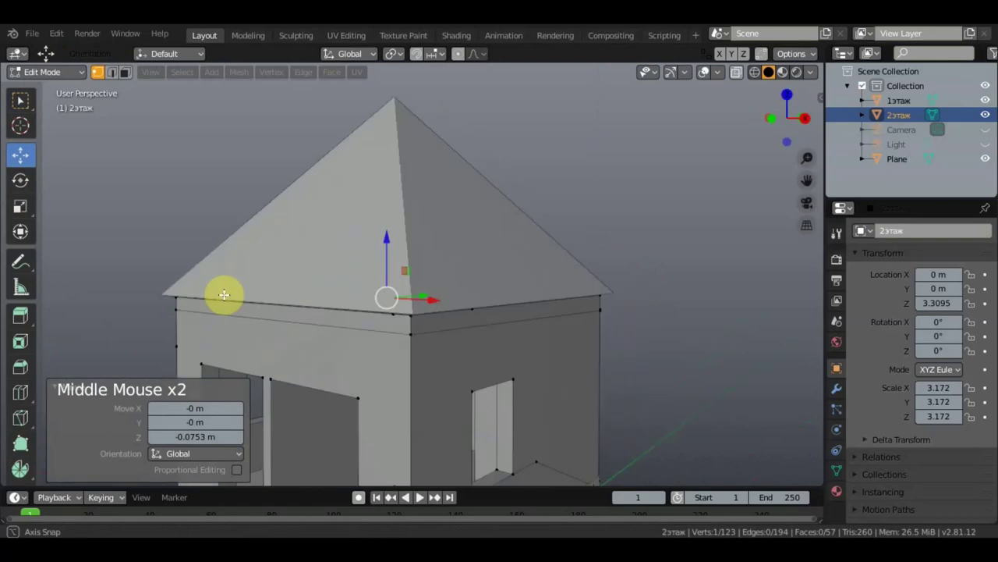
left_click(598, 324)
middle_click(587, 336)
scroll("up", 3)
middle_click(544, 323)
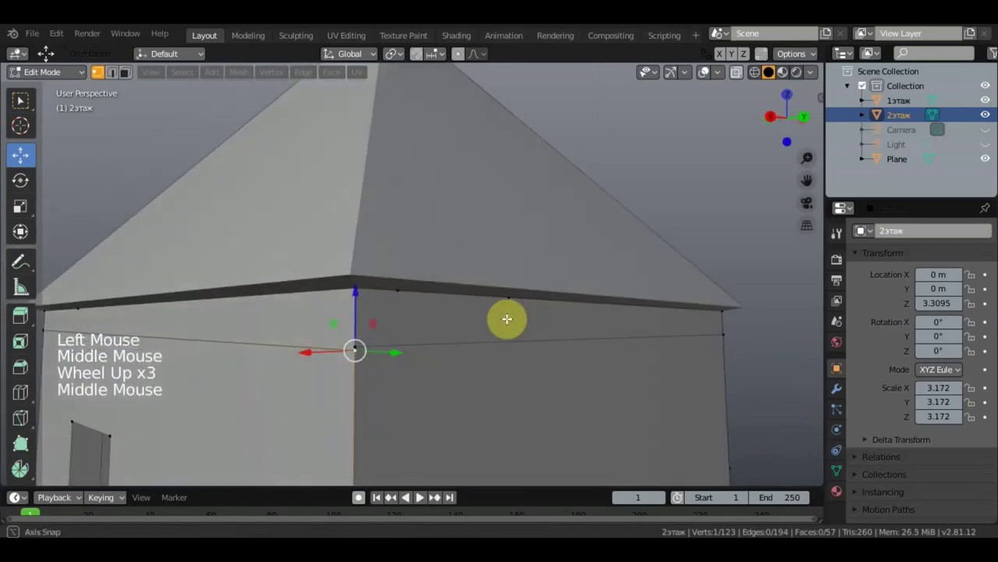
left_click(82, 137)
left_click(362, 345)
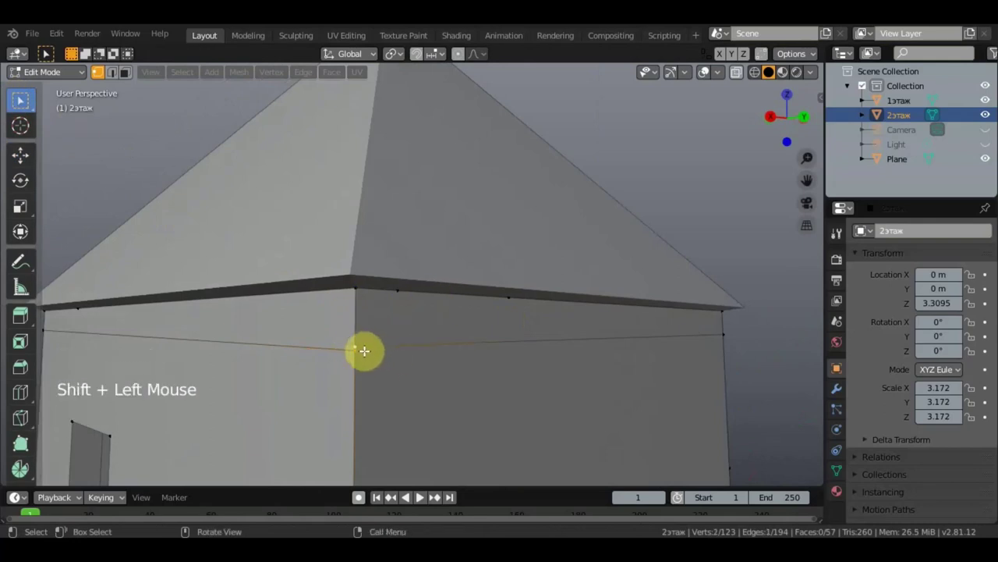
Merge the selected vertices at centre and shift the band-line corner vertex into line.
right_click(365, 355)
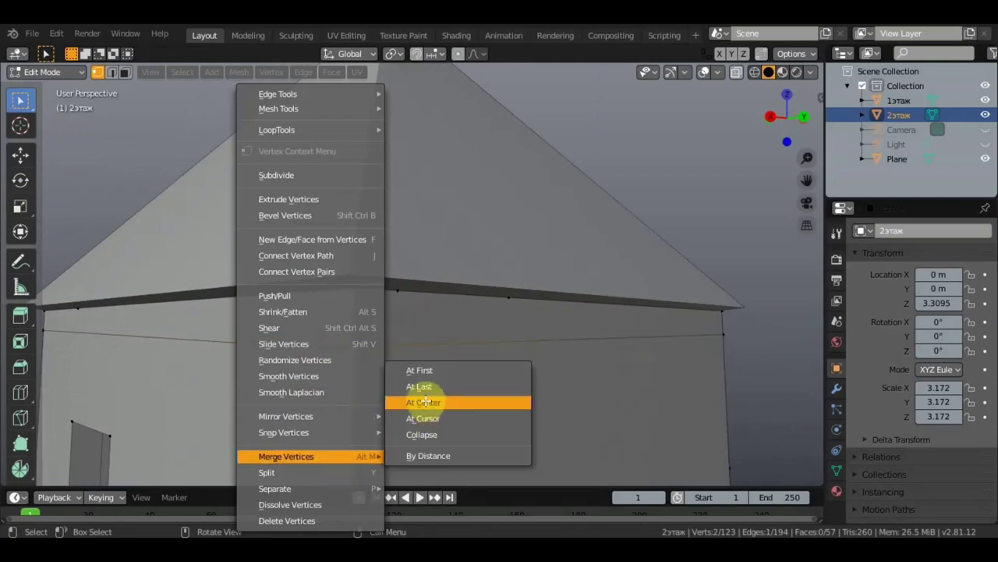
left_click(357, 347)
left_click(23, 157)
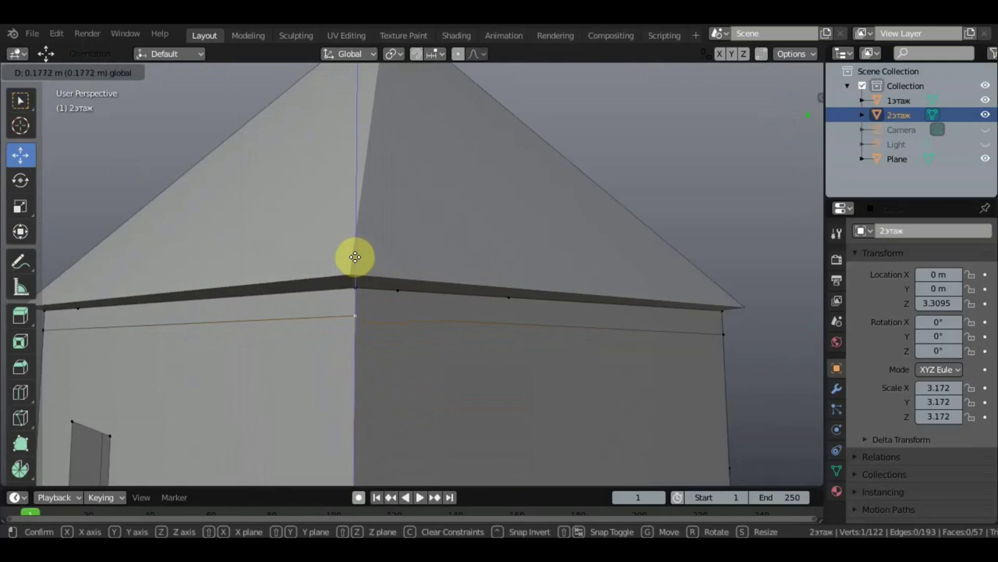
middle_click(422, 286)
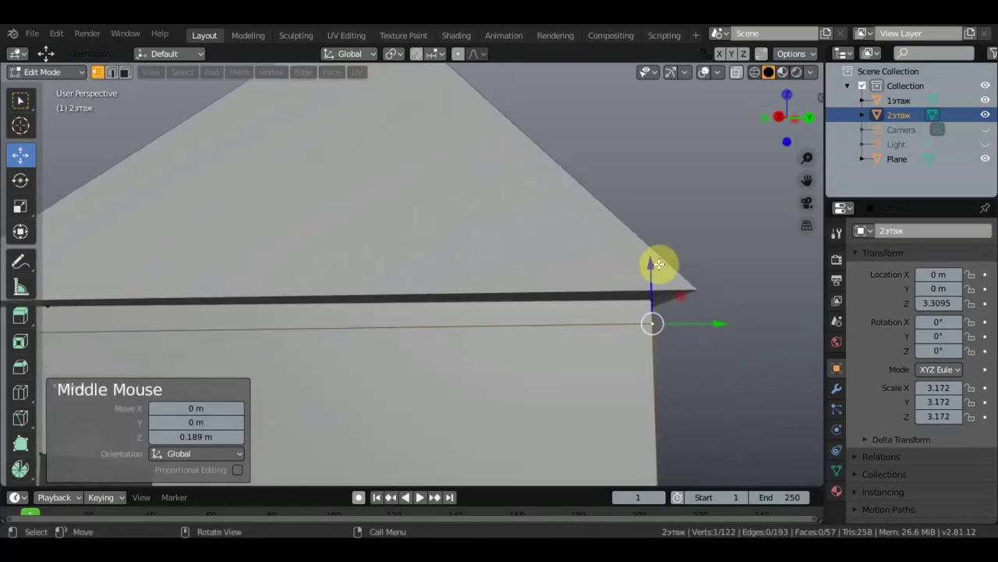
left_click(654, 256)
scroll("down", 3)
middle_click(482, 304)
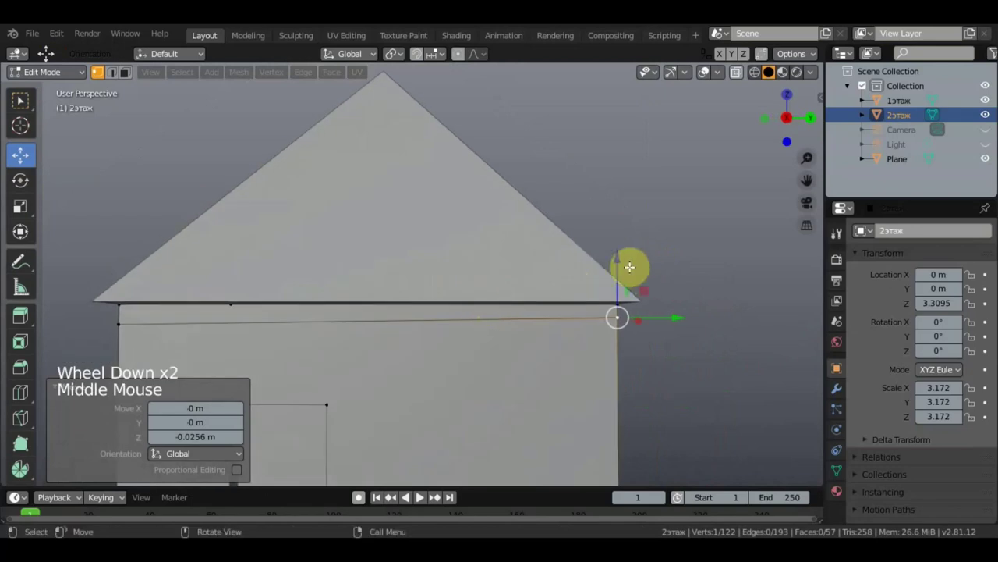
left_click(619, 251)
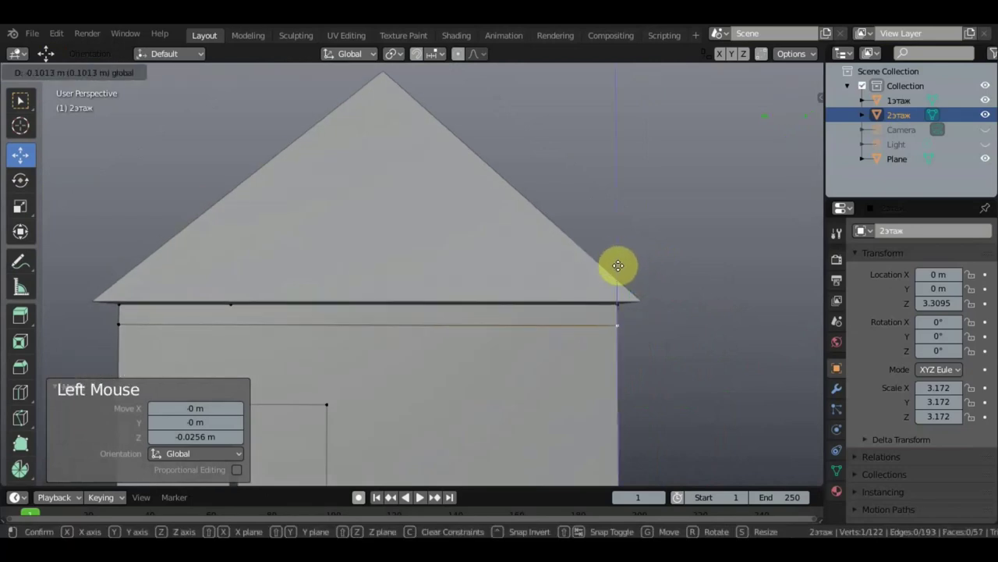
middle_click(555, 278)
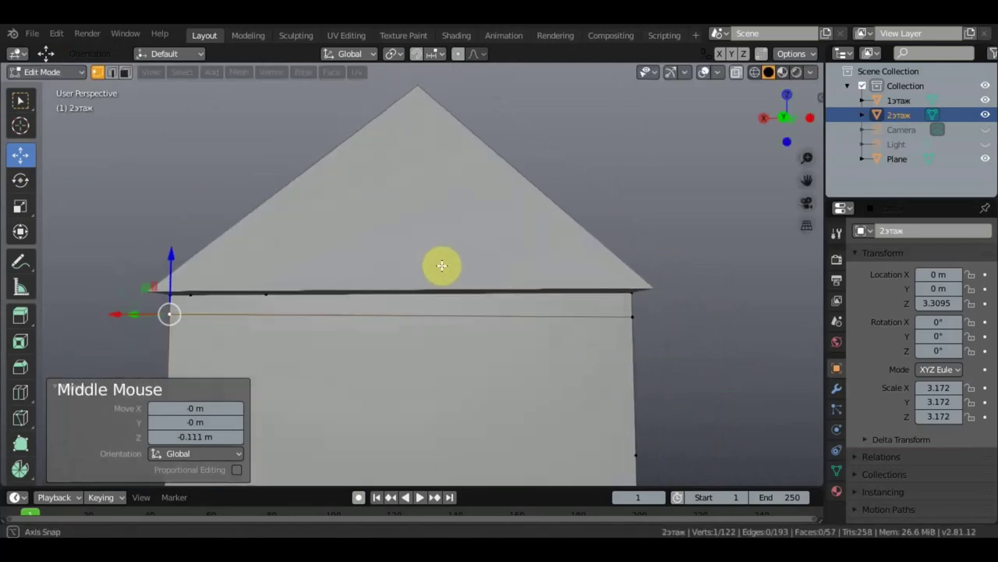
Activate the Loop Cut tool and orbit toward the wall top under the roof.
middle_click(507, 303)
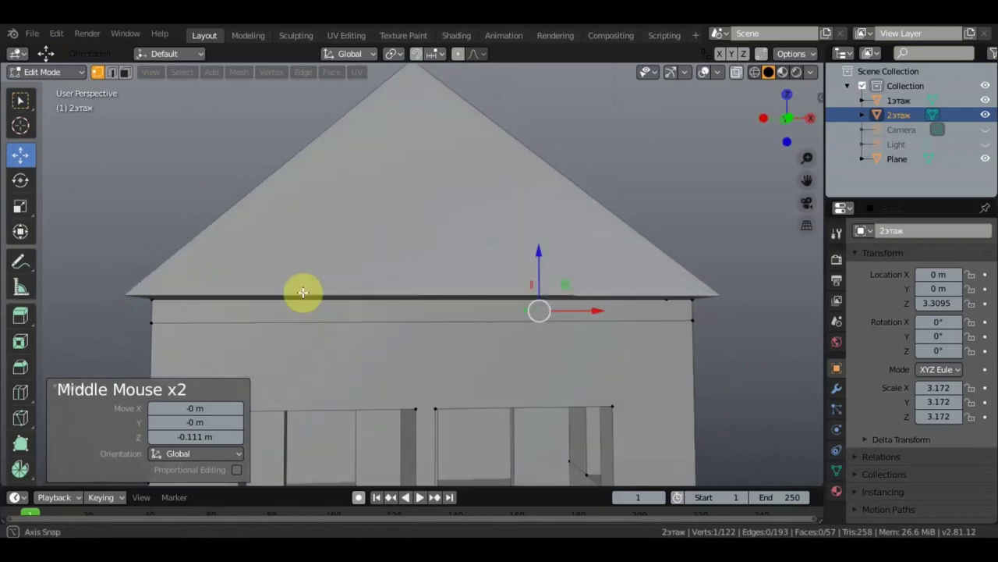
scroll("down", 3)
left_click(25, 99)
scroll("up", 3)
middle_click(372, 227)
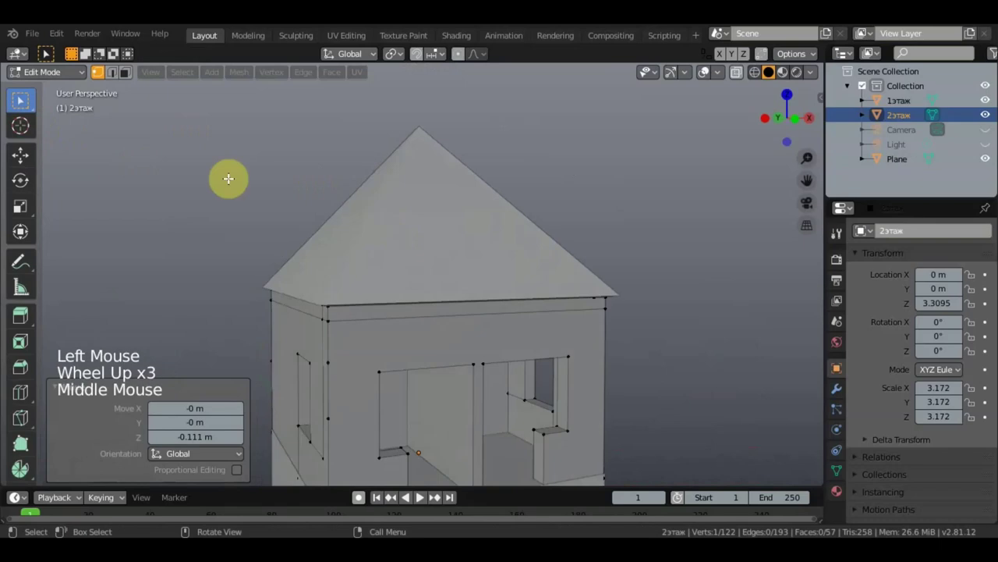
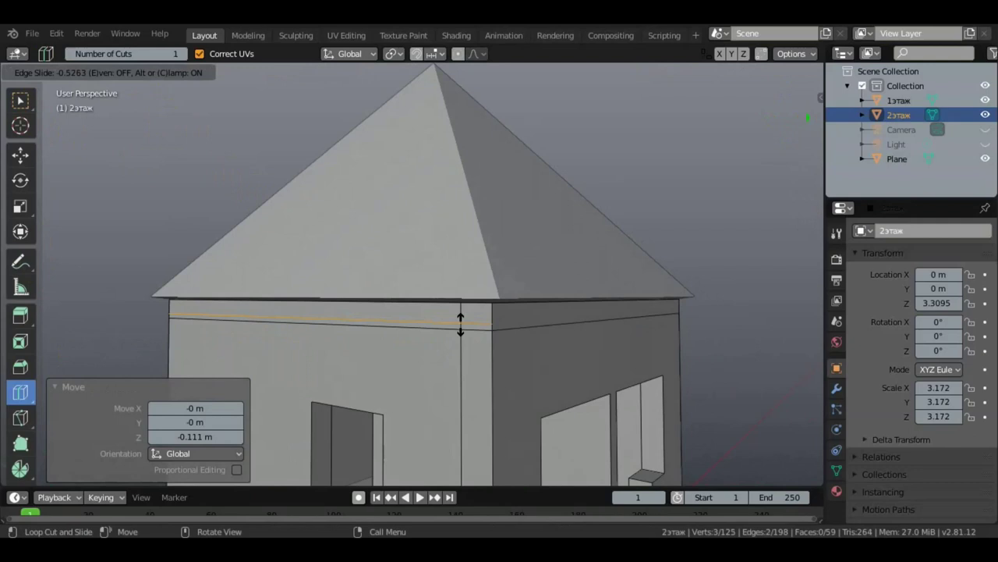
Check the new loop ringing the wall top, return to box select in vertex mode and clear the selection.
middle_click(442, 318)
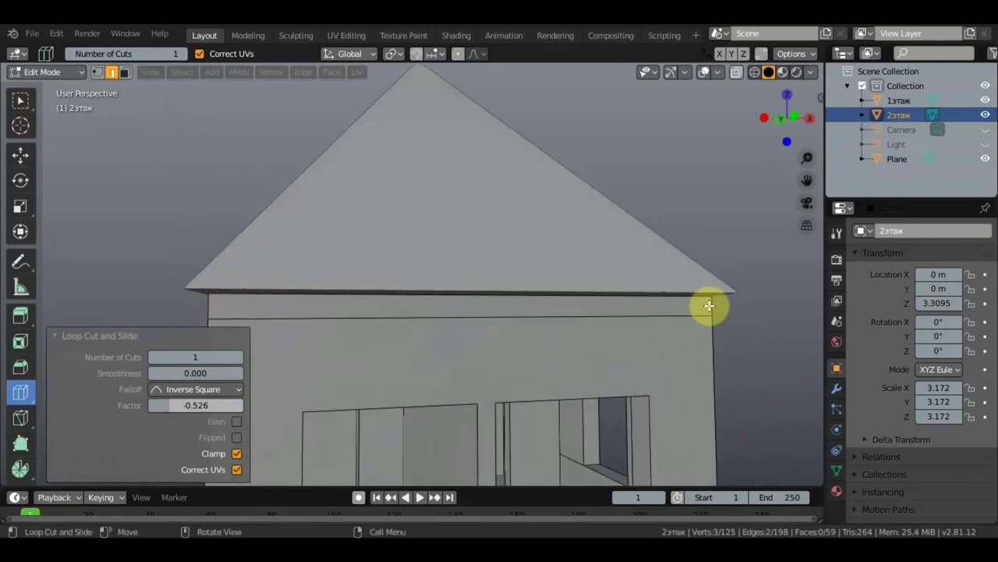
middle_click(663, 298)
middle_click(606, 283)
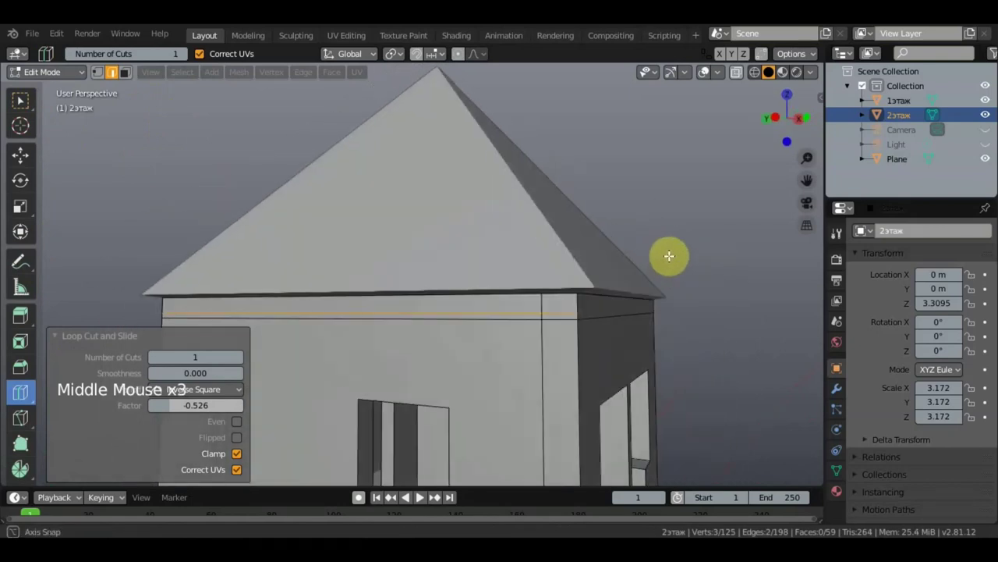
middle_click(556, 271)
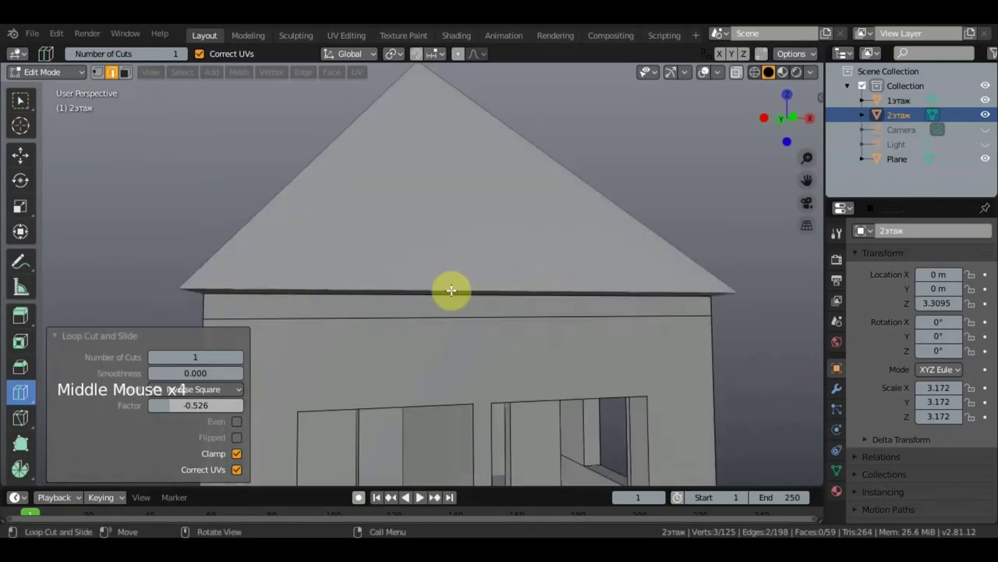
left_click(93, 255)
left_click(26, 107)
left_click(100, 178)
middle_click(348, 349)
left_click(142, 102)
middle_click(142, 102)
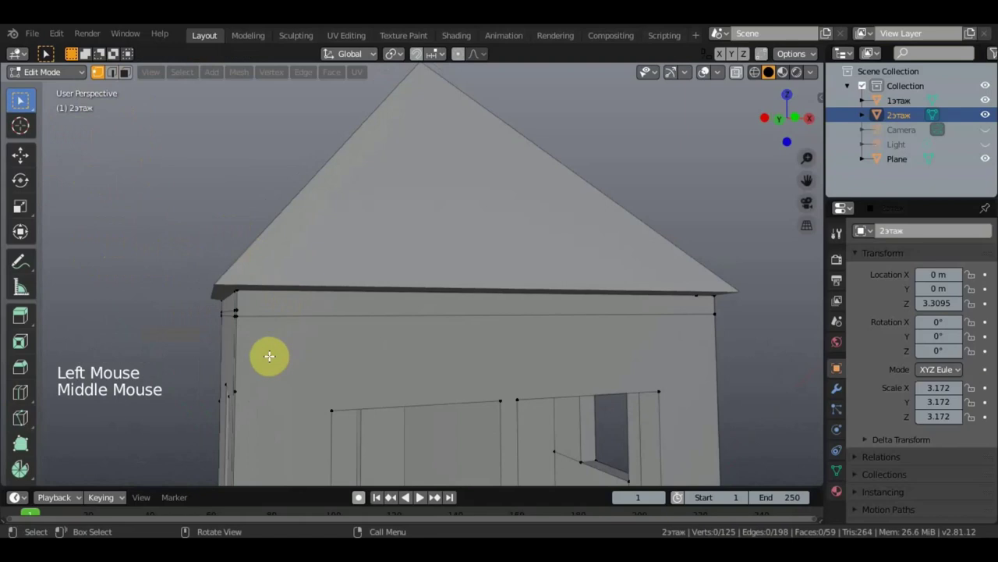
middle_click(281, 347)
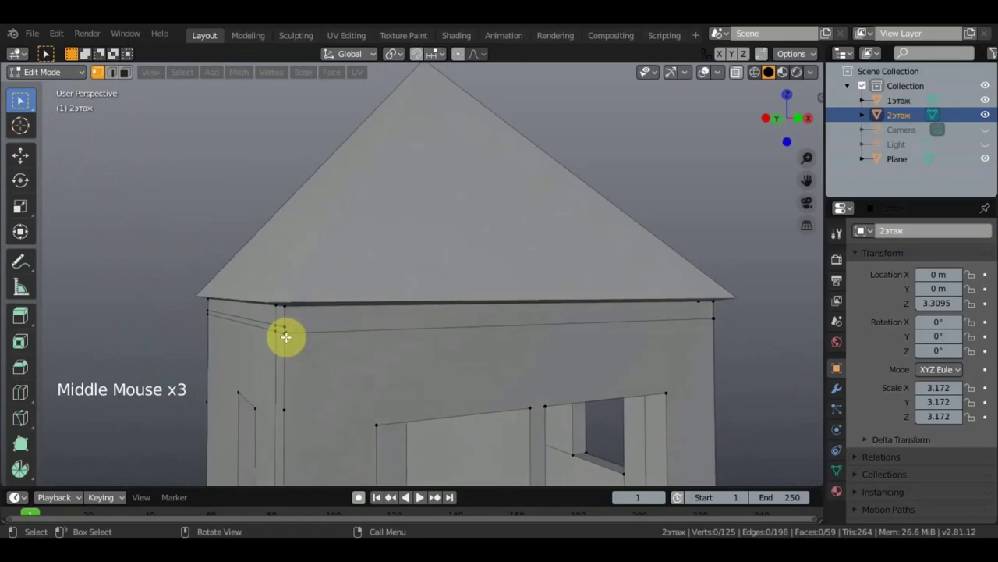
Knife-cut a second horizontal line just above the new loop to form the band under the eaves.
left_click(283, 325)
key("k")
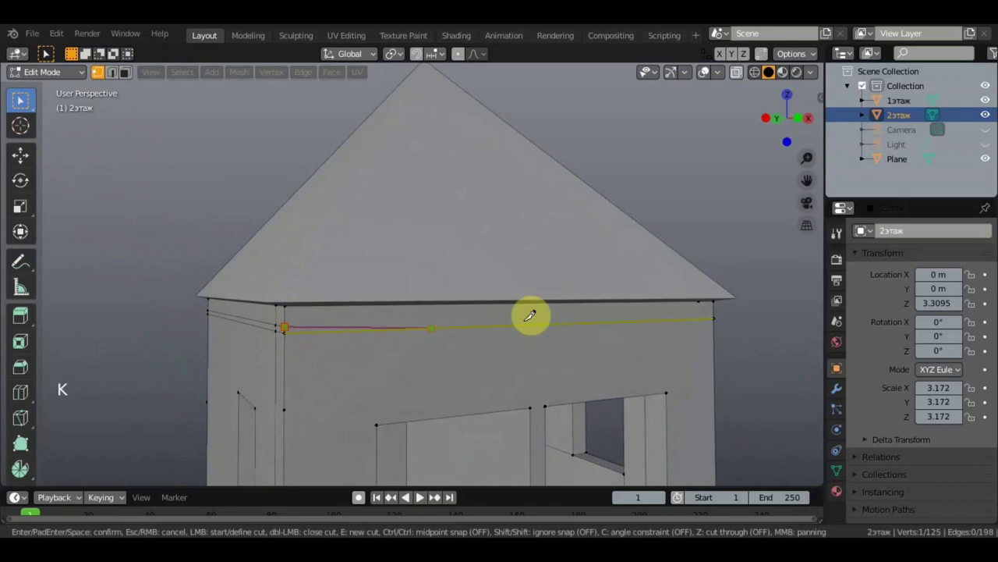
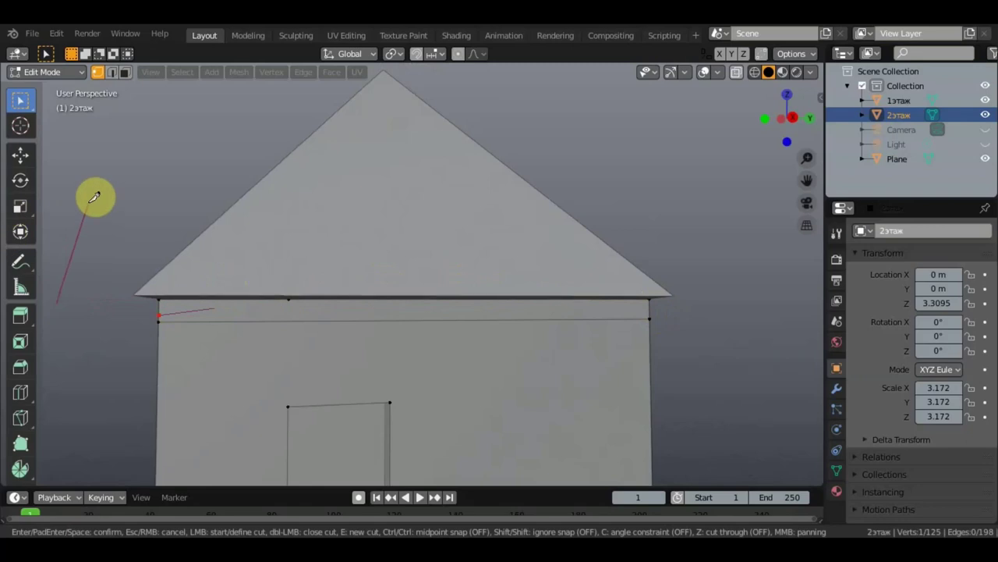
key("k")
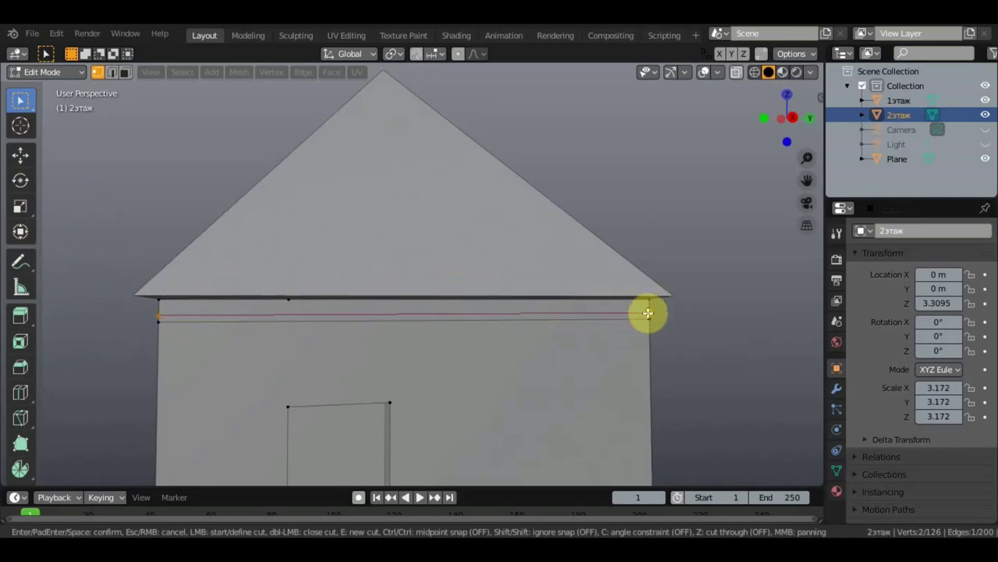
middle_click(566, 332)
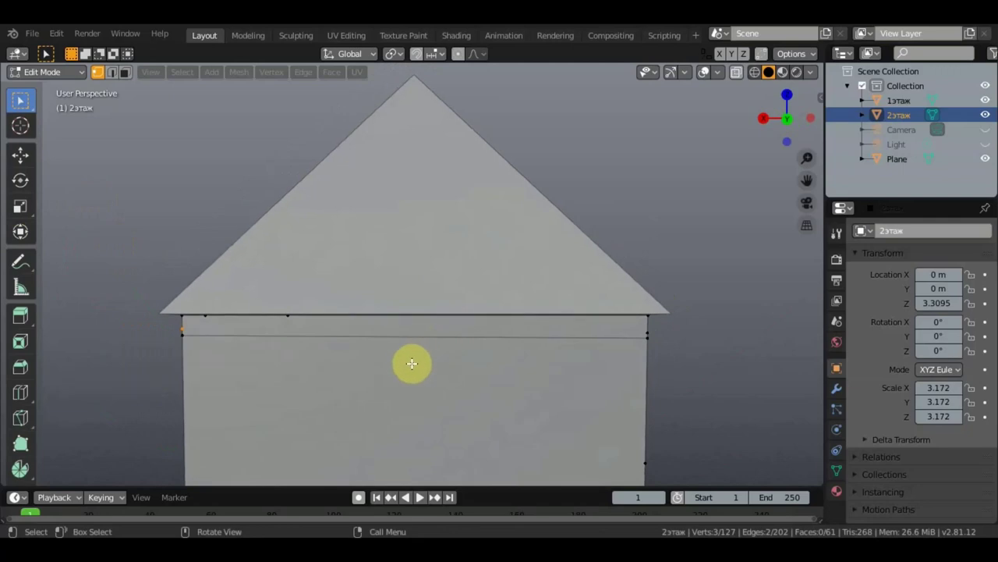
key("k")
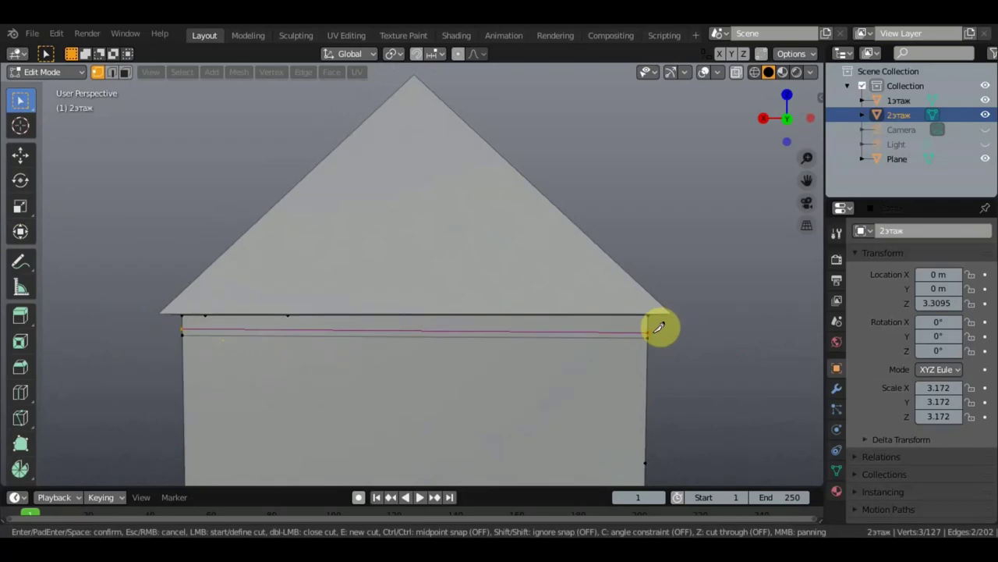
middle_click(540, 358)
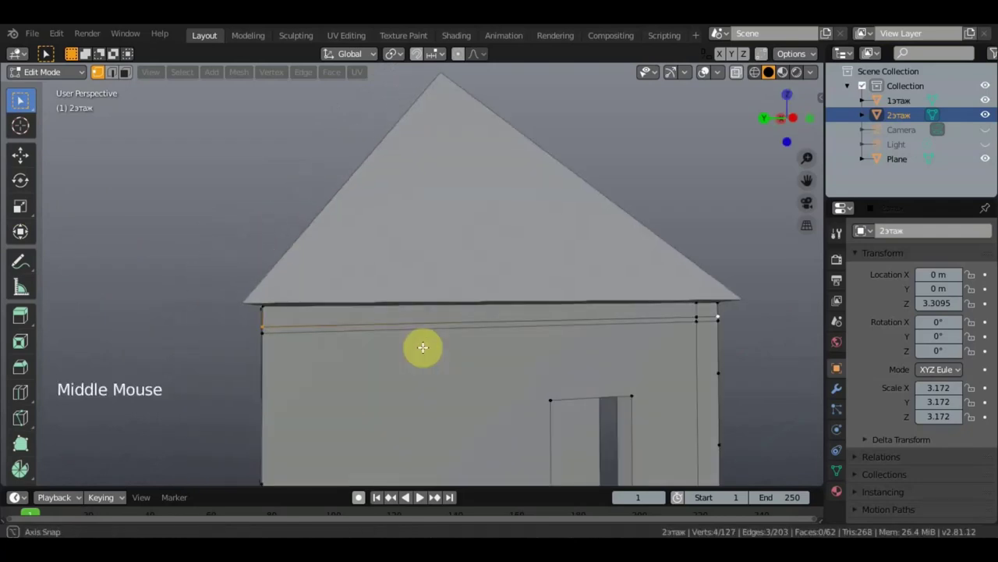
Switch to face select mode and orbit to view the band under the eaves.
scroll("down", 3)
left_click(132, 74)
middle_click(402, 277)
middle_click(409, 294)
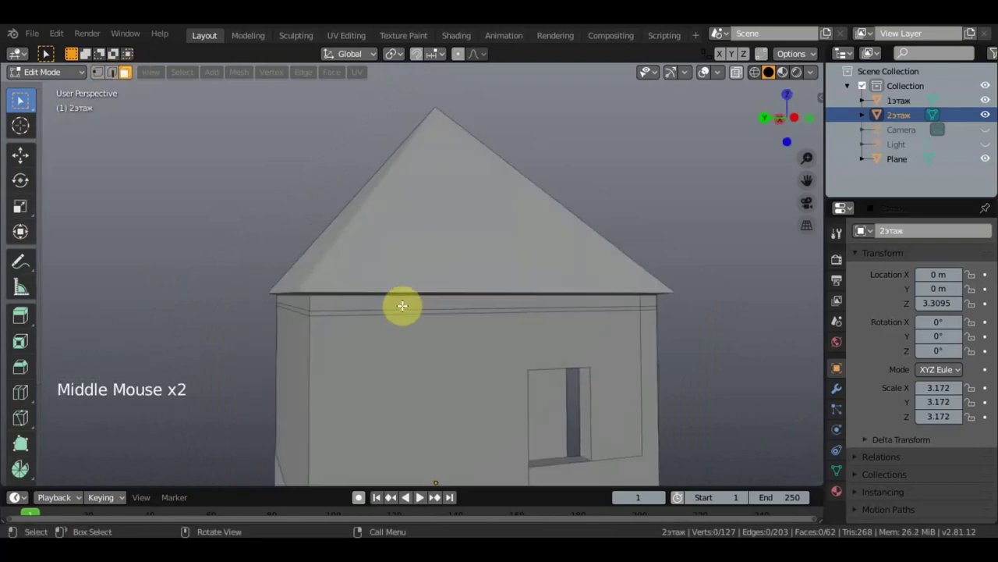
Select the band faces on all four walls and scale them slightly outward with S.
left_click(393, 298)
middle_click(413, 303)
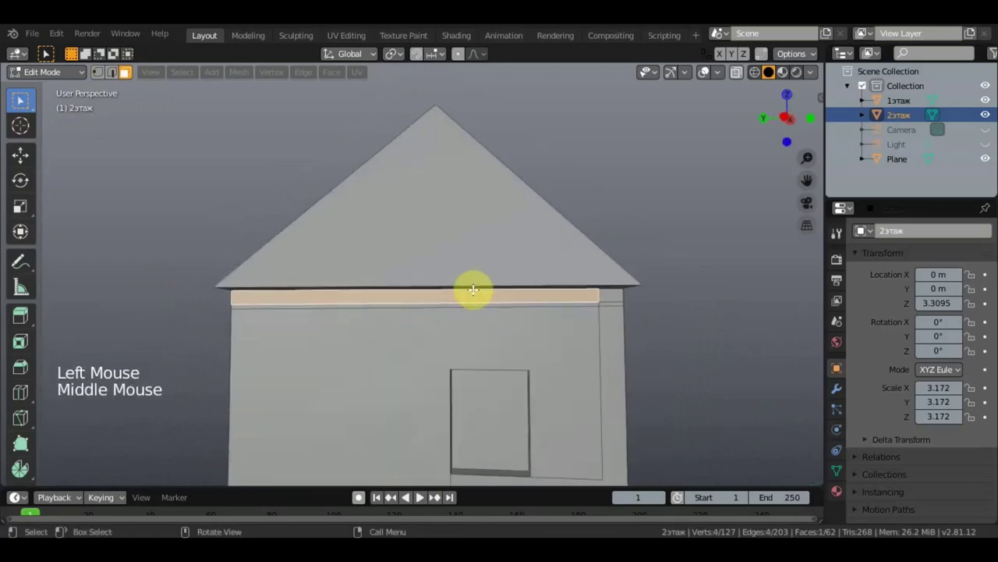
left_click(609, 291)
middle_click(573, 306)
left_click(399, 319)
middle_click(409, 326)
middle_click(326, 326)
middle_click(486, 314)
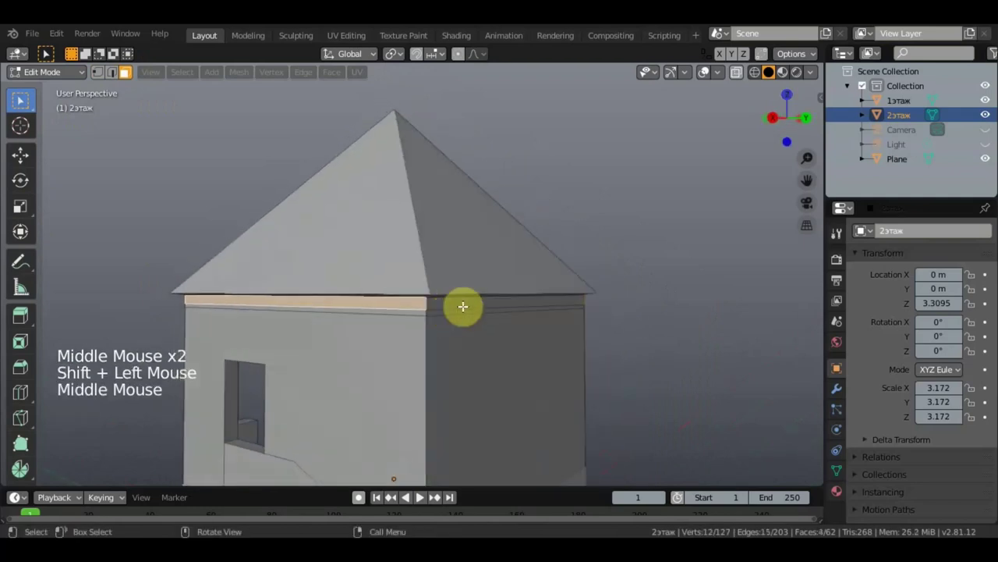
left_click(481, 299)
middle_click(490, 303)
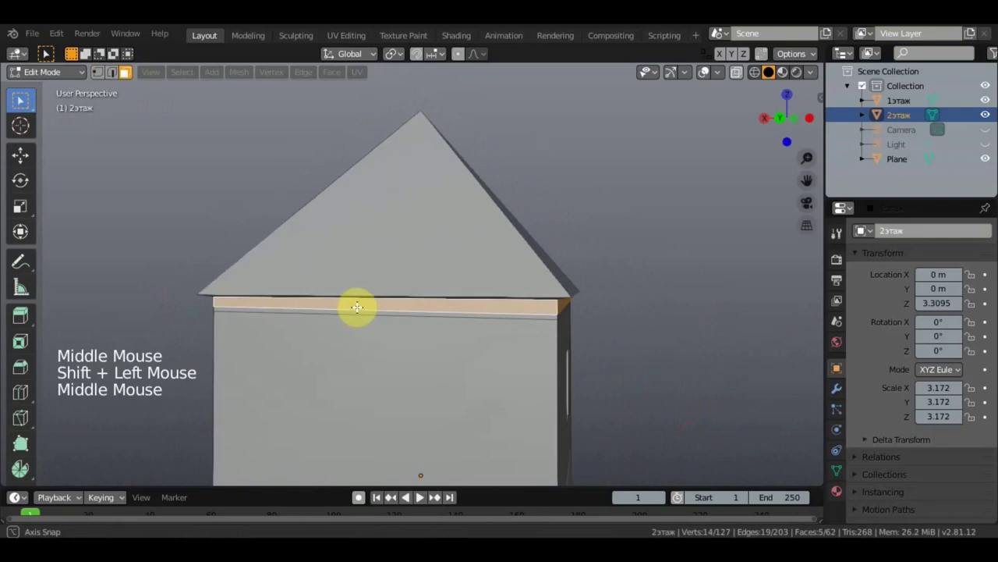
key("s")
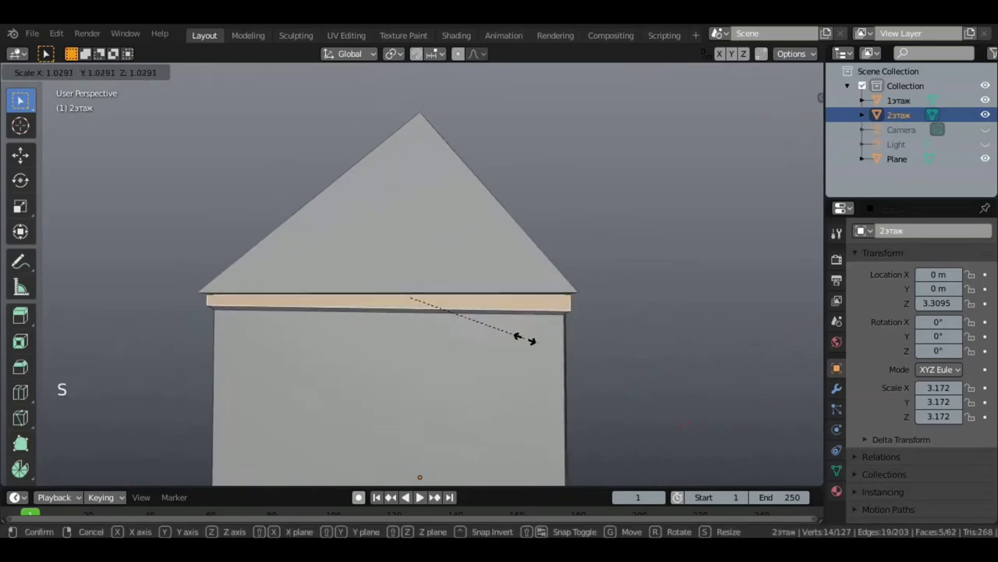
Clear the selection and orbit around the house to check the protruding band.
middle_click(556, 339)
scroll("down", 3)
middle_click(572, 342)
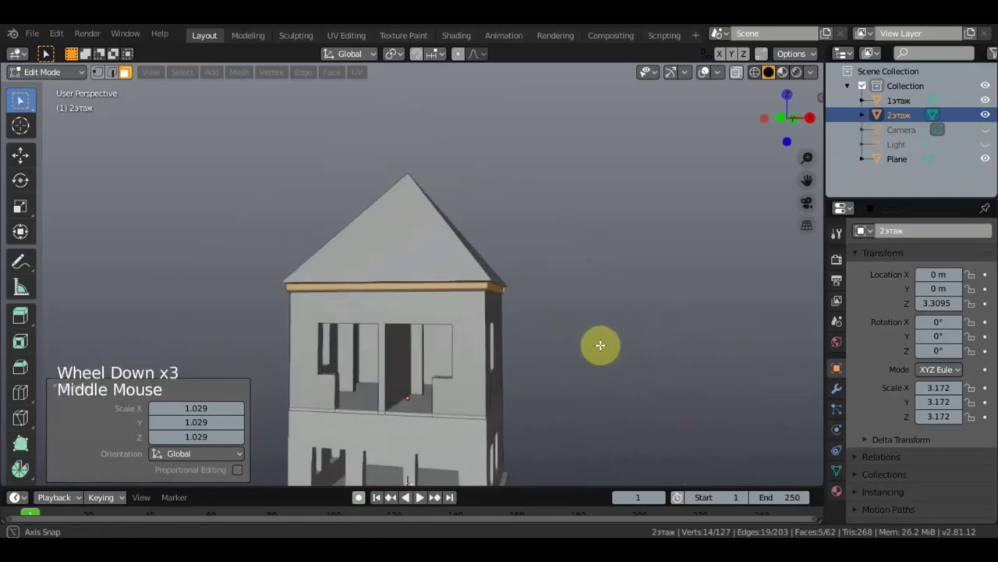
left_click(596, 319)
scroll("down", 3)
middle_click(621, 330)
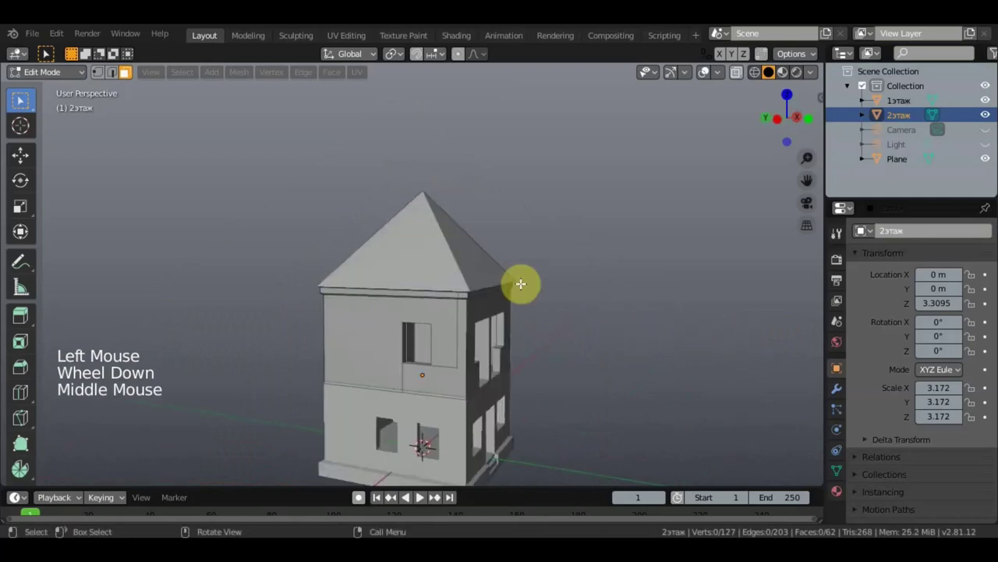
scroll("down", 3)
middle_click(483, 322)
scroll("down", 3)
middle_click(610, 340)
middle_click(621, 301)
scroll("down", 3)
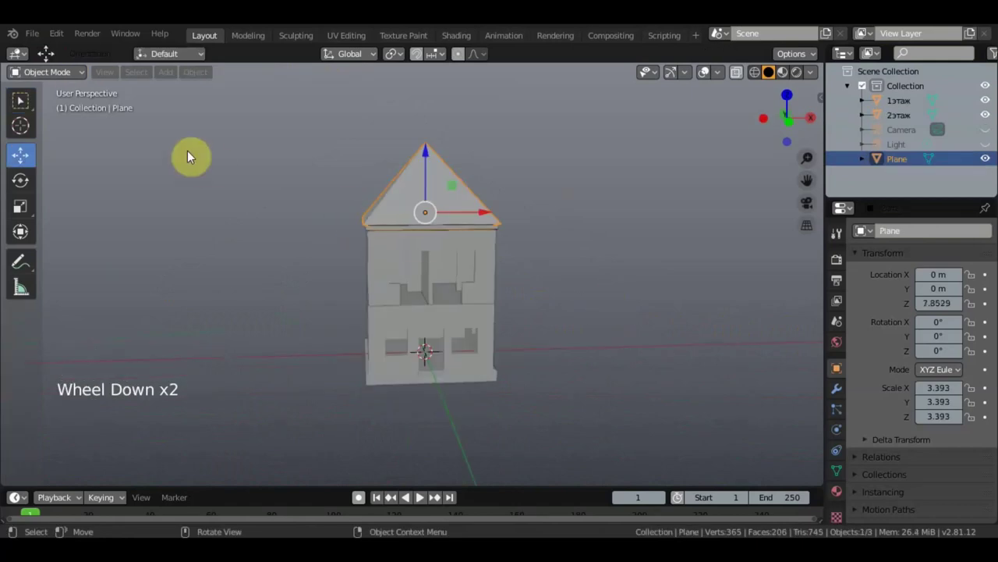
Add a mesh plane via Shift+A and scale it by about 11 into a ground plane.
key("shift+a")
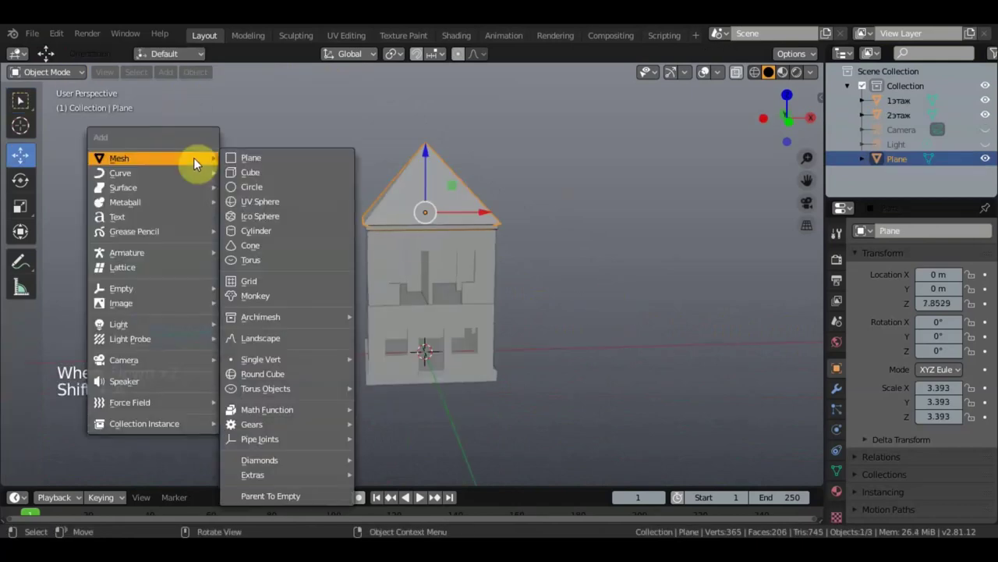
scroll("down", 3)
middle_click(545, 320)
key("s")
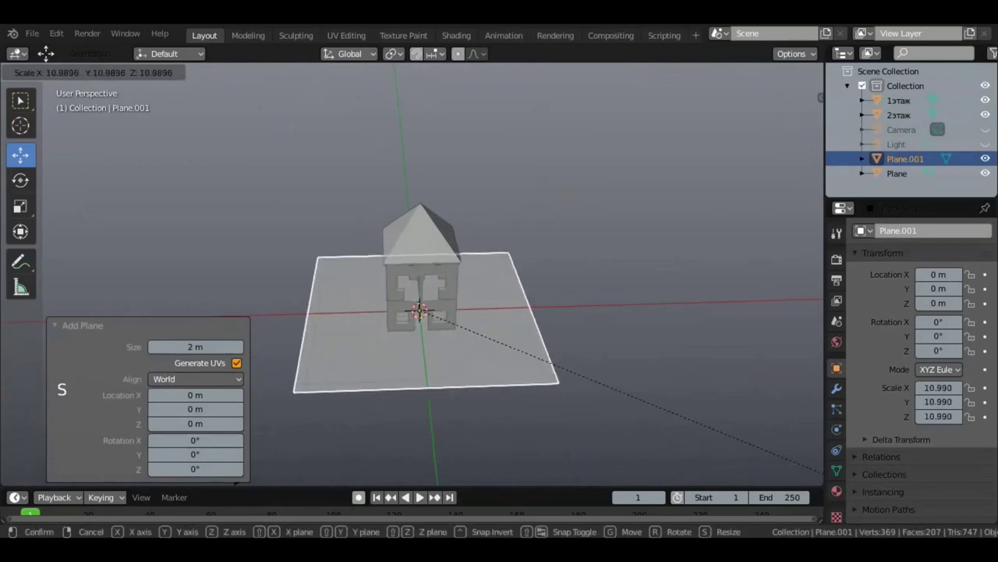
middle_click(494, 158)
scroll("up", 3)
Select both floors and the roof and raise them along Z to stand on the ground plane.
left_click(386, 347)
scroll("up", 3)
left_click(367, 267)
left_click(412, 187)
left_click(430, 217)
middle_click(459, 242)
middle_click(500, 218)
scroll("up", 3)
scroll("up", 3)
middle_click(463, 268)
scroll("down", 3)
middle_click(498, 266)
middle_click(569, 240)
middle_click(579, 224)
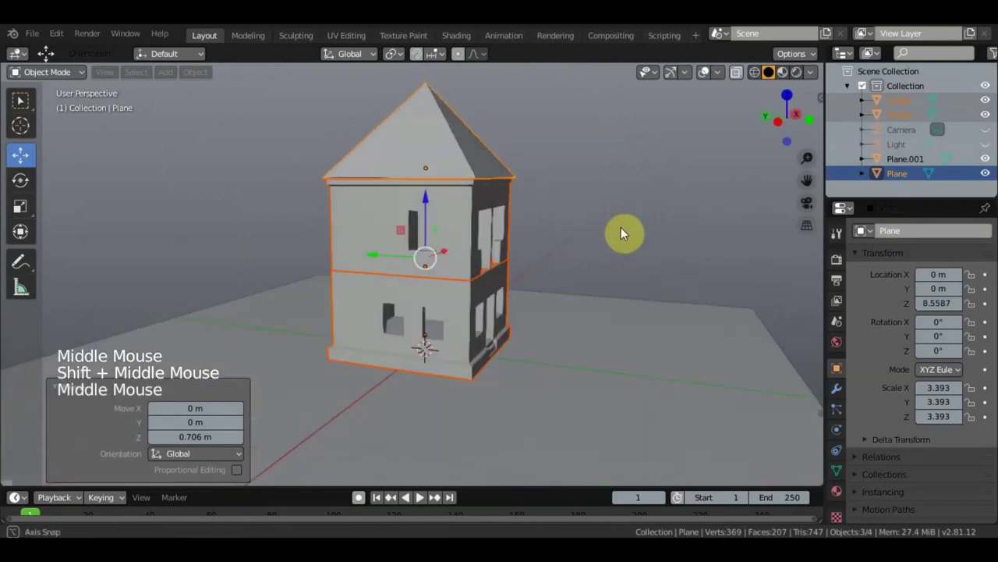
middle_click(605, 246)
middle_click(559, 274)
scroll("down", 3)
scroll("up", 3)
scroll("up", 3)
scroll("down", 3)
middle_click(498, 366)
middle_click(476, 271)
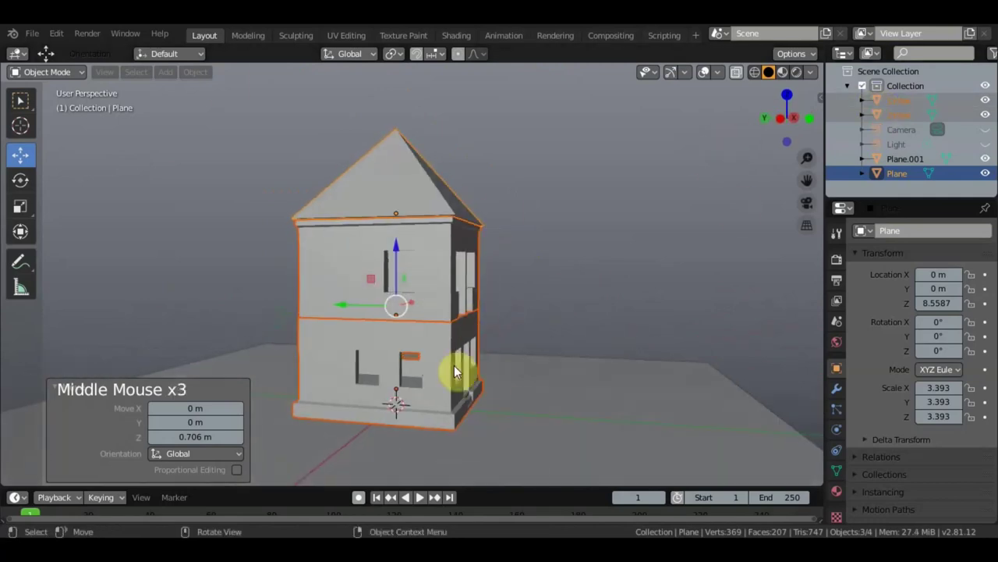
middle_click(486, 373)
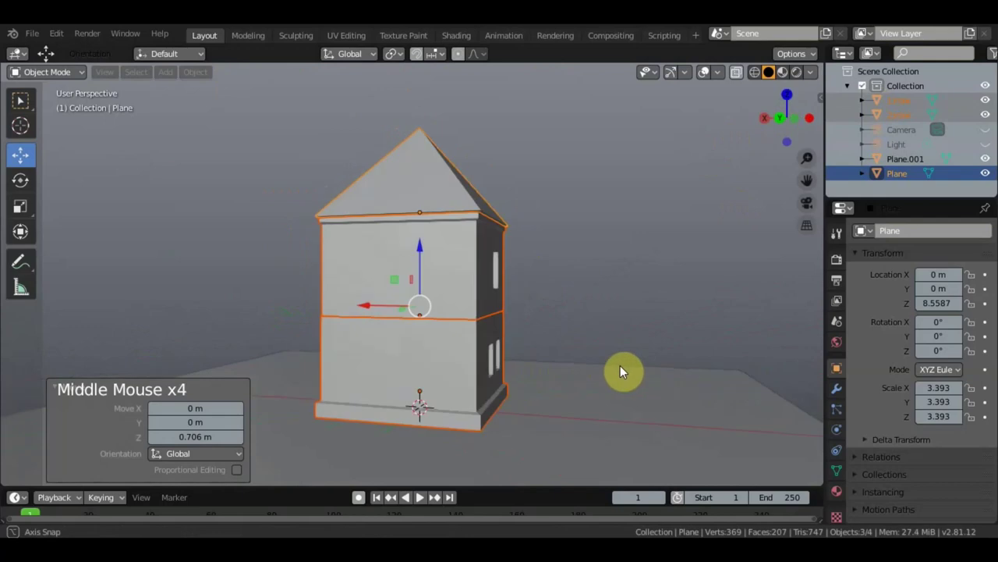
middle_click(322, 362)
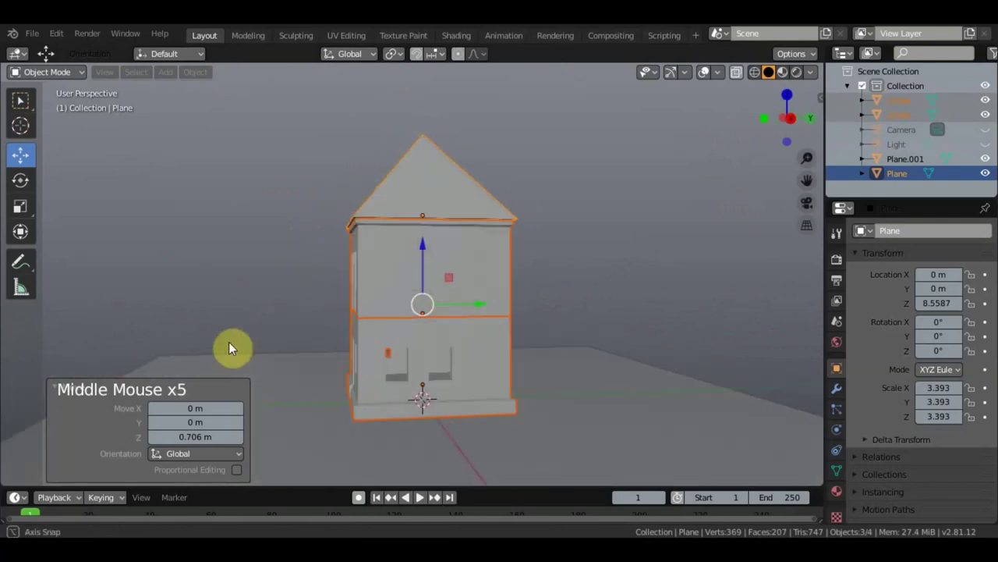